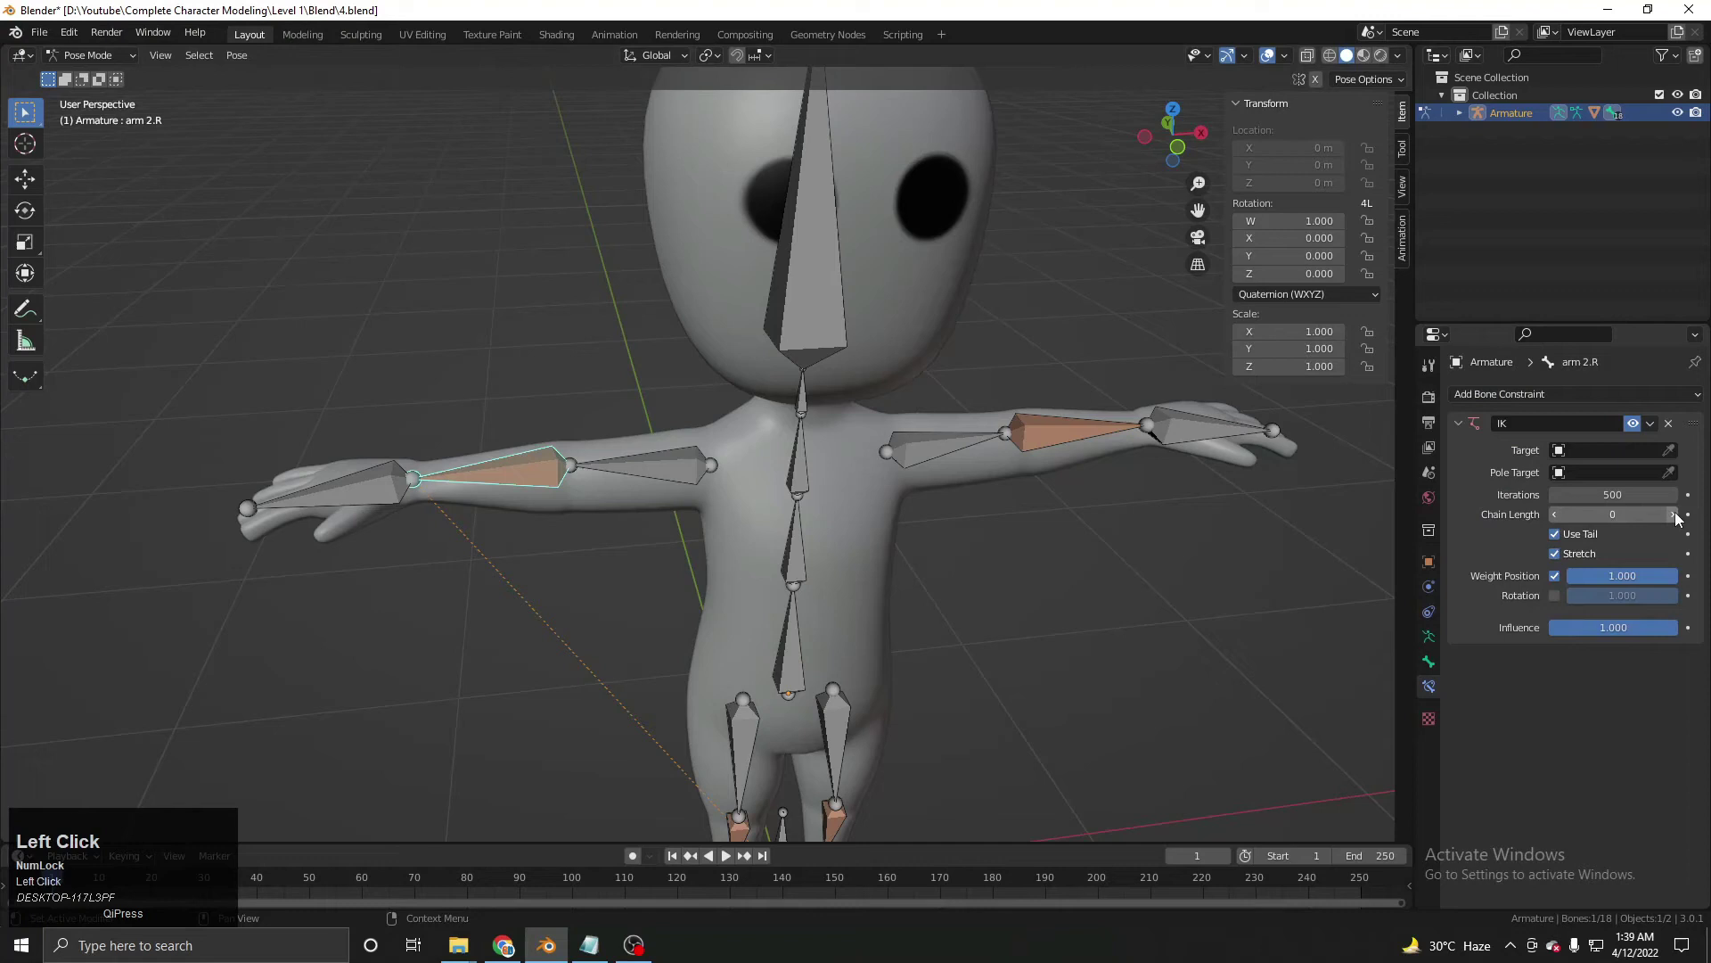
Grab and rotate the first arm's hand bone to check how the IK chain bends.
key(g)
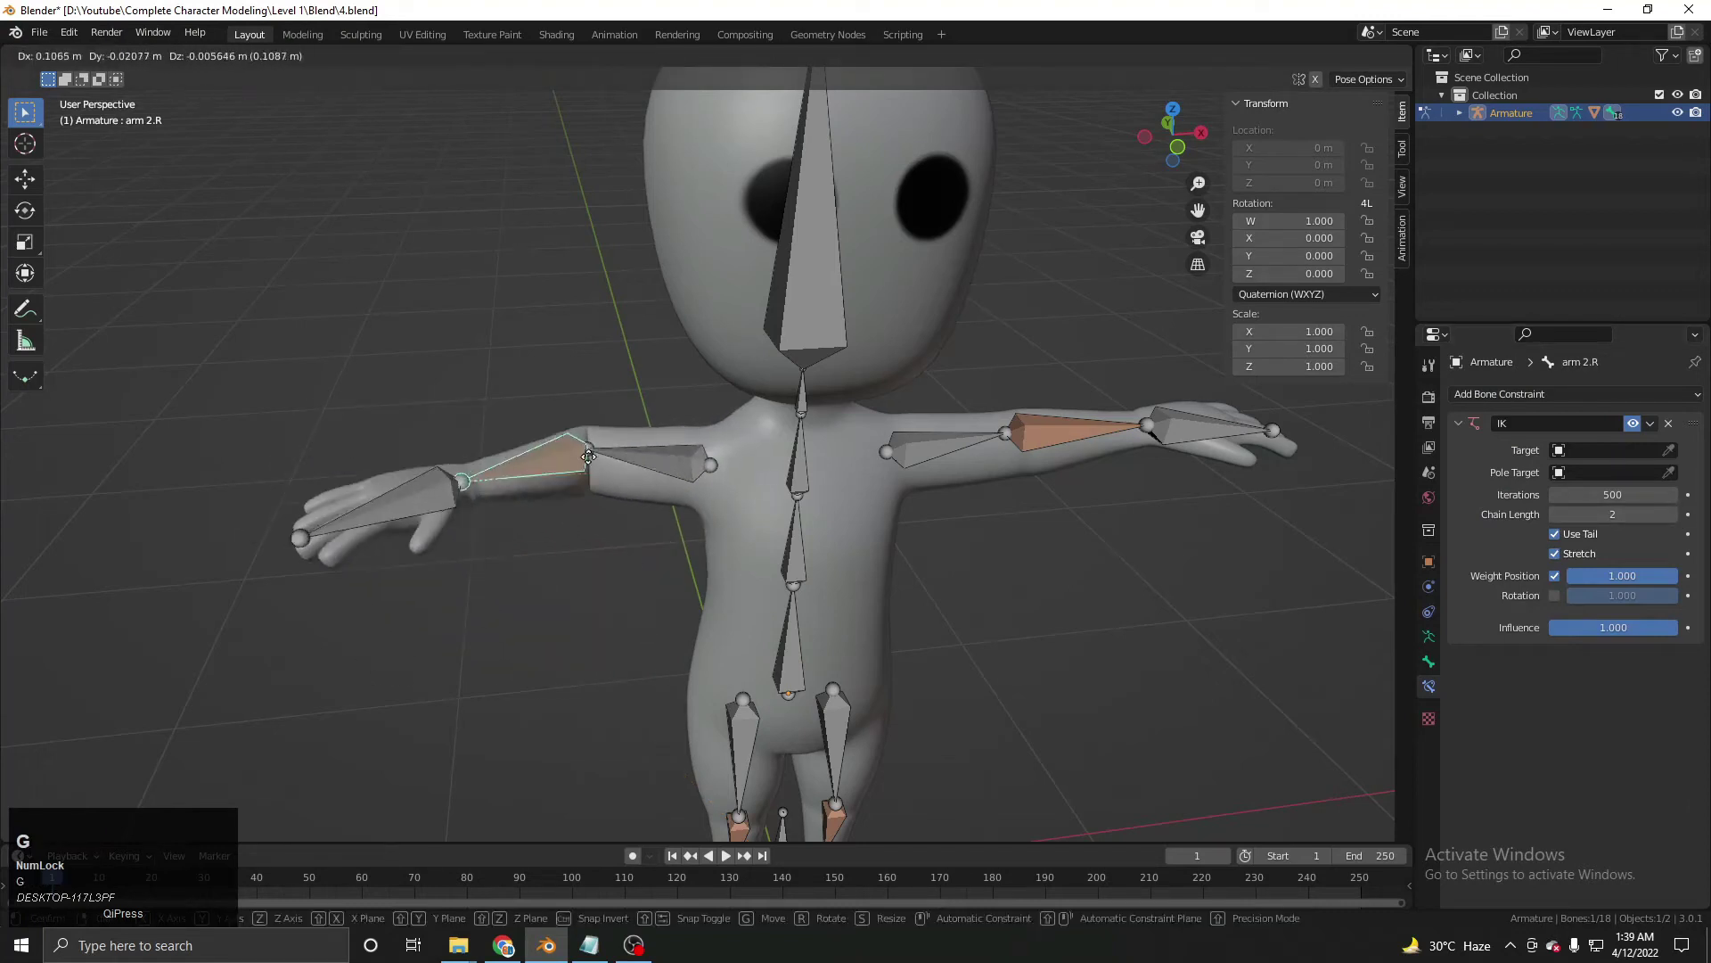
right_click(576, 484)
middle_click(597, 493)
scroll(up, 3)
middle_click(763, 451)
click(759, 419)
key(r)
right_click(884, 570)
middle_click(827, 391)
click(925, 330)
key(r)
right_click(914, 376)
click(947, 337)
Move the other arm's hand bone around to test its IK bending.
key(g)
right_click(872, 414)
middle_click(781, 454)
click(783, 623)
key(g)
right_click(802, 549)
click(695, 637)
key(g)
right_click(713, 550)
middle_click(691, 557)
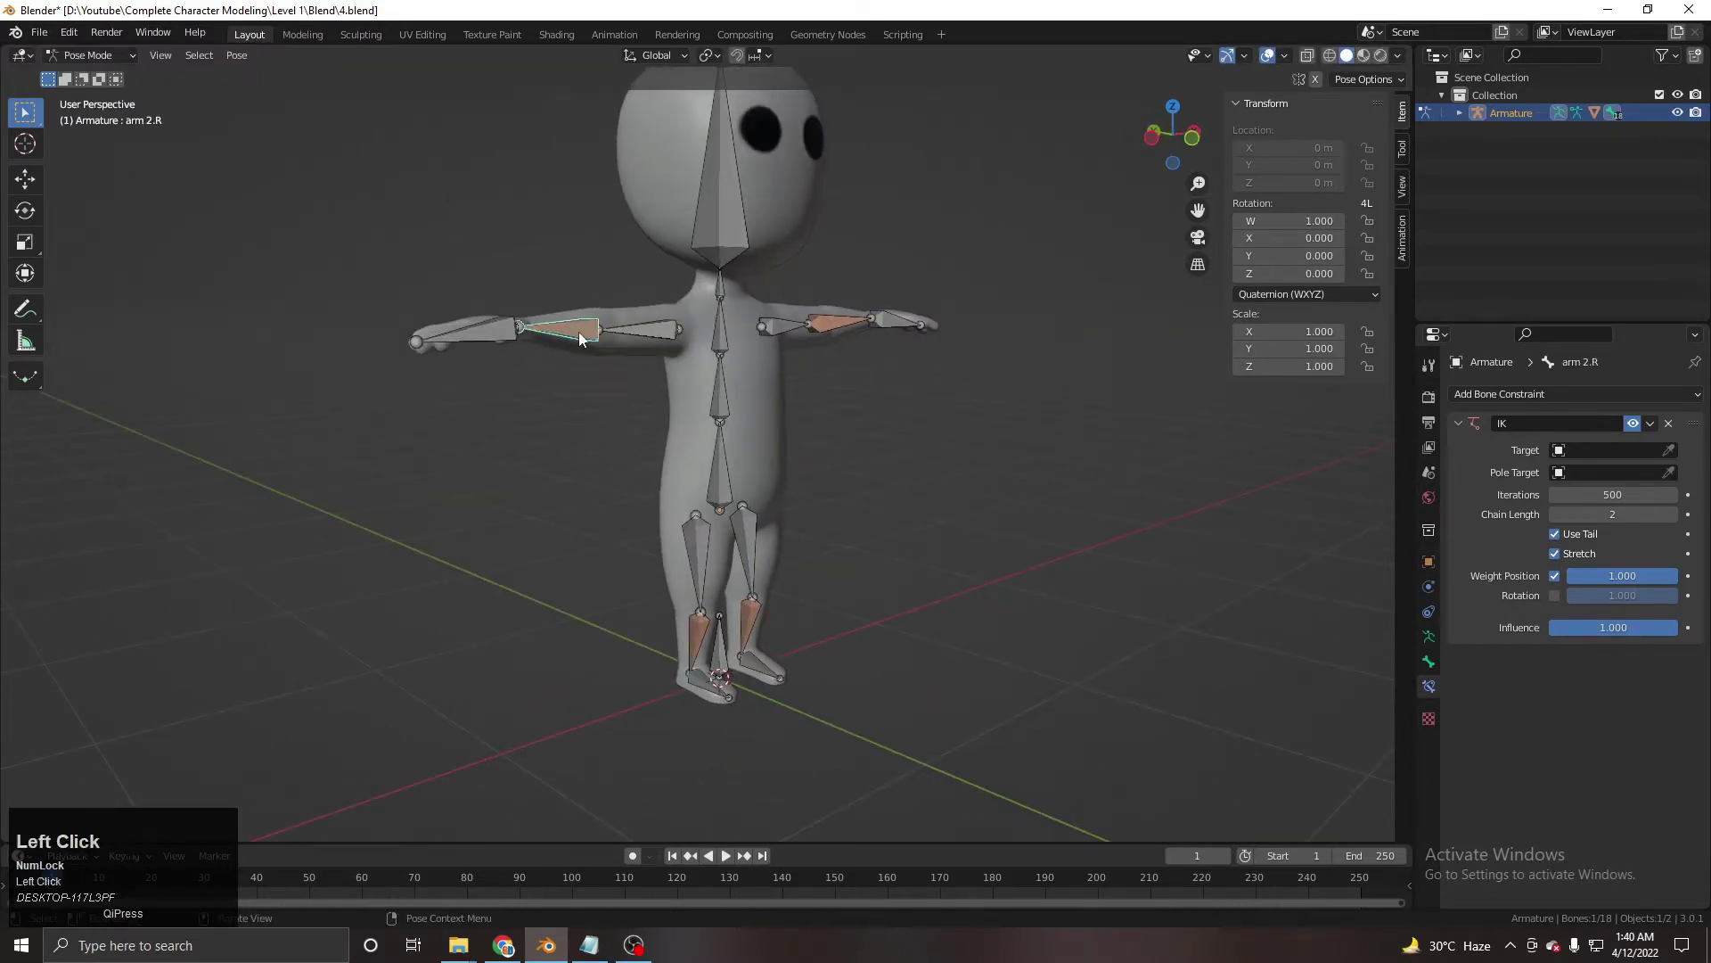
Pose both hands once more and pull back to review the whole rig.
key(g)
right_click(620, 412)
click(934, 329)
middle_click(917, 366)
key(g)
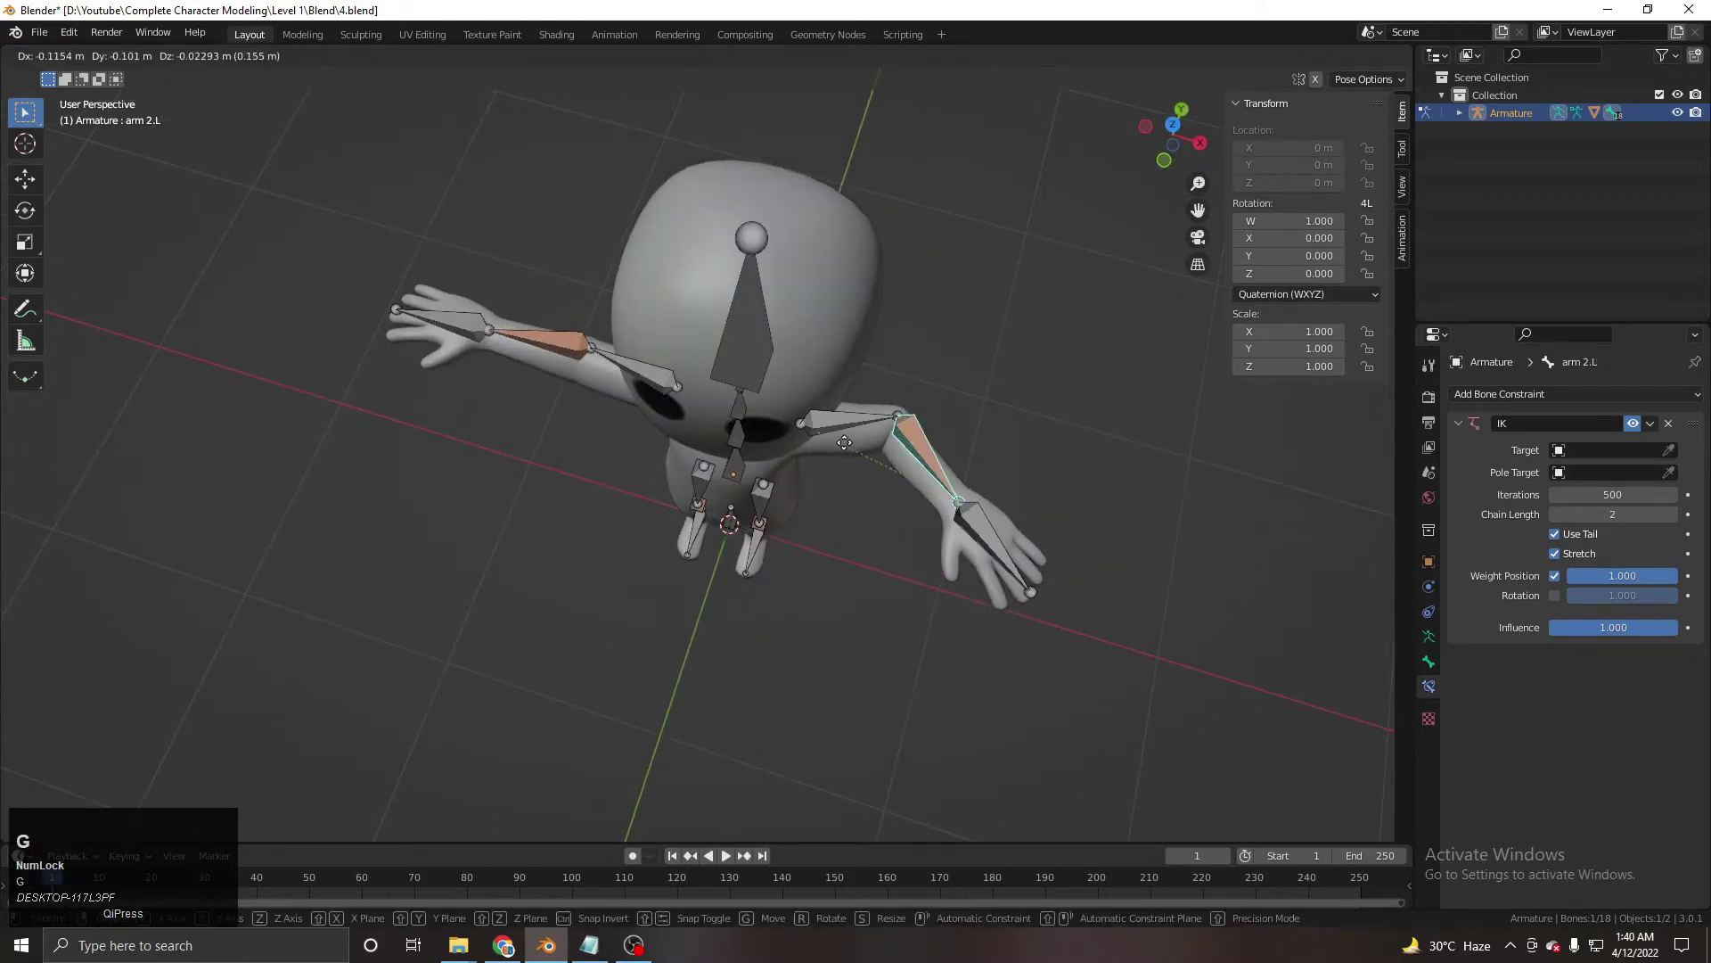
right_click(850, 449)
scroll(down, 3)
Snap the 3D cursor to the world origin beneath the character's feet with Shift+S.
middle_click(863, 456)
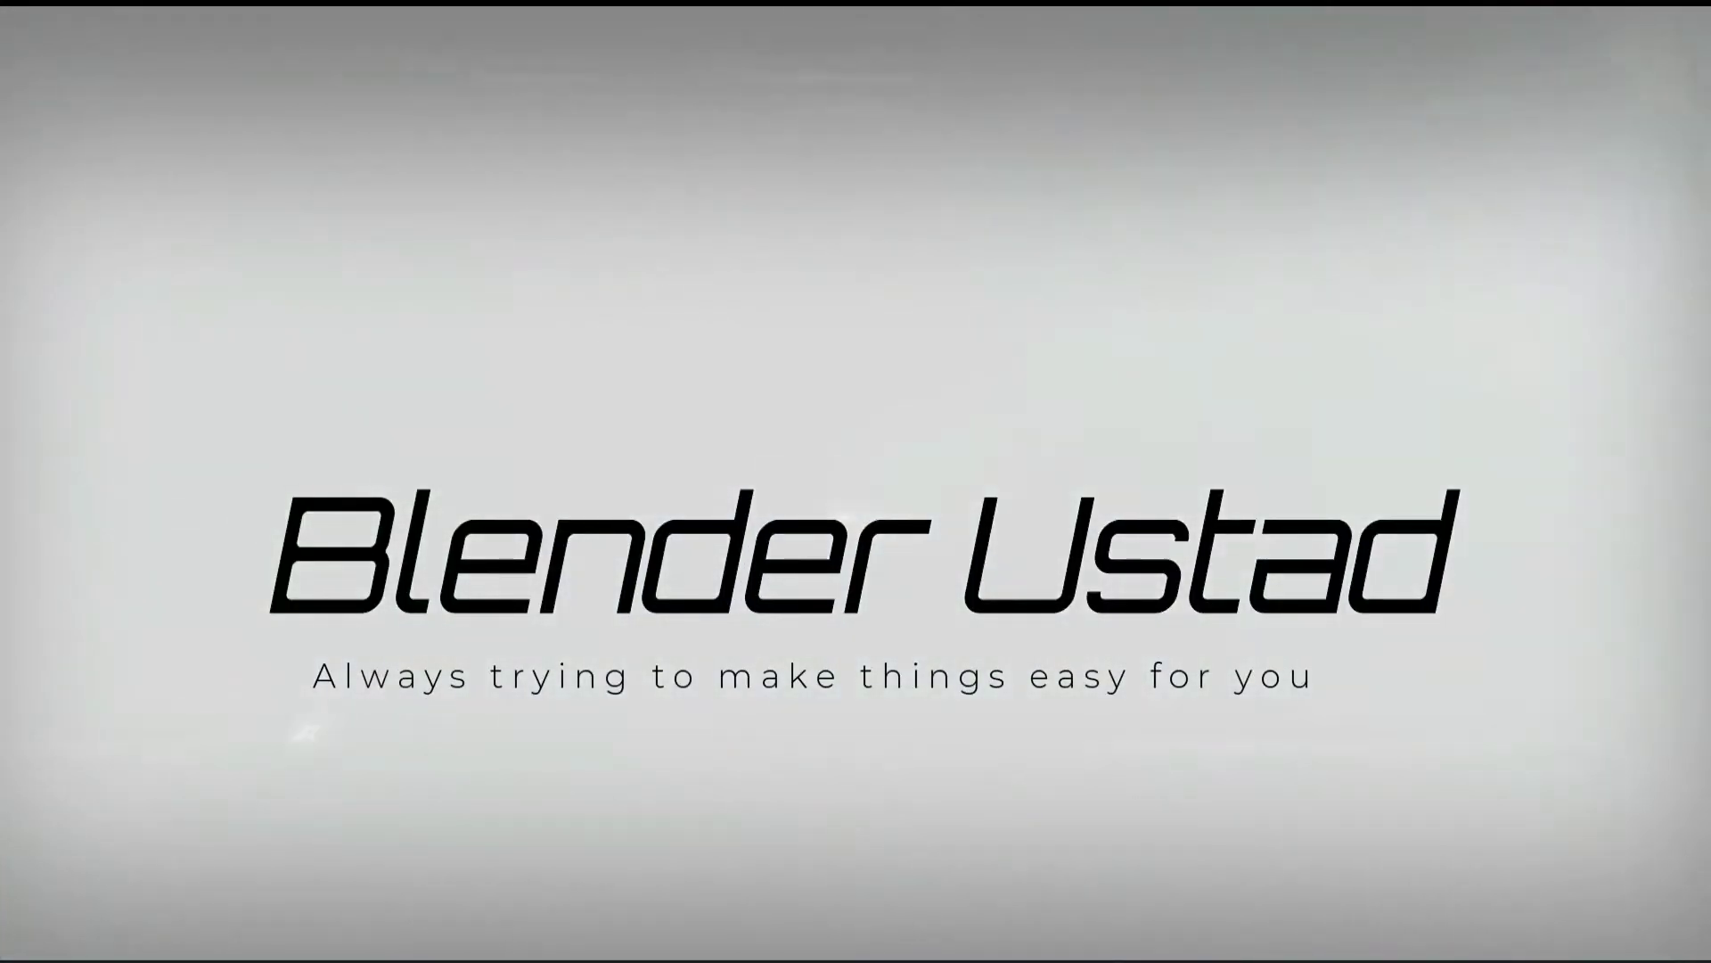
click(933, 595)
middle_click(822, 565)
scroll(up, 3)
middle_click(860, 522)
key(shift+s)
key(shift+s)
middle_click(740, 648)
middle_click(834, 543)
Add an armature, raise it along Z to hip level and scale its bone down.
key(shift+a)
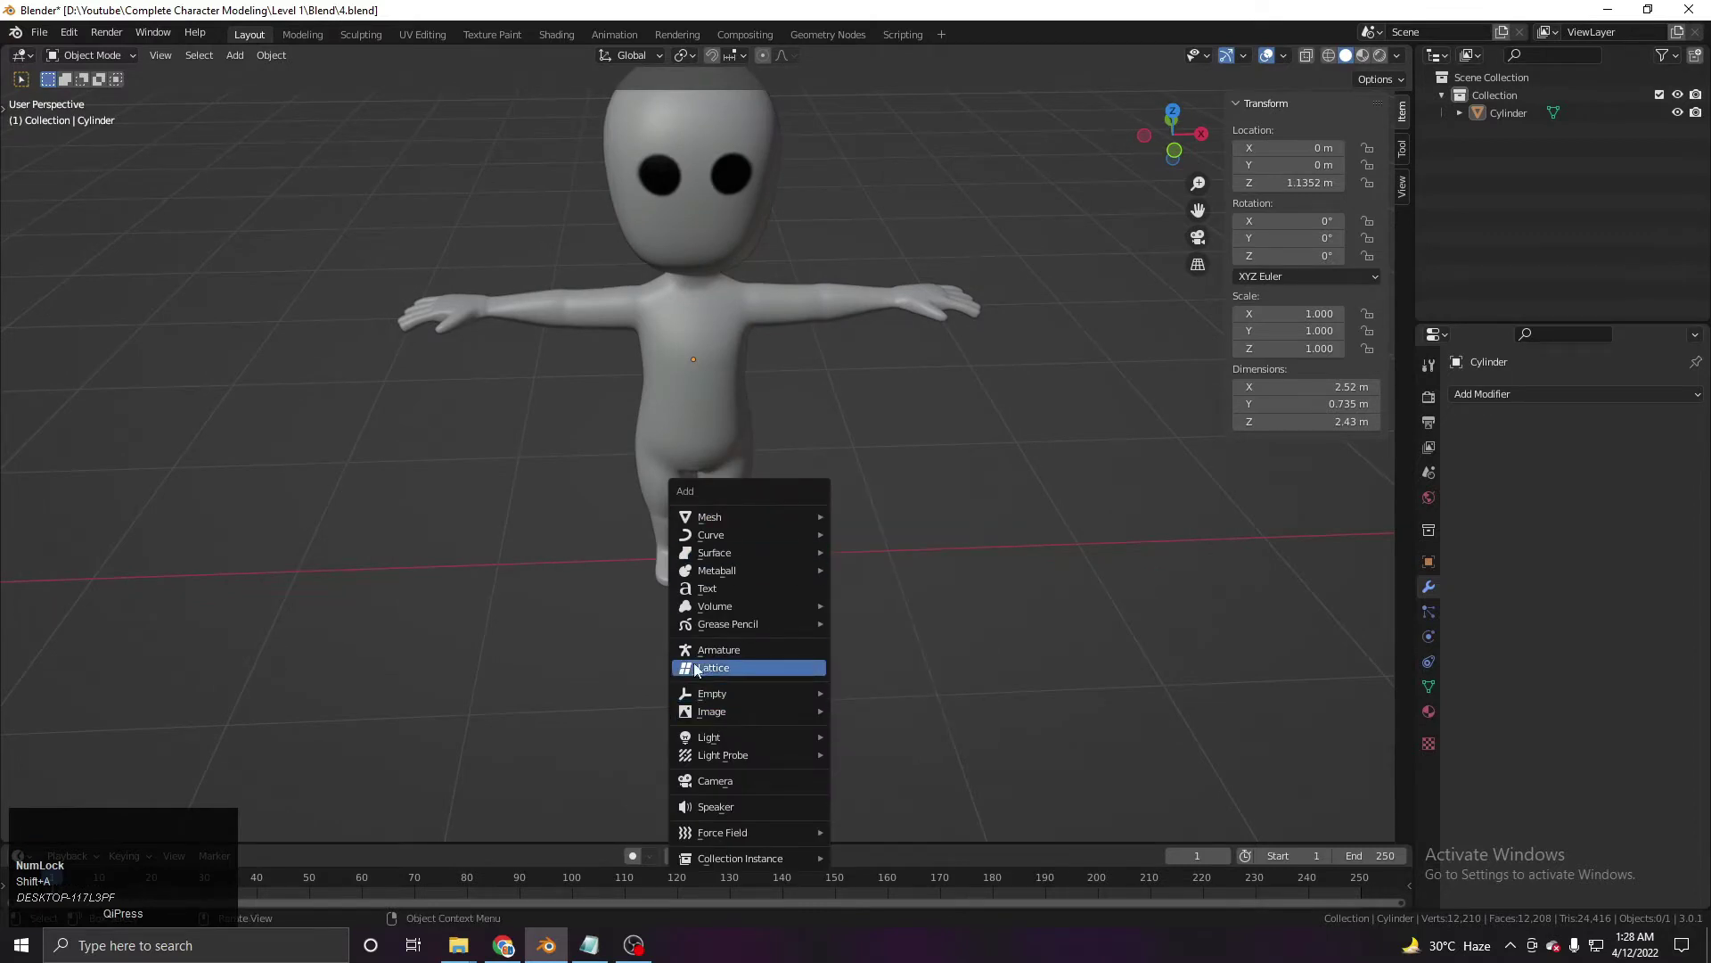
middle_click(831, 603)
key(g)
right_click(968, 563)
key(g)
right_click(820, 549)
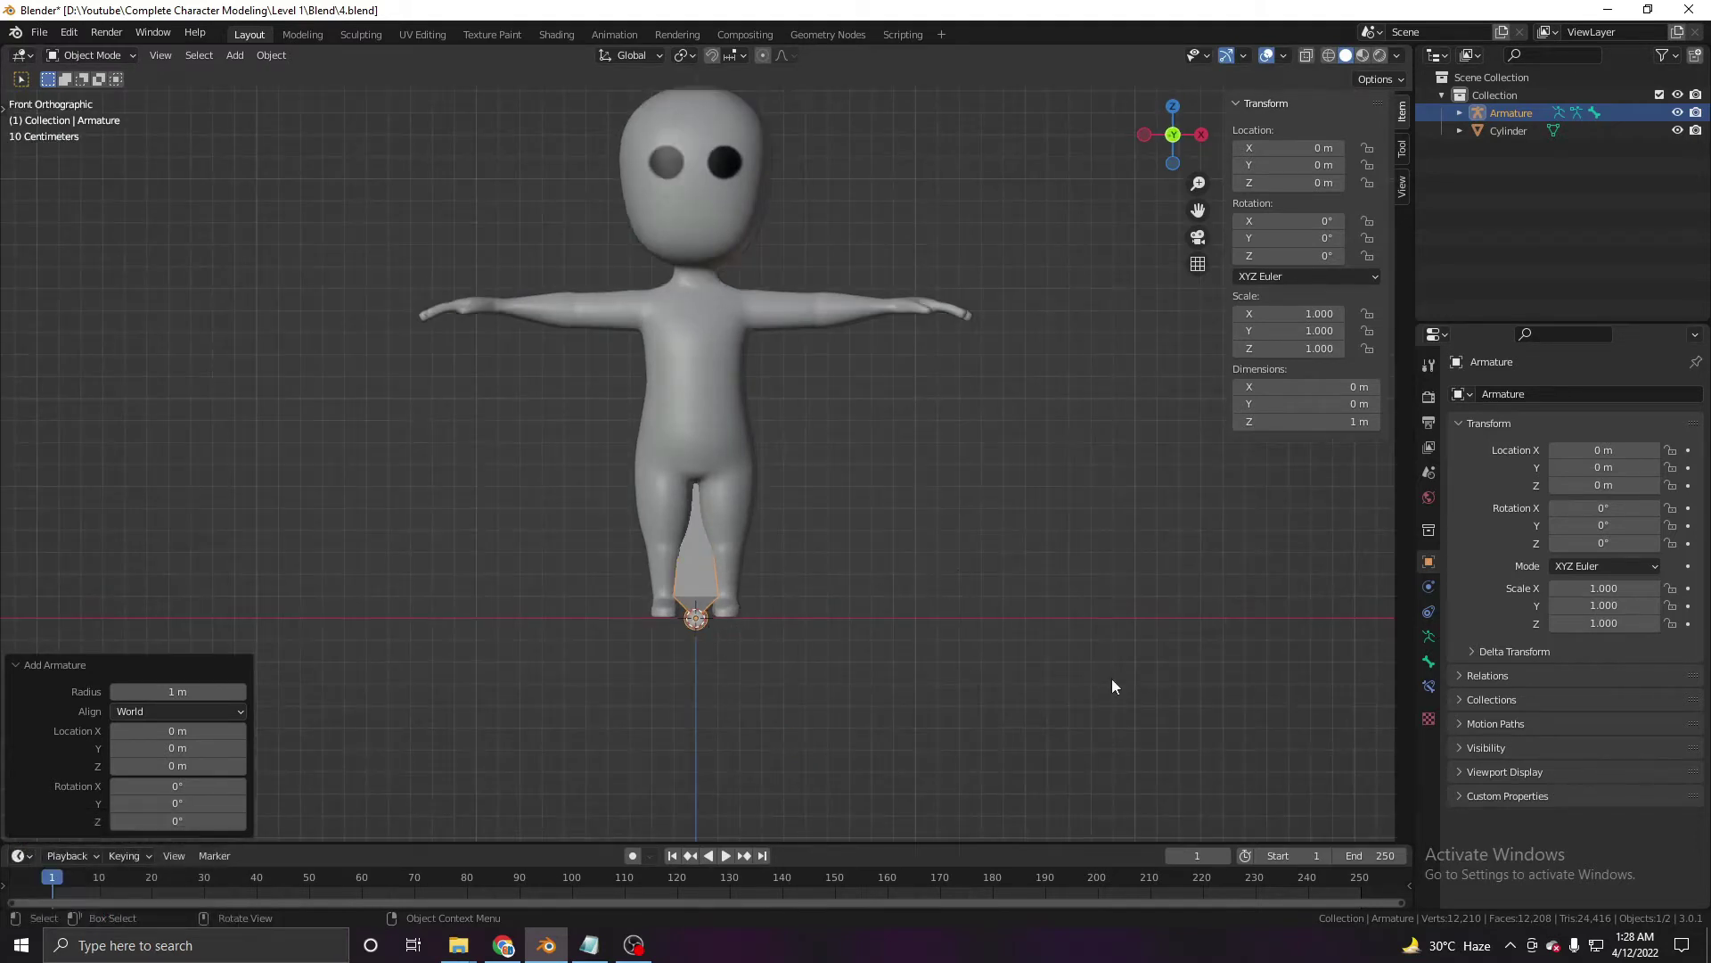
text(gz)
click(777, 480)
key(z)
scroll(up, 3)
key(s)
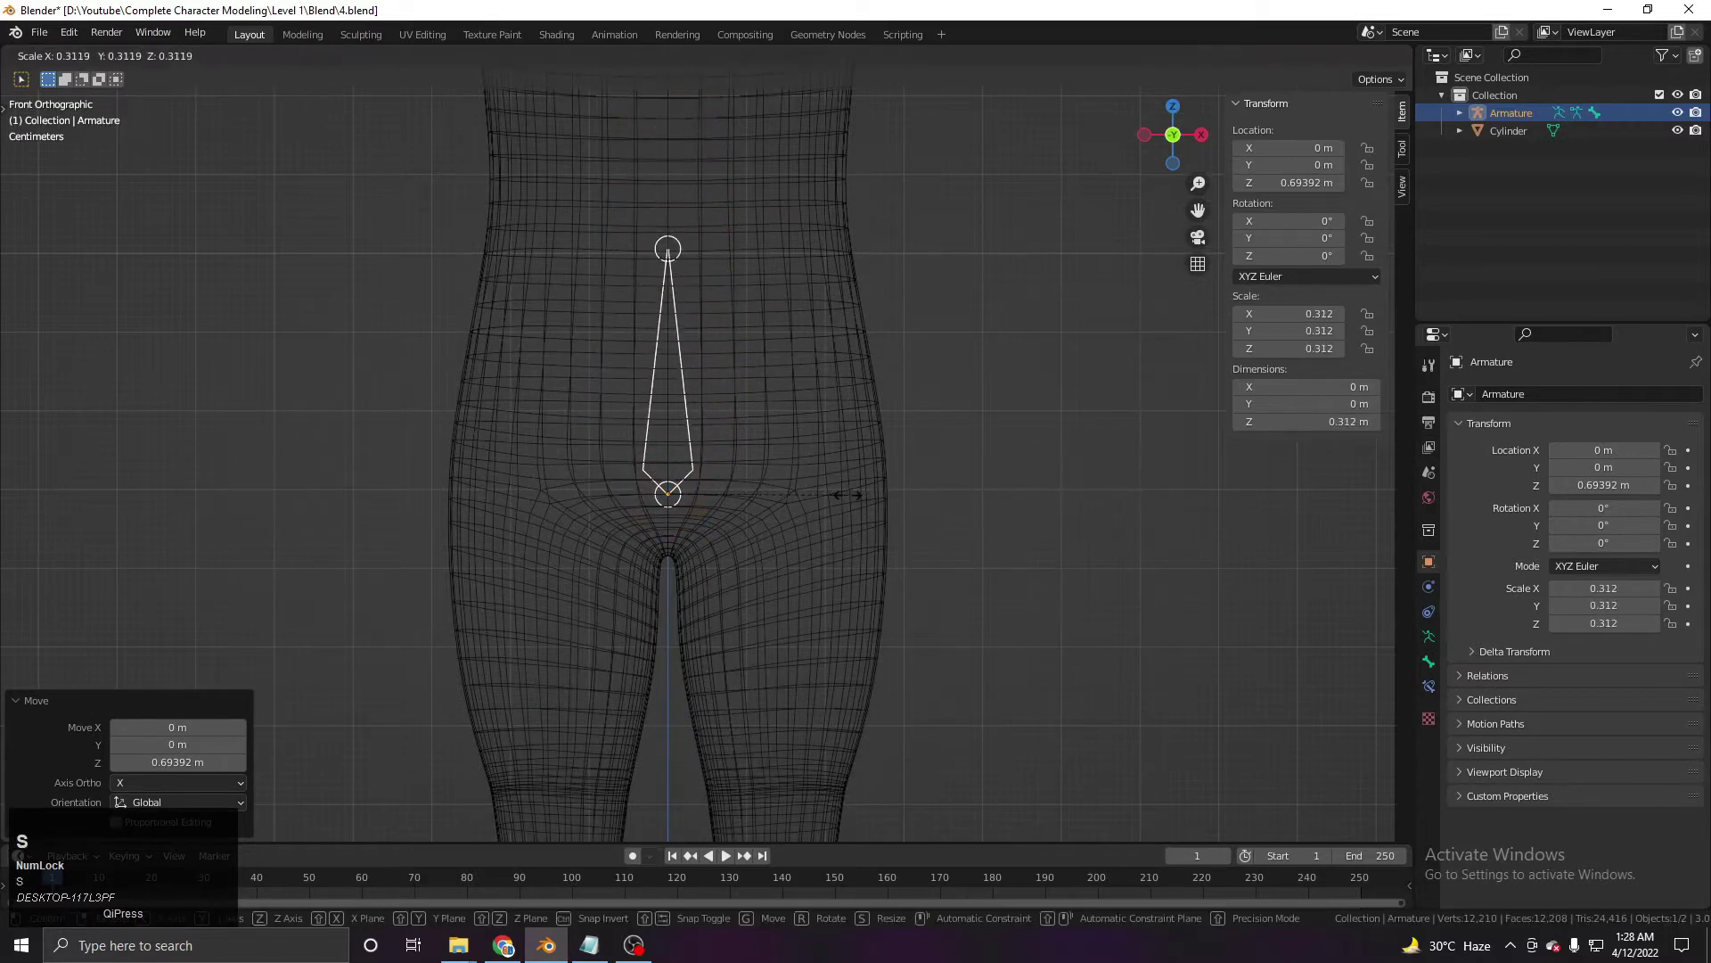
key(s)
click(850, 483)
middle_click(819, 487)
Adjust the single bone in Edit Mode so it sits inside the pelvis.
key(Tab)
click(664, 233)
key(g)
right_click(623, 293)
key(Tab)
key(r)
right_click(822, 593)
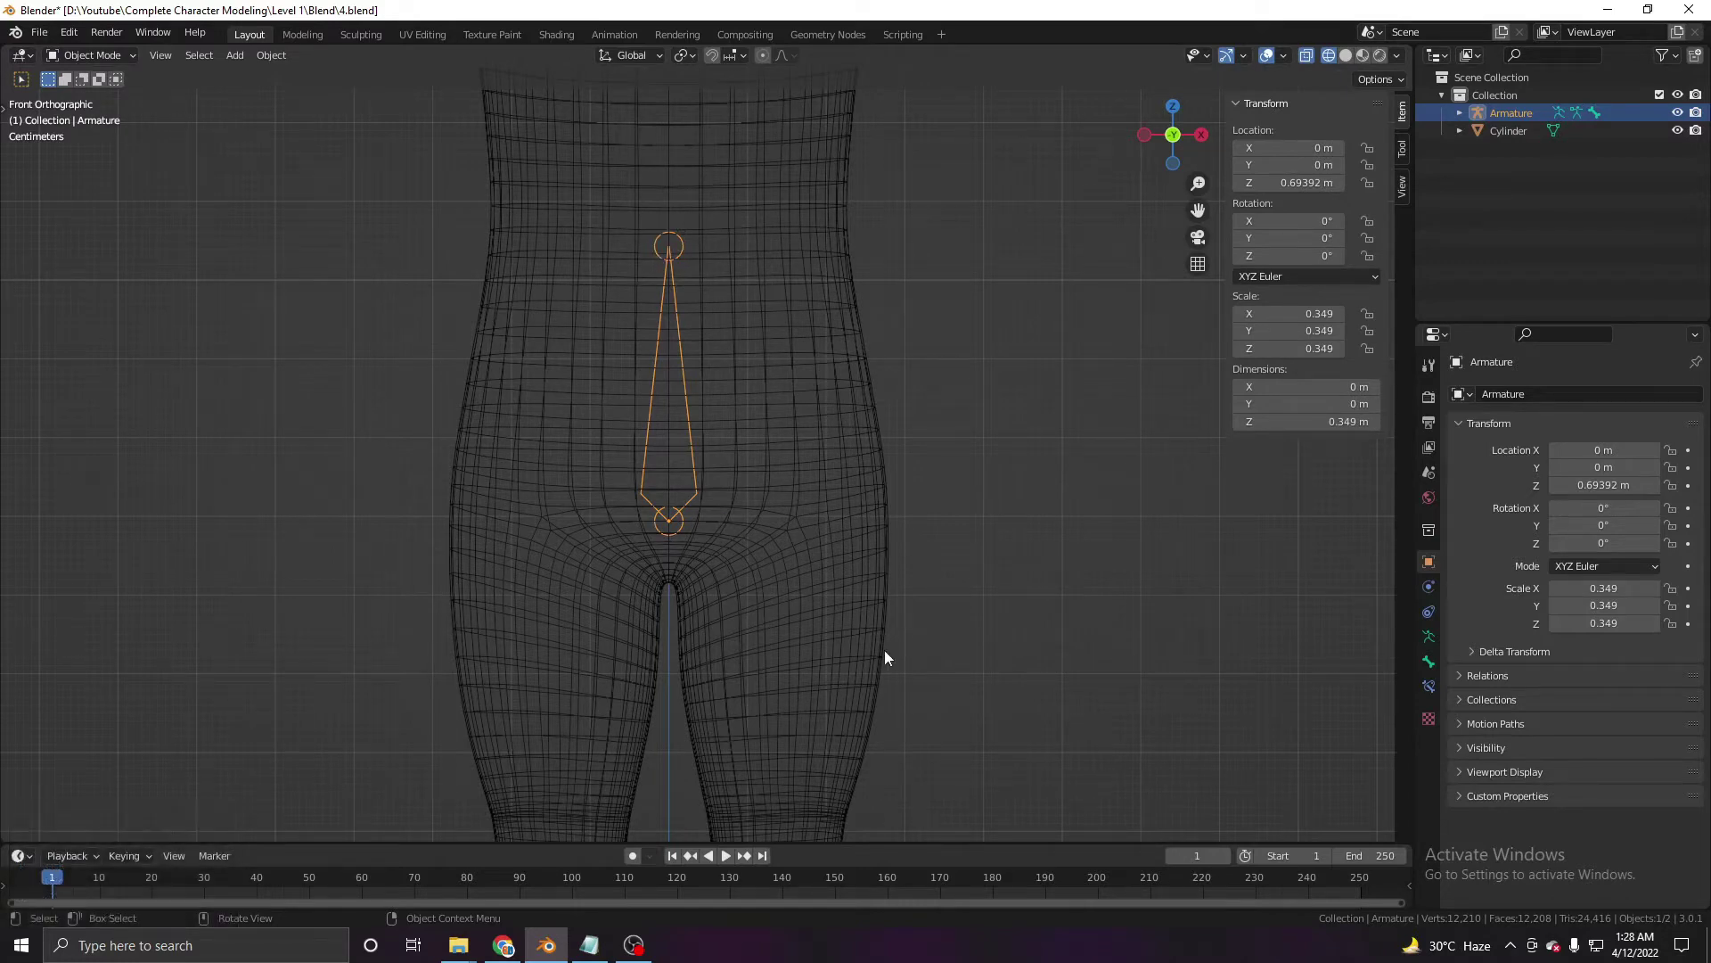
key(r)
right_click(885, 618)
key(r)
right_click(825, 547)
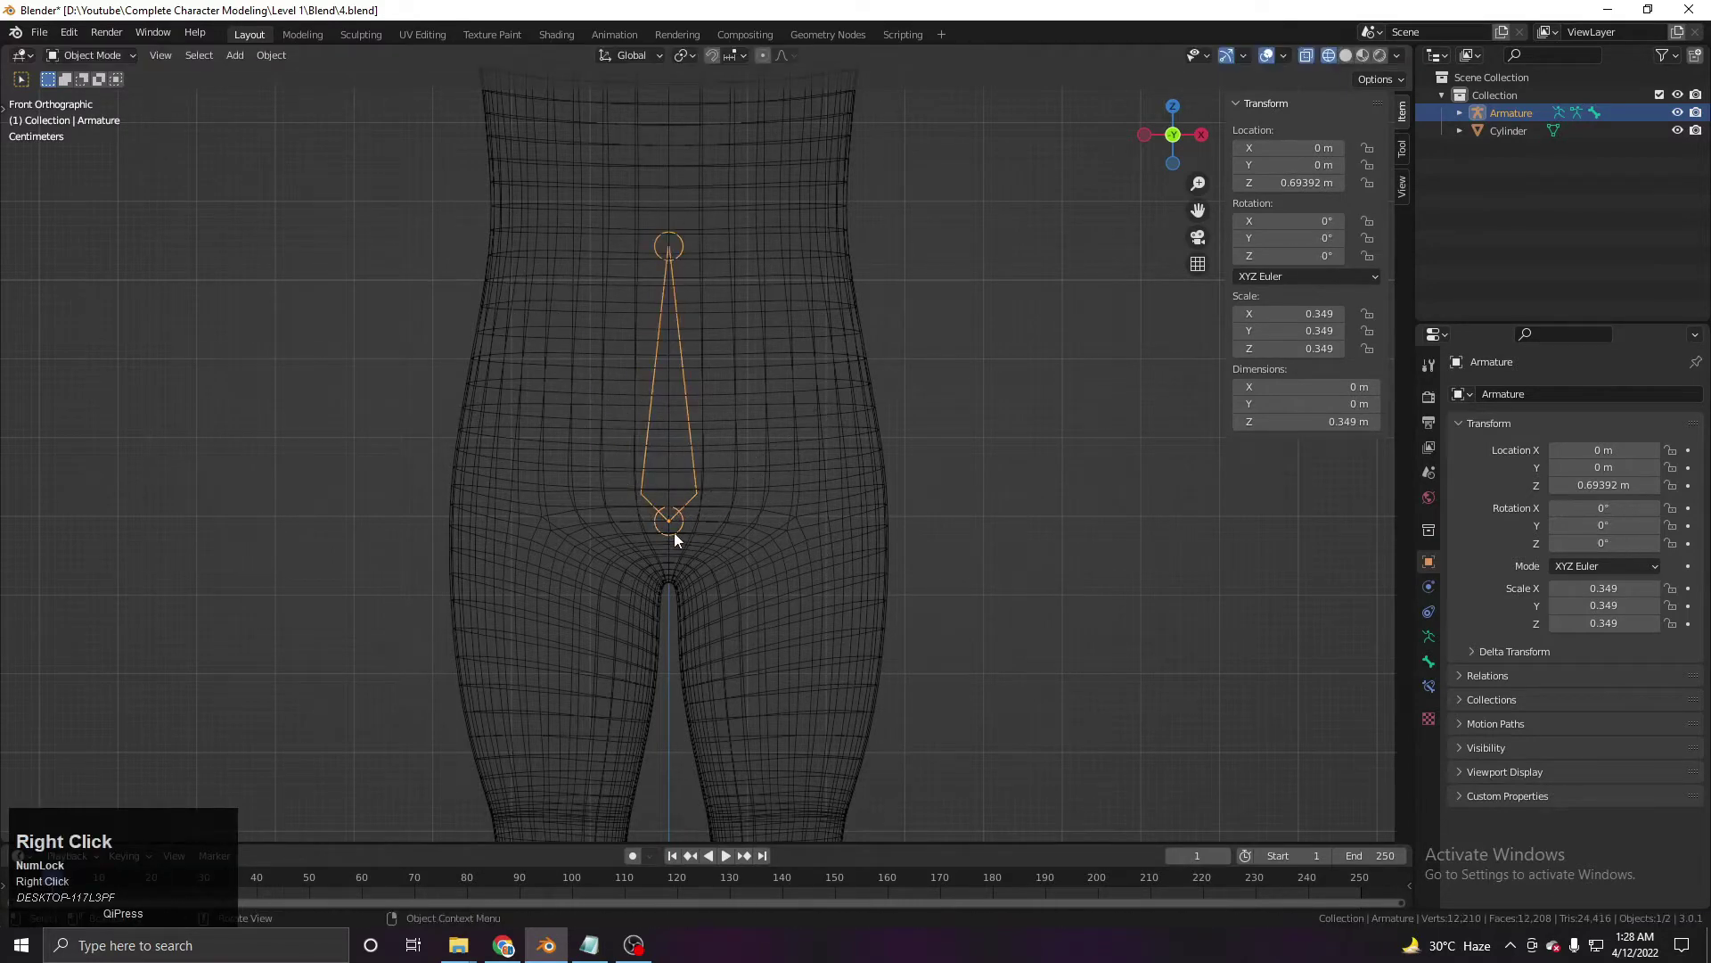
key(g)
right_click(684, 533)
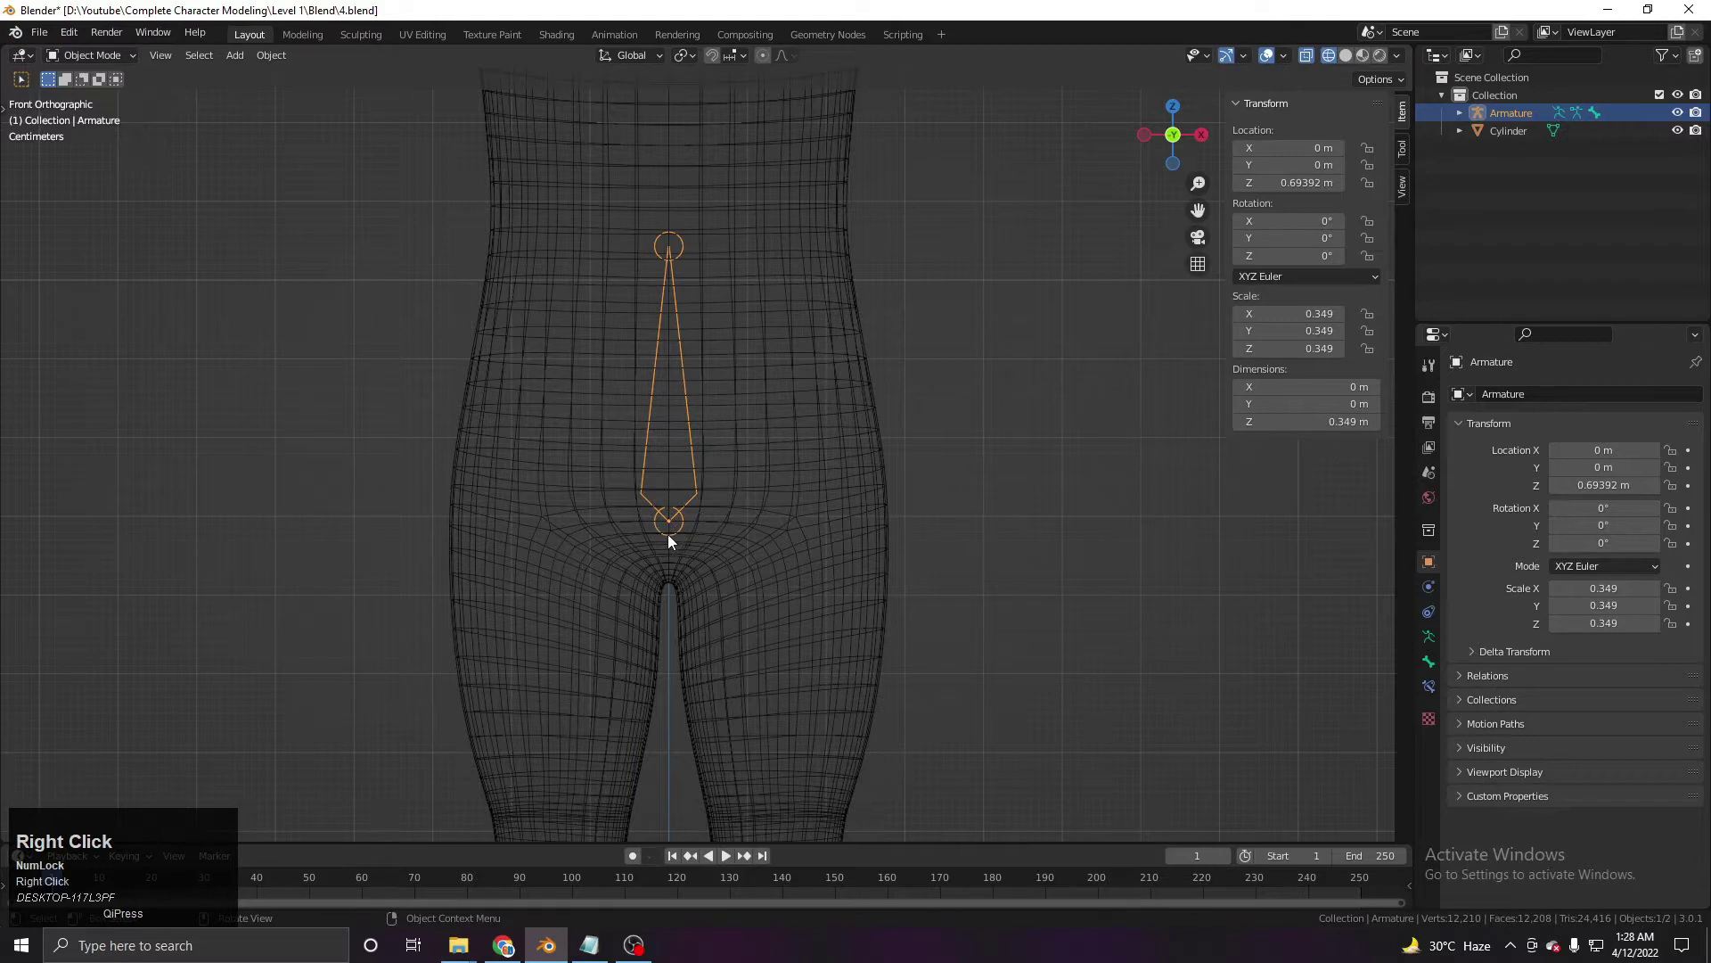
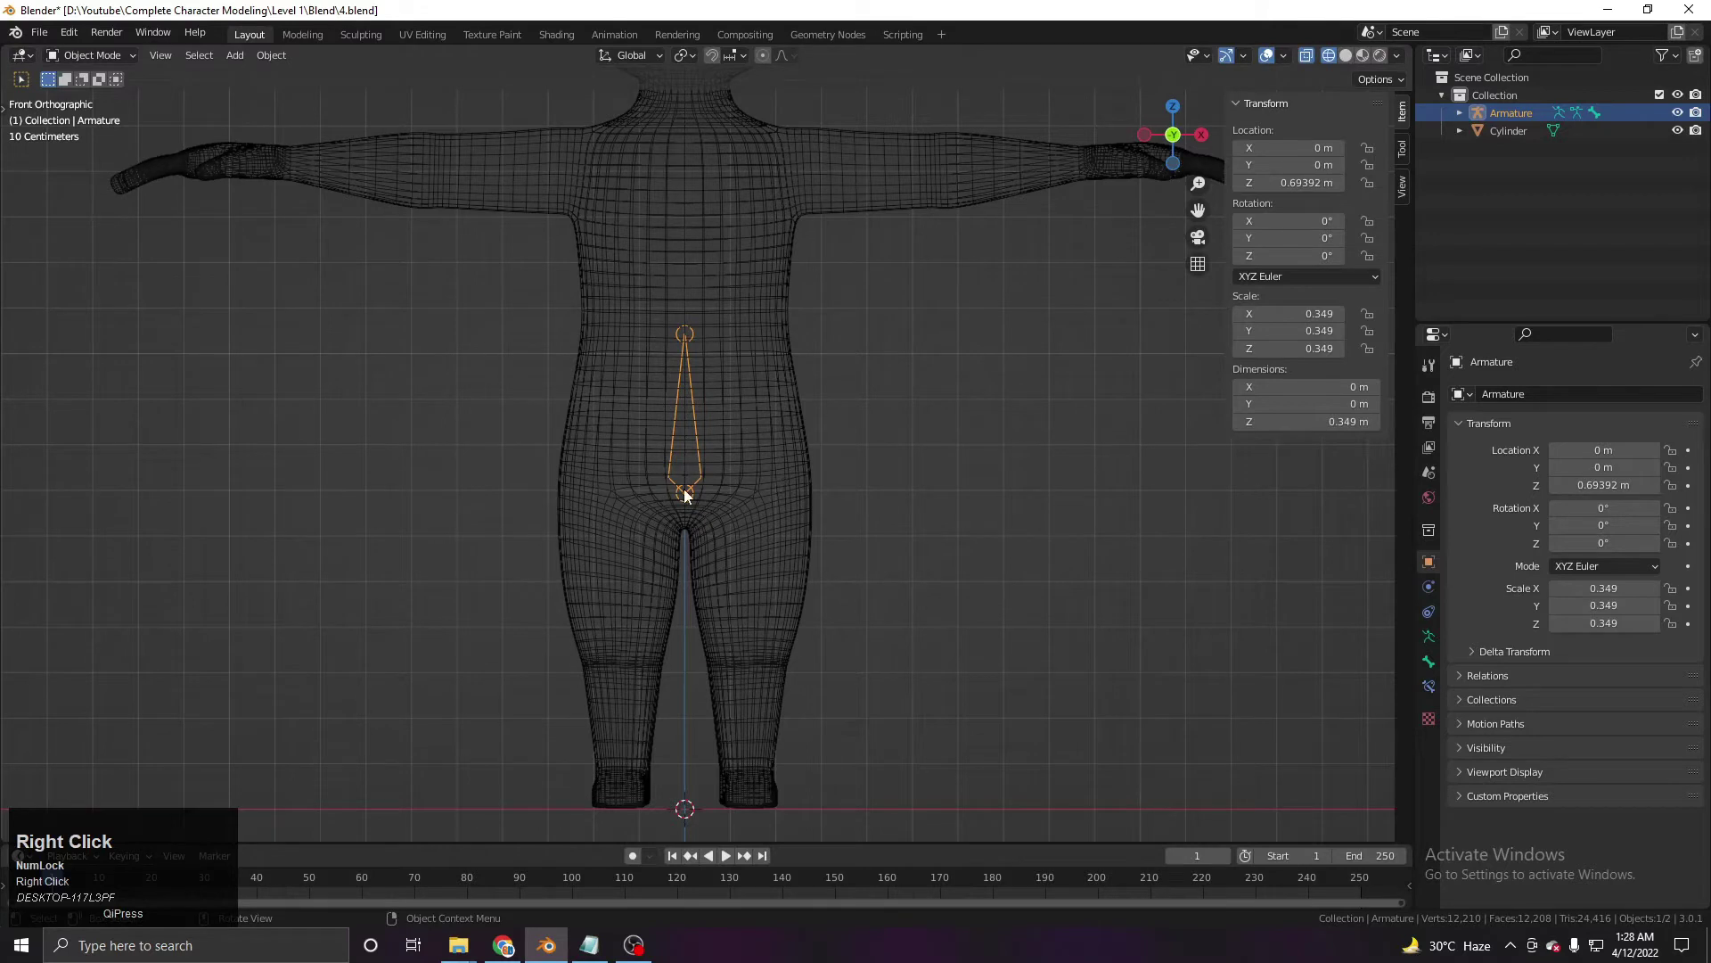
Extrude spine, neck and head bones upward along Z from the pelvis bone.
key(shift+Num_Lock)
middle_click(684, 564)
middle_click(731, 463)
key(Tab)
click(628, 435)
middle_click(644, 449)
click(650, 461)
key(e)
key(z)
click(647, 364)
middle_click(648, 401)
key(e)
key(z)
click(654, 330)
middle_click(662, 333)
key(e)
key(z)
click(659, 338)
middle_click(660, 405)
key(e)
key(z)
click(730, 109)
middle_click(697, 218)
key(g)
key(z)
click(674, 332)
middle_click(721, 585)
Duplicate a bone as the upper arm and rotate it horizontal at the shoulder.
scroll(down, 3)
middle_click(697, 611)
middle_click(824, 585)
middle_click(653, 496)
click(646, 496)
scroll(up, 3)
middle_click(720, 532)
key(shift+d)
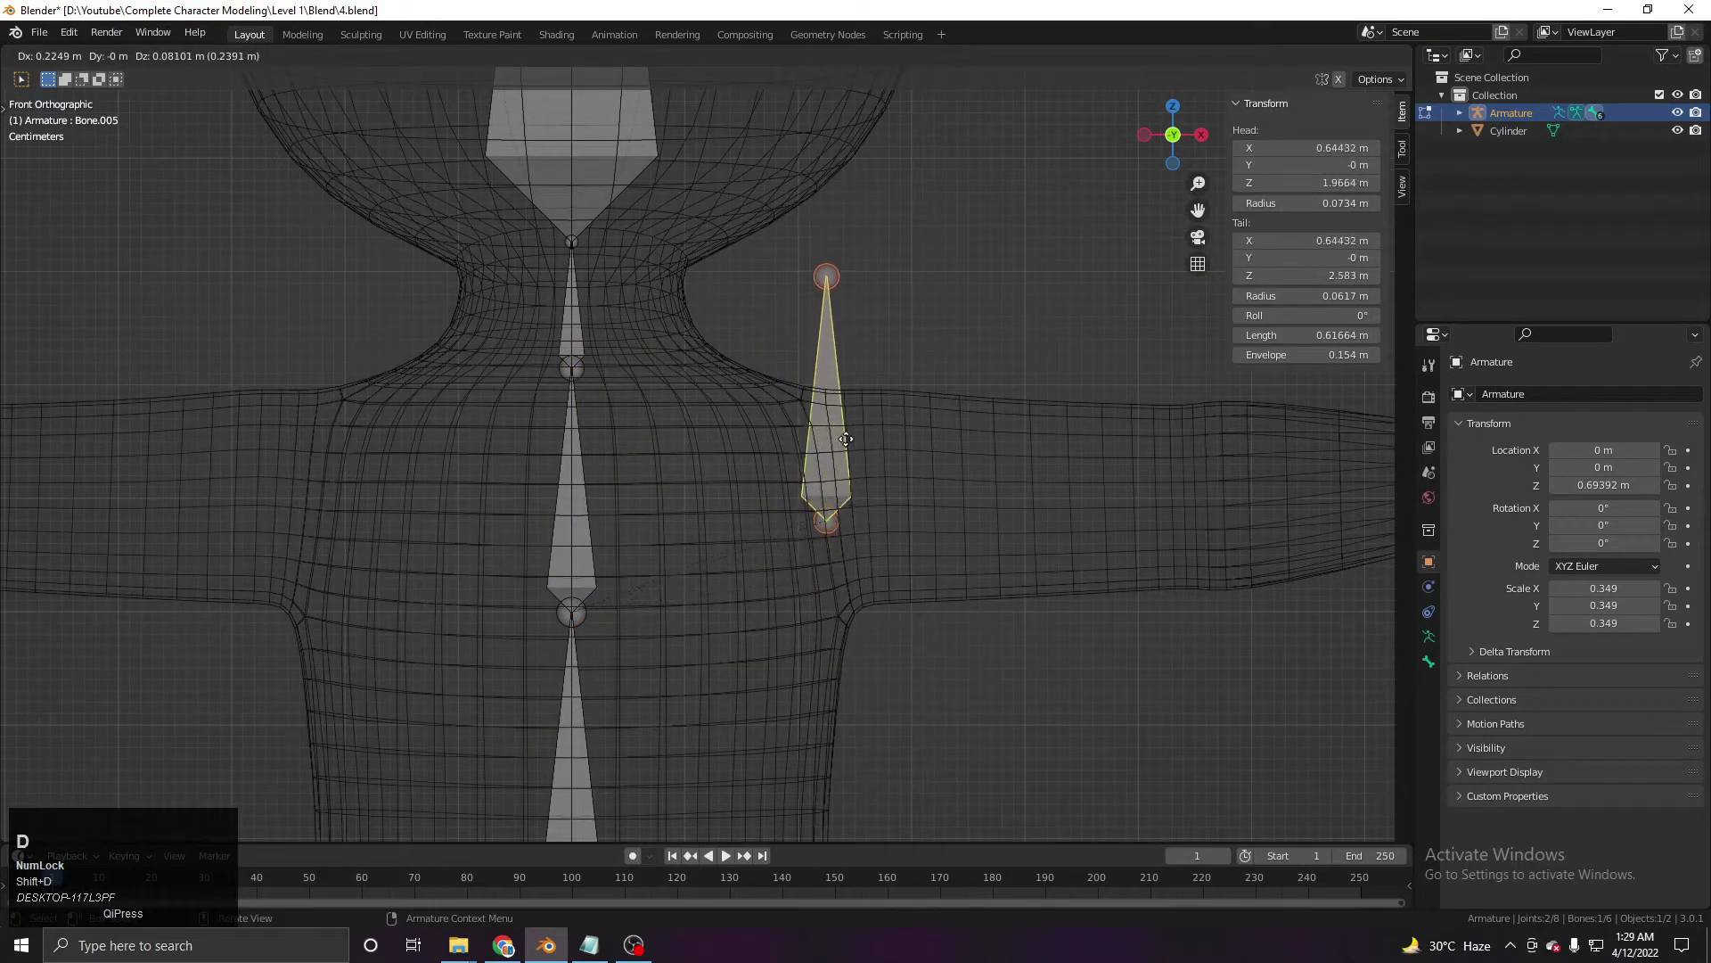
click(848, 429)
key(r)
click(916, 614)
key(g)
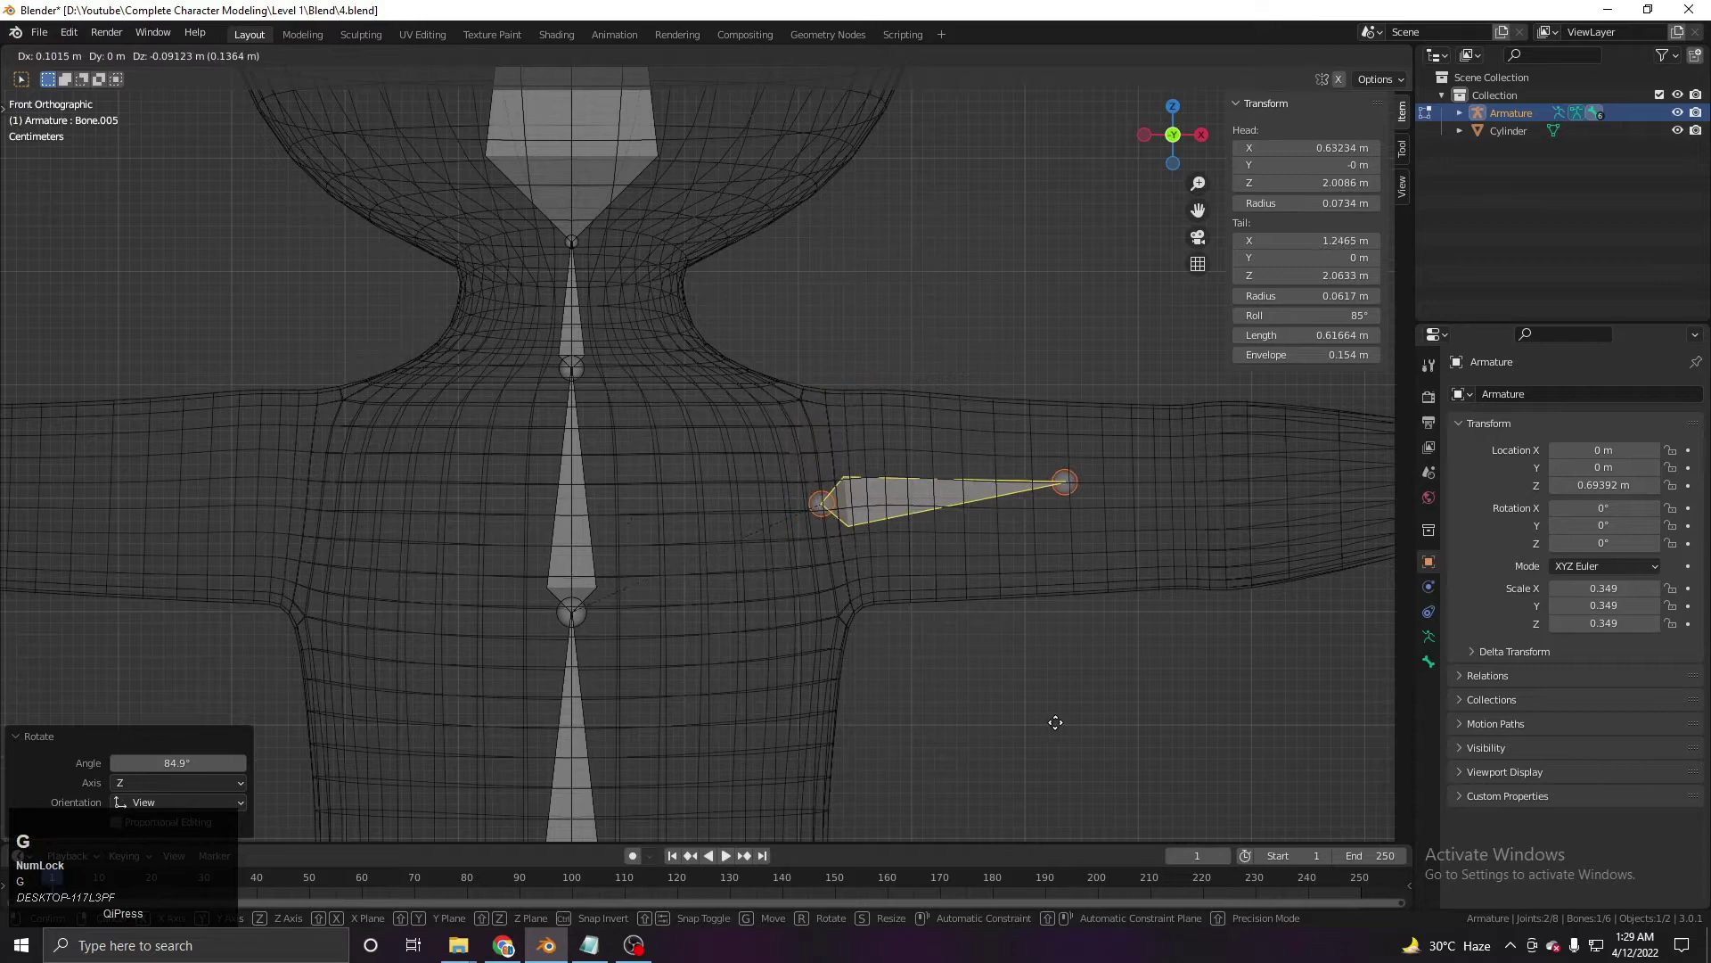
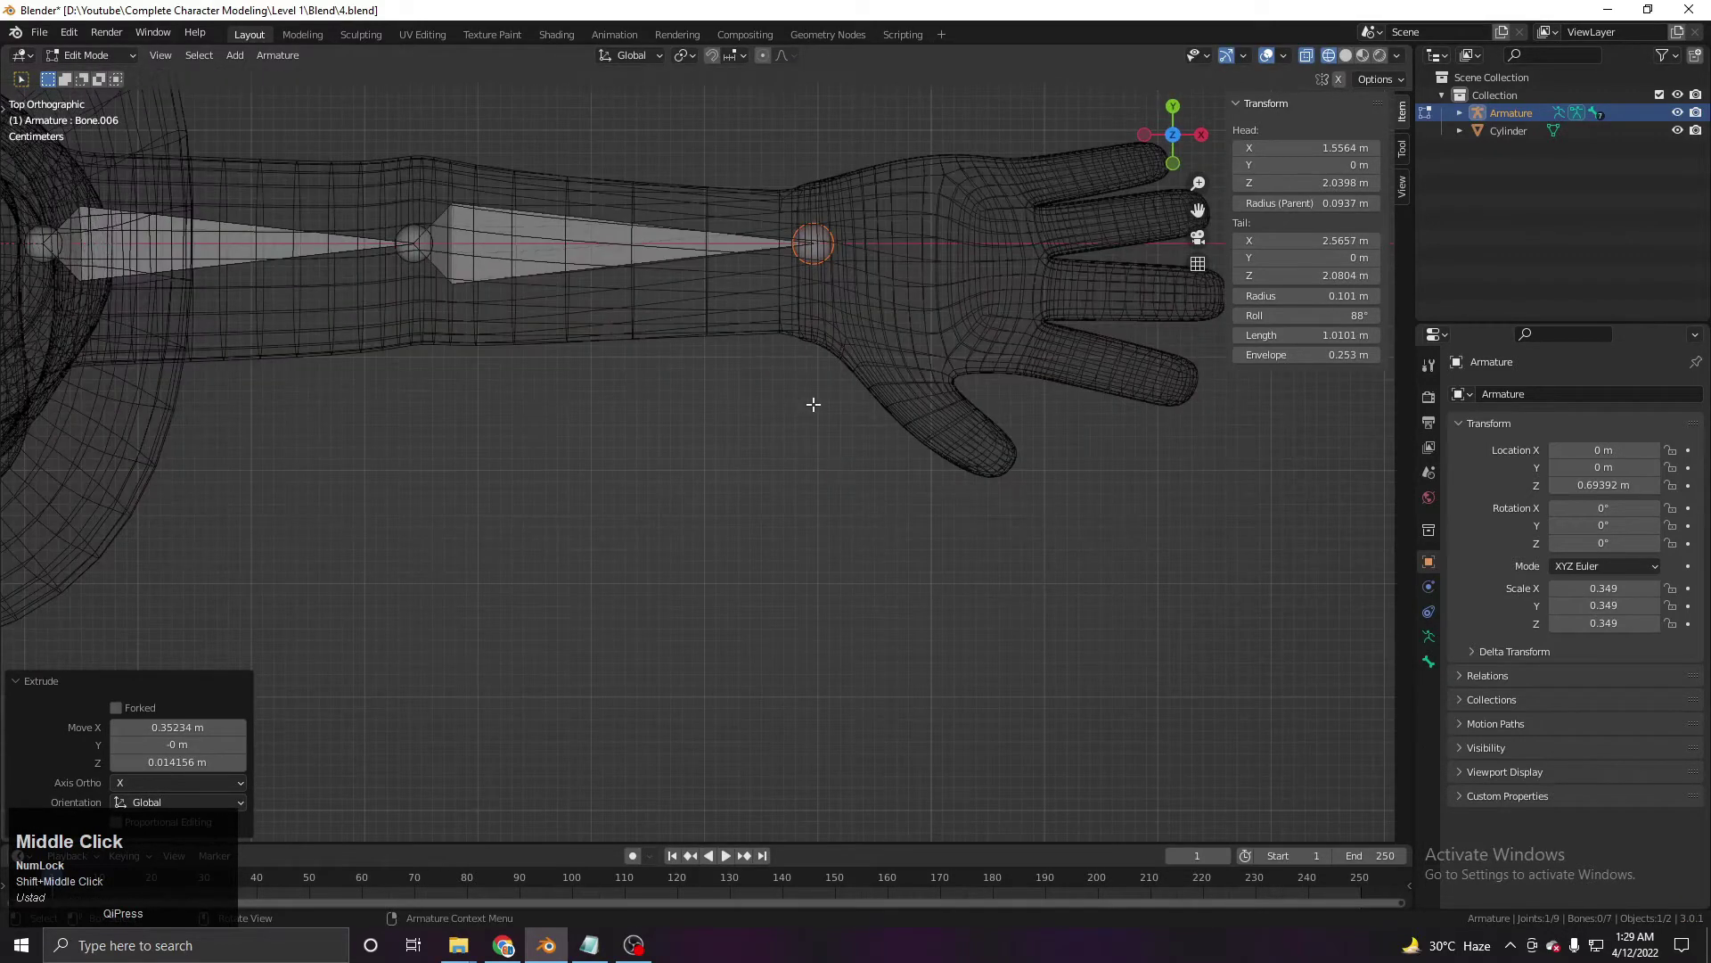
Align the arm bone along Y and extend forearm and hand bones to the fingertips.
double_click(311, 310)
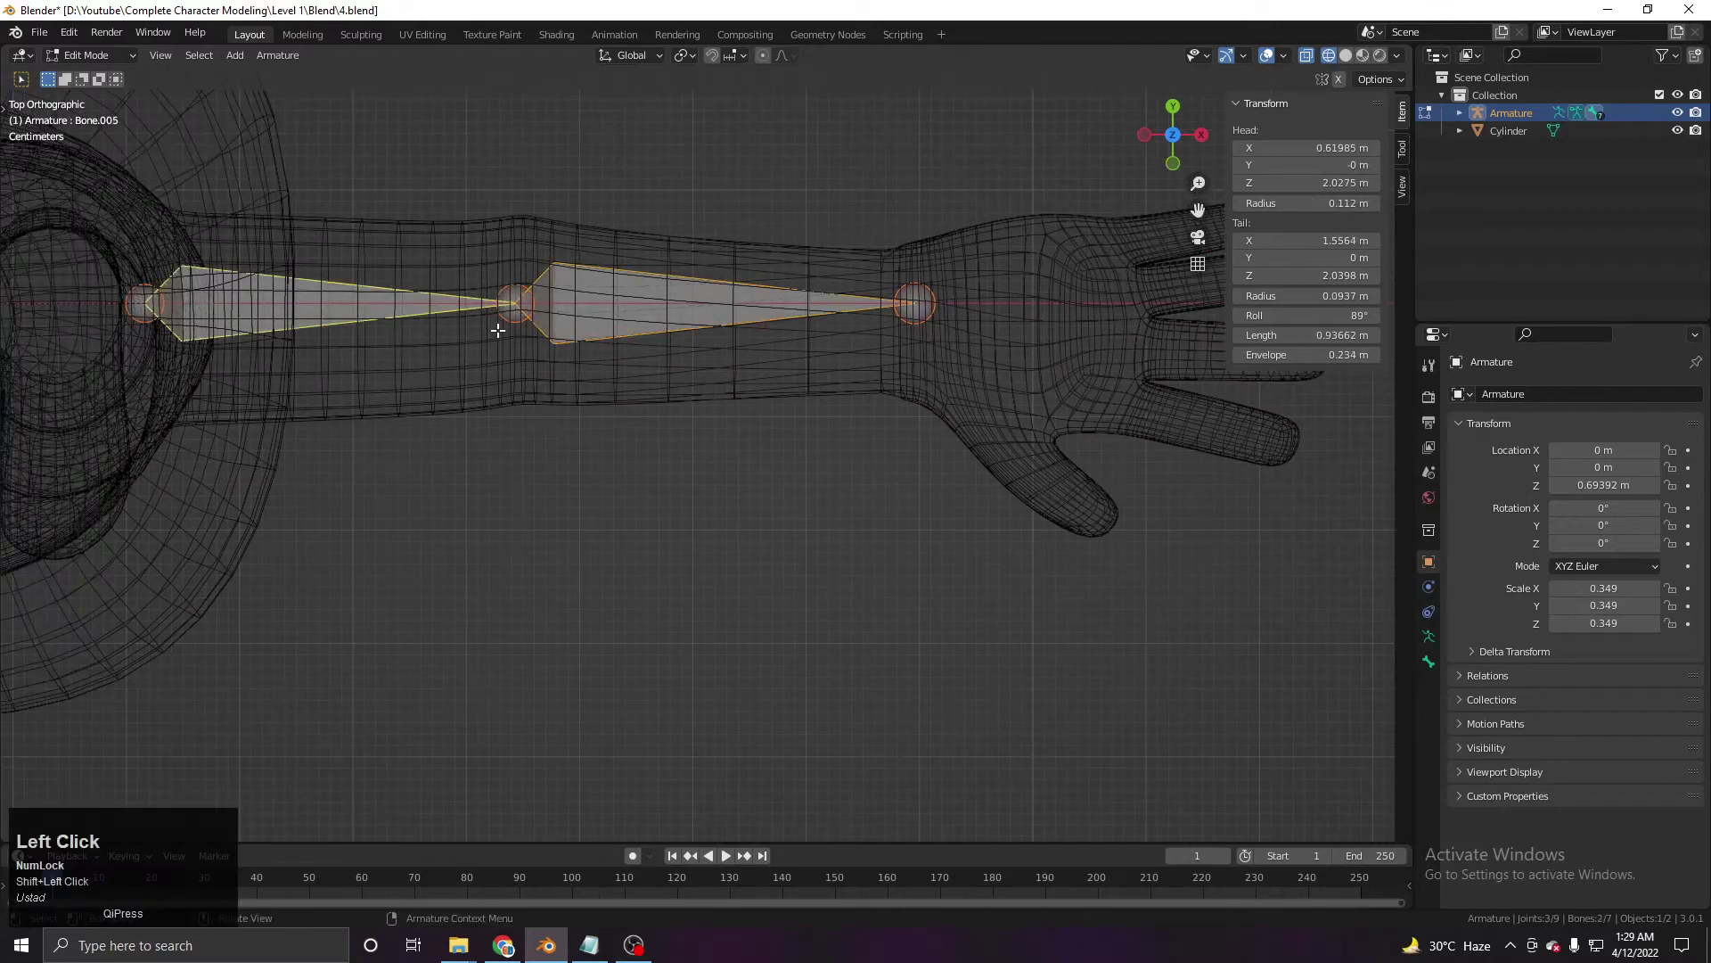
key(g)
key(y)
click(490, 337)
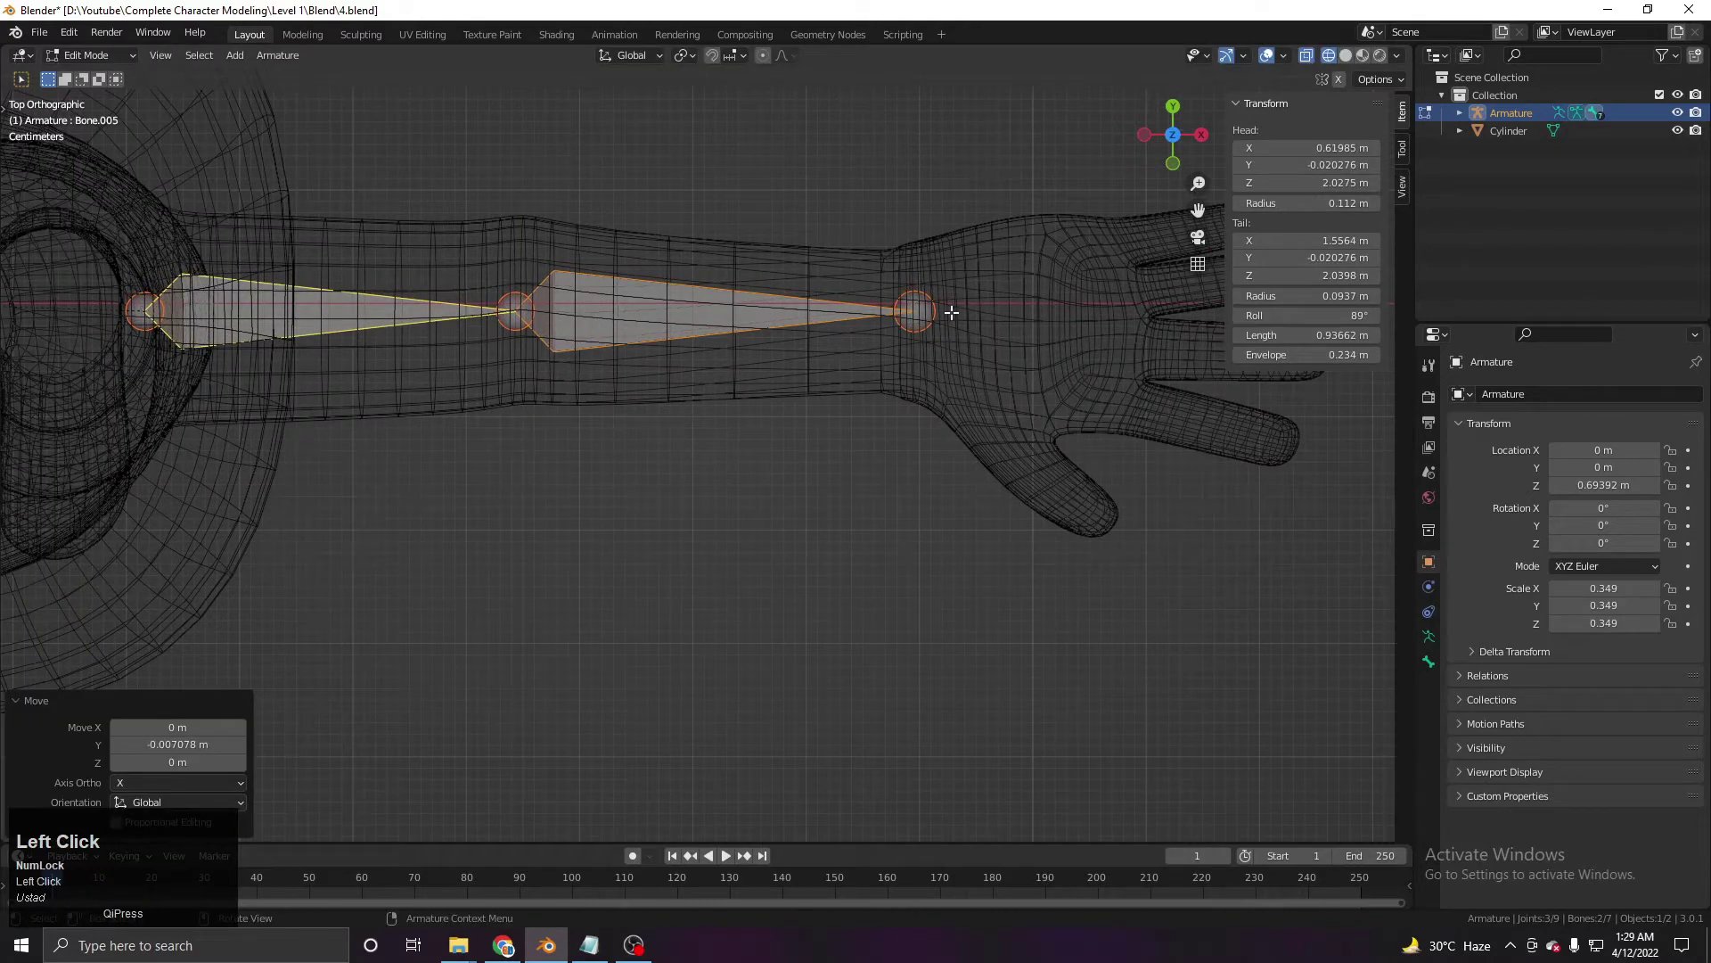
middle_click(872, 357)
click(730, 389)
key(g)
click(732, 406)
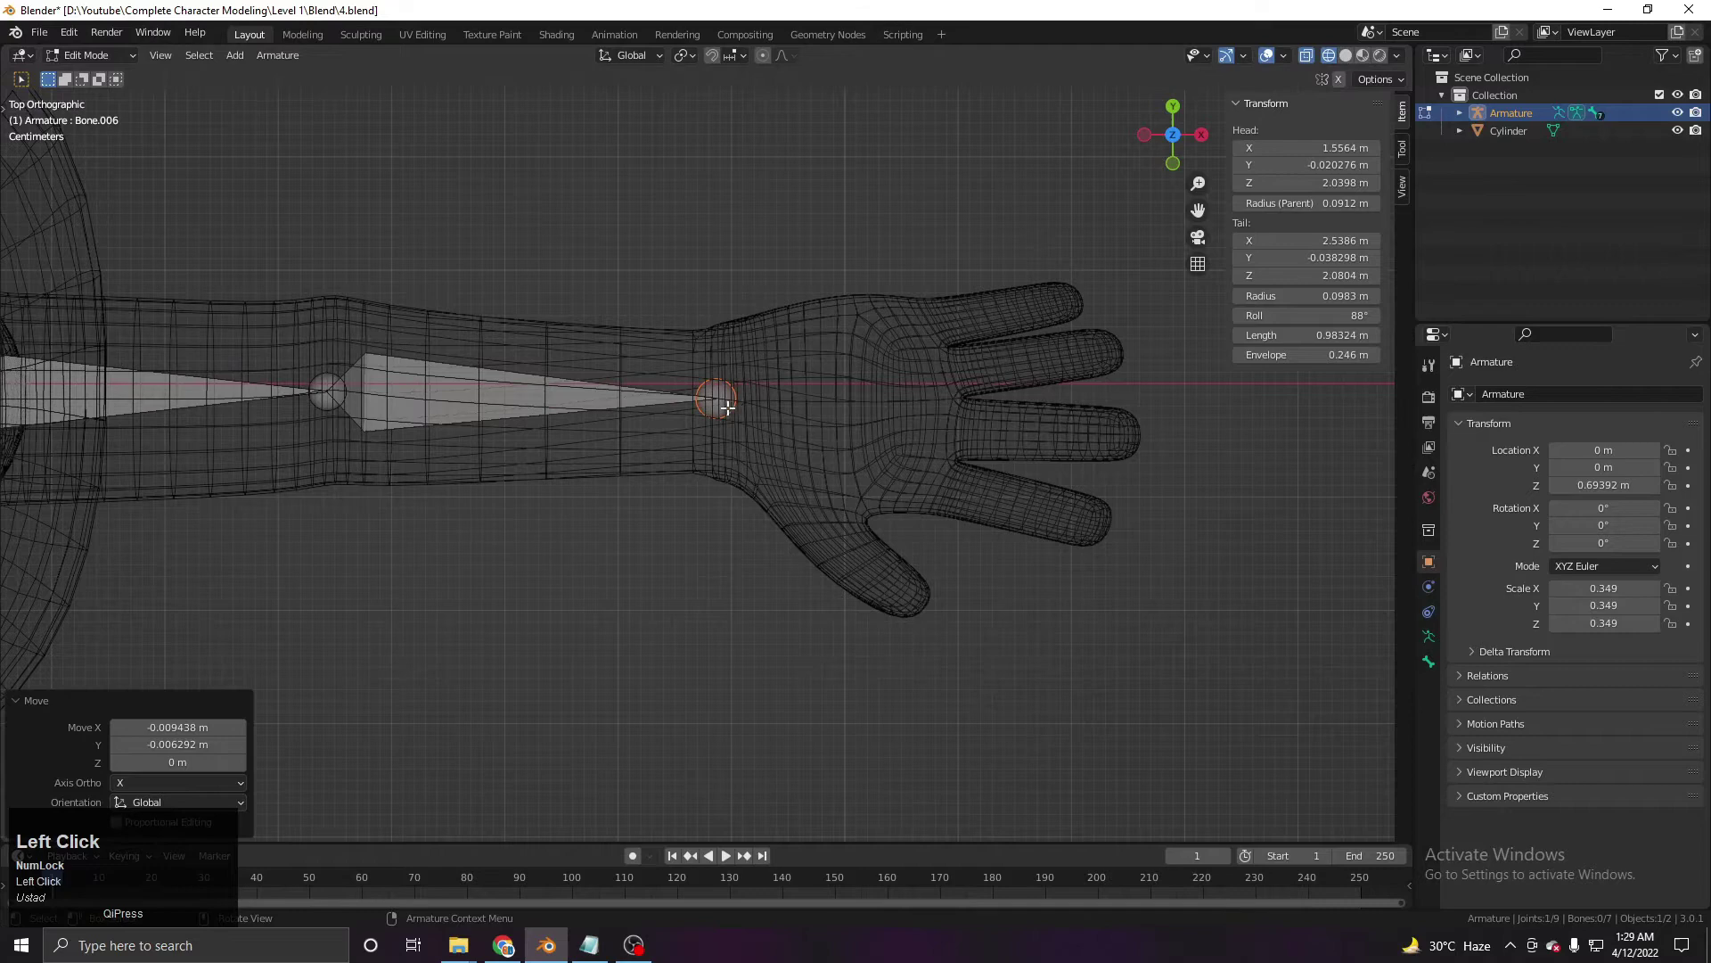
click(753, 427)
click(1130, 443)
middle_click(674, 471)
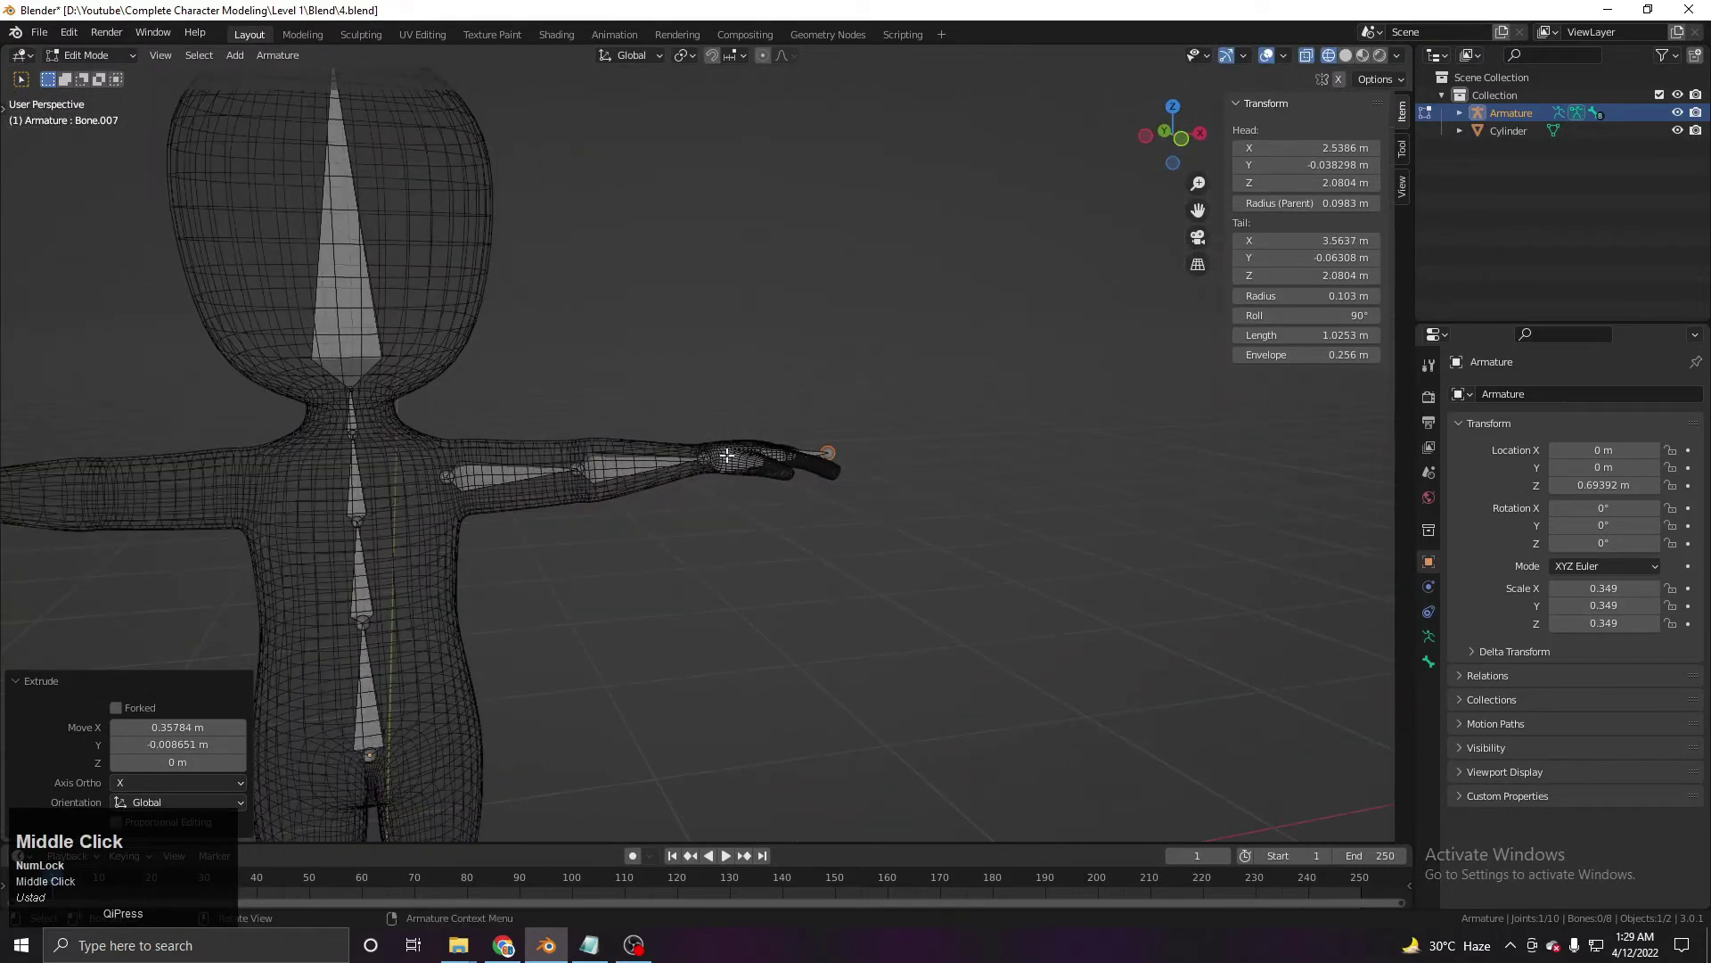
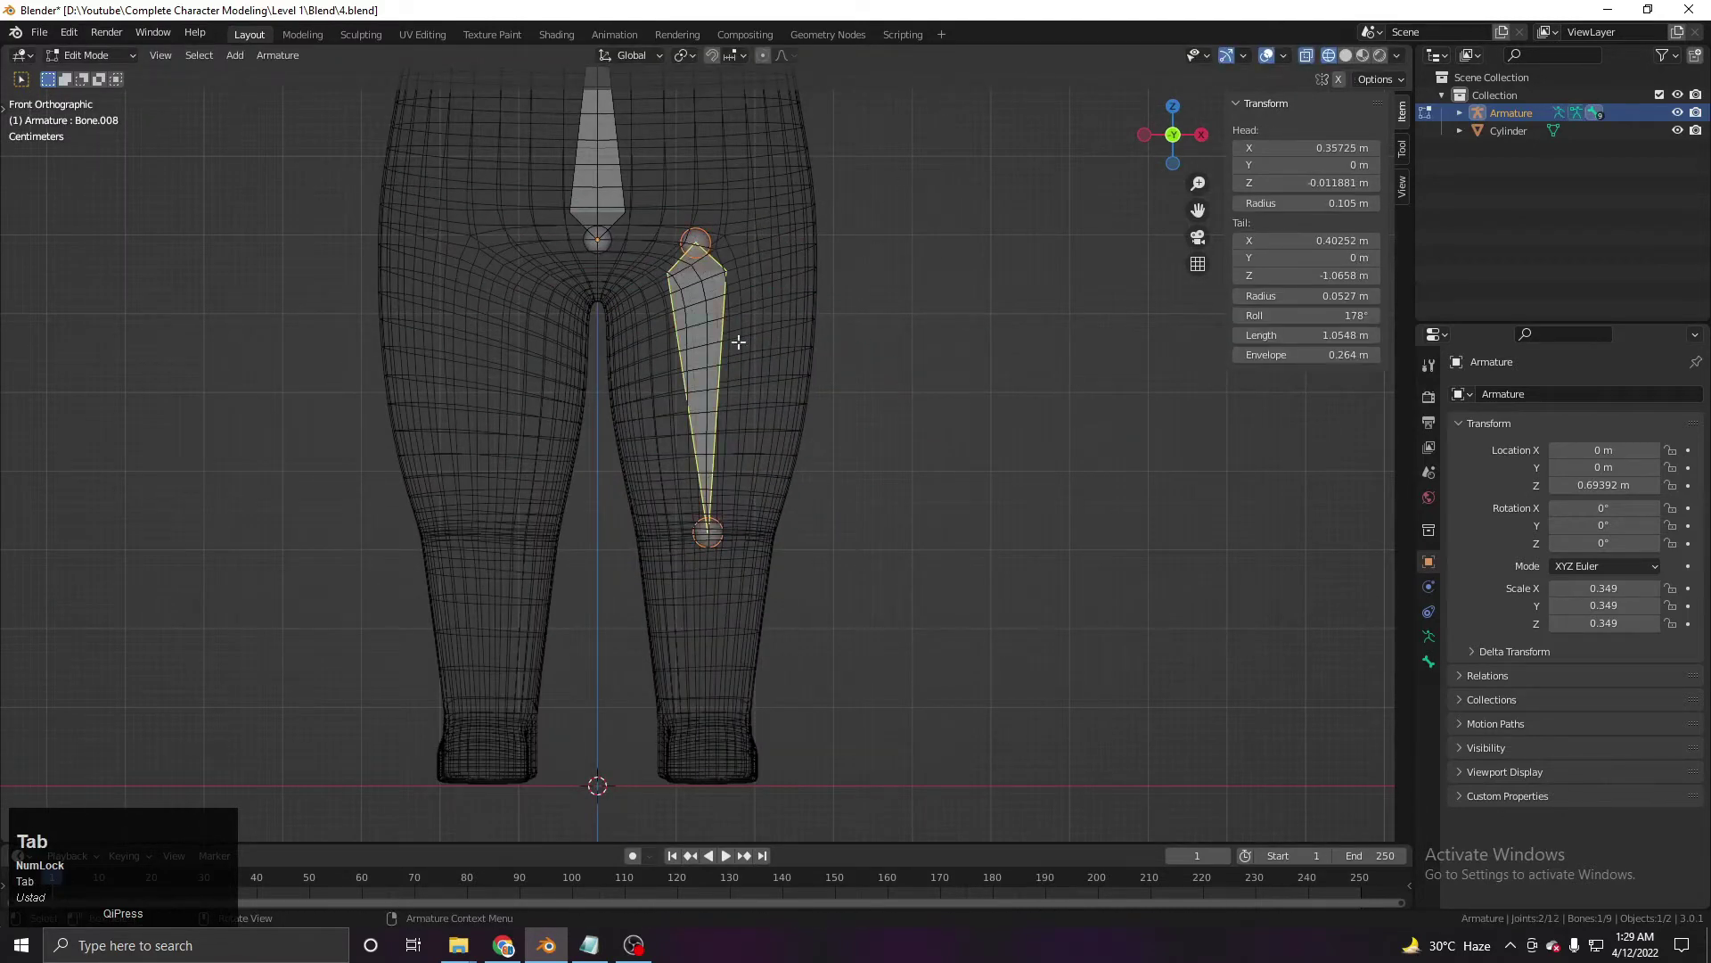
Place a thigh bone at the hip and extrude the shin bone down to the ankle.
middle_click(755, 454)
scroll(up, 3)
scroll(down, 3)
scroll(up, 3)
click(745, 405)
key(g)
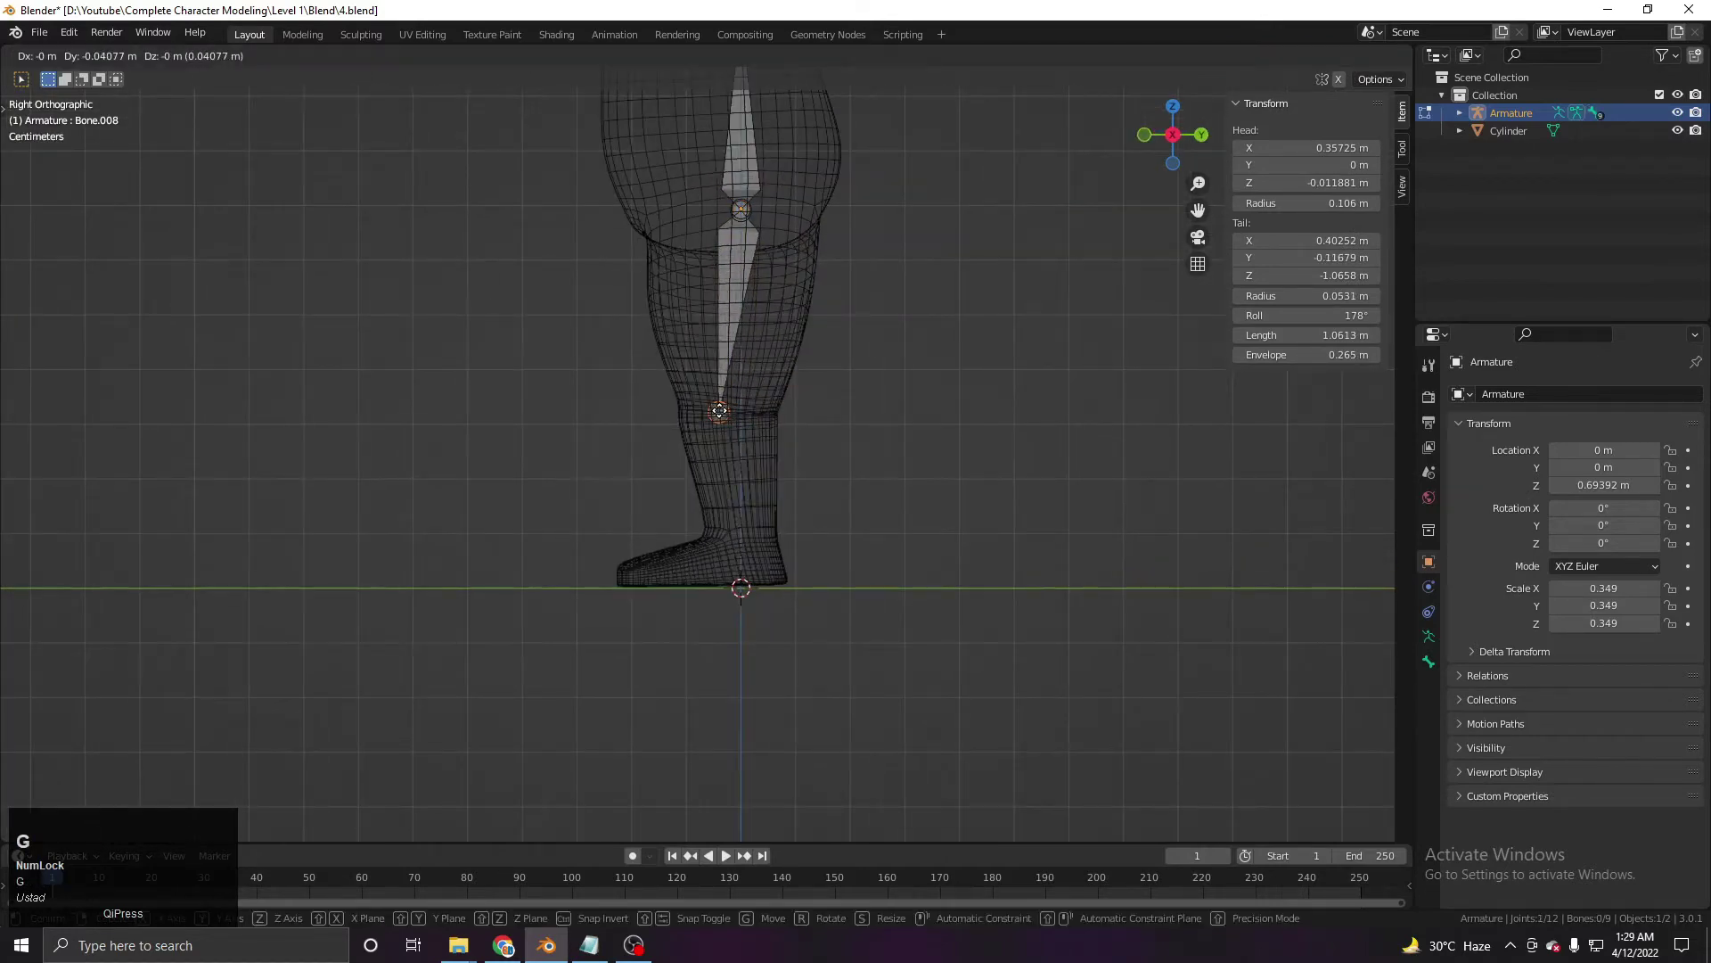
click(716, 411)
scroll(up, 3)
key(e)
click(792, 667)
Extrude the foot bone forward to the toes and orbit to check the leg chain.
middle_click(806, 615)
key(e)
click(721, 593)
scroll(down, 3)
middle_click(773, 543)
scroll(down, 3)
middle_click(811, 595)
middle_click(758, 500)
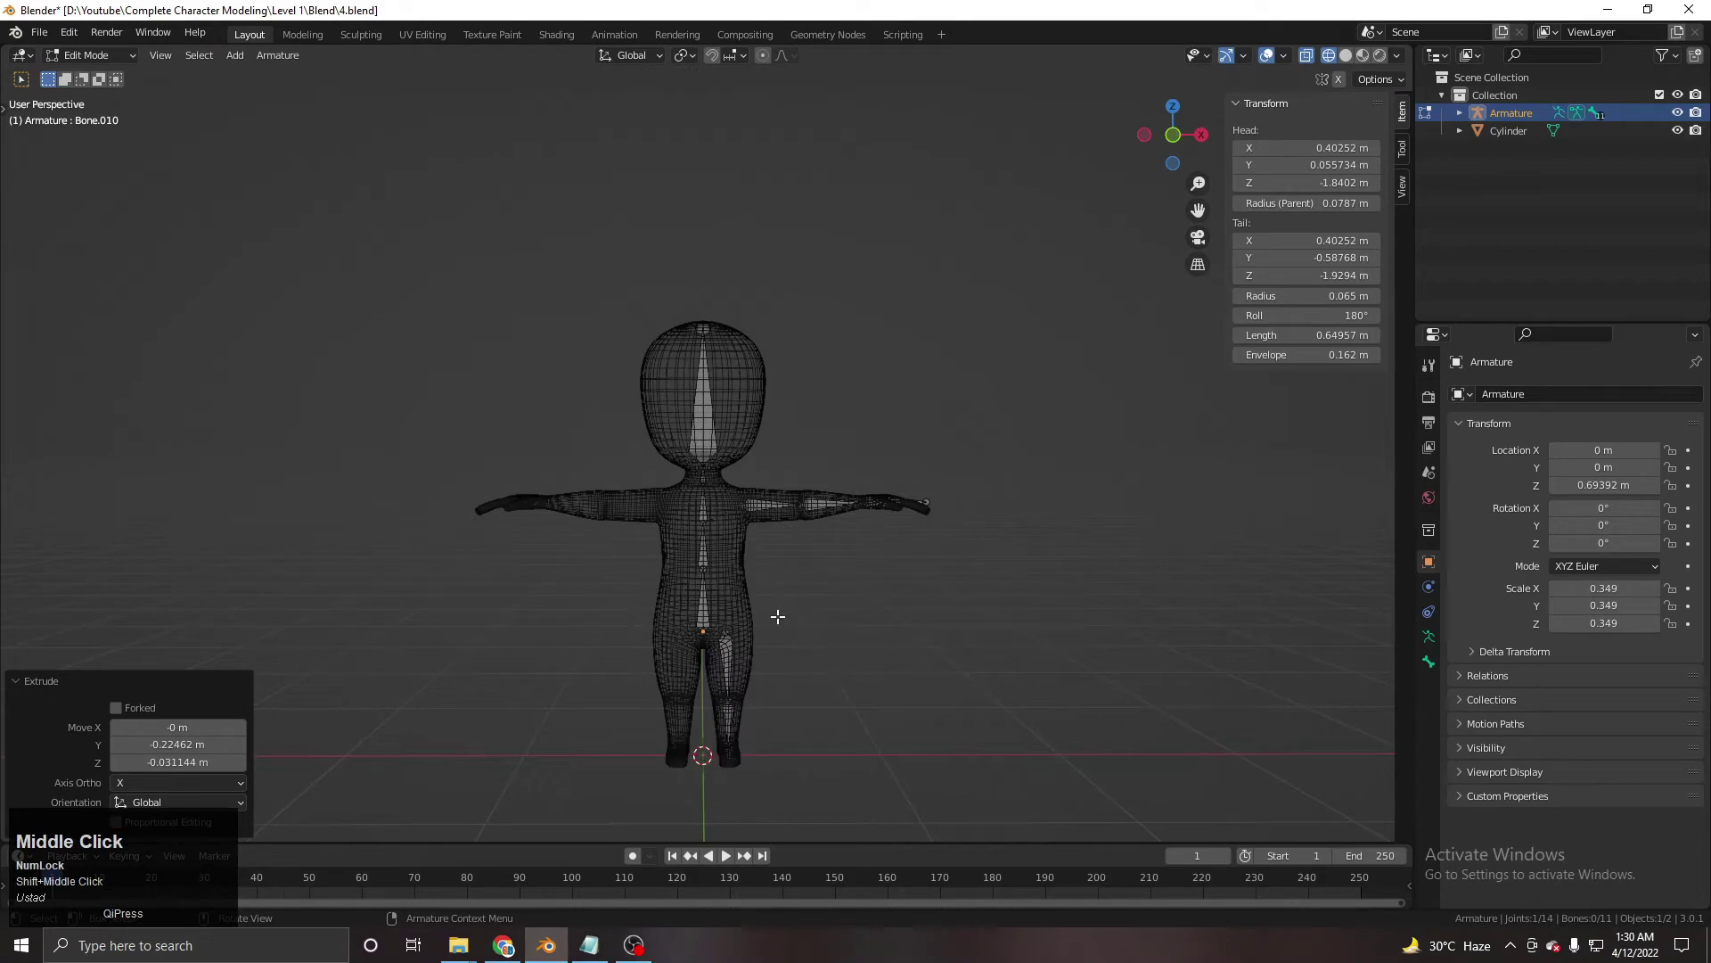
scroll(up, 3)
middle_click(781, 637)
middle_click(766, 423)
middle_click(775, 448)
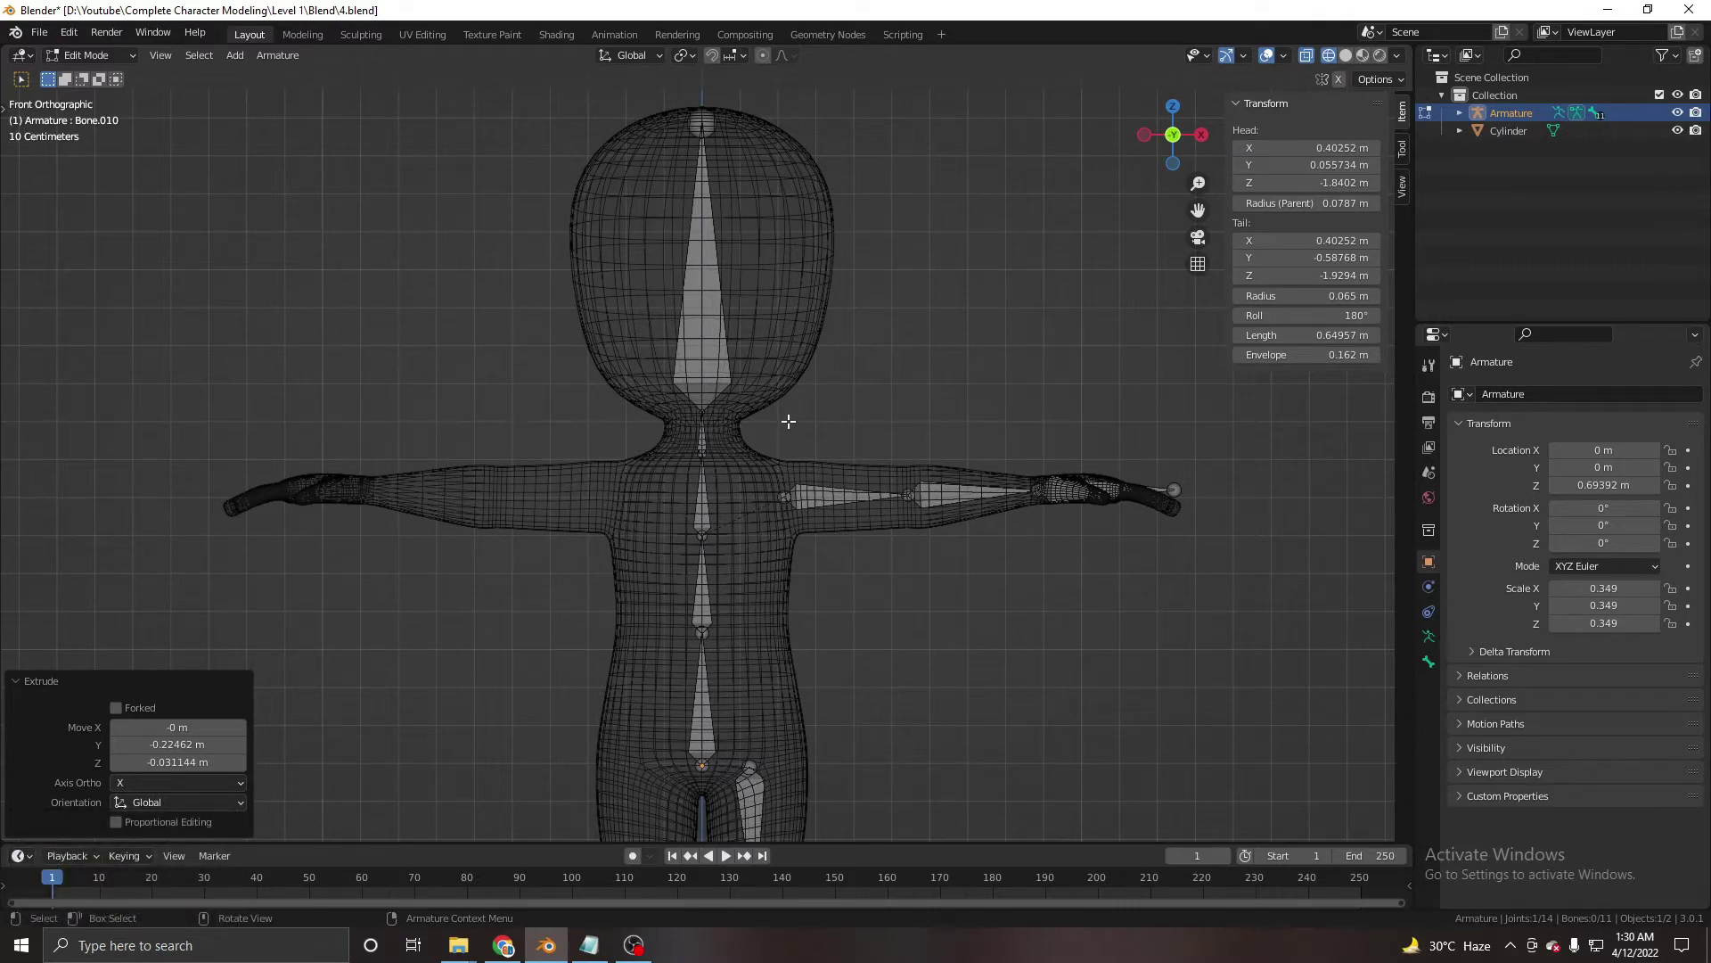
Rename the top bones to Head and Neck in the Bone Properties name field.
click(718, 332)
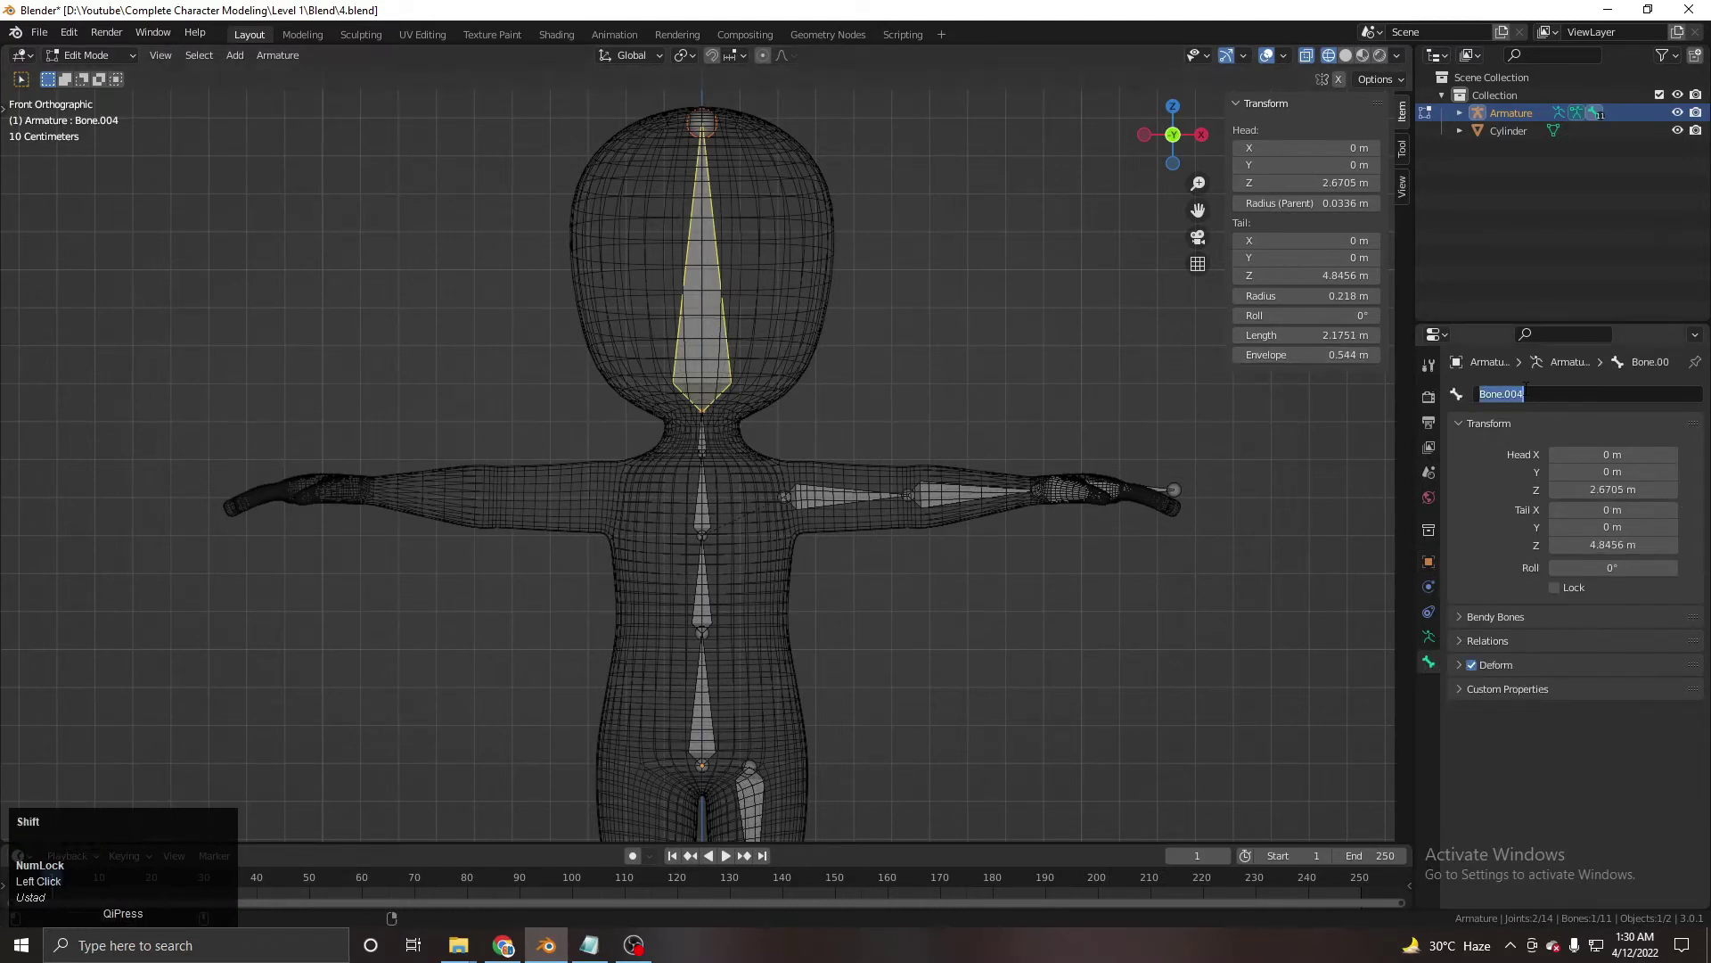
key(shift+h)
key(shift+e)
key(a)
text(ad)
key(Return)
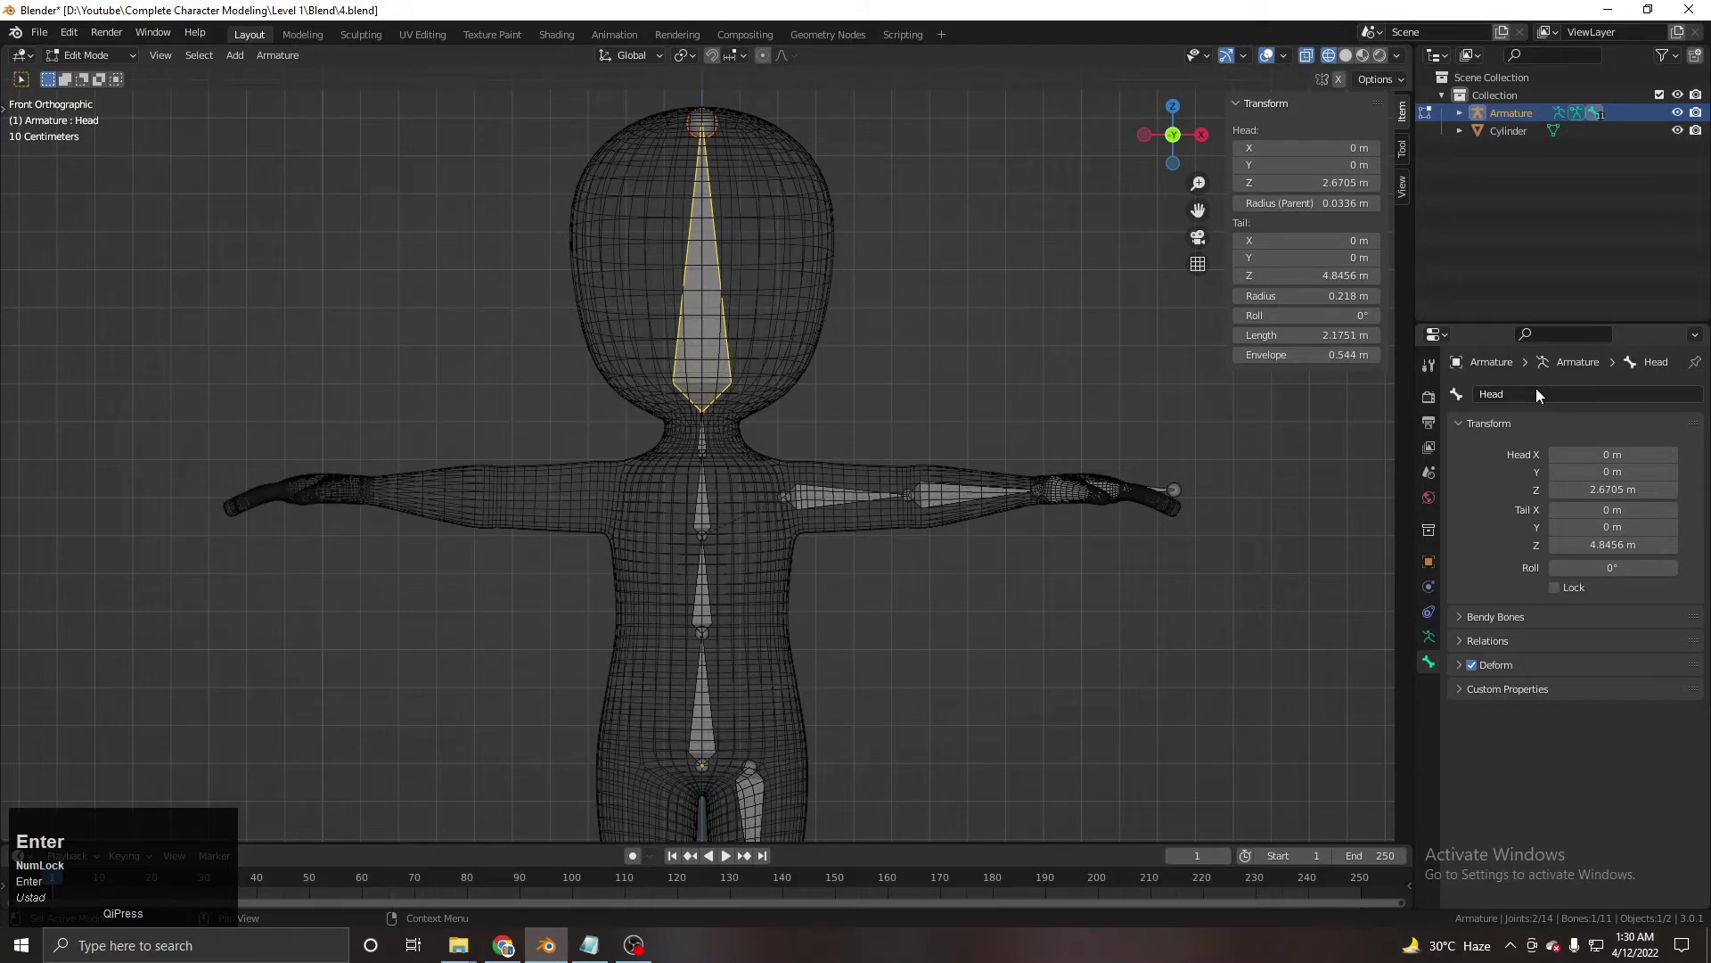
click(707, 441)
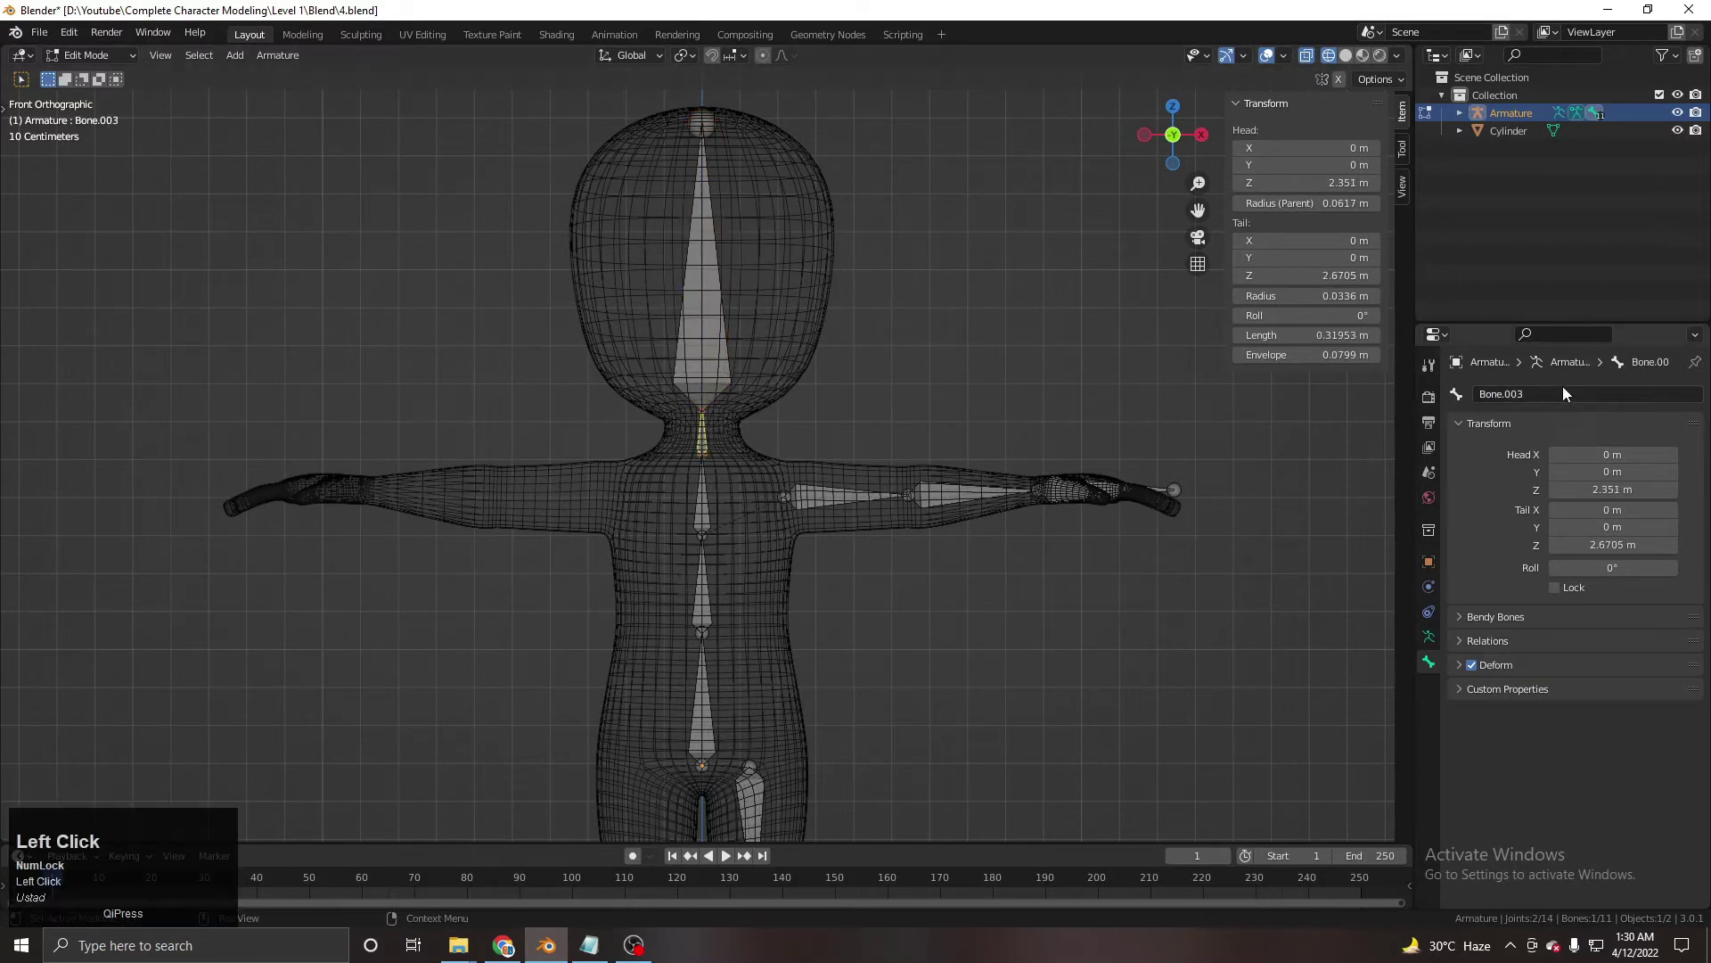
key(shift+n)
text(eck)
key(Return)
Name the upper spine bone Spine 1 and the lower spine bone Spine.
click(701, 506)
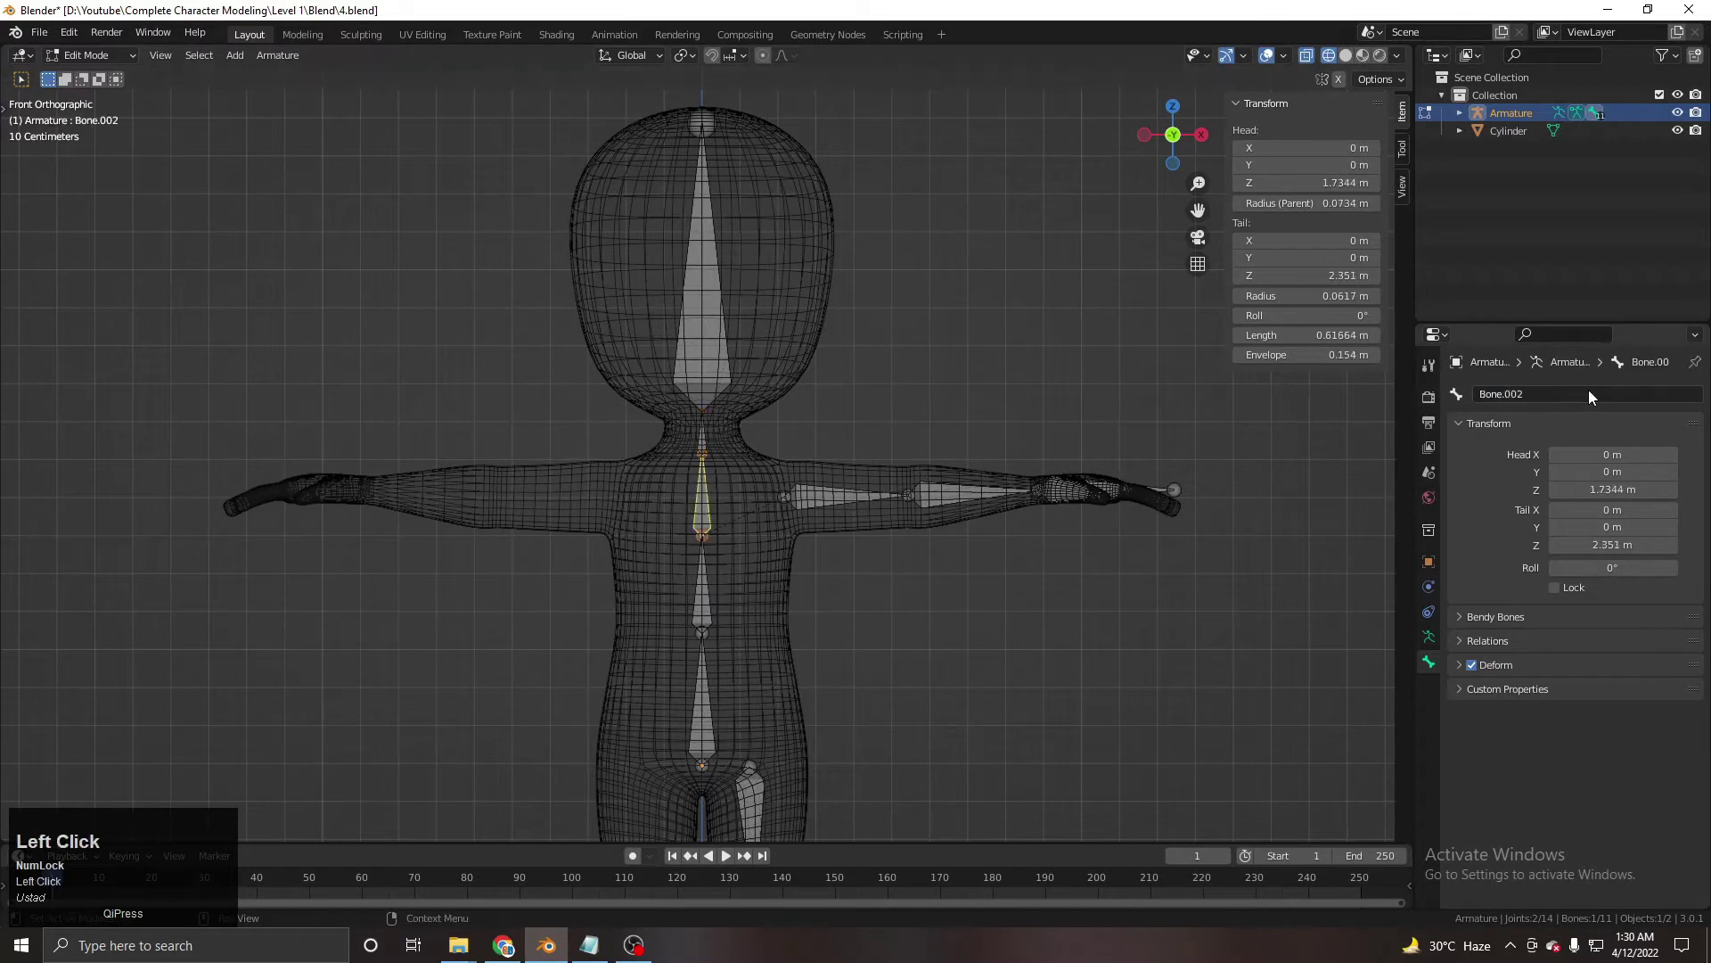
key(shift+s)
key(shift+p)
text(ine)
key(1)
key(Return)
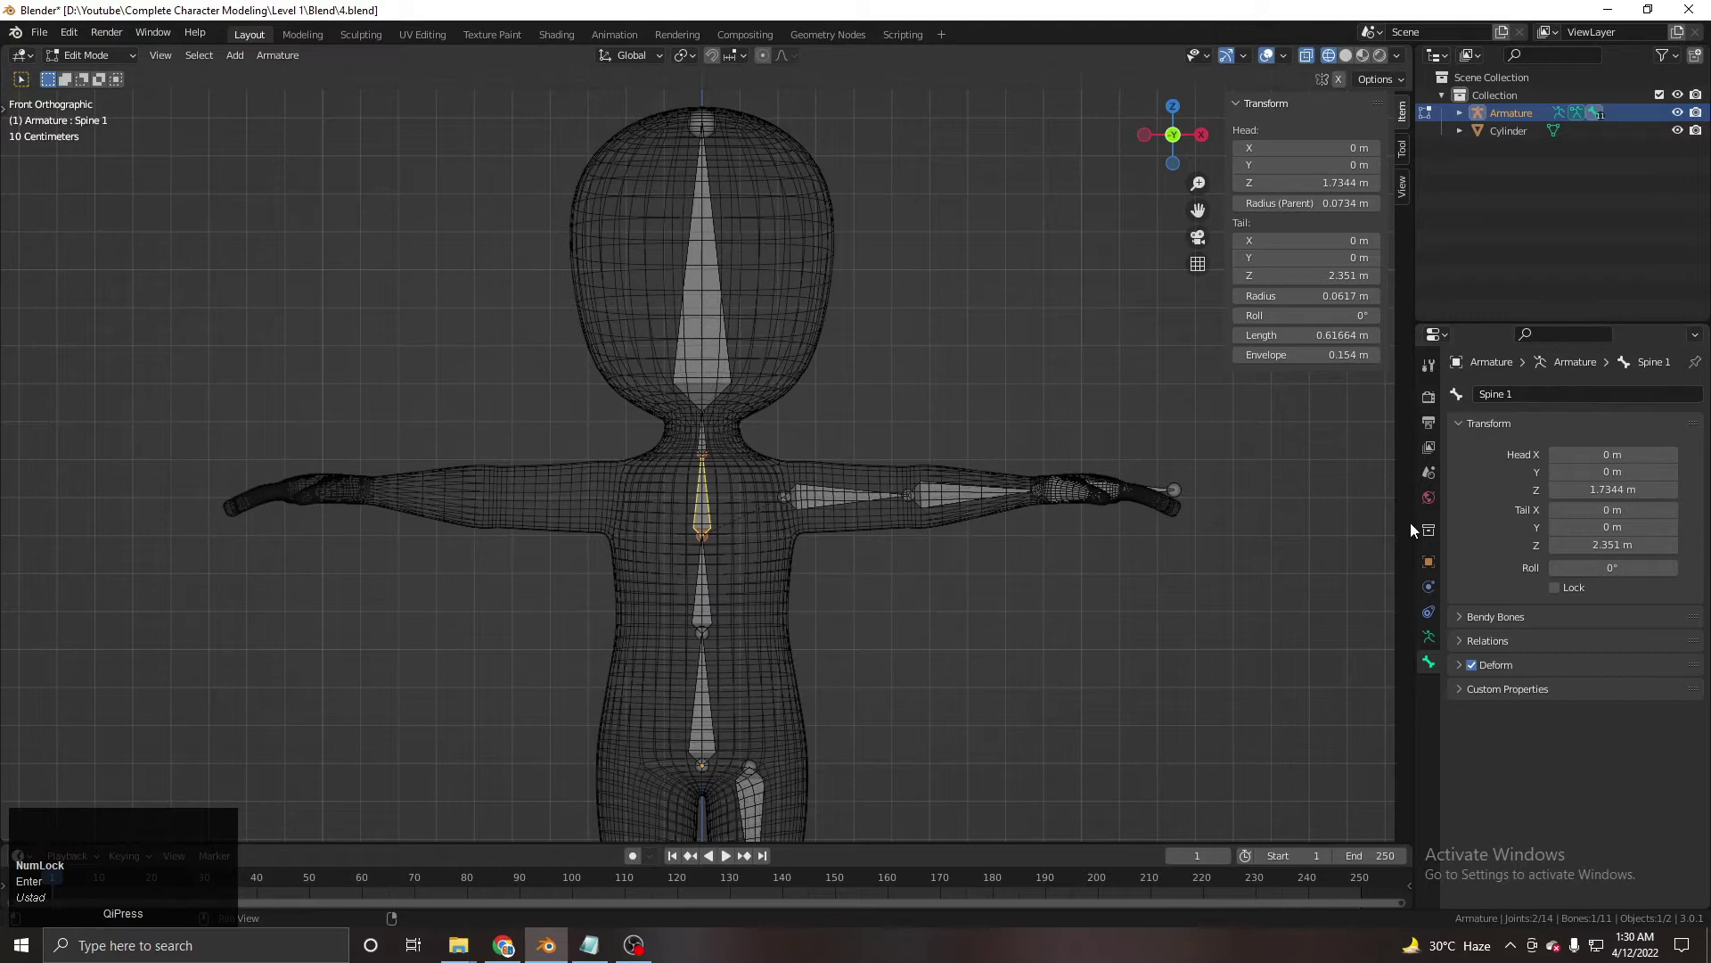
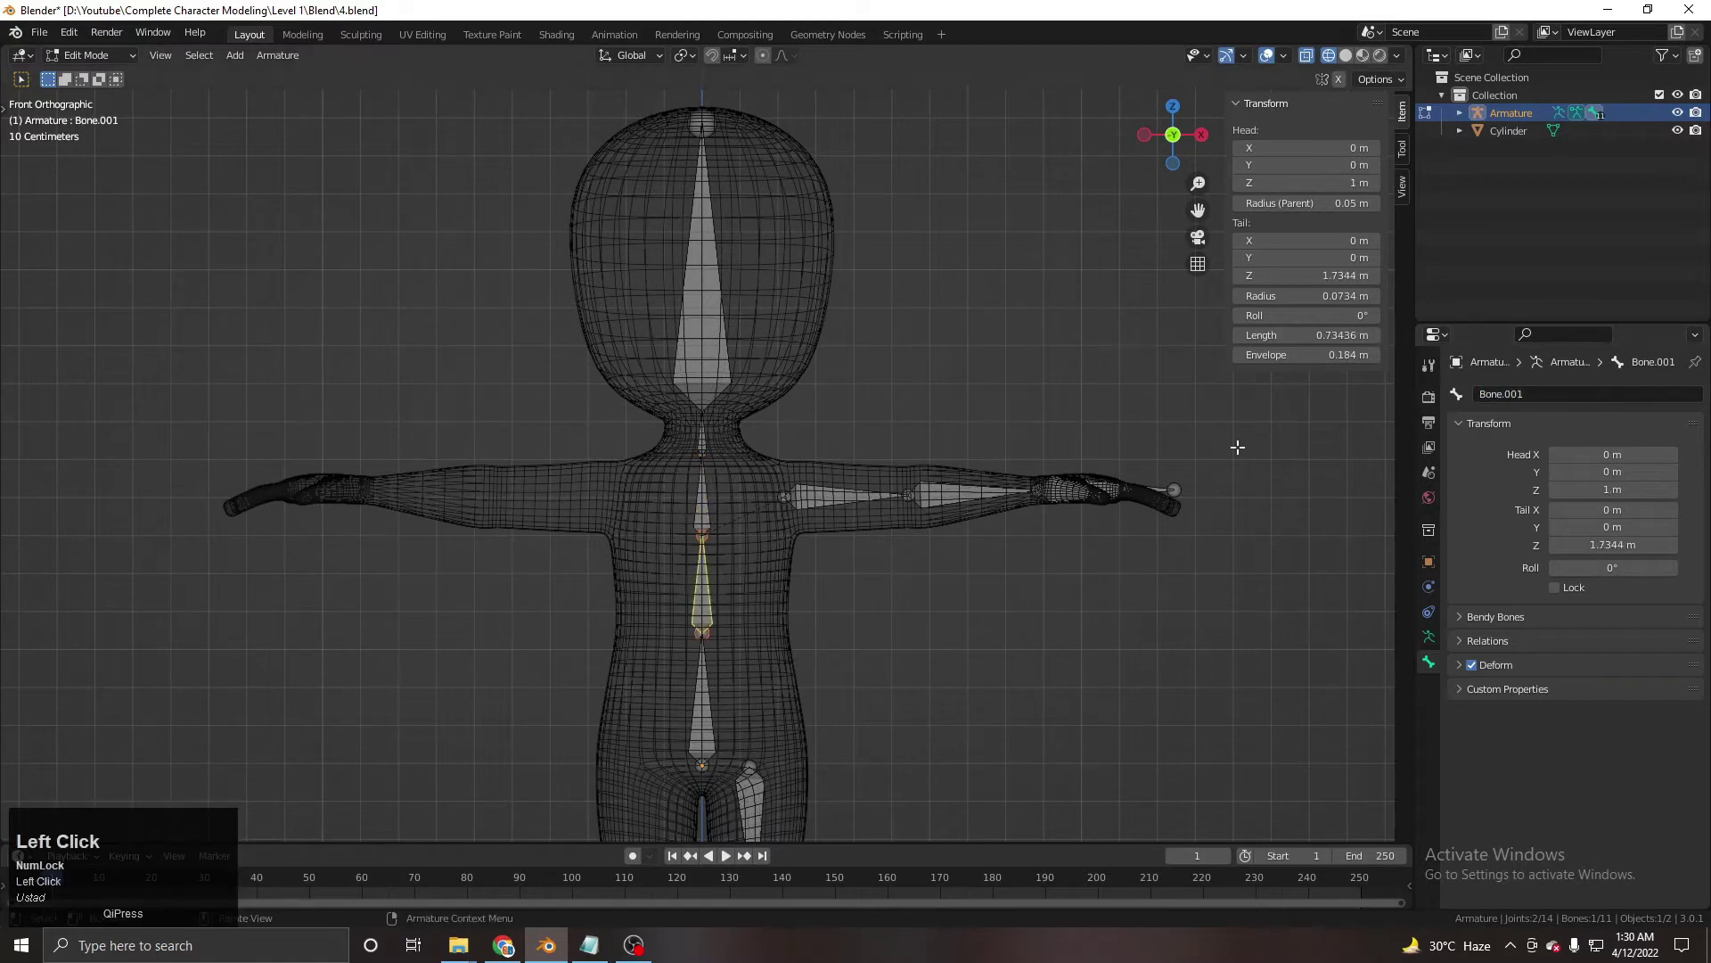
click(1553, 402)
key(ctrl+v)
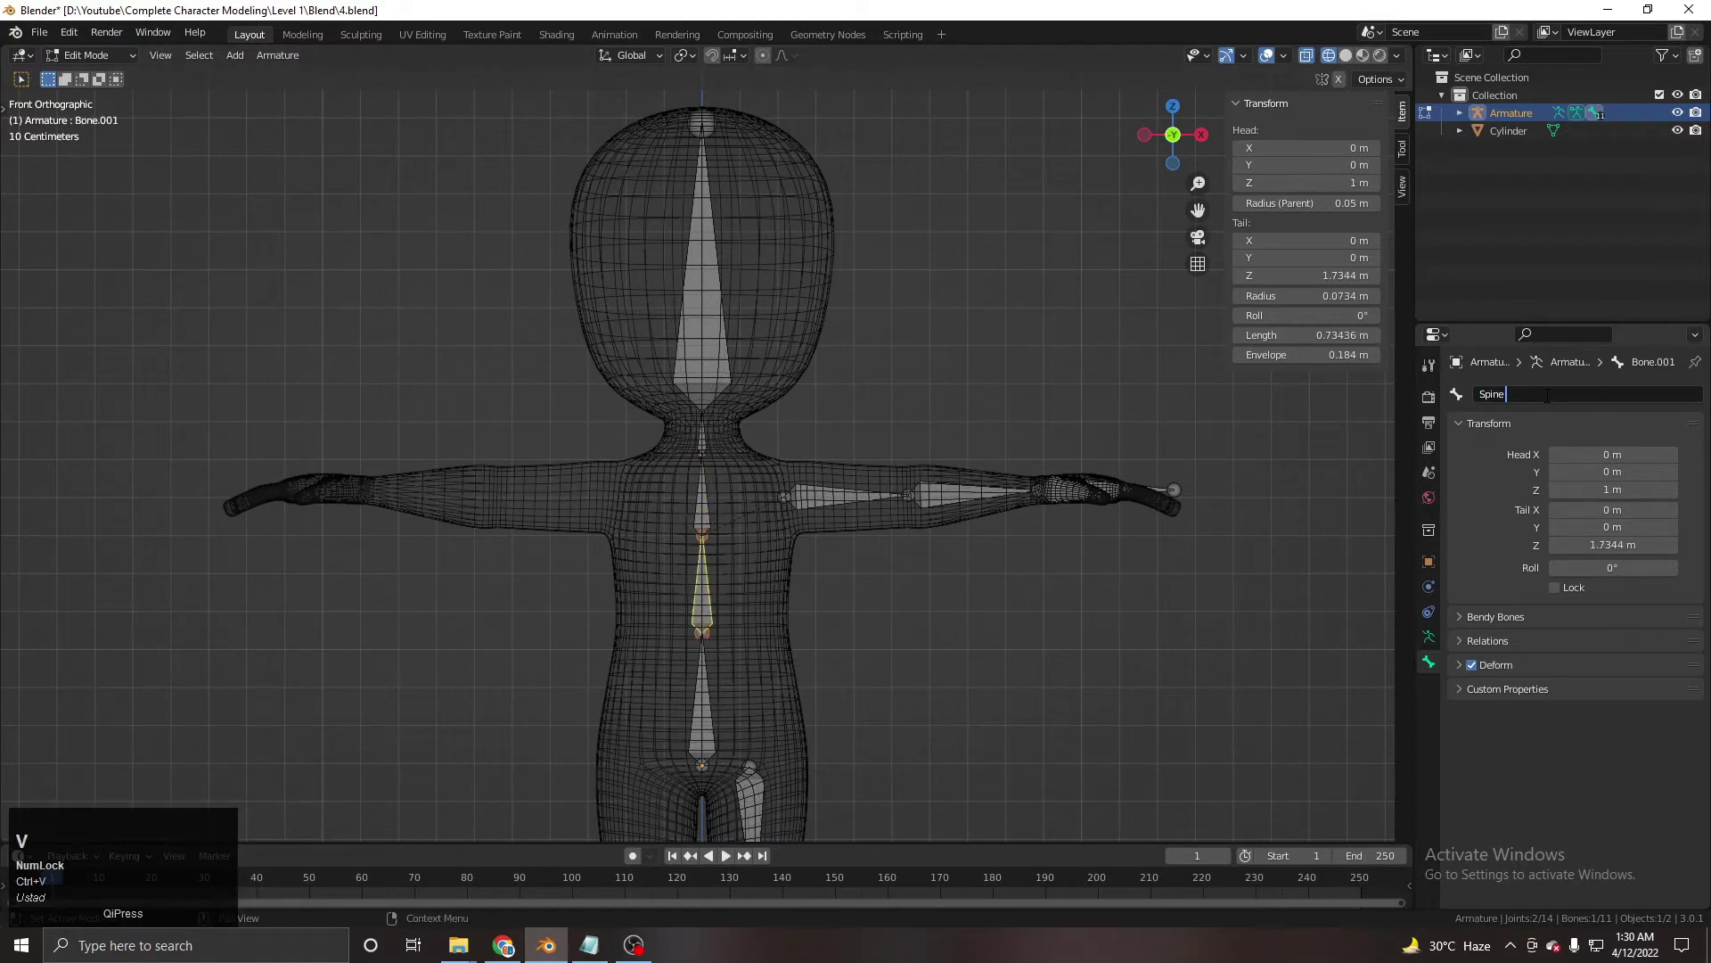
click(1540, 400)
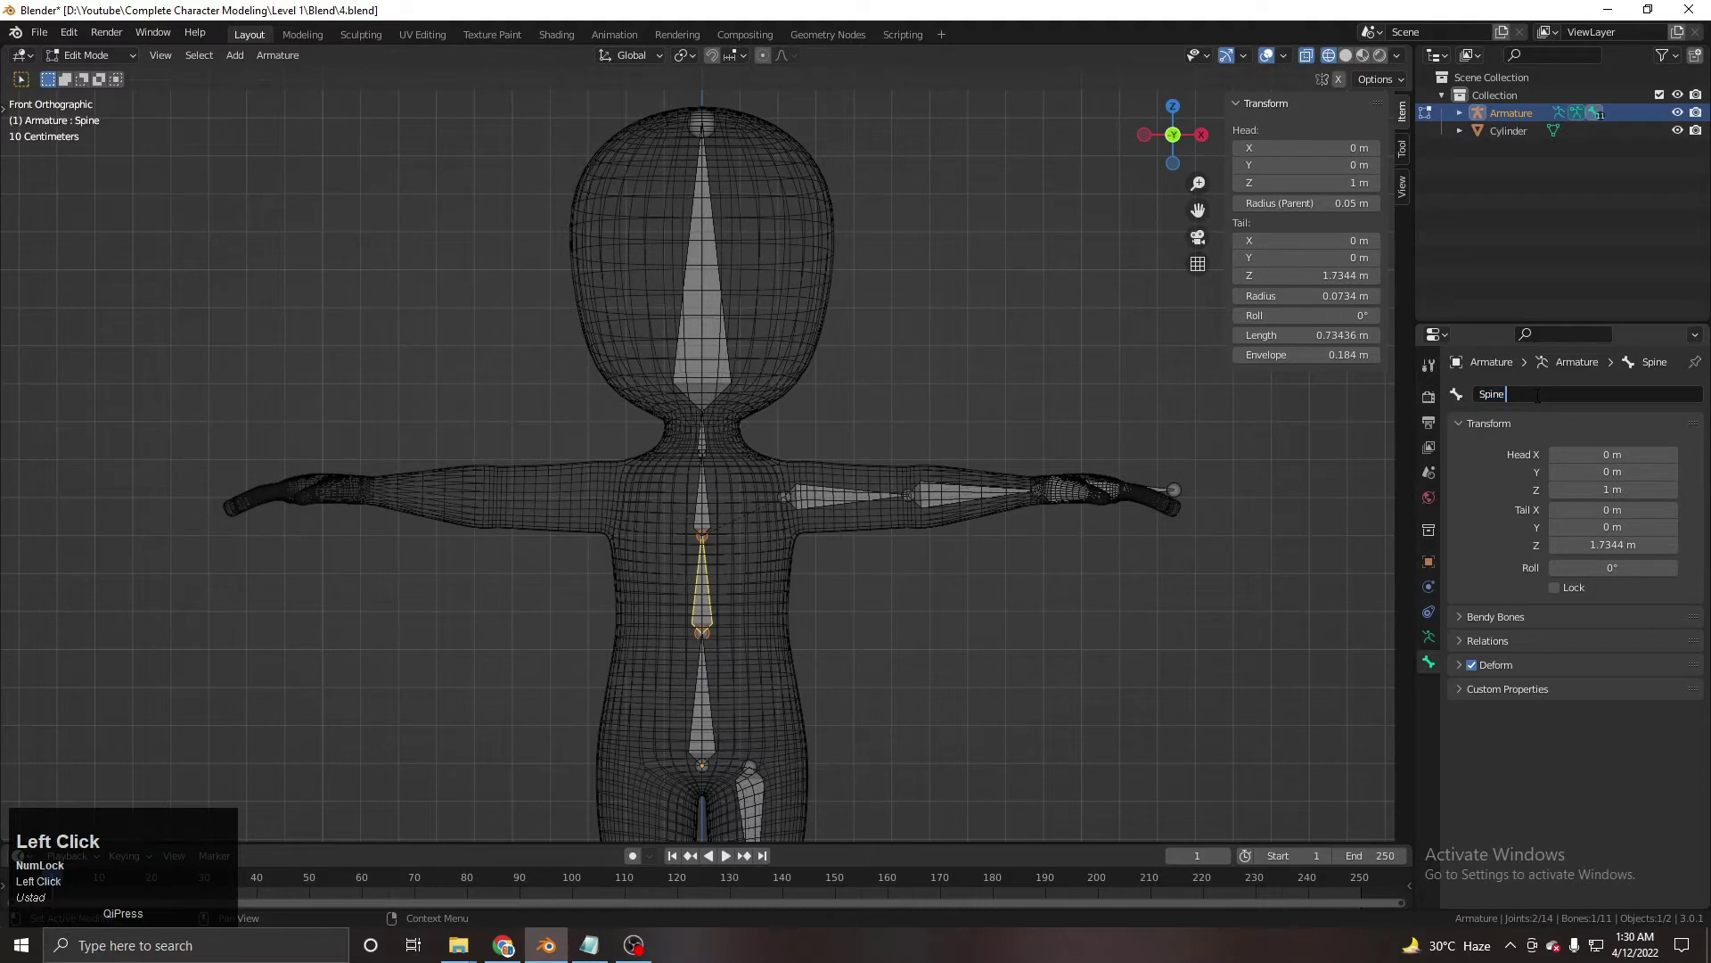
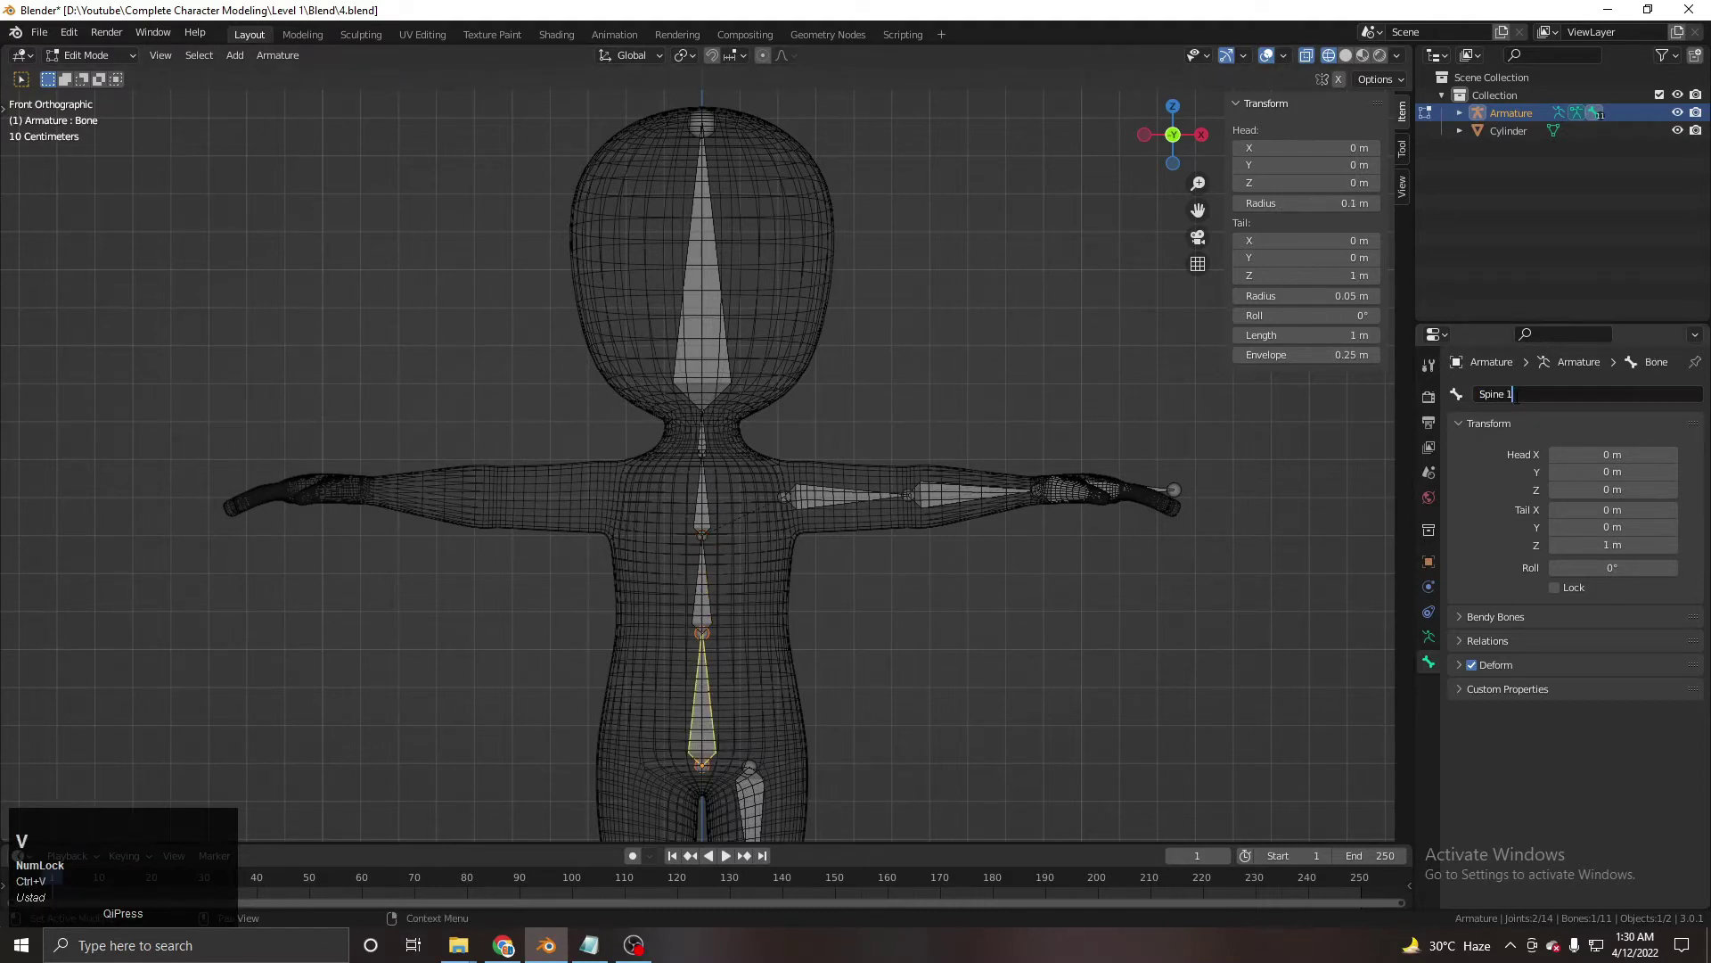
Rename the left upper arm bone to Arm 1.L.
scroll(down, 3)
middle_click(785, 622)
middle_click(857, 470)
scroll(up, 3)
click(813, 381)
scroll(up, 3)
click(1573, 413)
key(shift+a)
key(r)
text(rm)
key(space)
key(1)
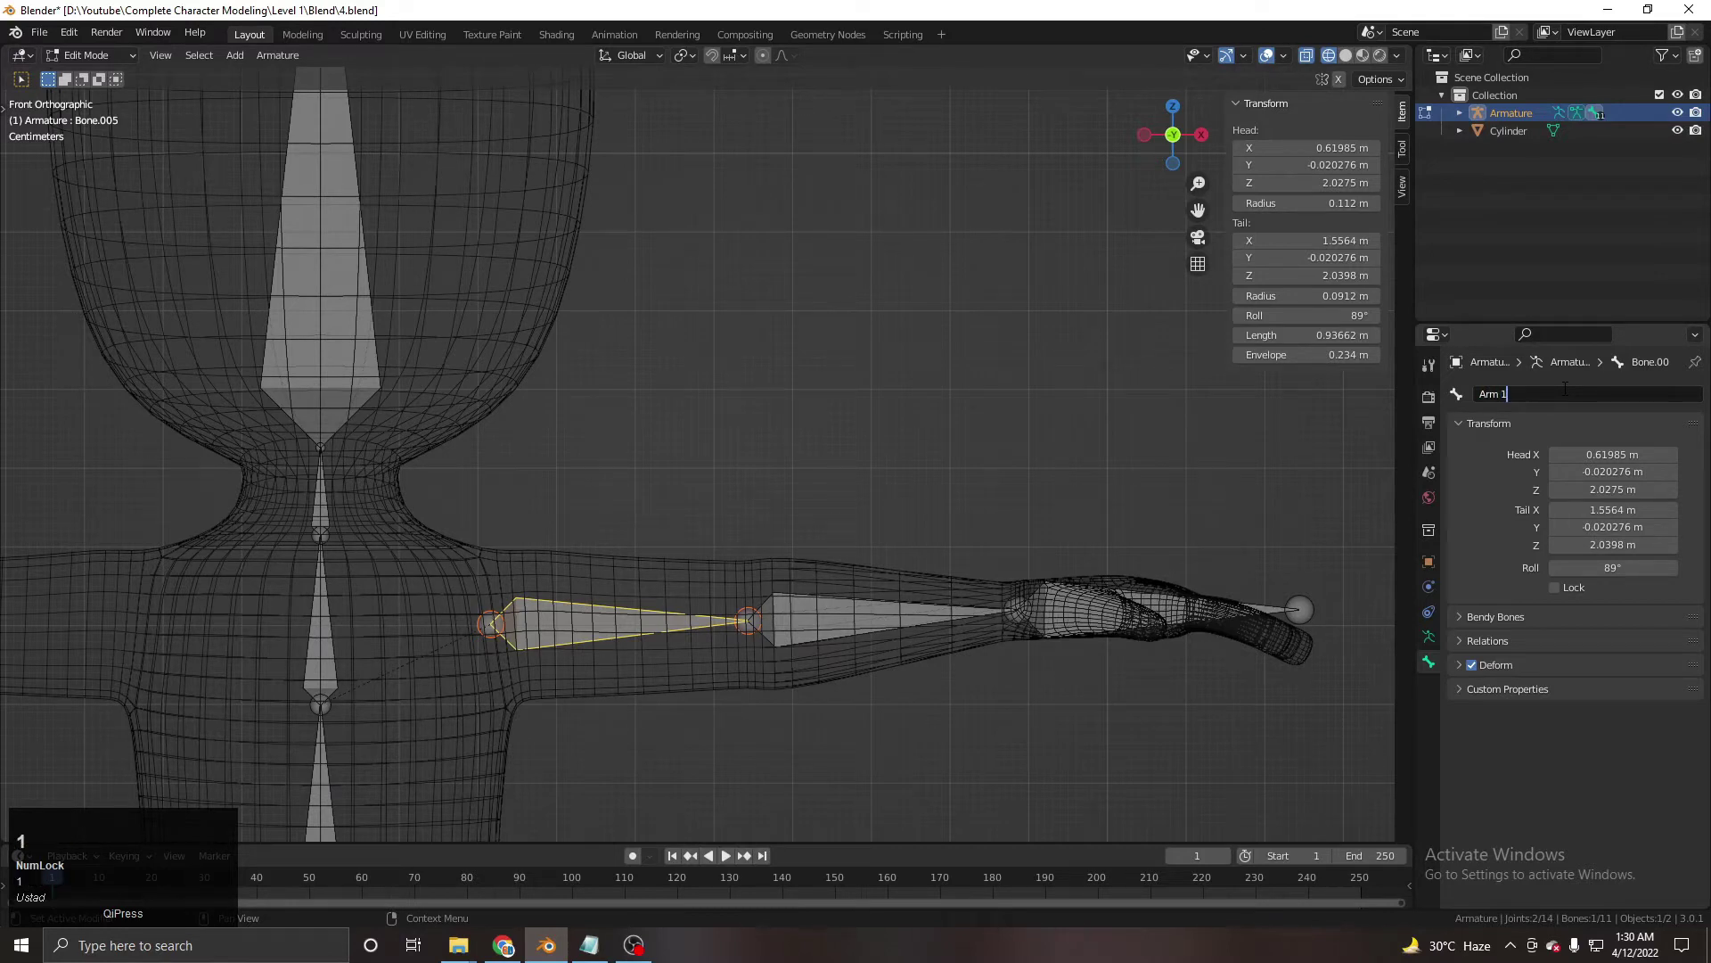
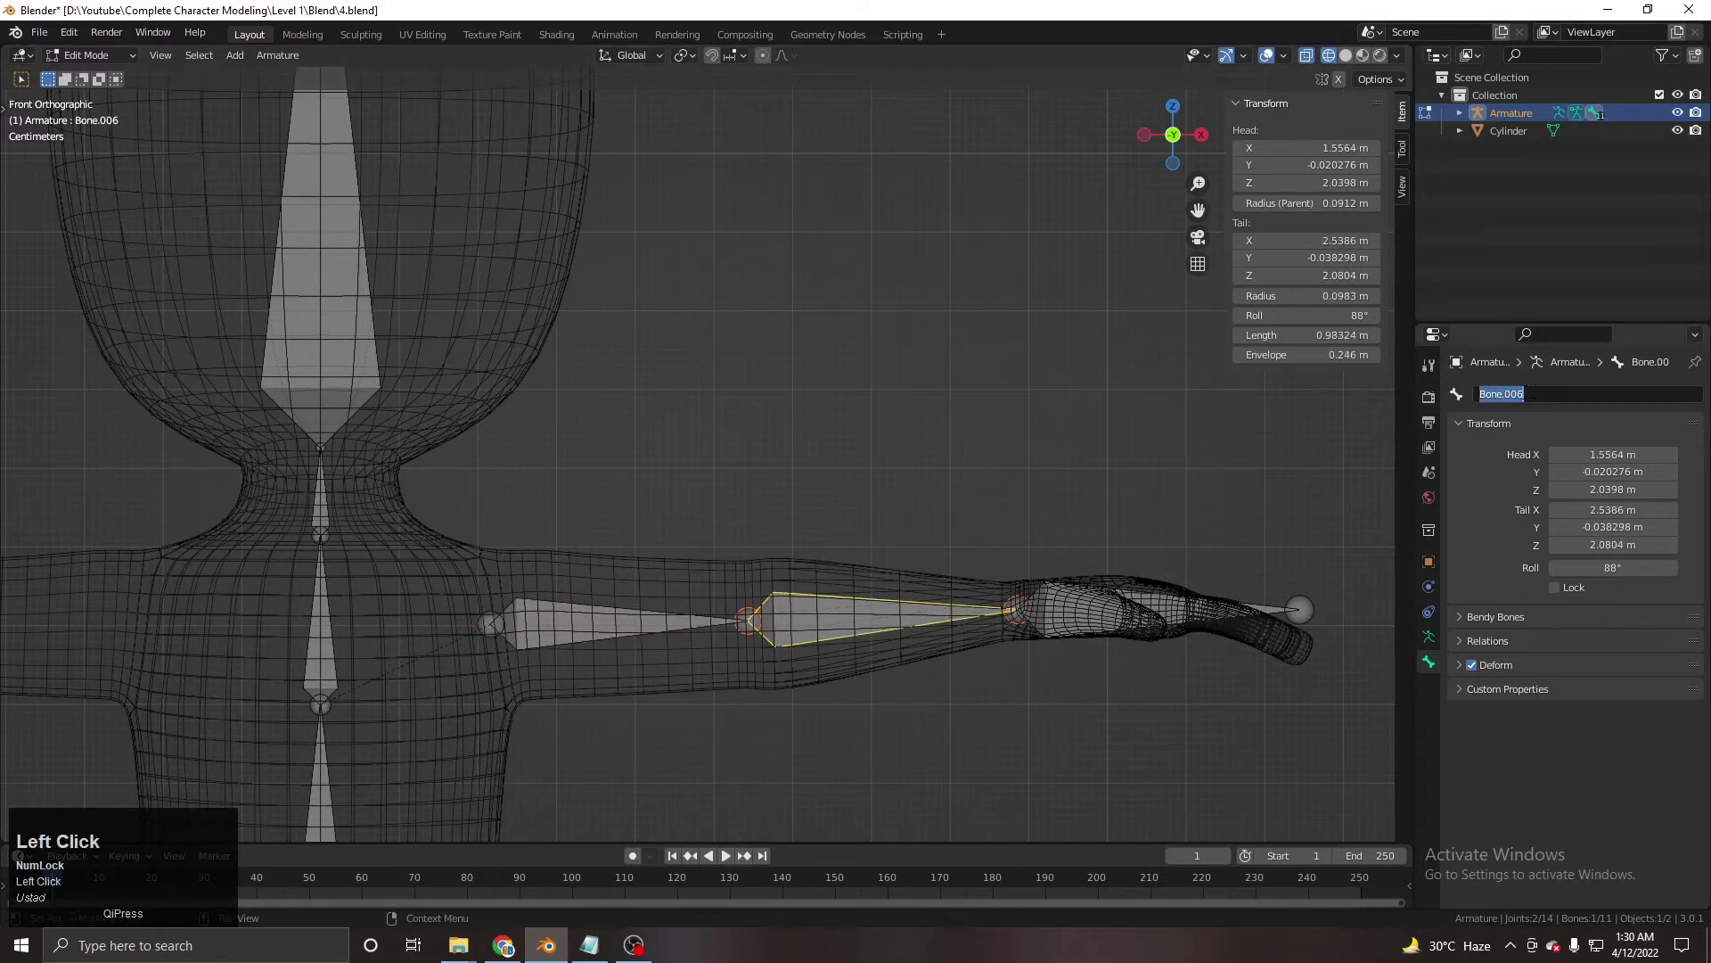
Rename the left forearm bone to arm 2.L.
key(a)
text(ar)
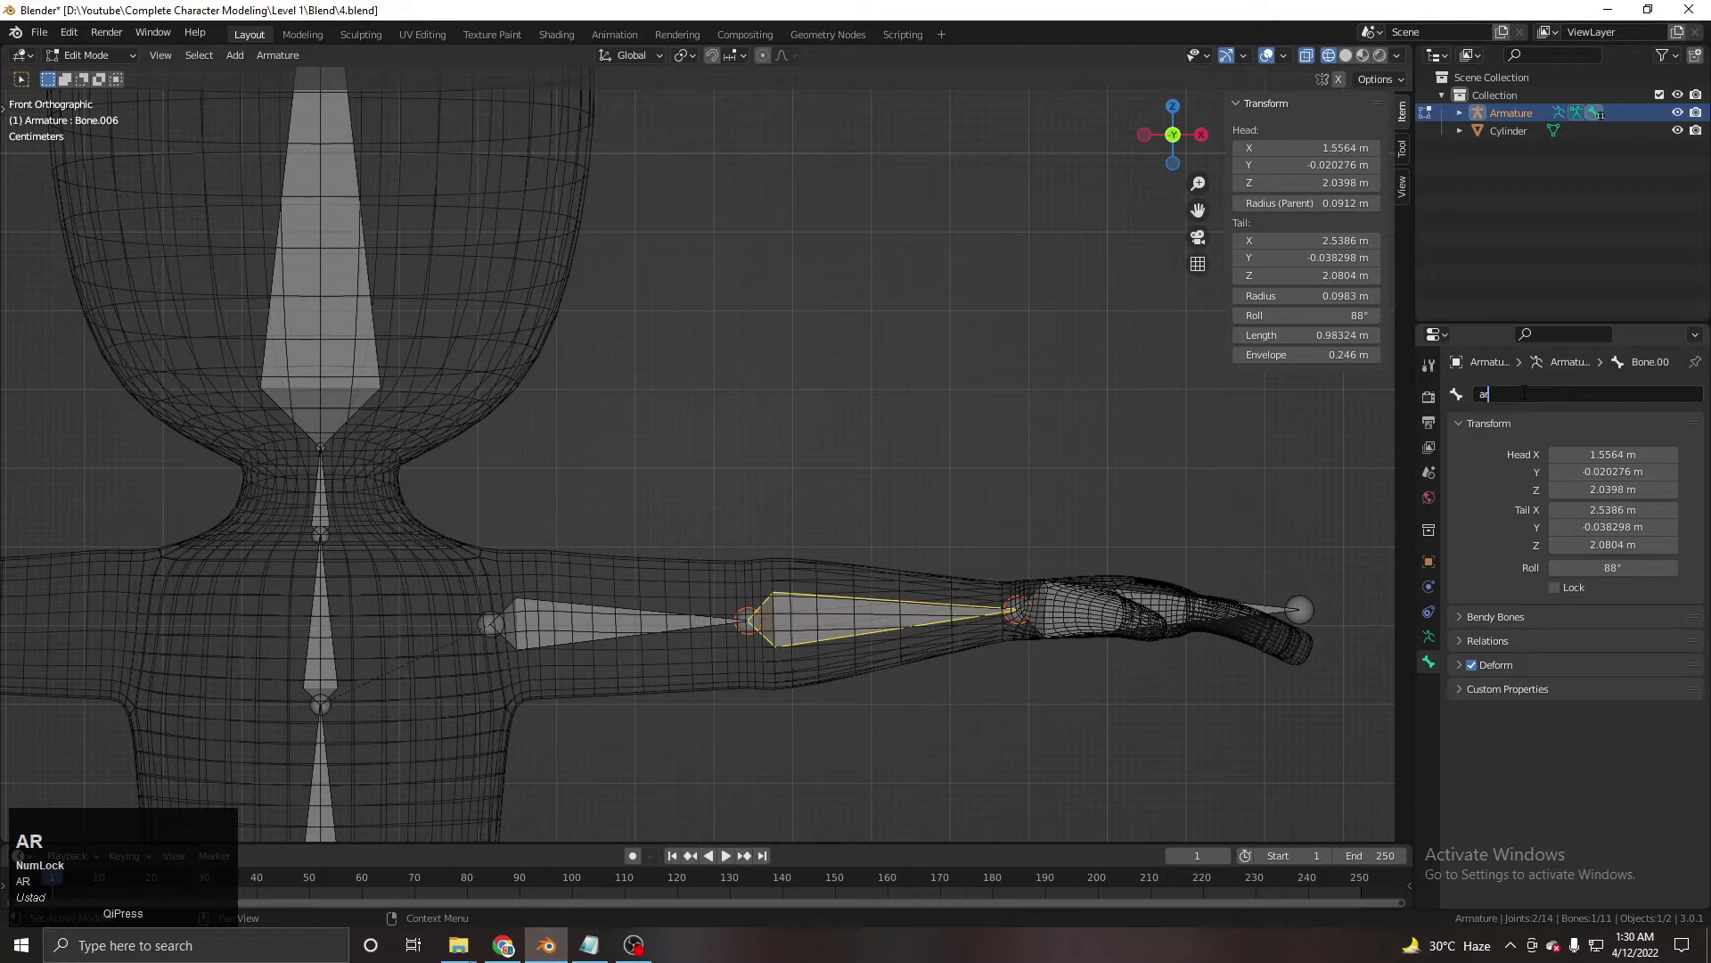
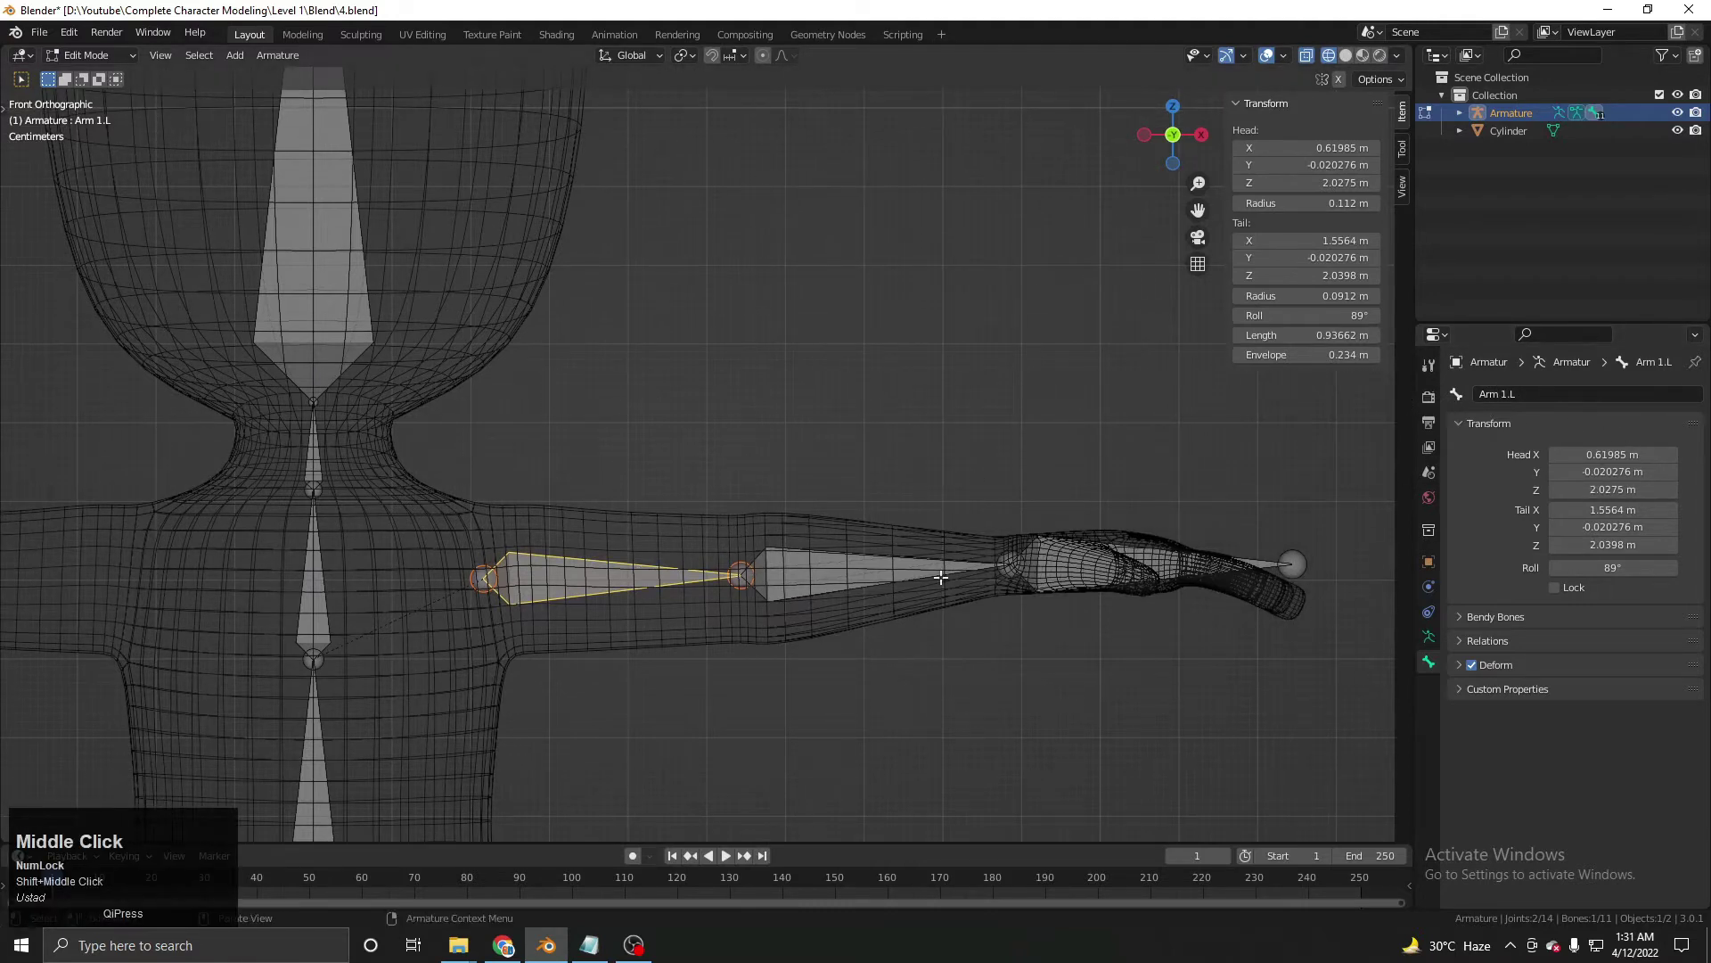
click(762, 555)
middle_click(964, 489)
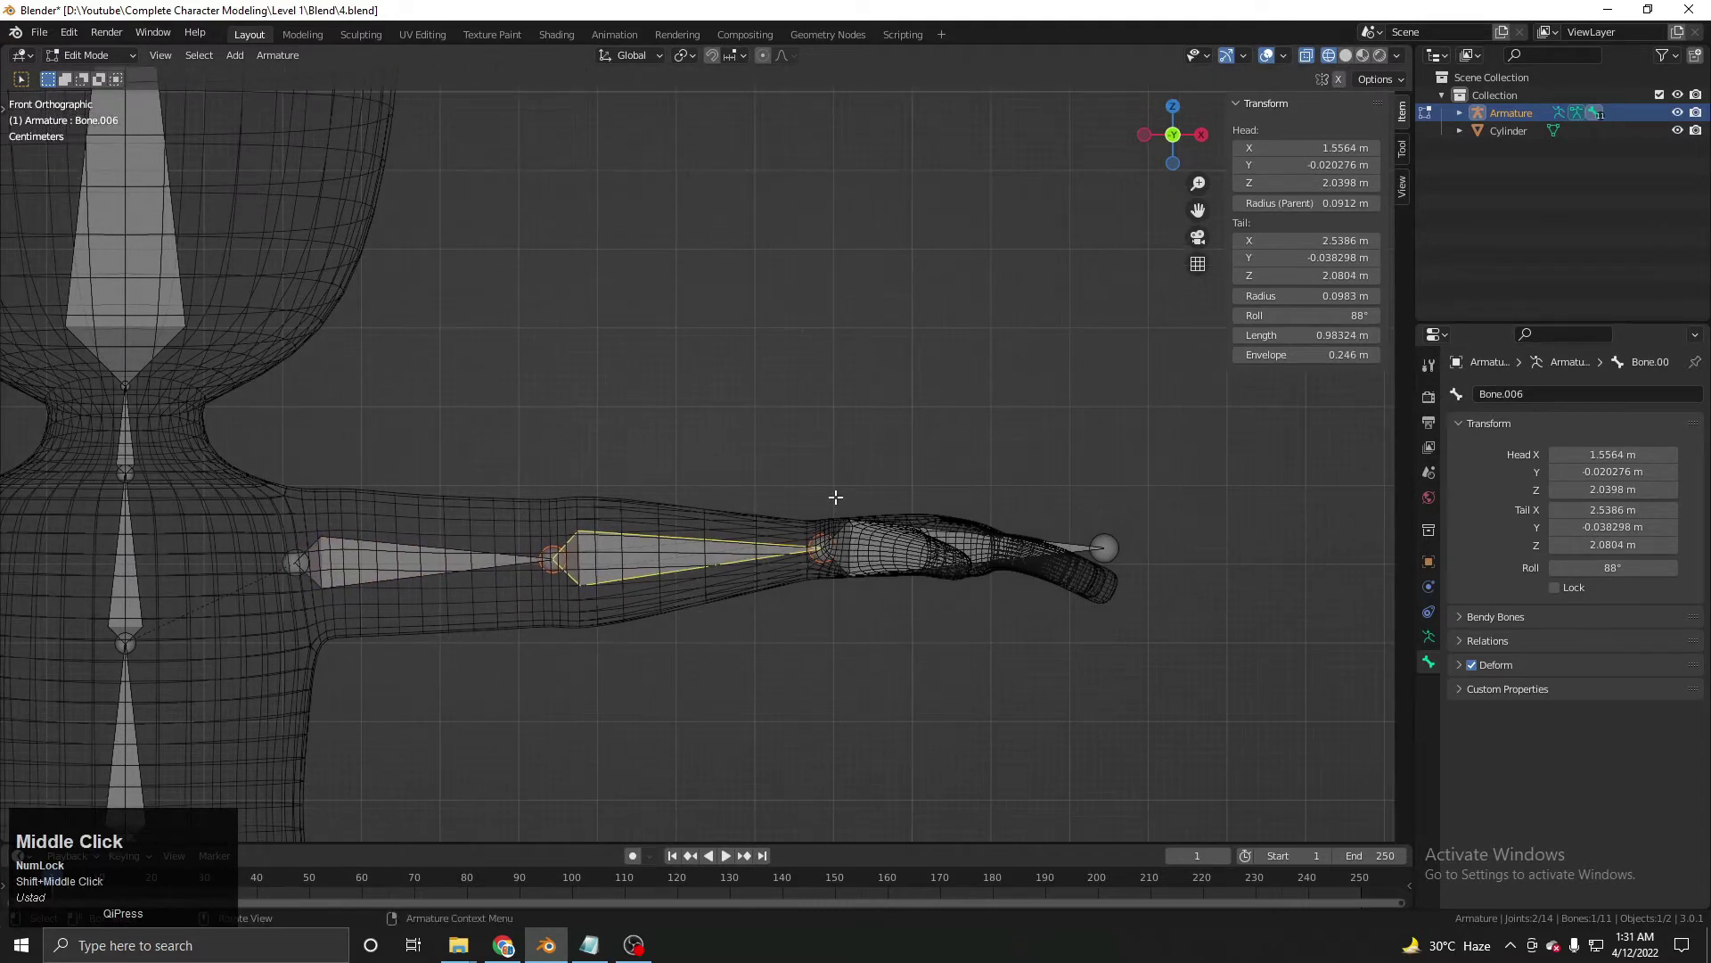
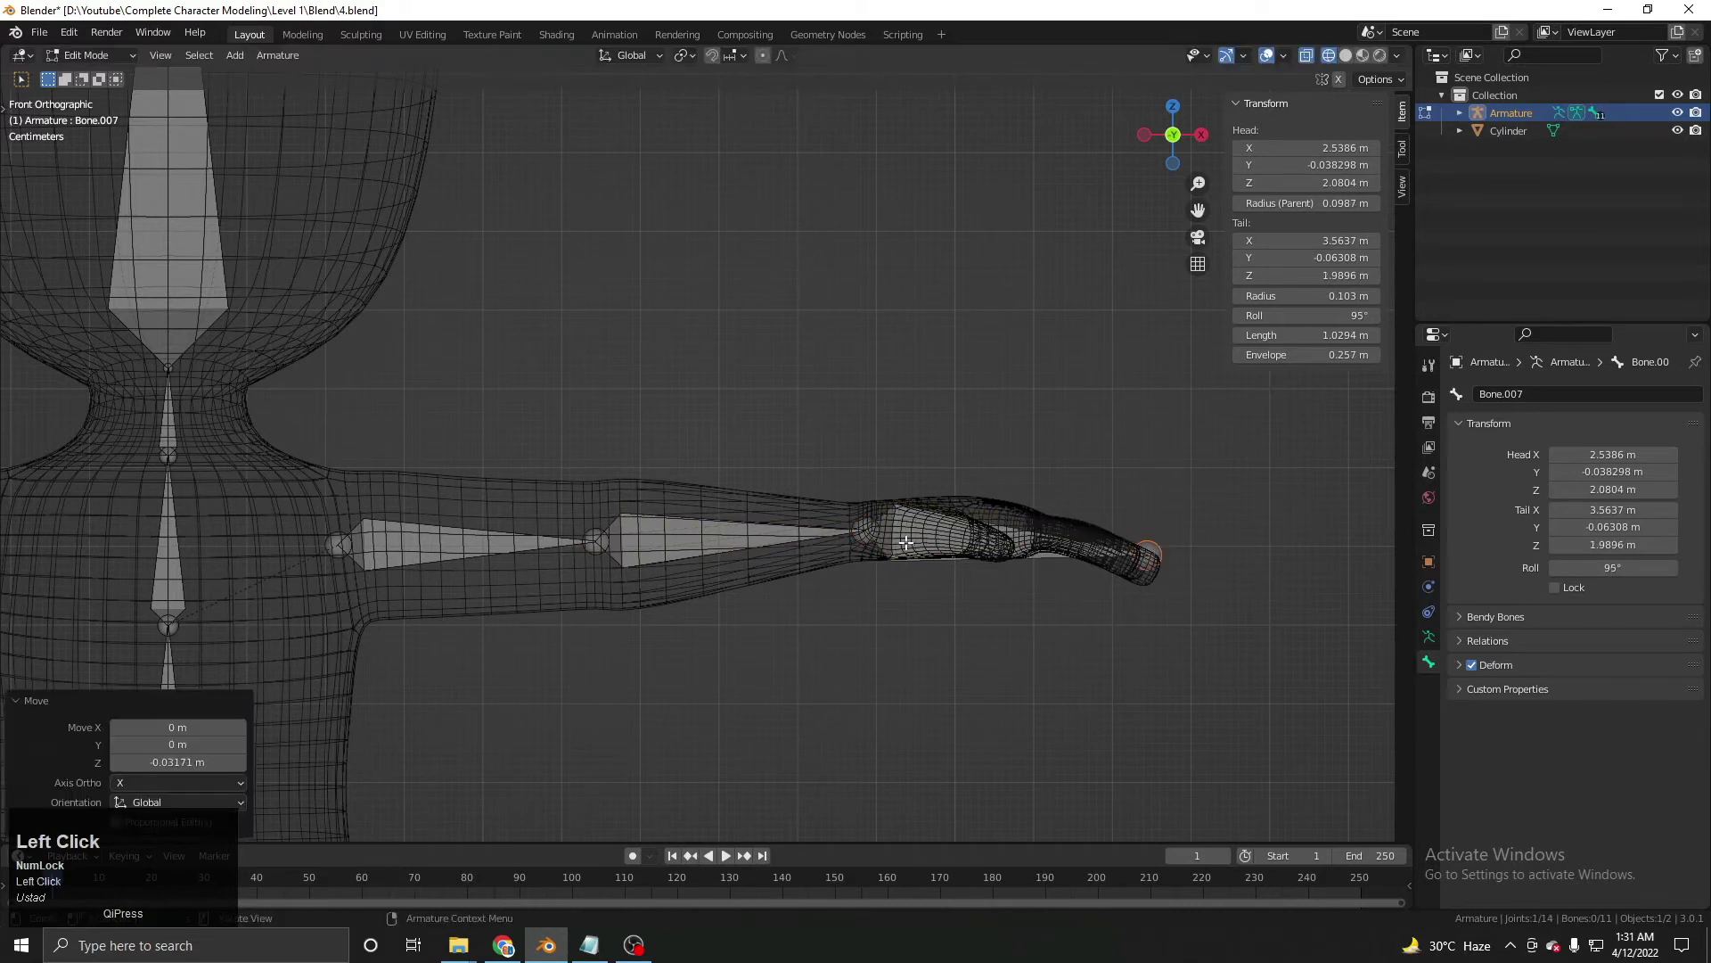
key(g)
click(877, 526)
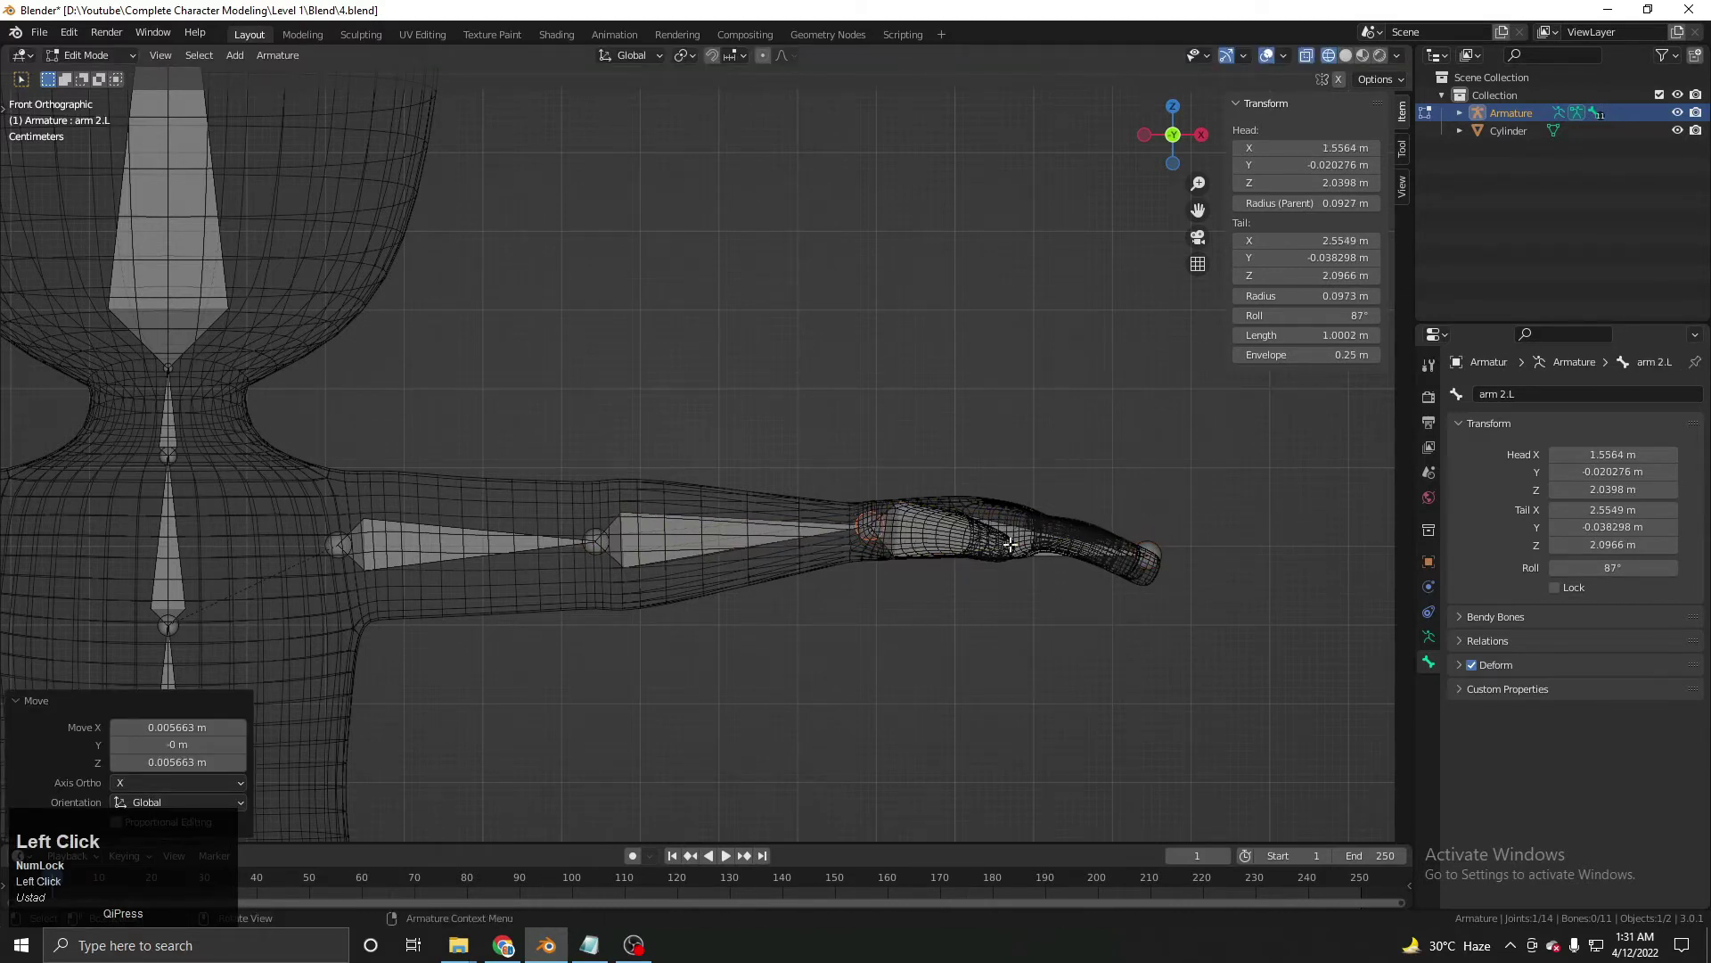
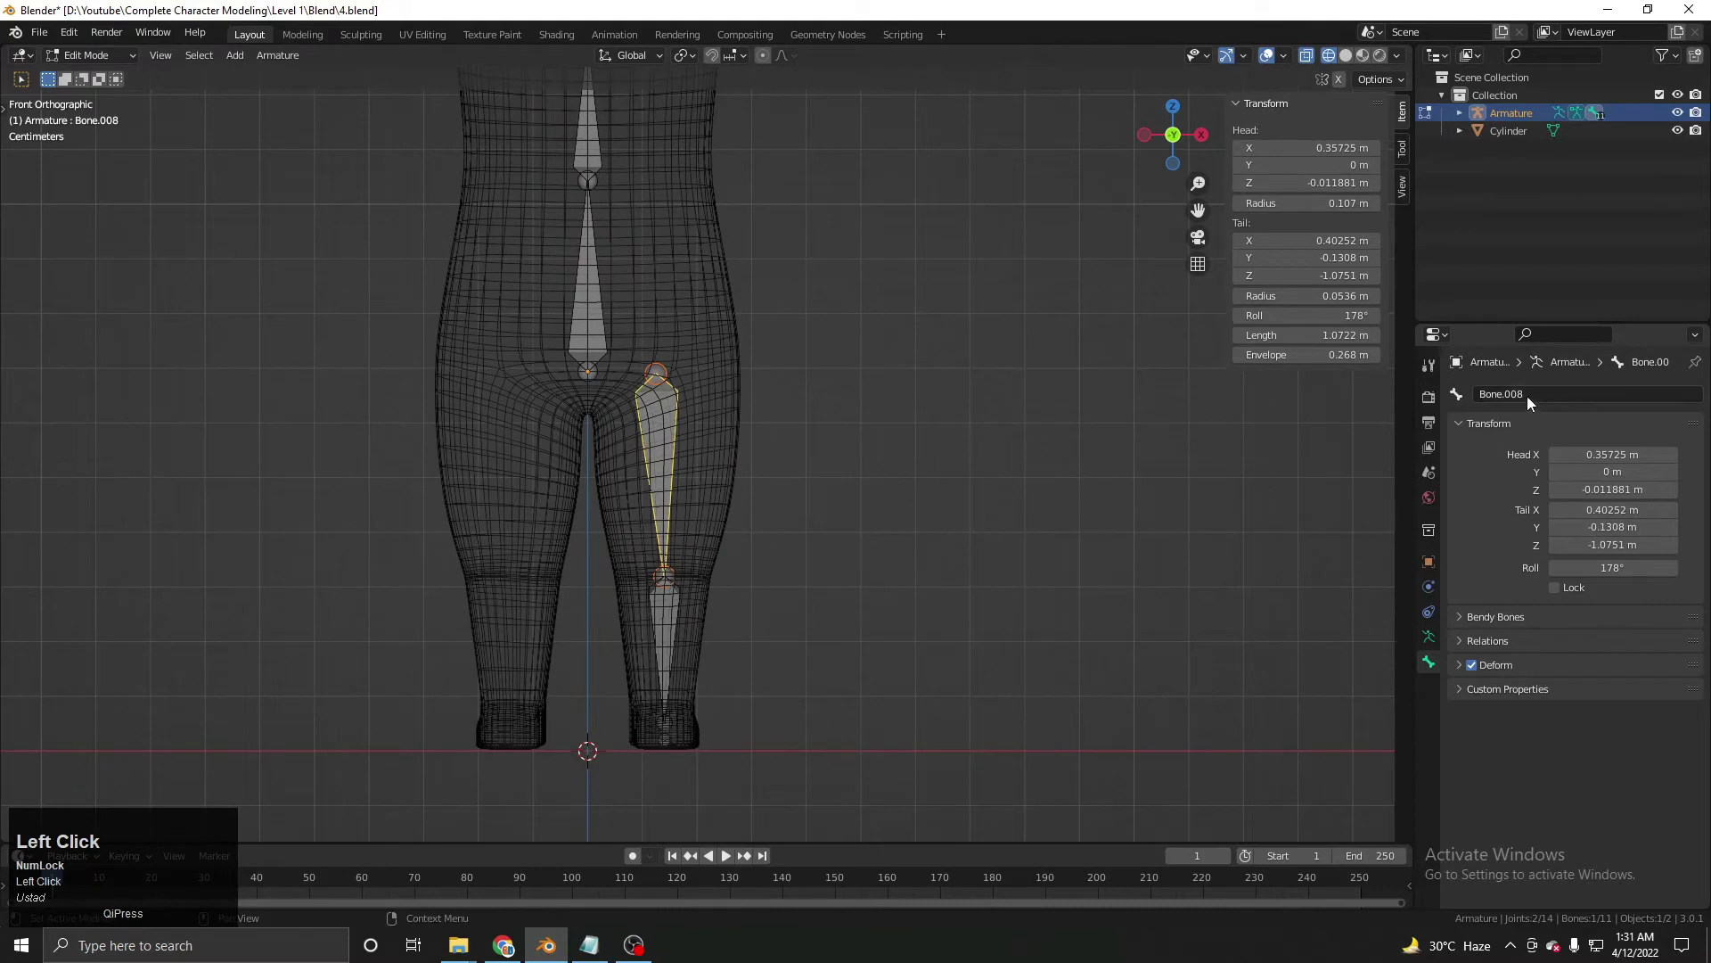
Begin the thigh bone's new name, typed so far as 'Leg.'.
key(shift+l)
key(shift+l)
key(e)
key(.)
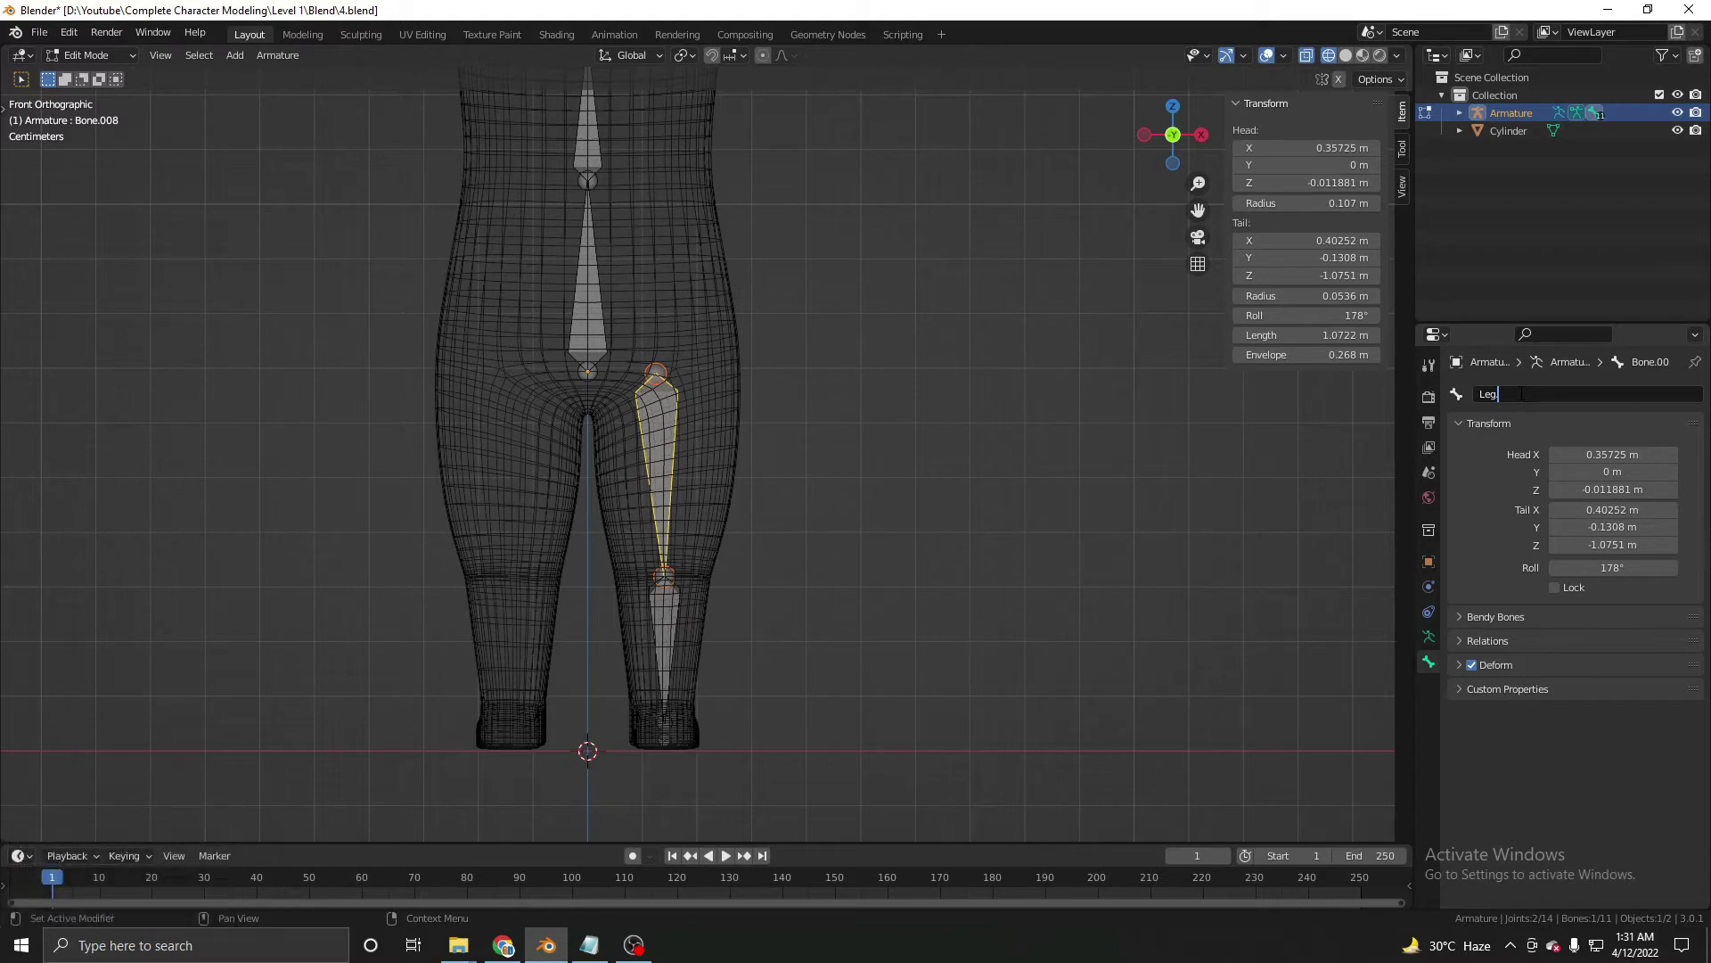
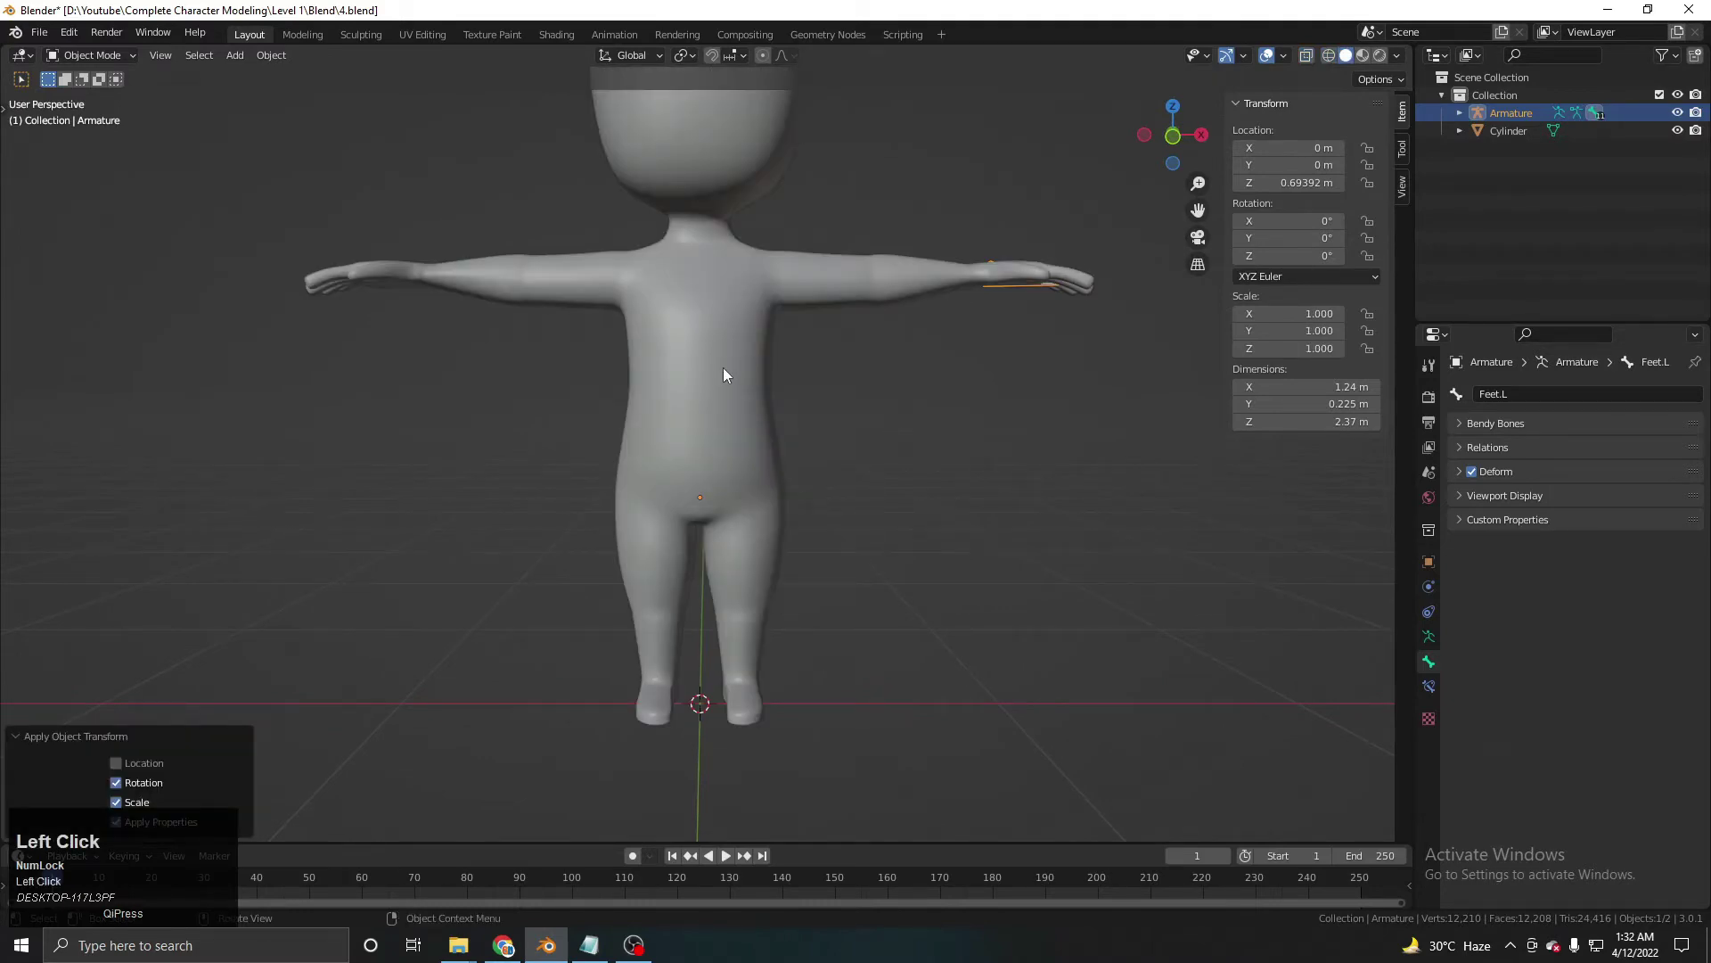
Select the armature and orbit around the character to review how the bones sit inside the body.
key(ctrl+a)
click(845, 343)
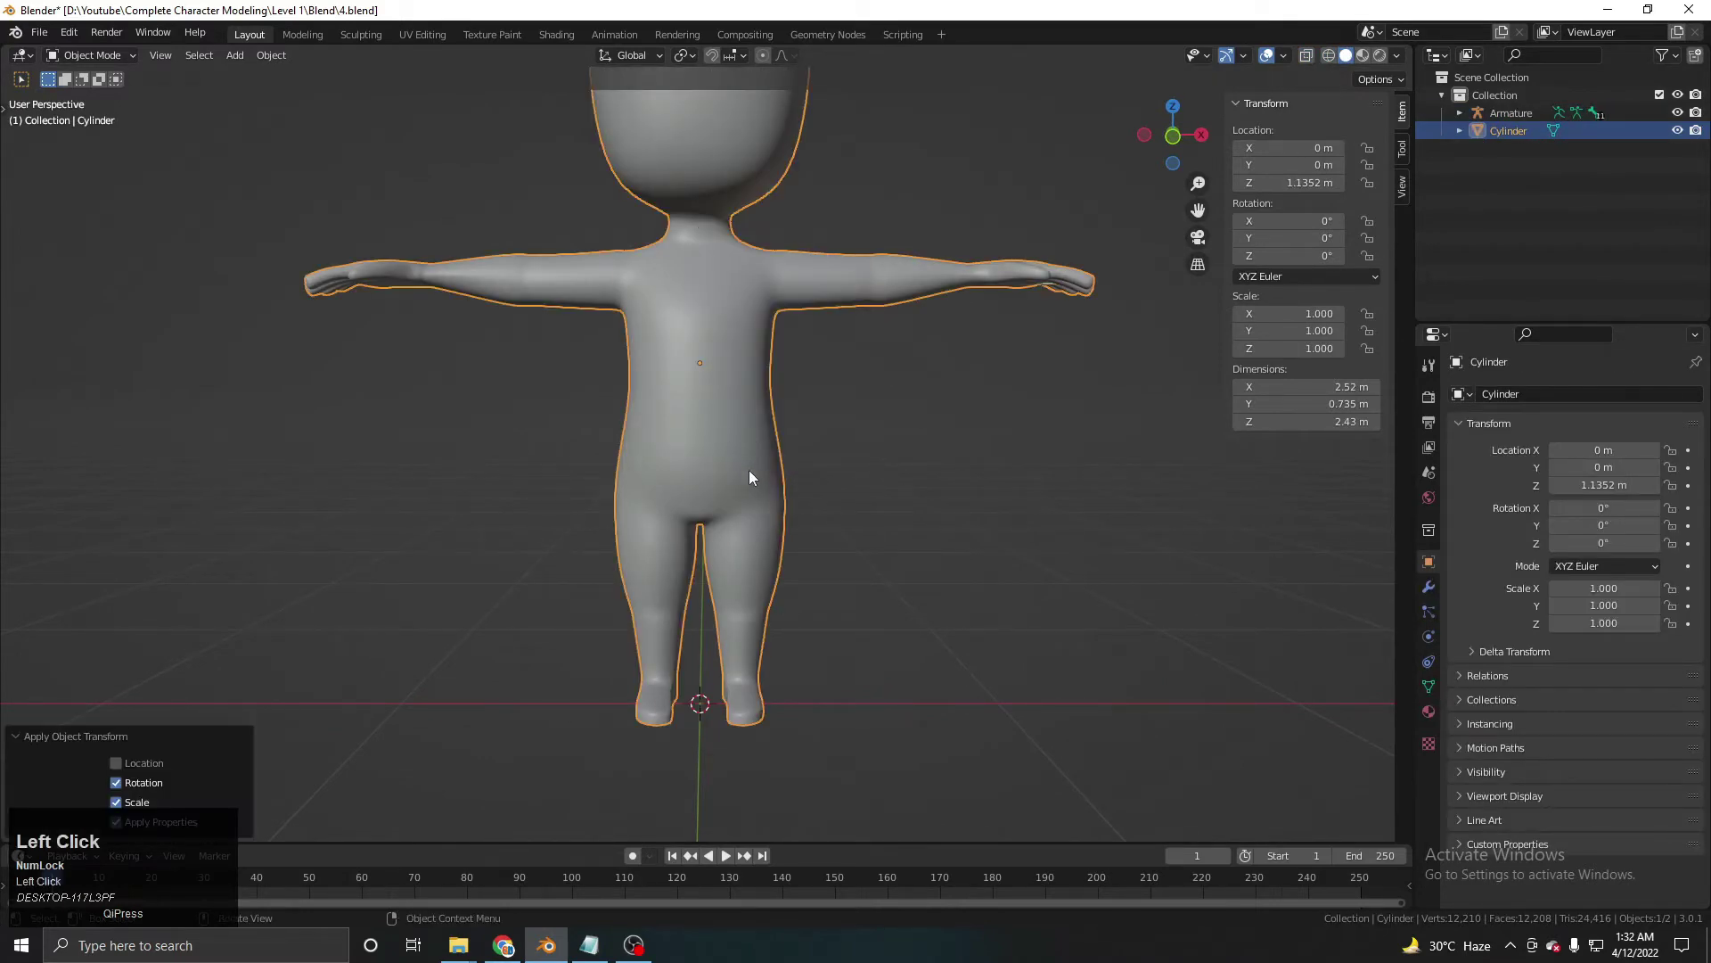
key(z)
click(719, 483)
key(z)
middle_click(873, 452)
key(g)
right_click(785, 460)
middle_click(808, 478)
key(g)
right_click(828, 501)
middle_click(676, 603)
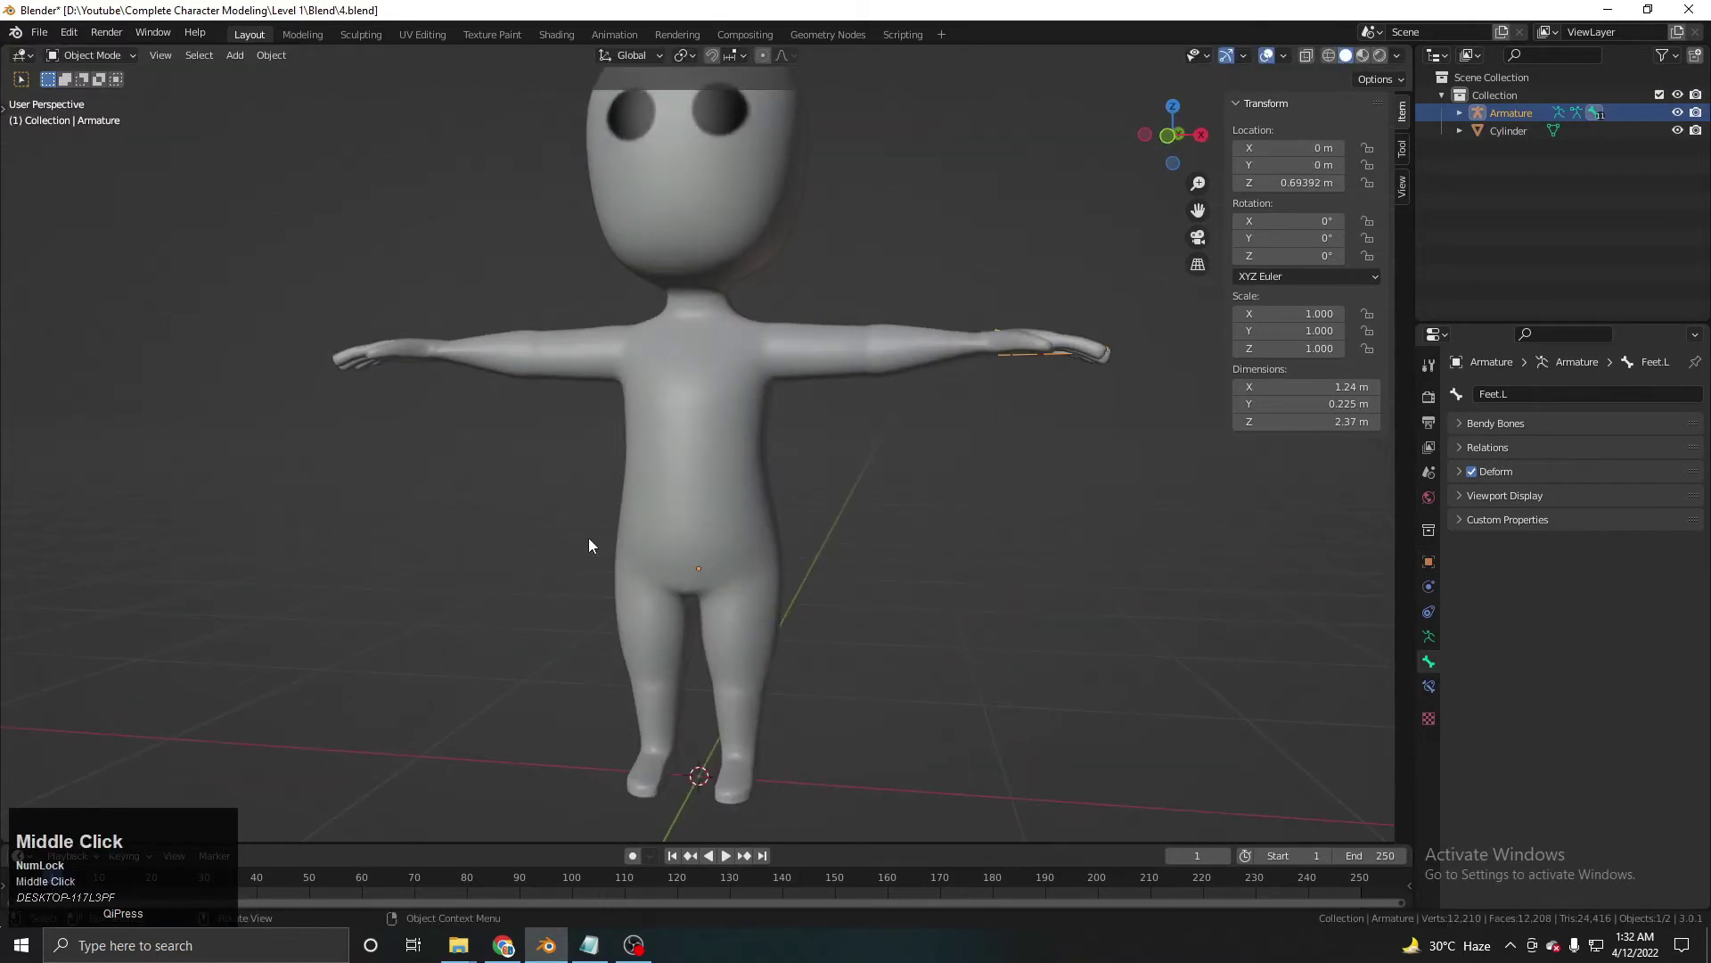
right_click(603, 541)
right_click(787, 492)
key(z)
key(z)
middle_click(855, 541)
key(g)
right_click(859, 549)
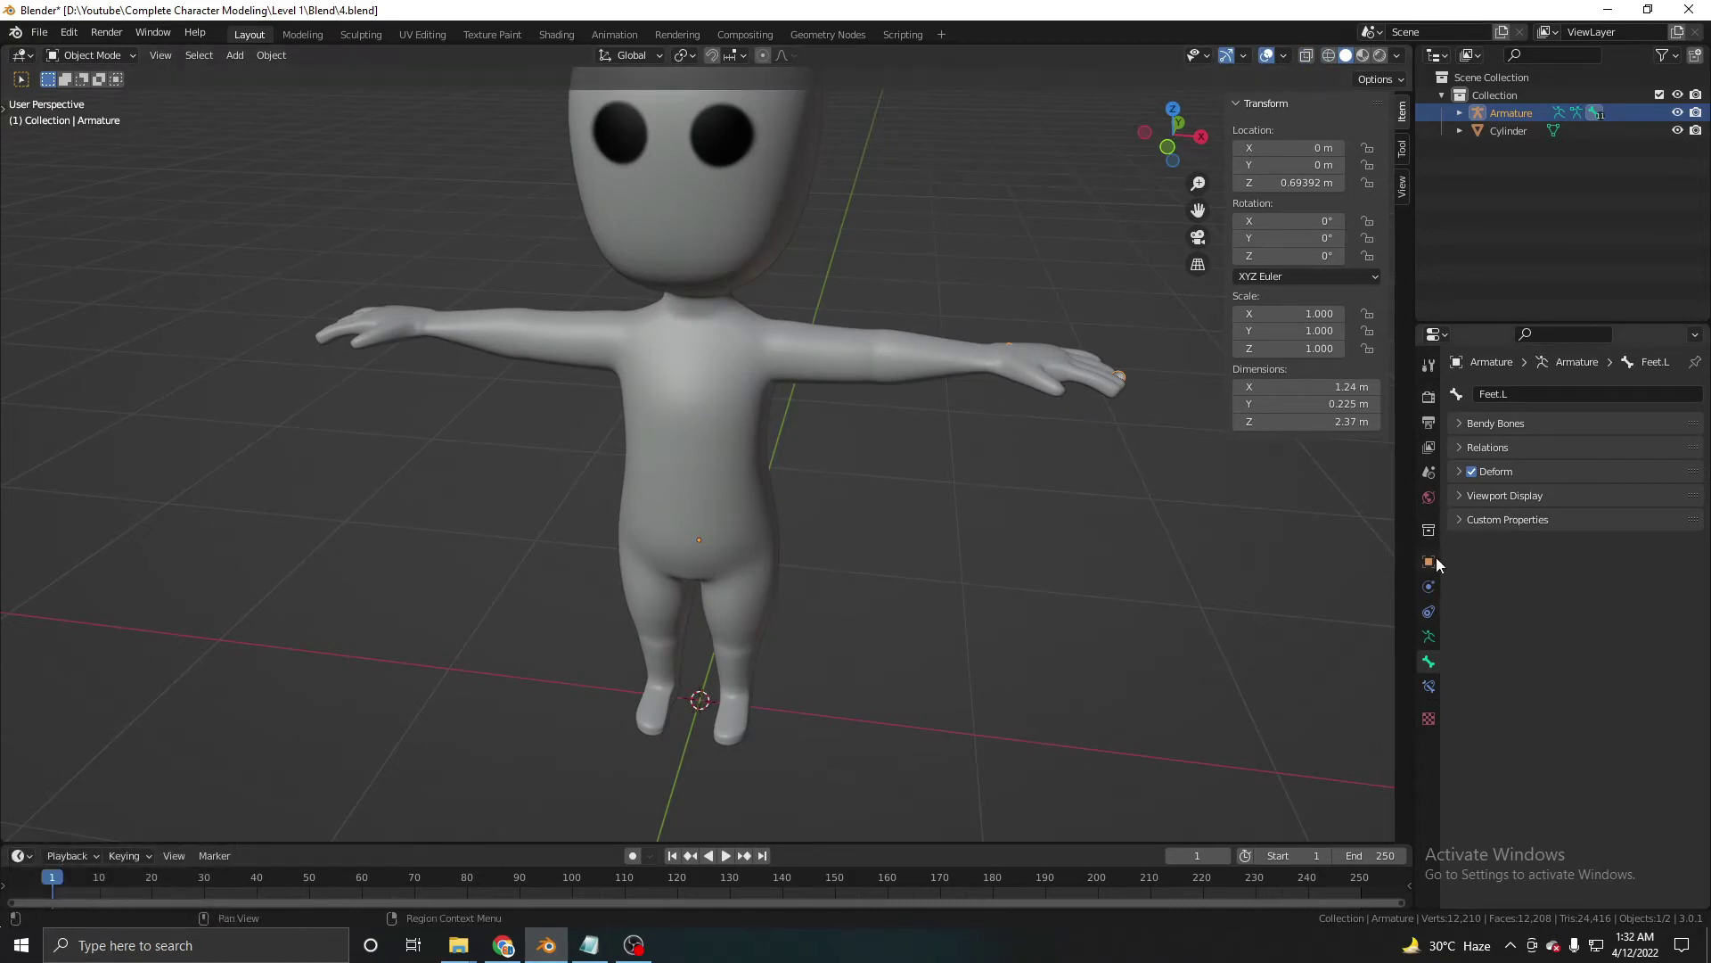
Enable In Front under the armature's Viewport Display so the bones show through the mesh.
click(1357, 543)
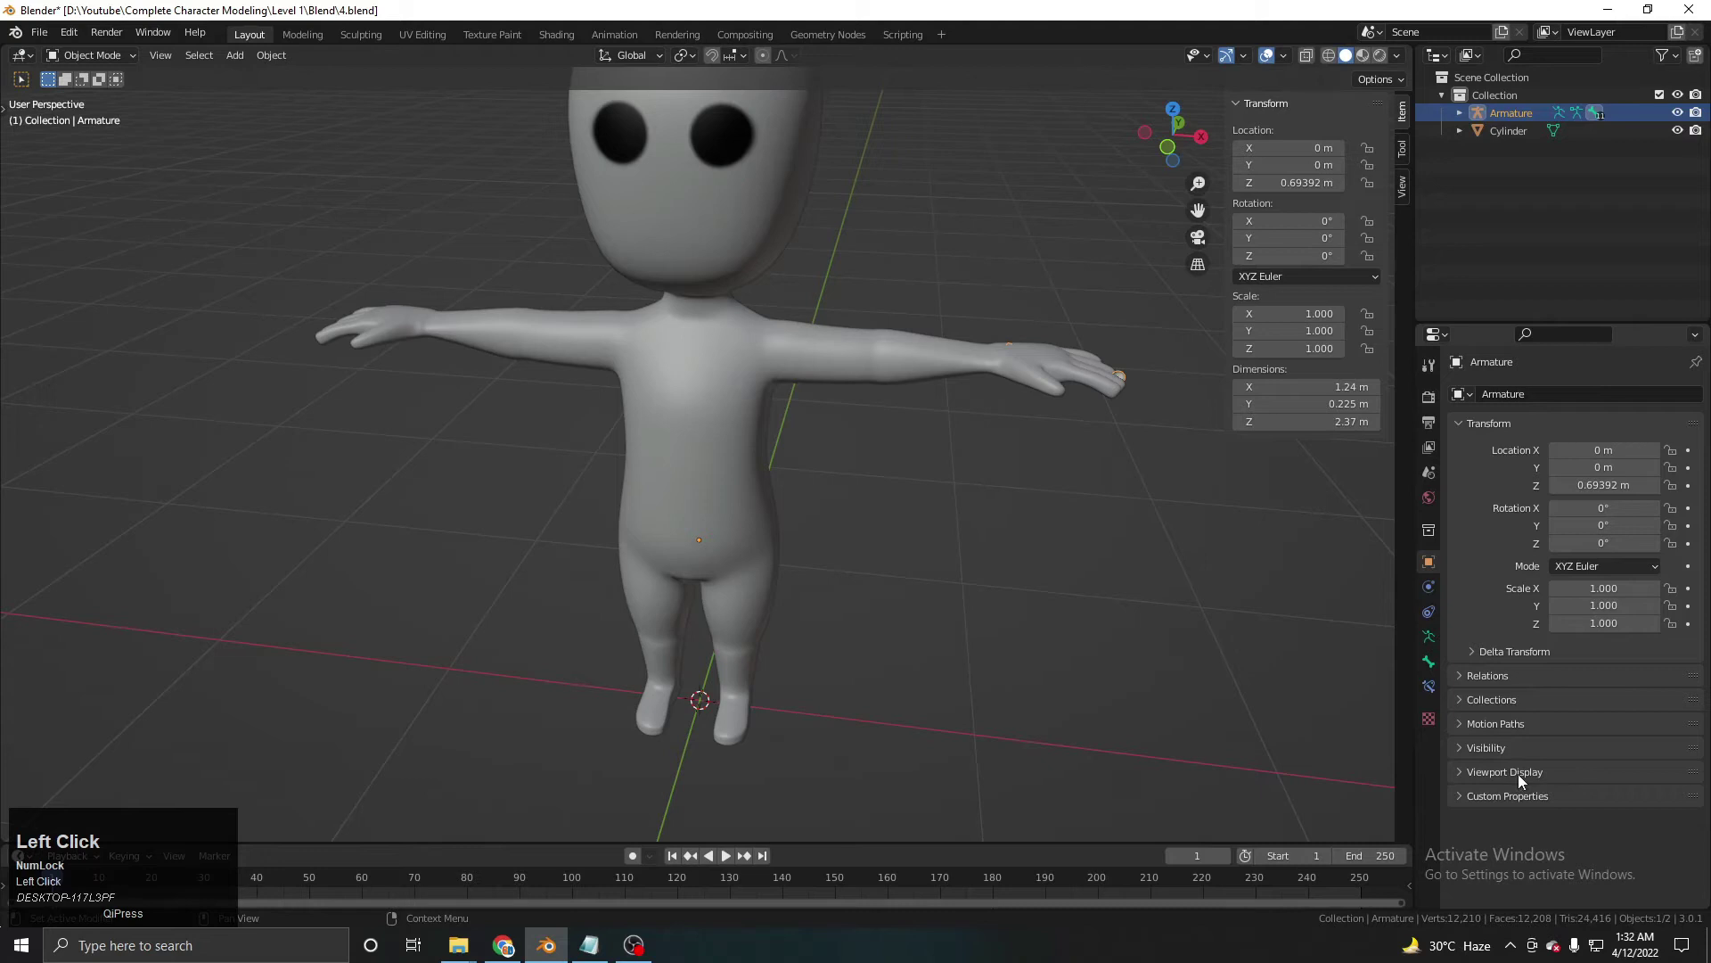
click(1525, 773)
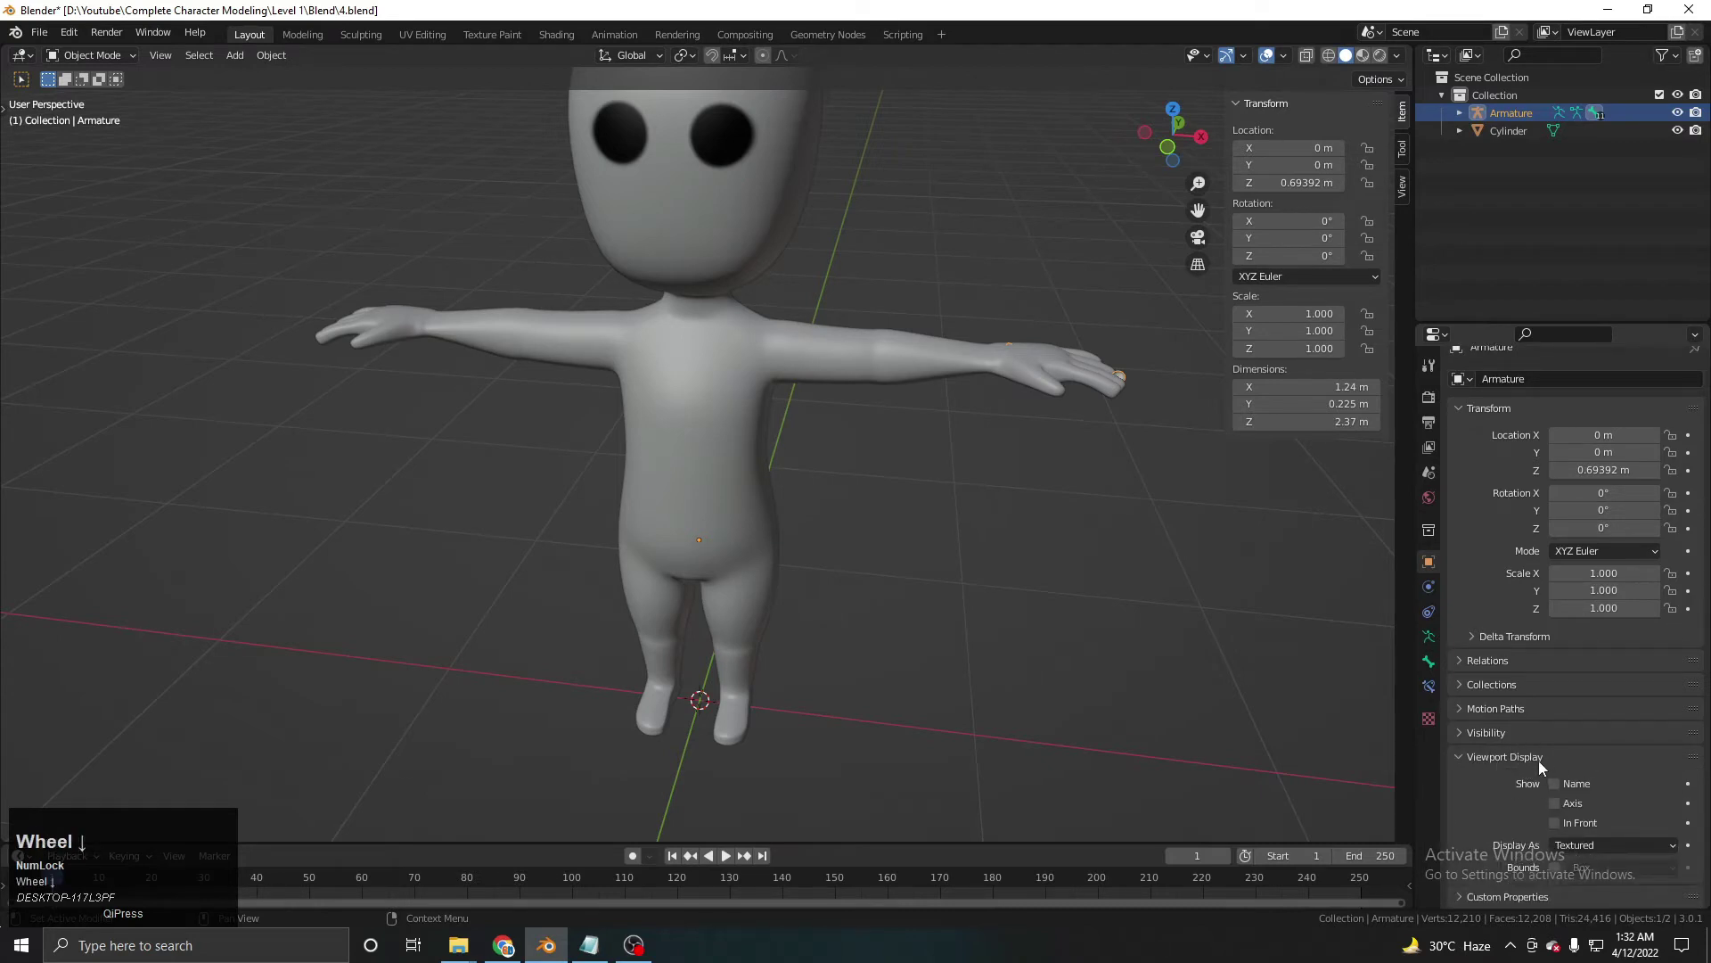
scroll(down, 3)
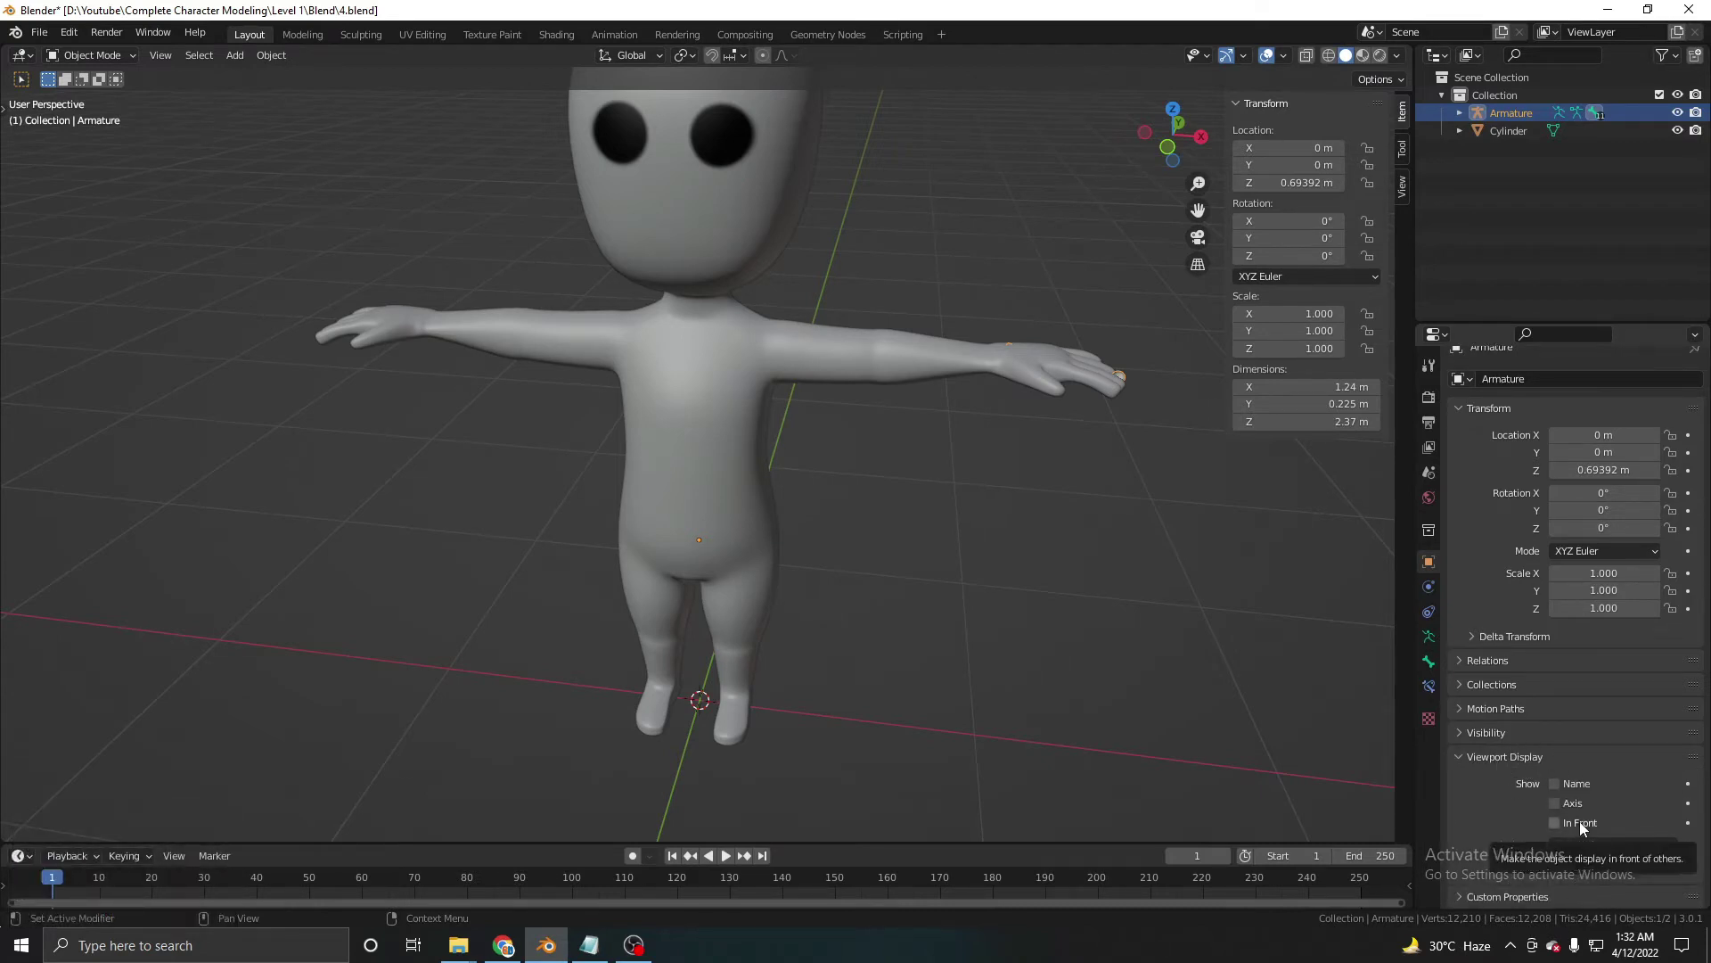
click(1173, 711)
middle_click(760, 461)
key(g)
right_click(785, 470)
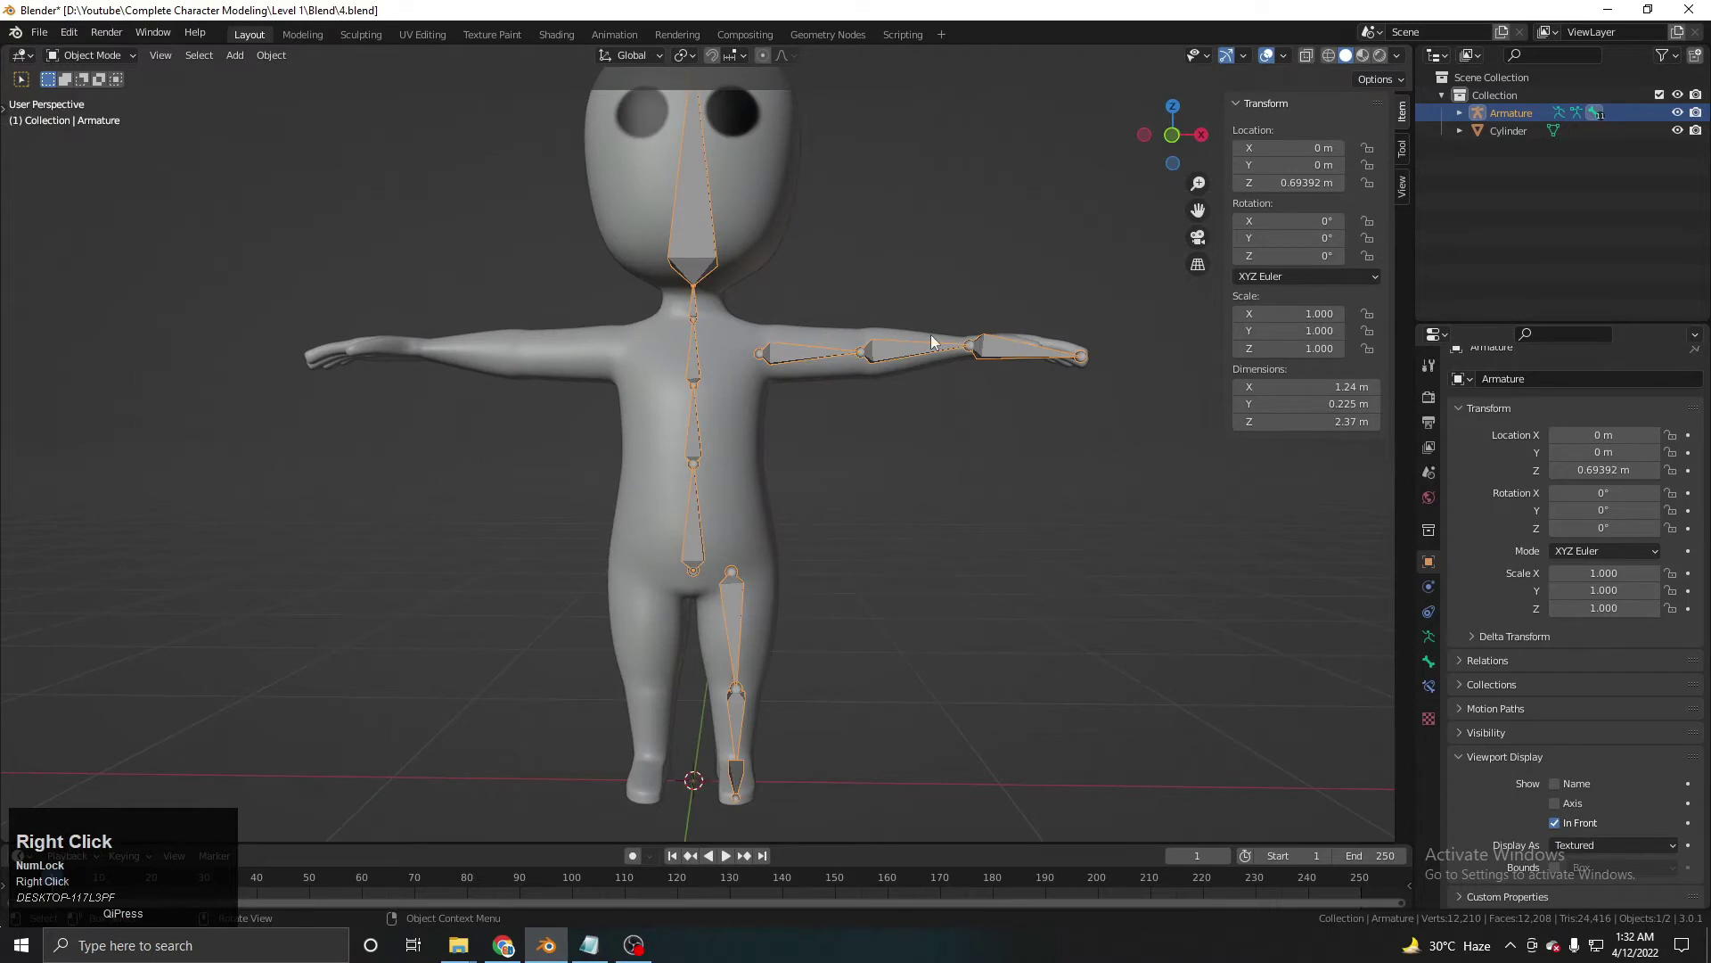
middle_click(848, 439)
key(f)
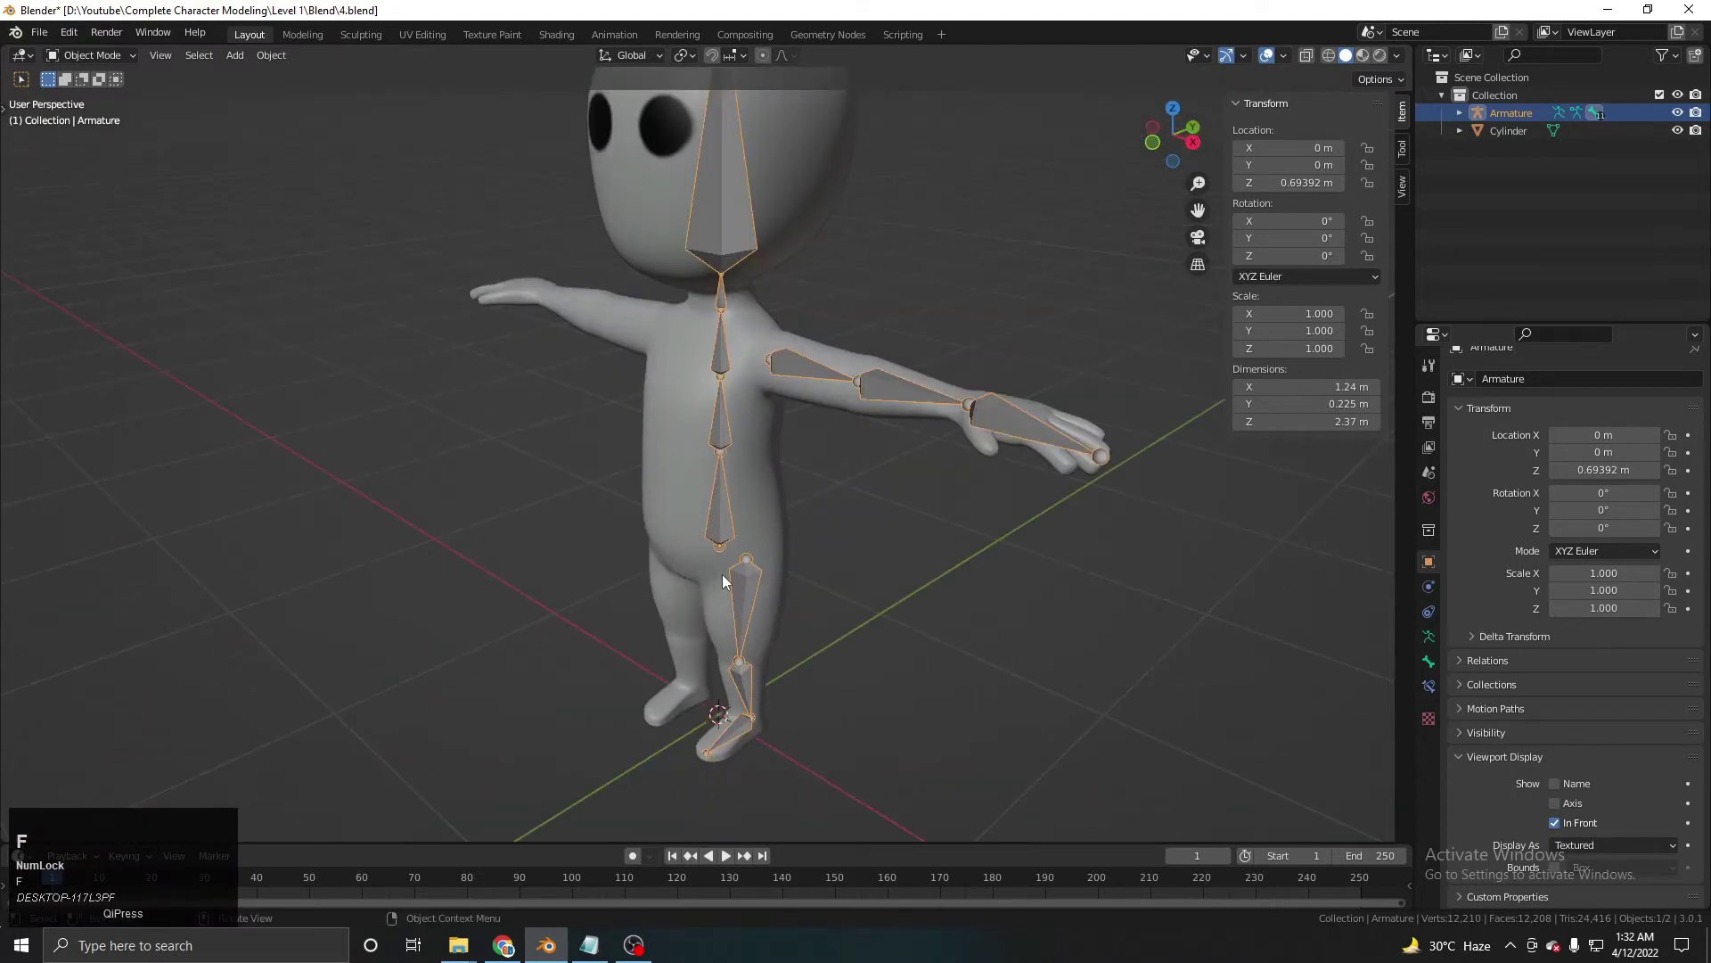
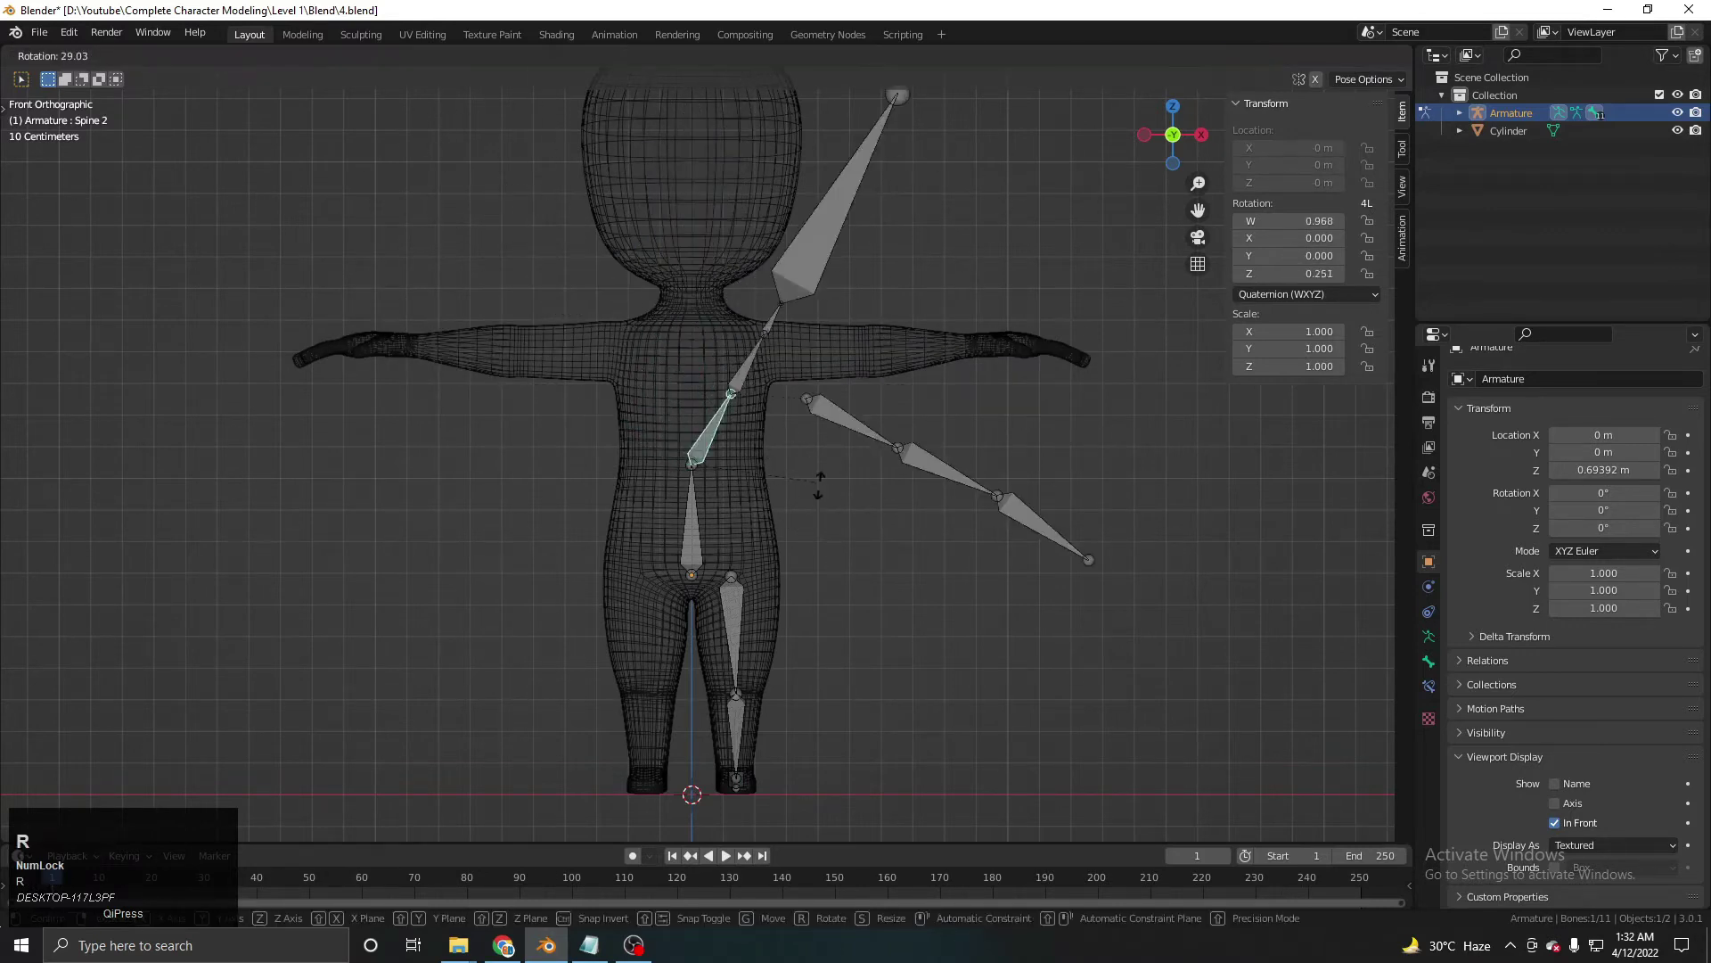
right_click(759, 409)
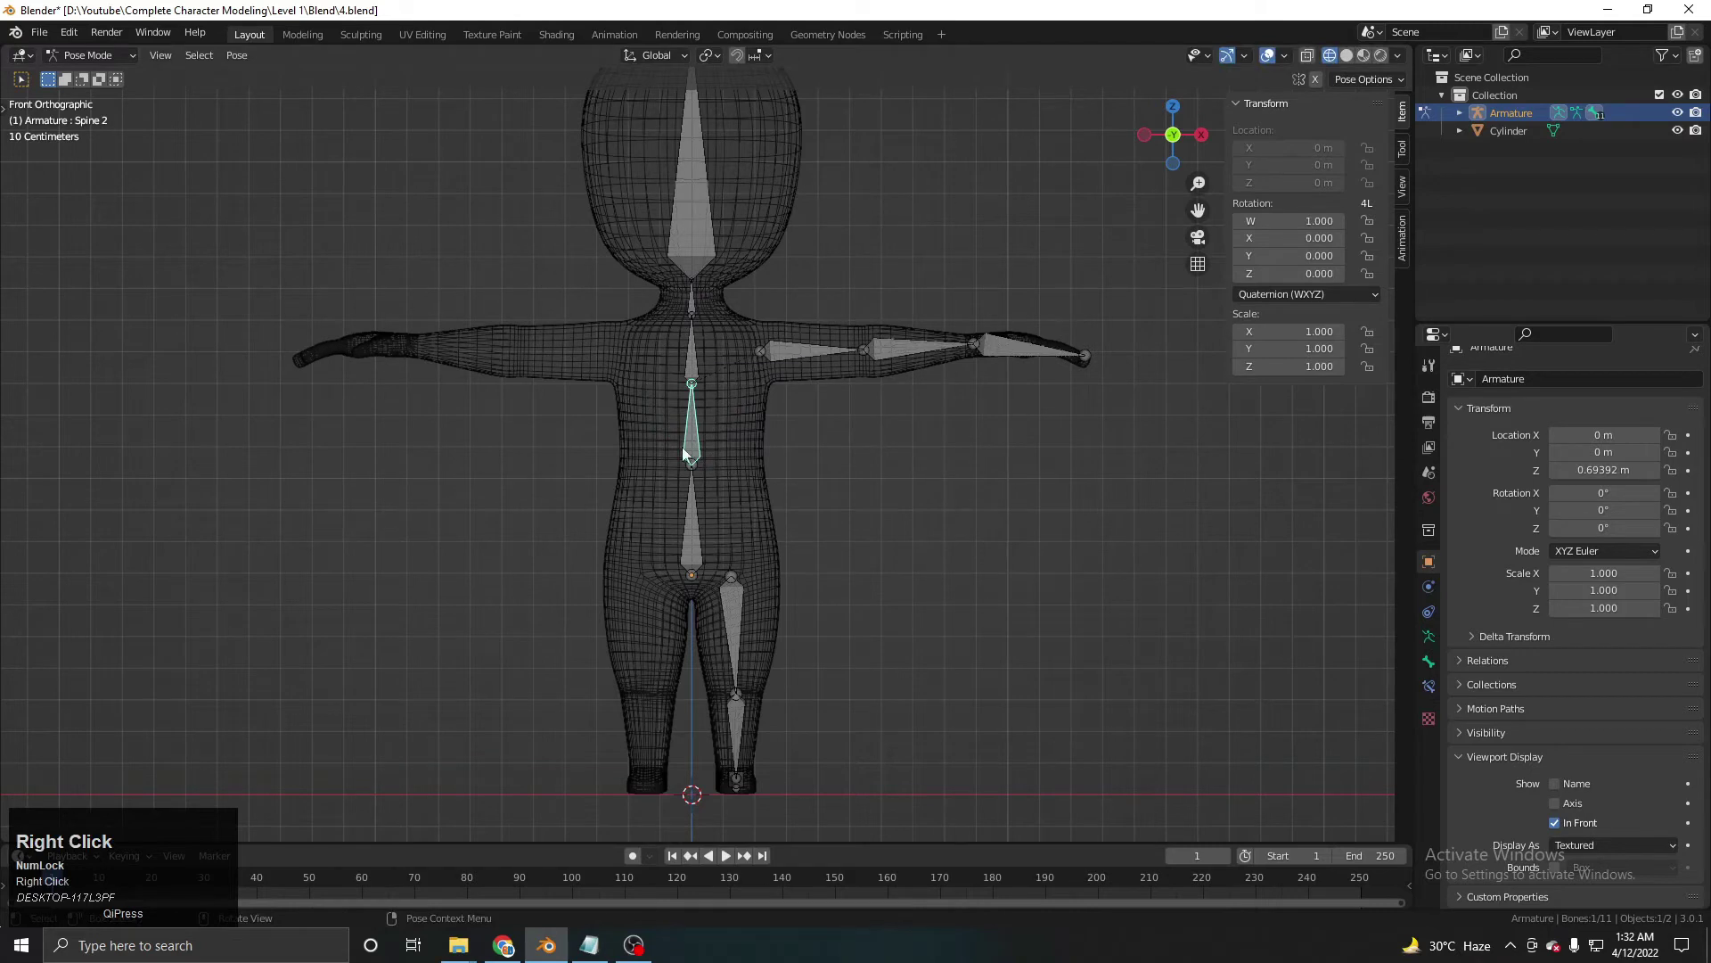
click(699, 474)
key(r)
right_click(777, 509)
click(696, 430)
key(r)
right_click(751, 407)
click(707, 332)
key(r)
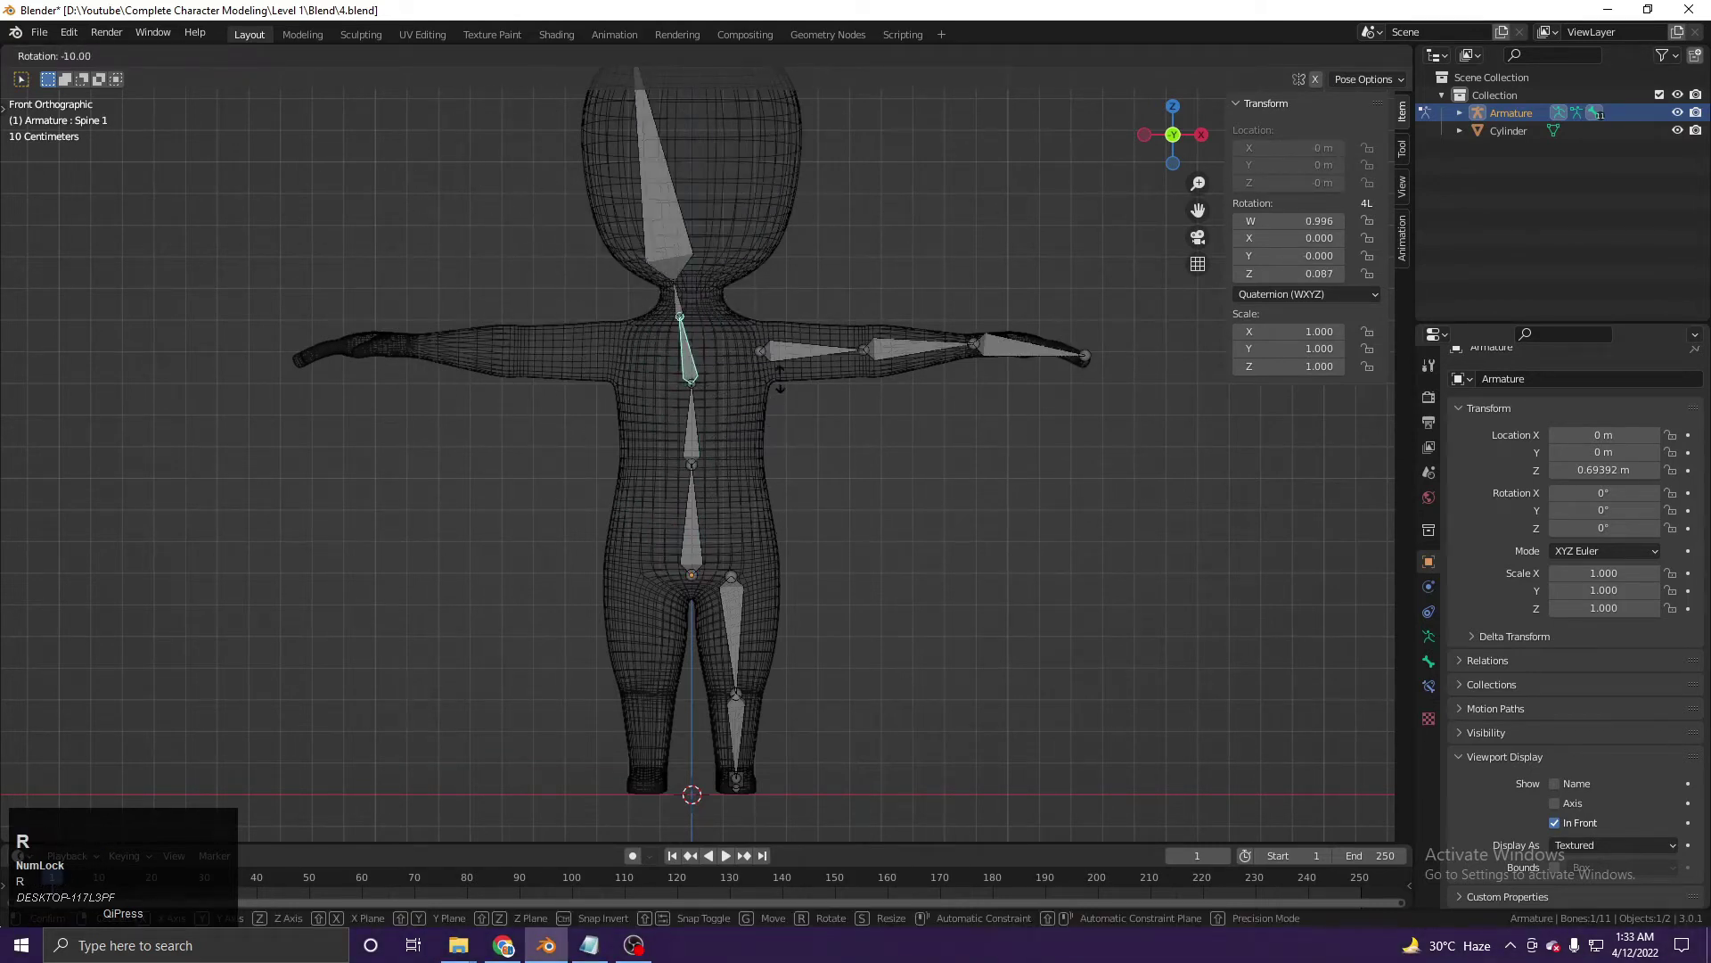
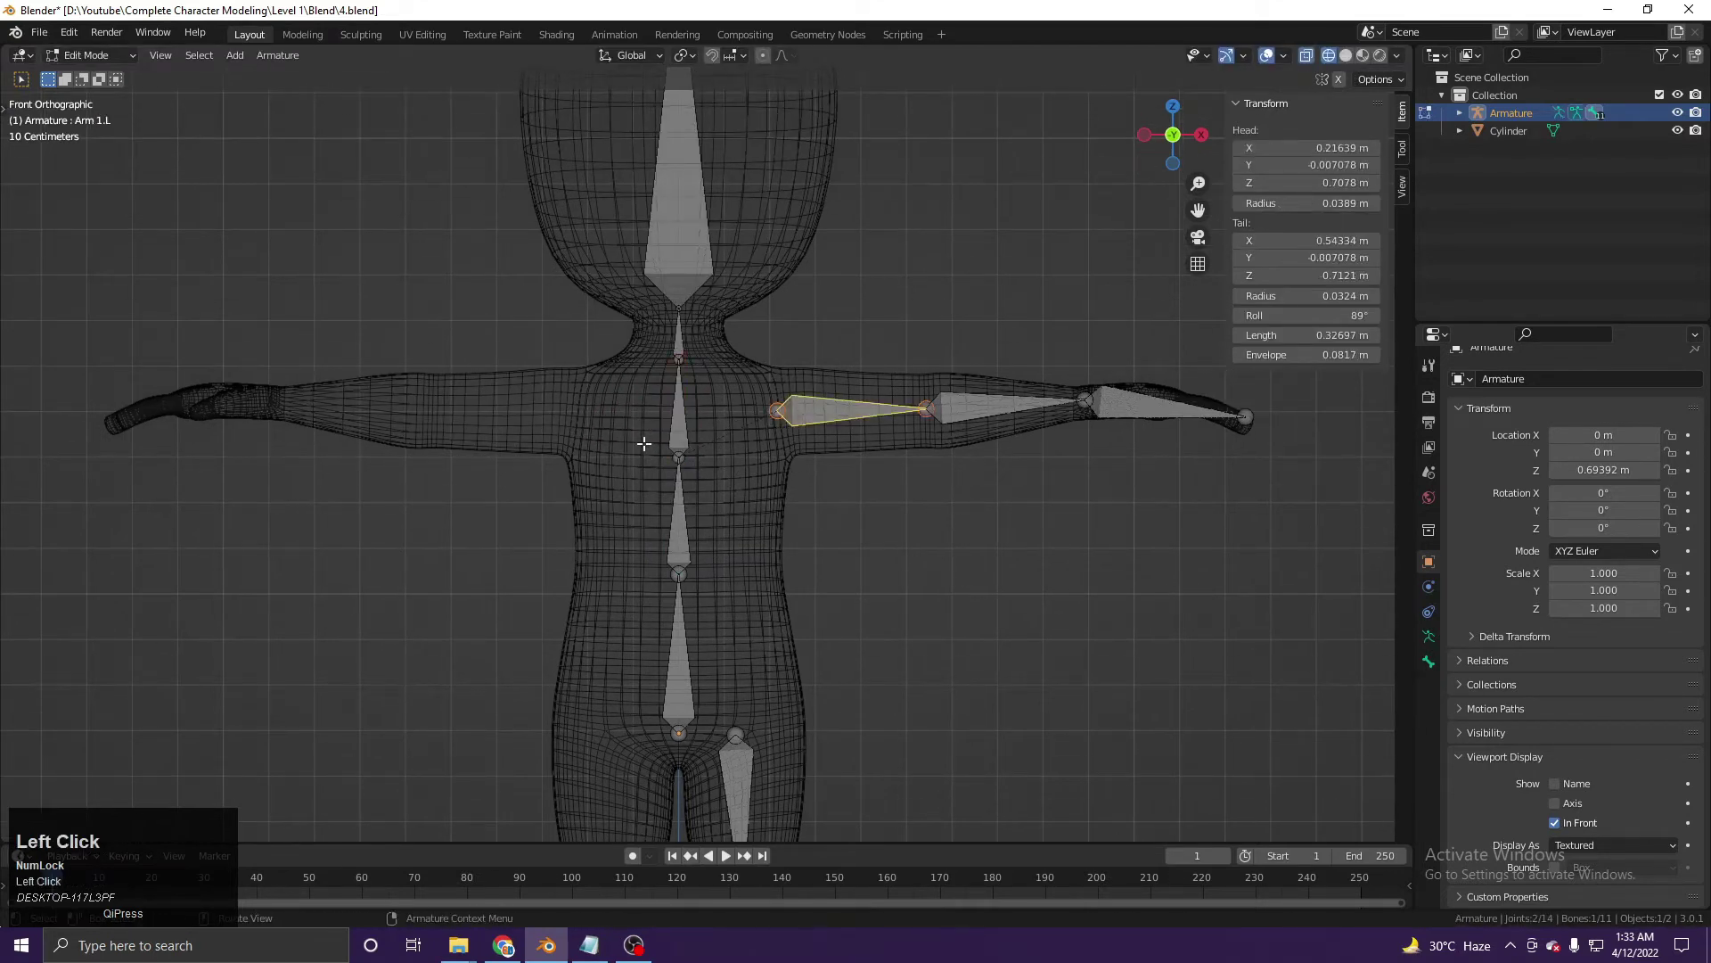
Switch the armature to pose mode and test-rotate a leg bone, cancelling the rotation.
key(ctrl+p)
click(657, 447)
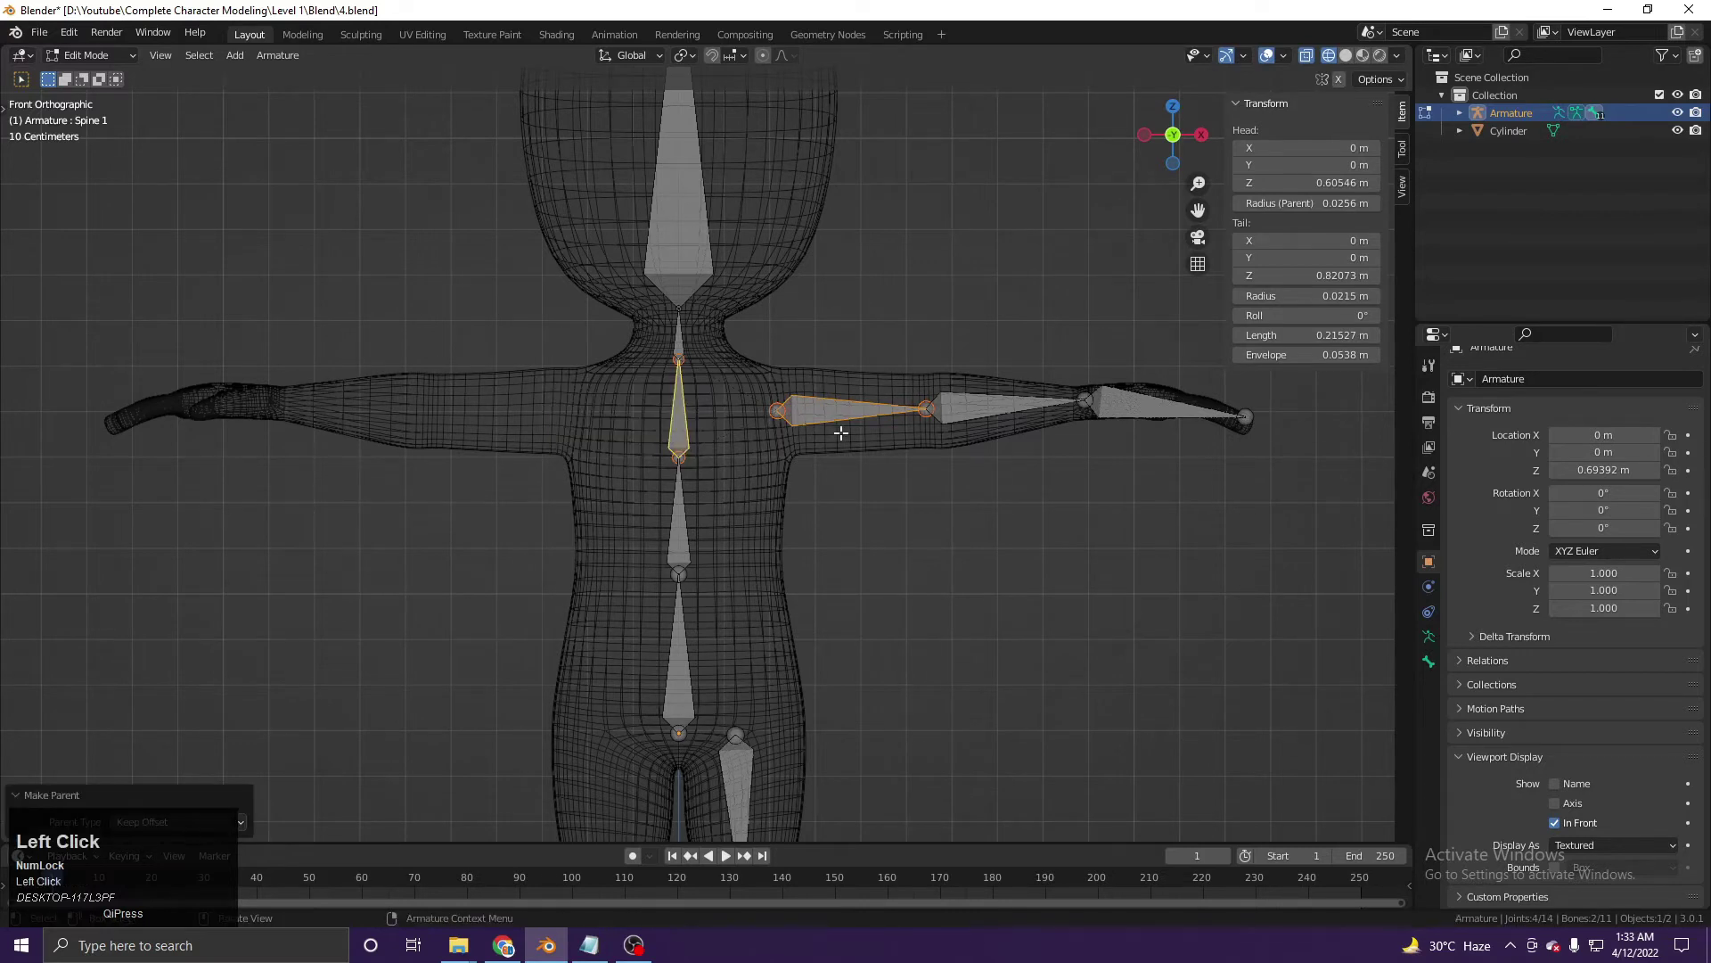
key(Tab)
click(669, 426)
key(r)
right_click(847, 448)
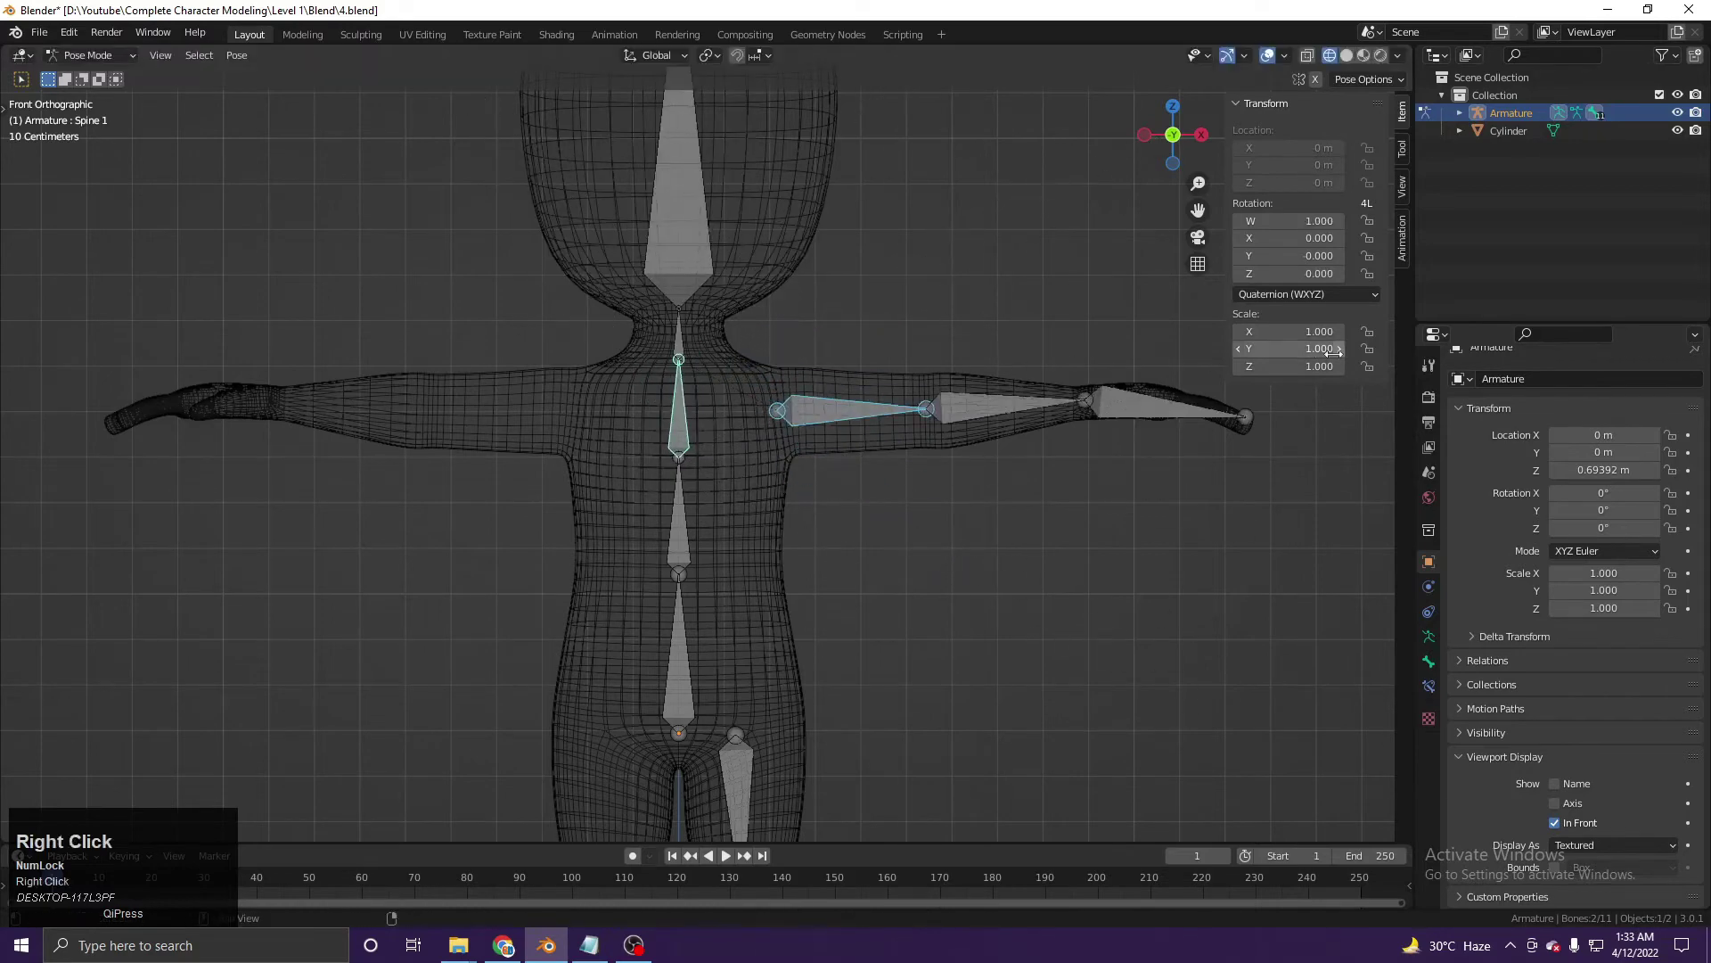
middle_click(896, 449)
Test-move the lower spine bone, cancel it, and return the armature to edit mode.
click(700, 495)
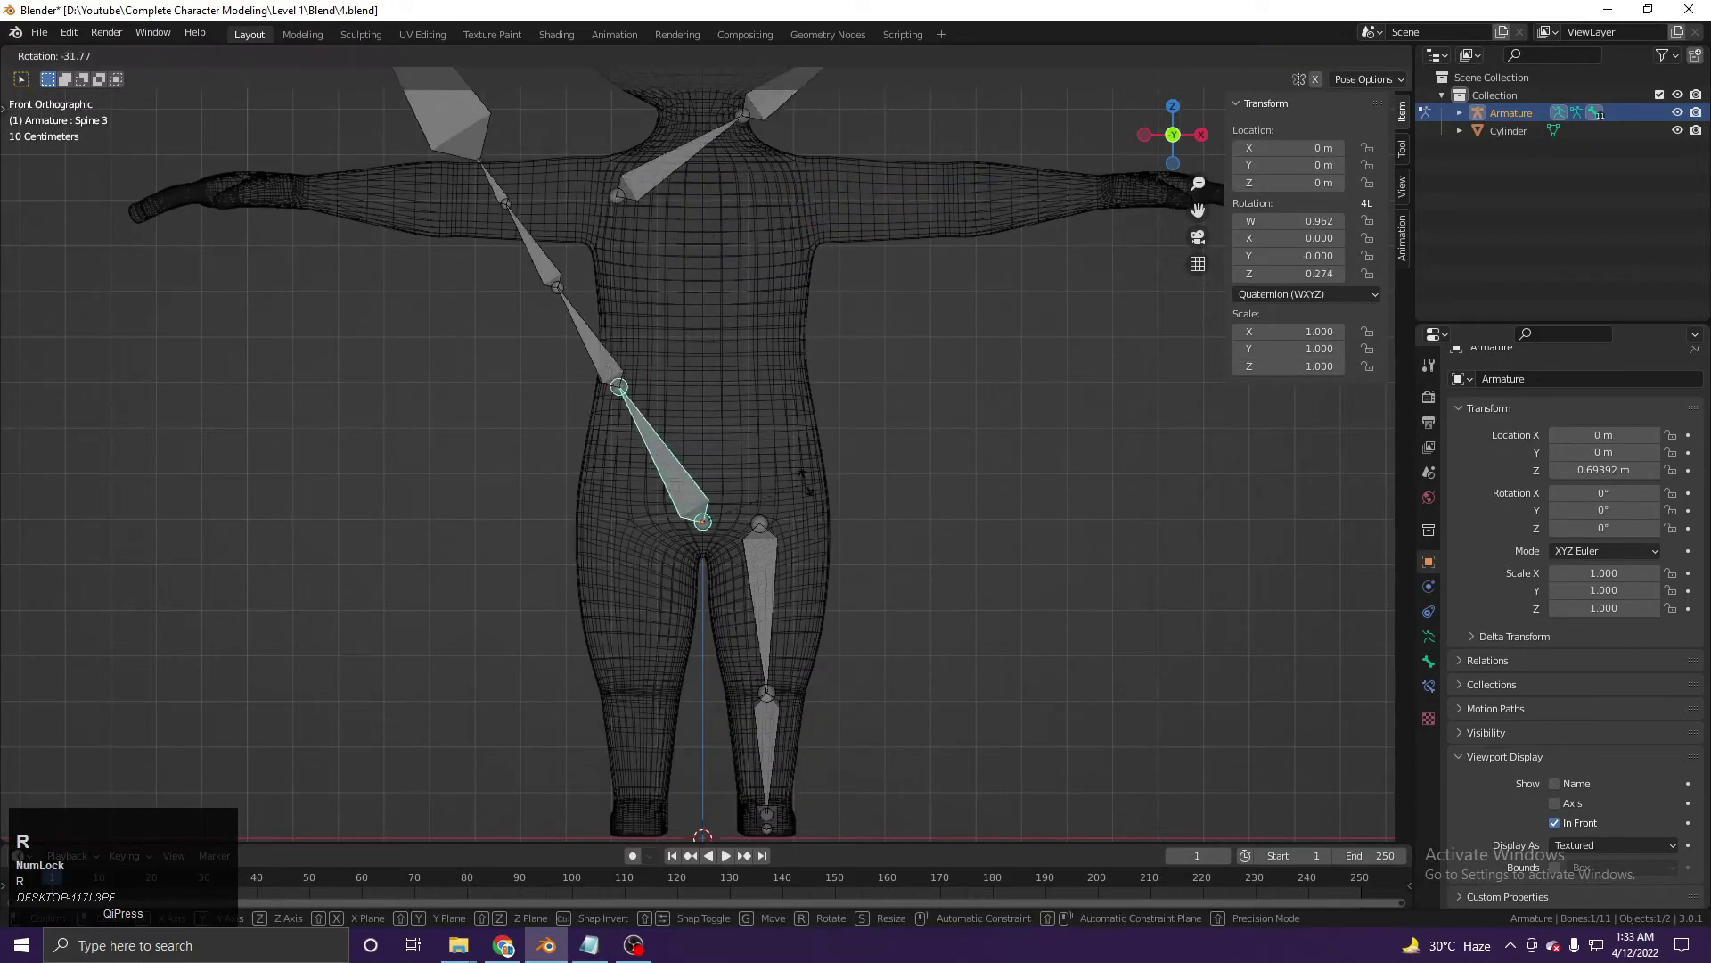
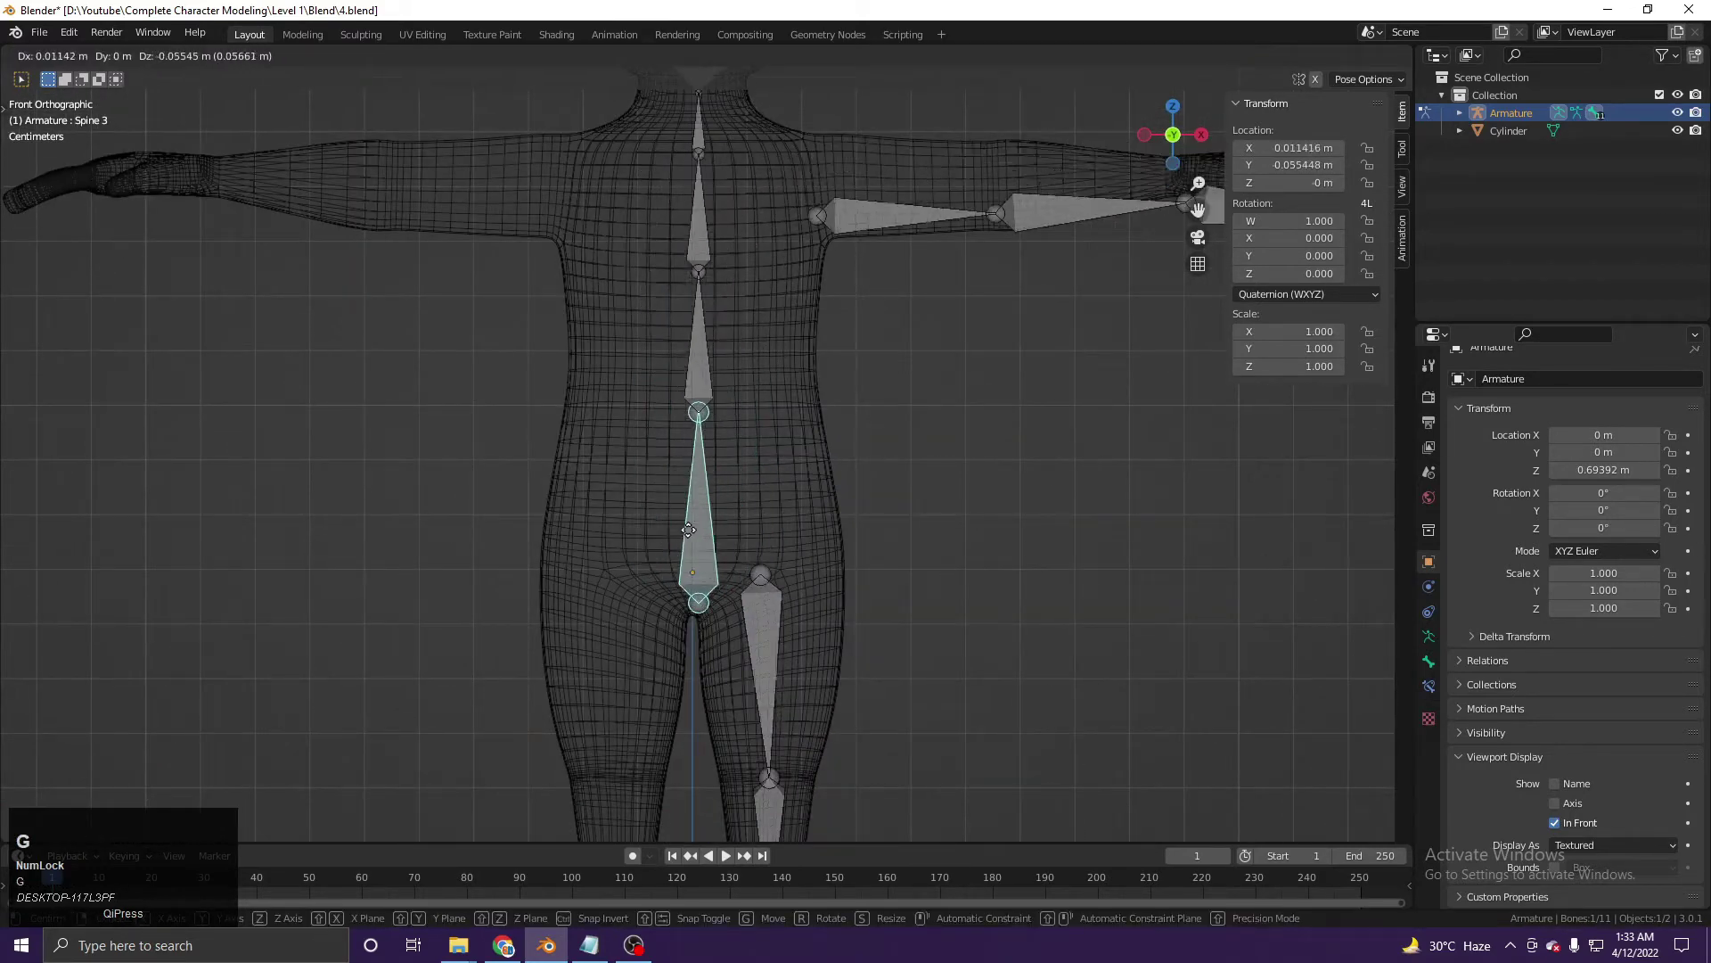
right_click(709, 510)
scroll(down, 3)
middle_click(727, 443)
key(Tab)
middle_click(721, 451)
scroll(up, 3)
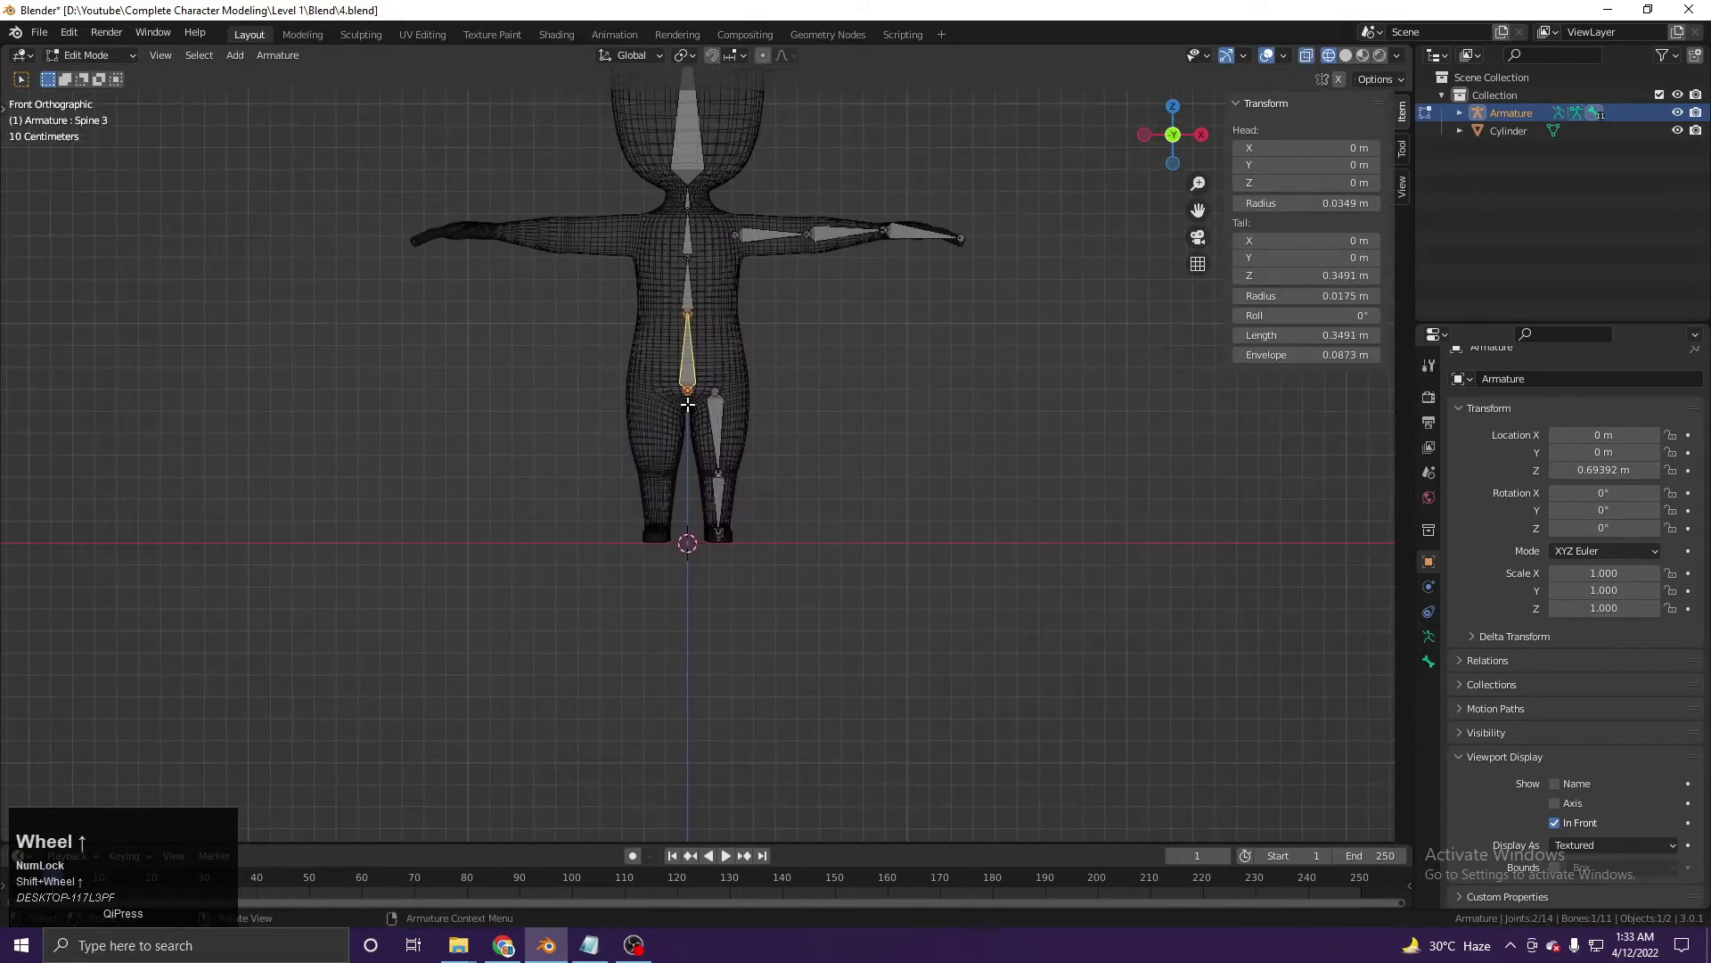
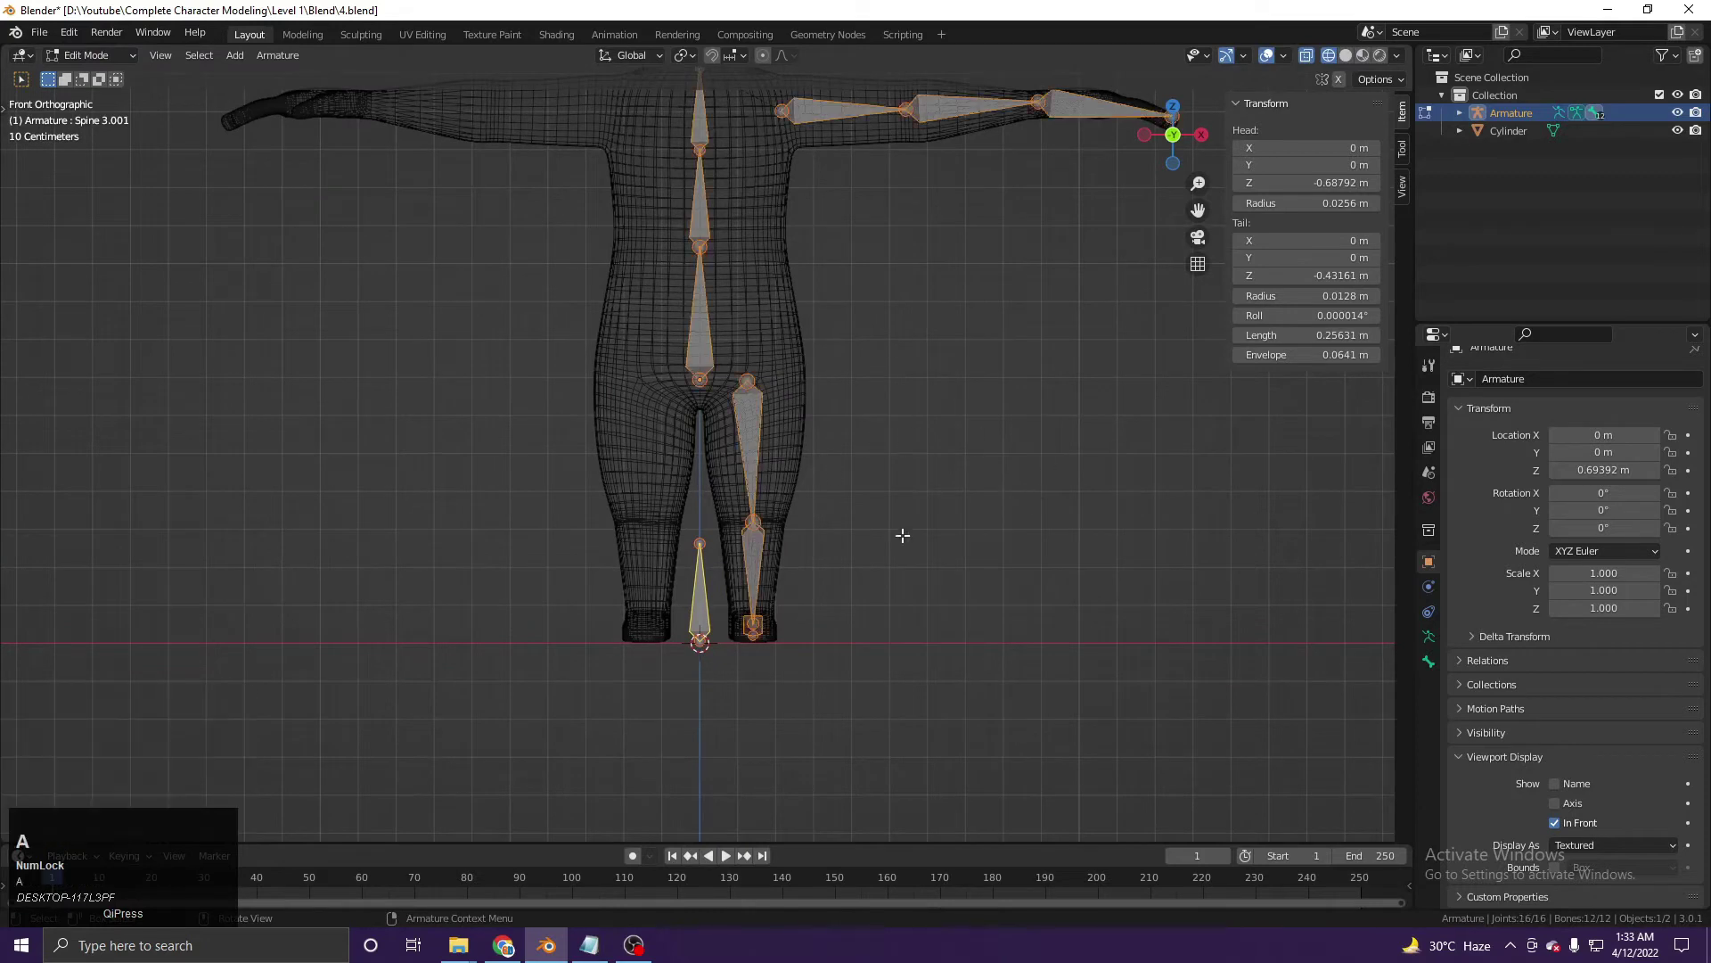
key(ctrl+p)
click(724, 375)
key(Tab)
click(709, 608)
scroll(down, 3)
key(g)
right_click(688, 579)
scroll(up, 3)
key(g)
right_click(710, 515)
key(g)
right_click(717, 550)
middle_click(720, 582)
right_click(652, 541)
middle_click(719, 532)
right_click(690, 519)
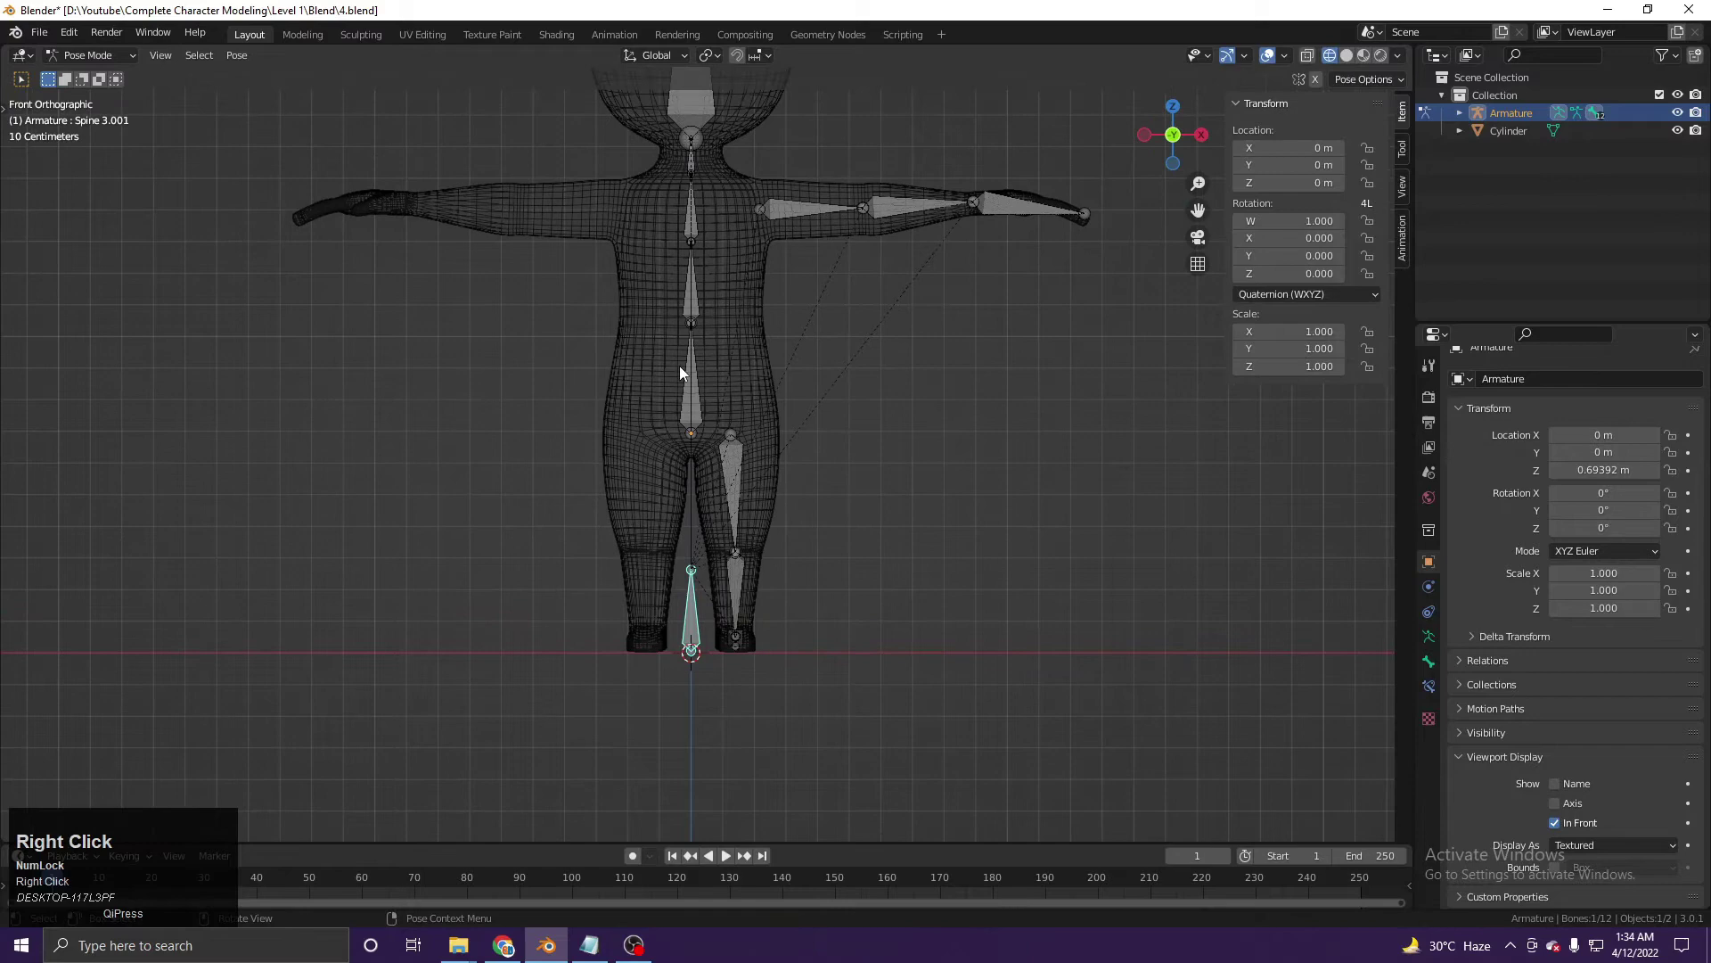
click(709, 407)
key(r)
right_click(768, 426)
click(741, 474)
key(r)
right_click(770, 387)
click(703, 290)
key(r)
click(726, 715)
click(708, 720)
key(g)
right_click(720, 700)
click(721, 516)
key(r)
right_click(742, 452)
click(711, 388)
key(r)
right_click(765, 368)
click(711, 748)
key(g)
right_click(700, 732)
click(712, 408)
key(r)
right_click(803, 475)
click(718, 501)
key(r)
right_click(778, 538)
click(753, 581)
key(r)
right_click(783, 590)
click(763, 581)
key(r)
right_click(741, 604)
middle_click(797, 521)
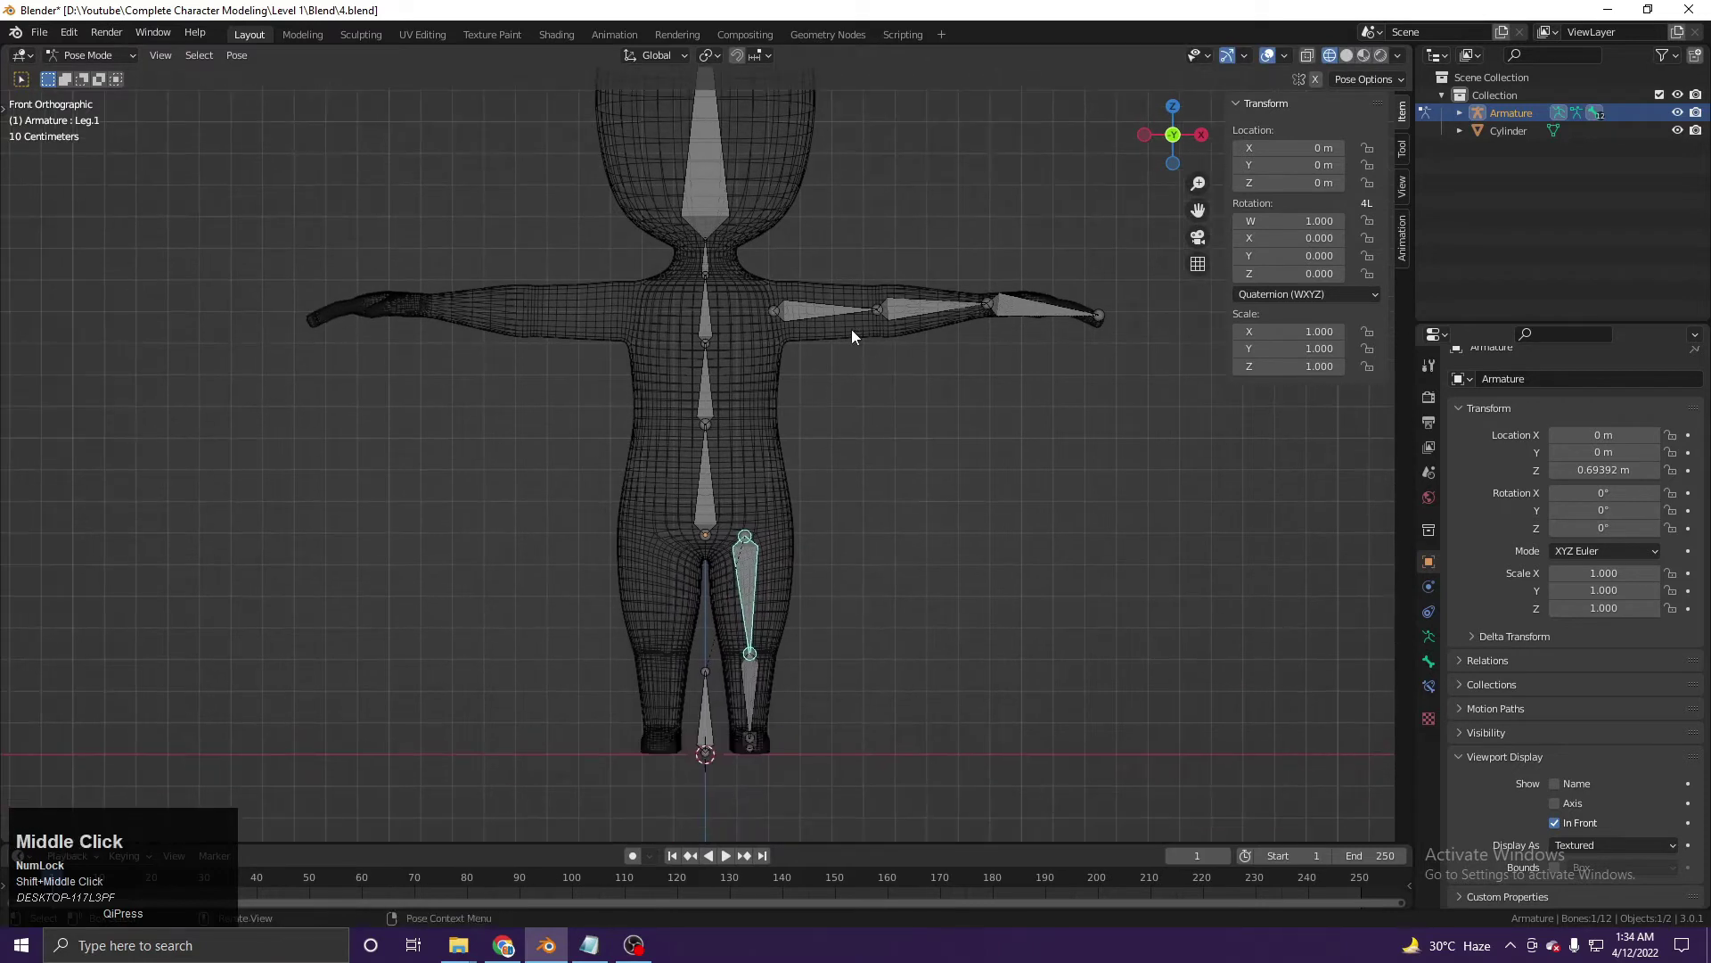
Turn on X-Axis Mirror editing and select the upper left leg bone with its Bone Properties shown.
key(Tab)
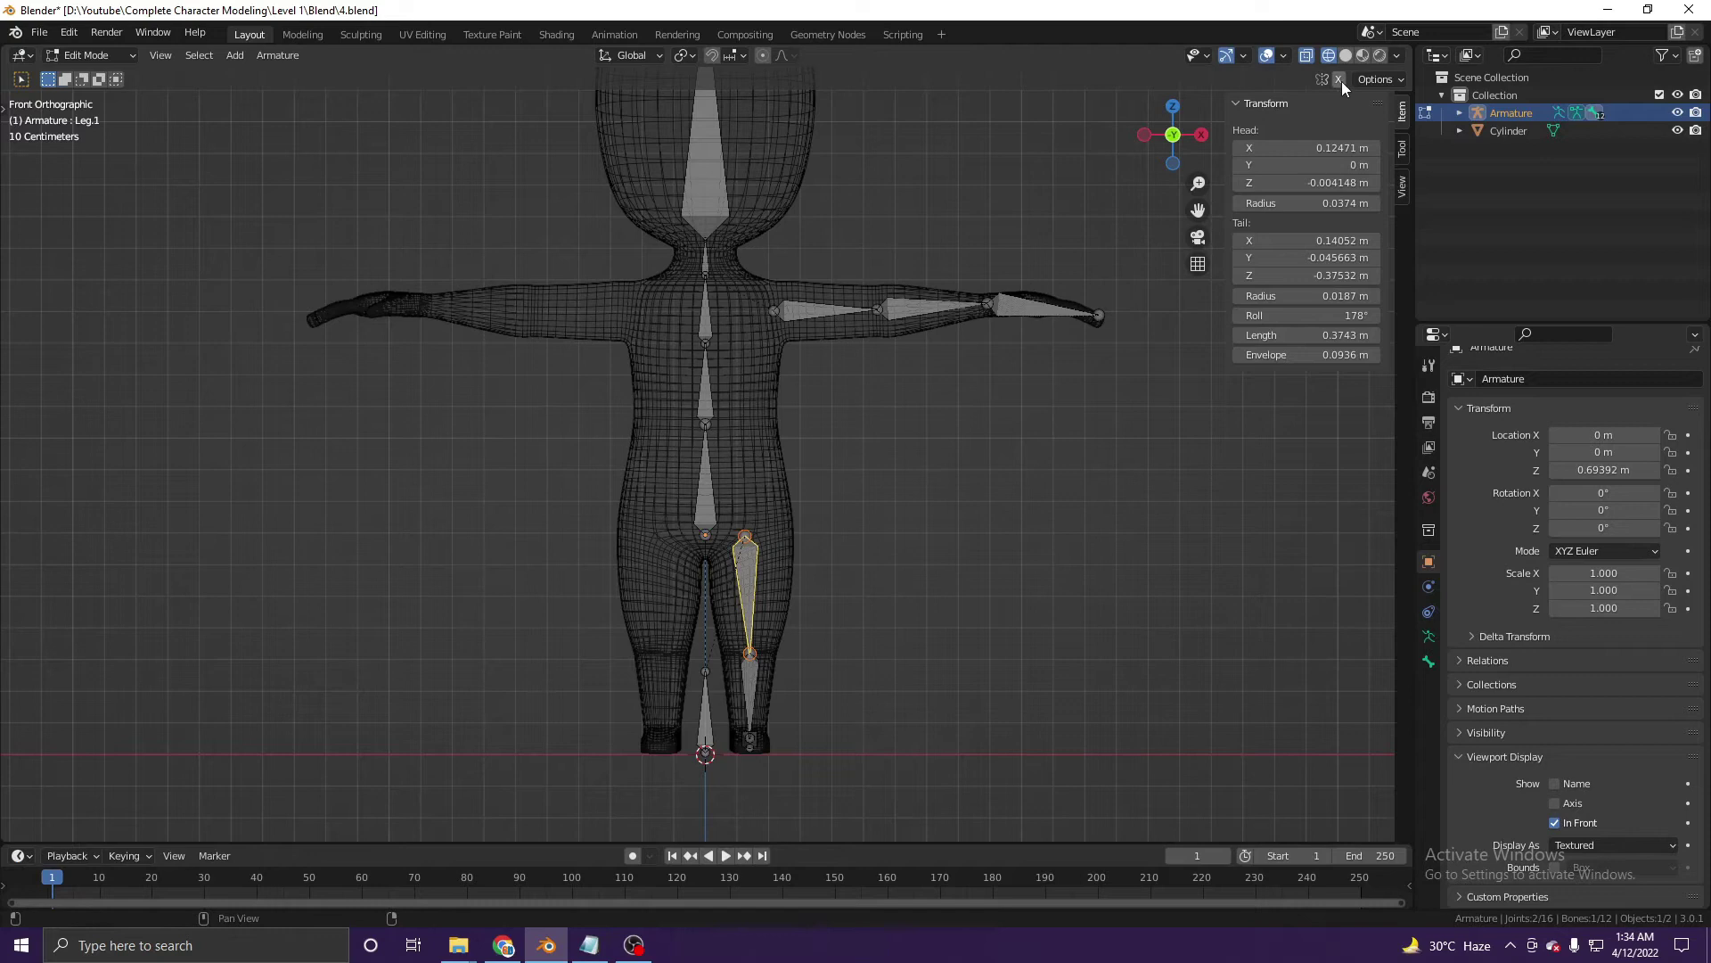
click(1347, 125)
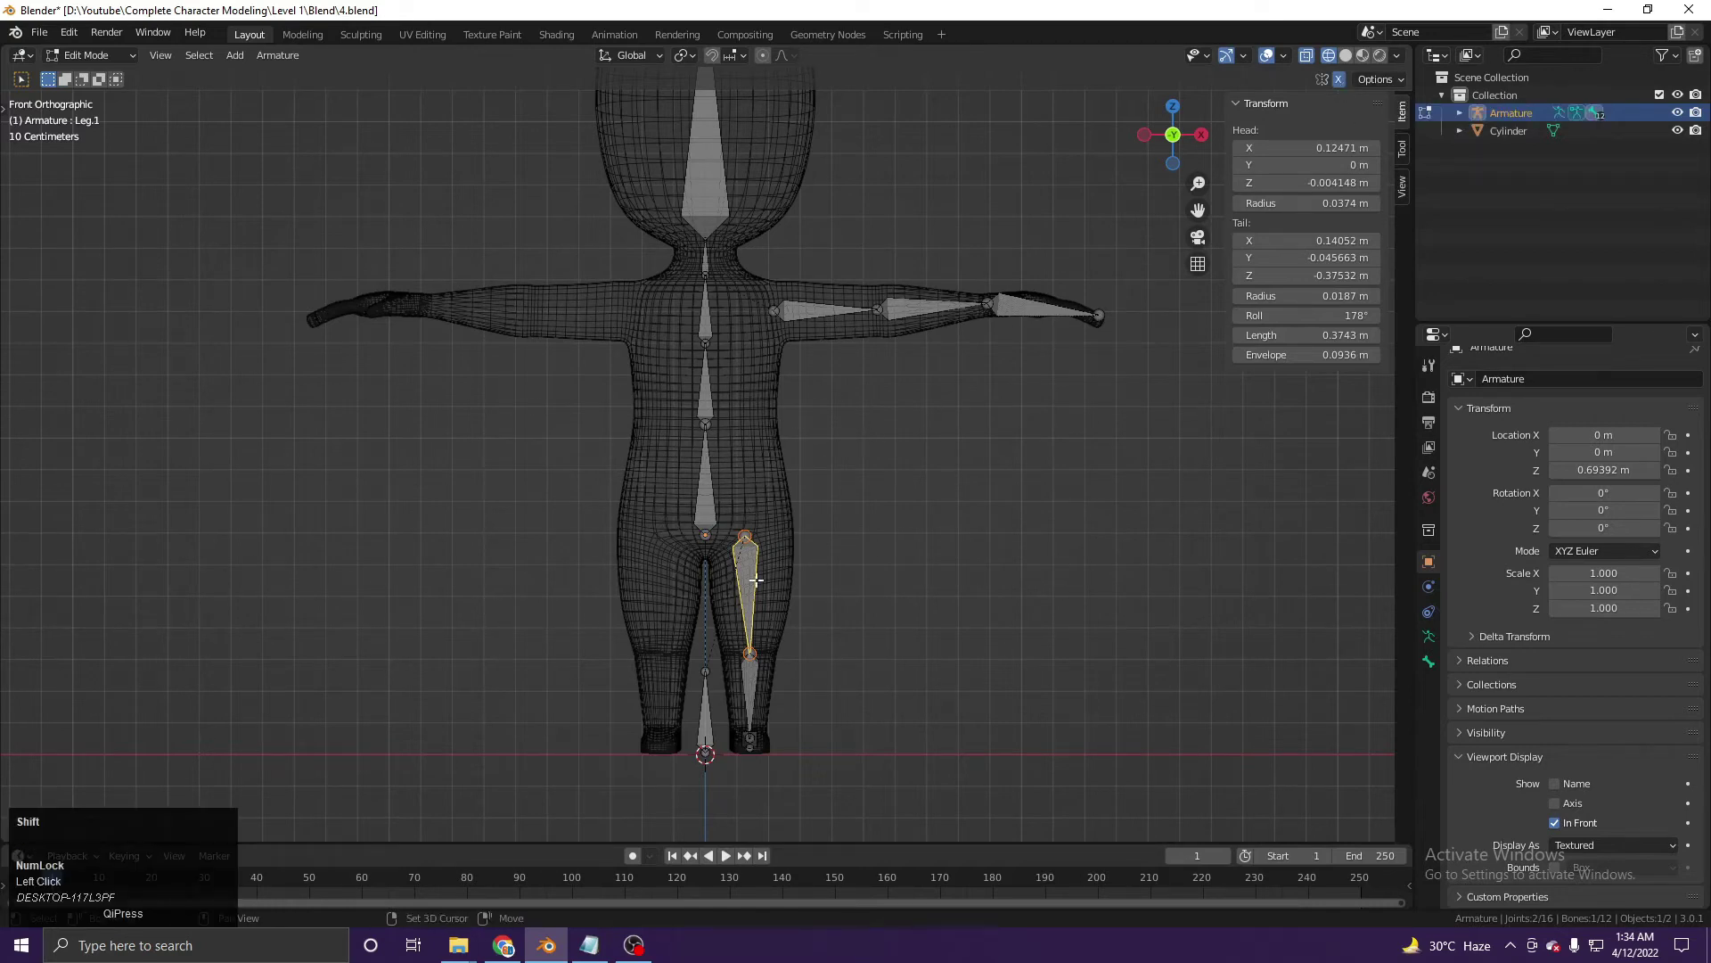
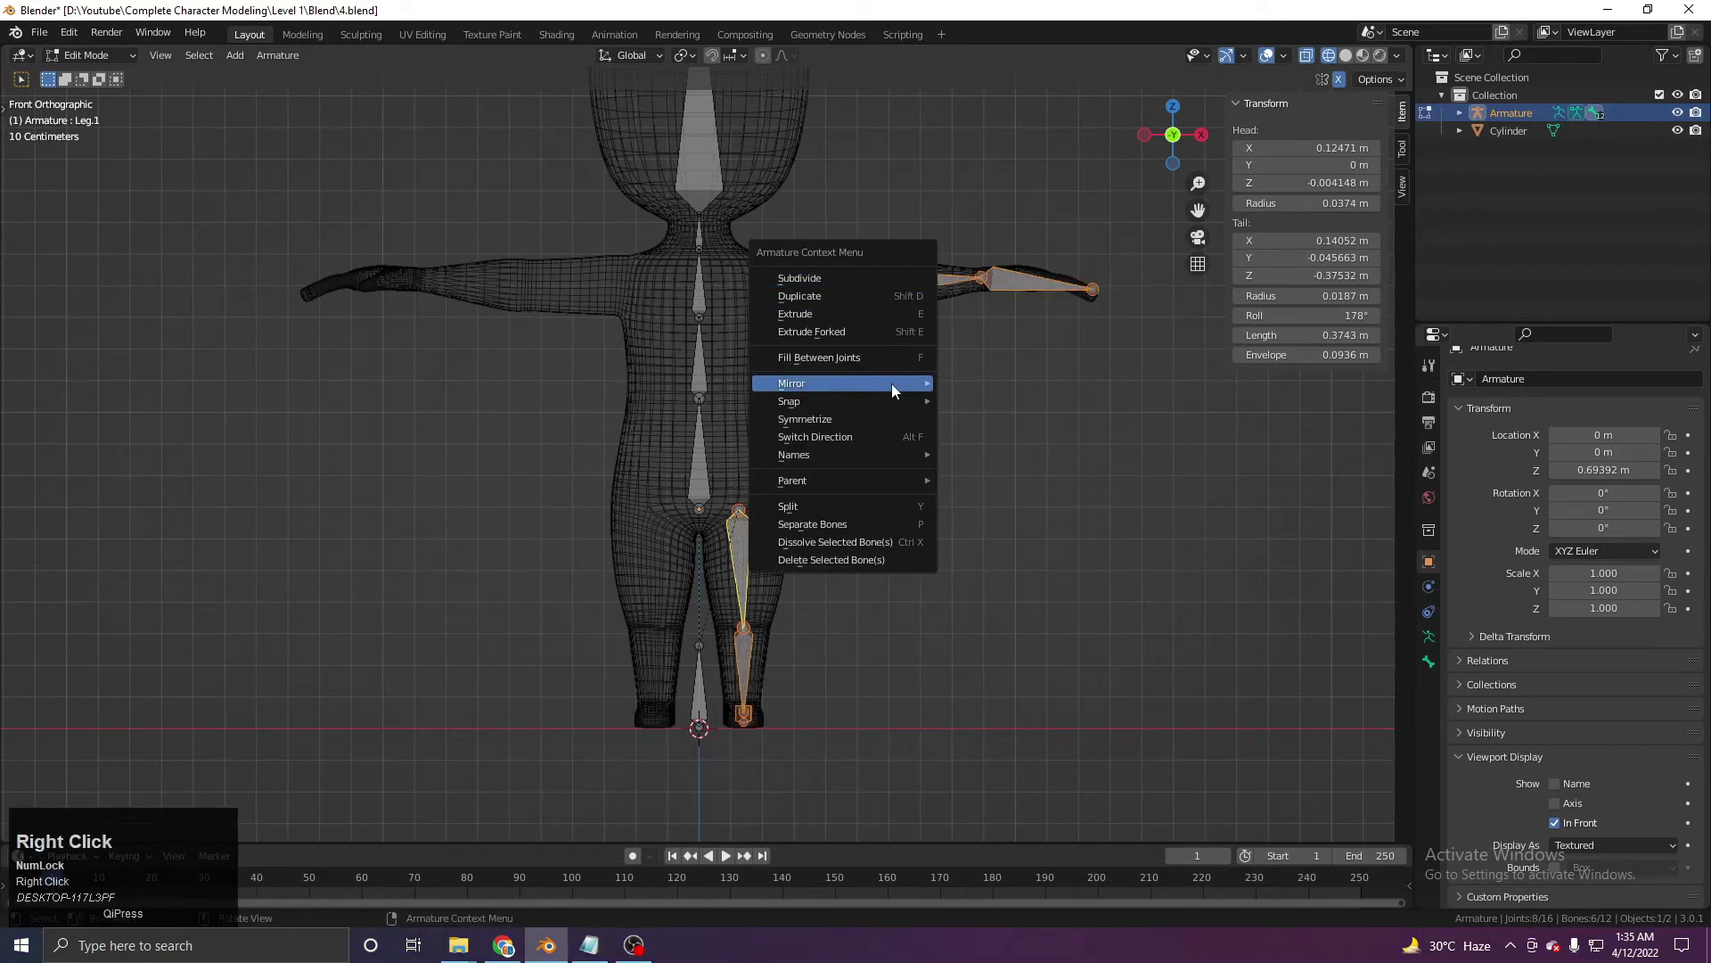
right_click(830, 420)
click(833, 422)
key(ctrl+z)
middle_click(808, 536)
click(742, 510)
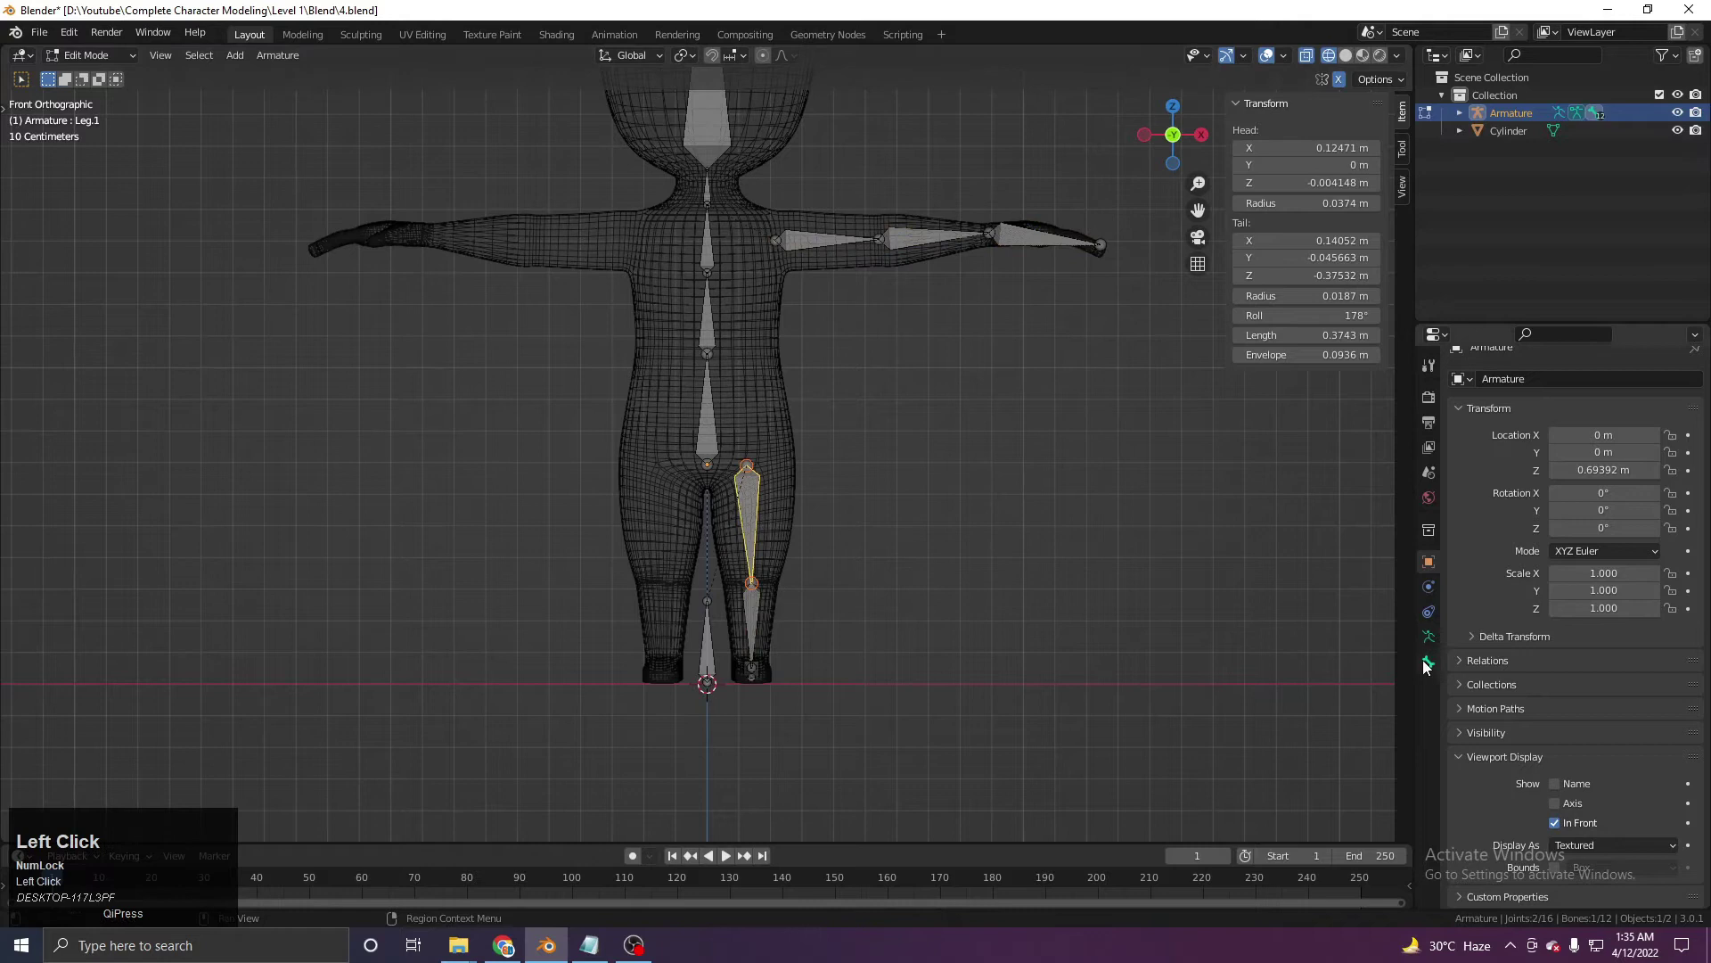
click(1433, 665)
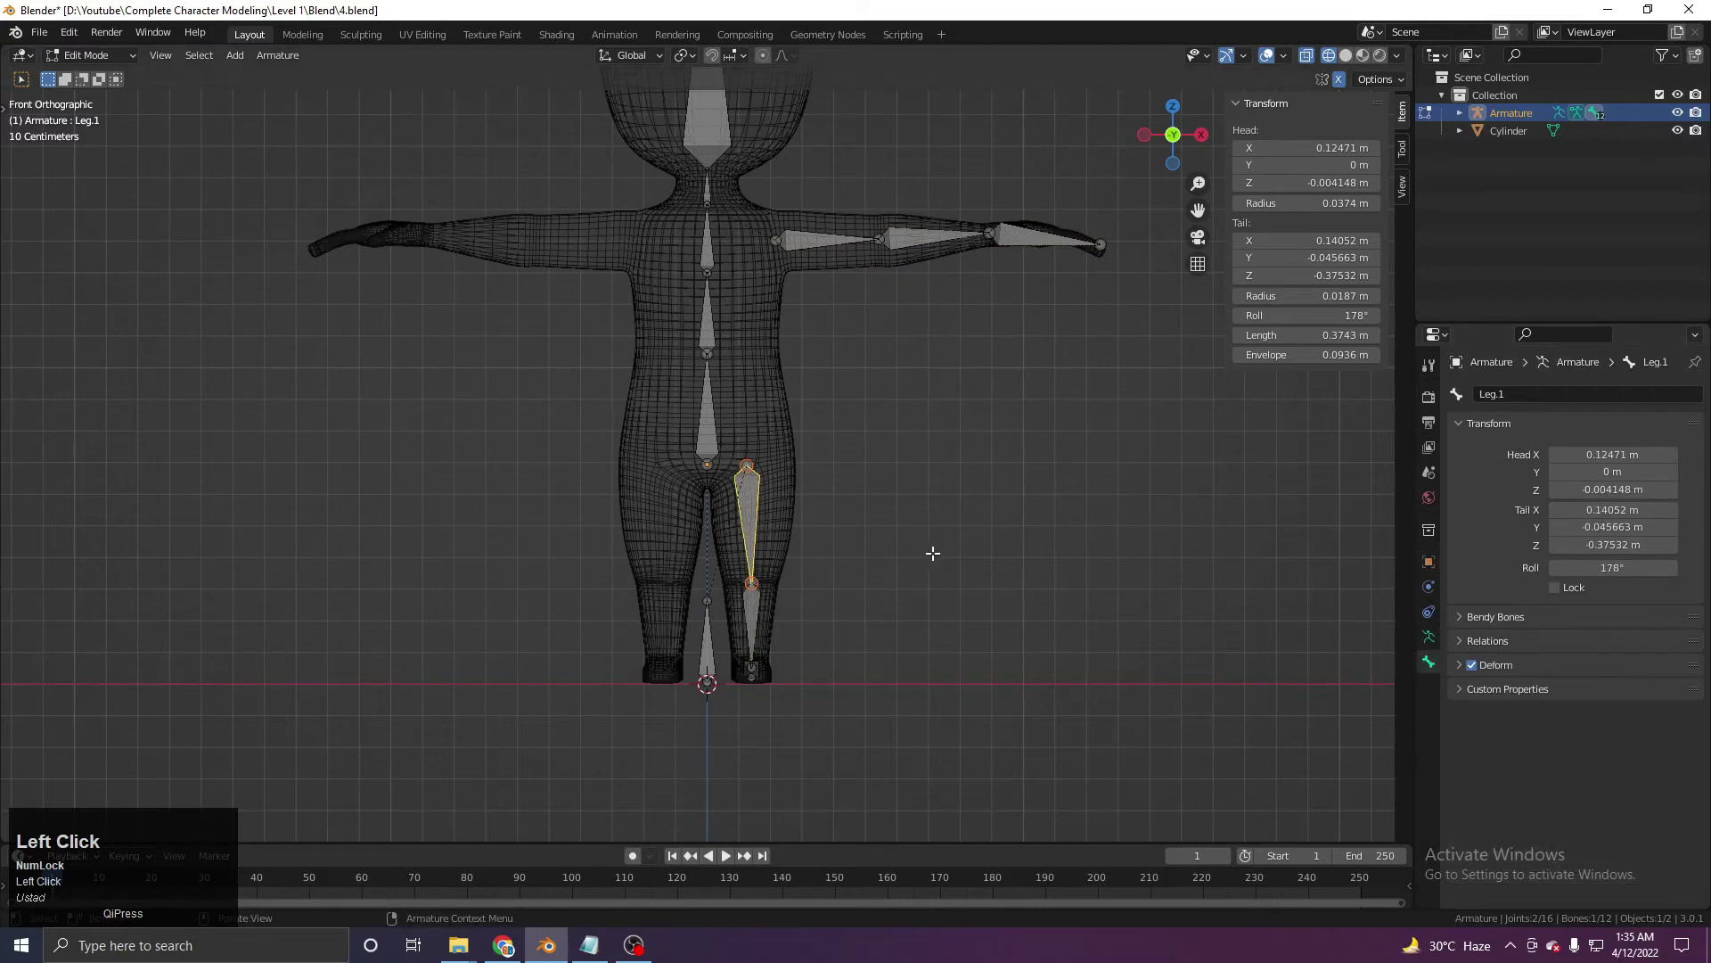
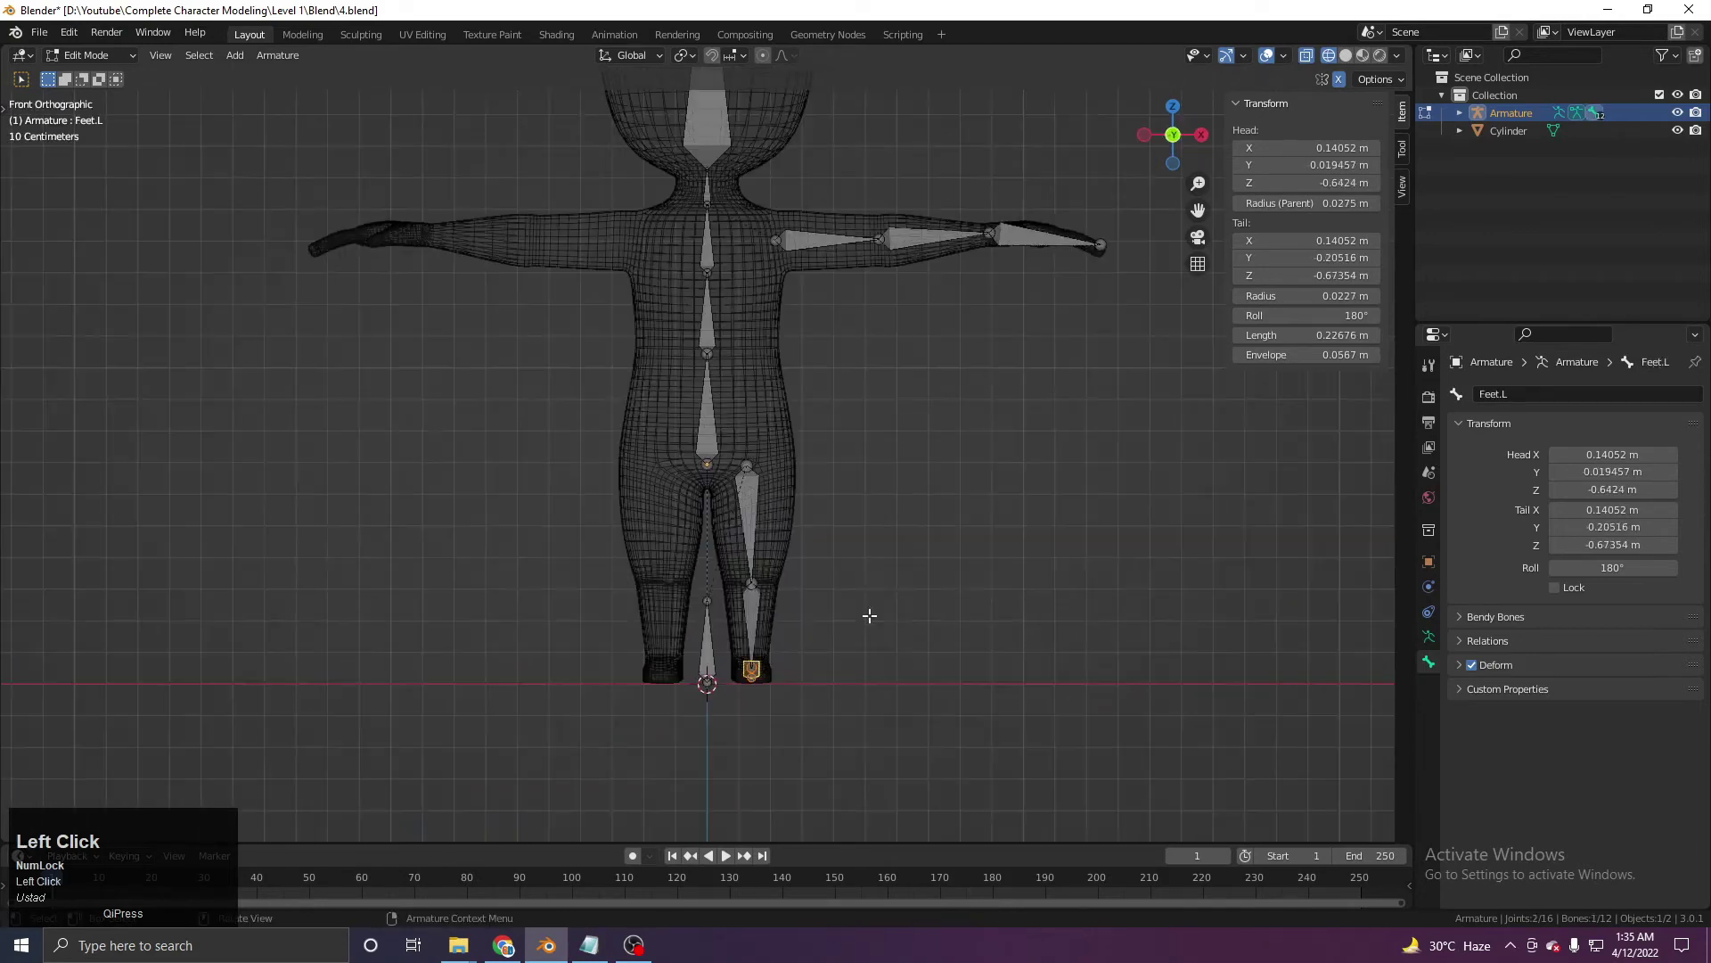
Select the left arm and leg bone chains in the armature.
click(820, 593)
middle_click(840, 562)
click(776, 492)
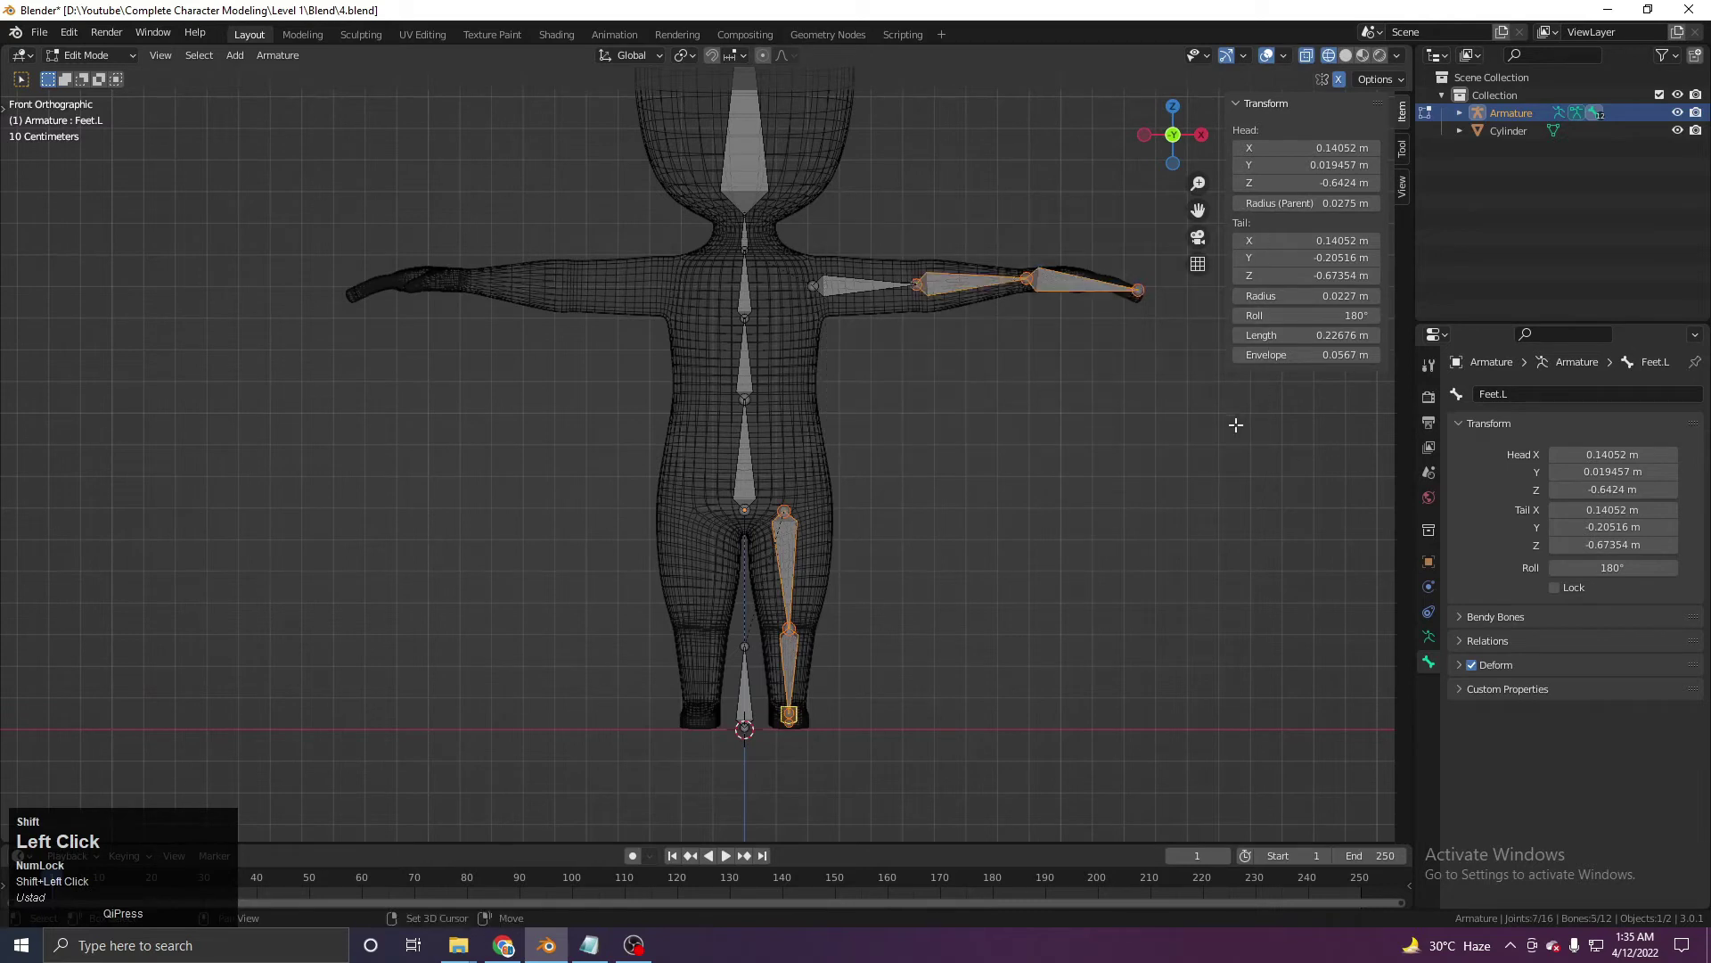
middle_click(993, 311)
click(921, 437)
middle_click(899, 473)
scroll(up, 3)
middle_click(904, 511)
Symmetrize the selected .L bones to create matching .R bones on the right side.
right_click(879, 411)
middle_click(758, 515)
right_click(896, 337)
double_click(877, 339)
middle_click(724, 481)
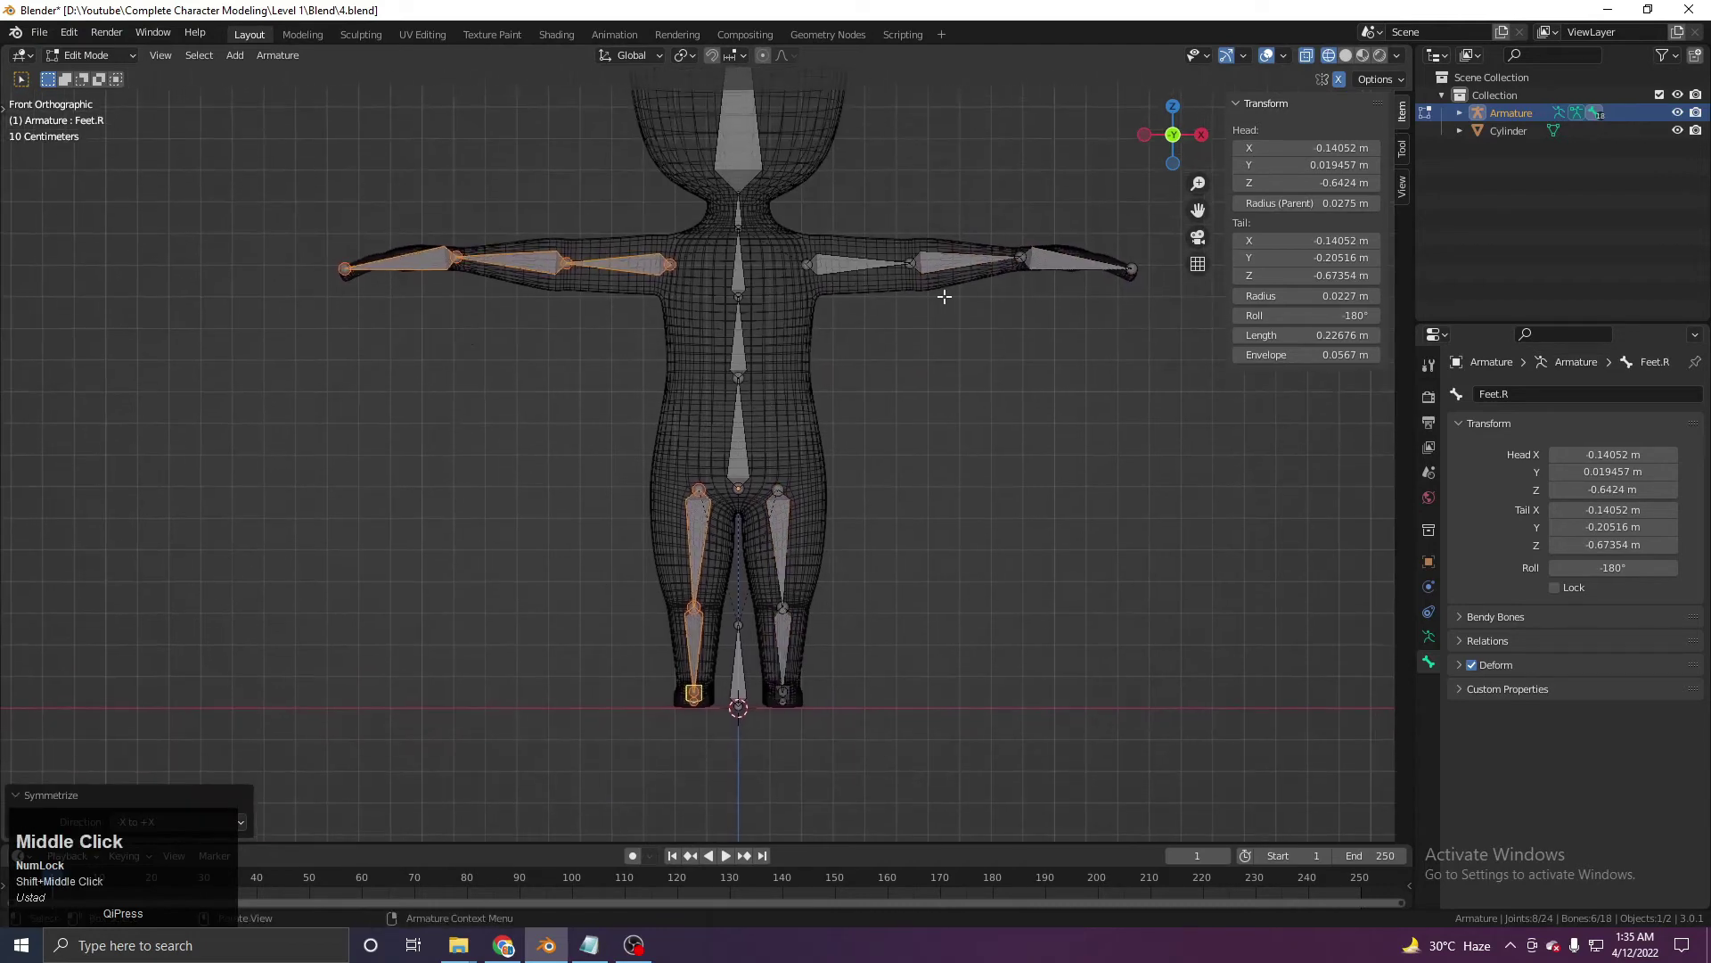
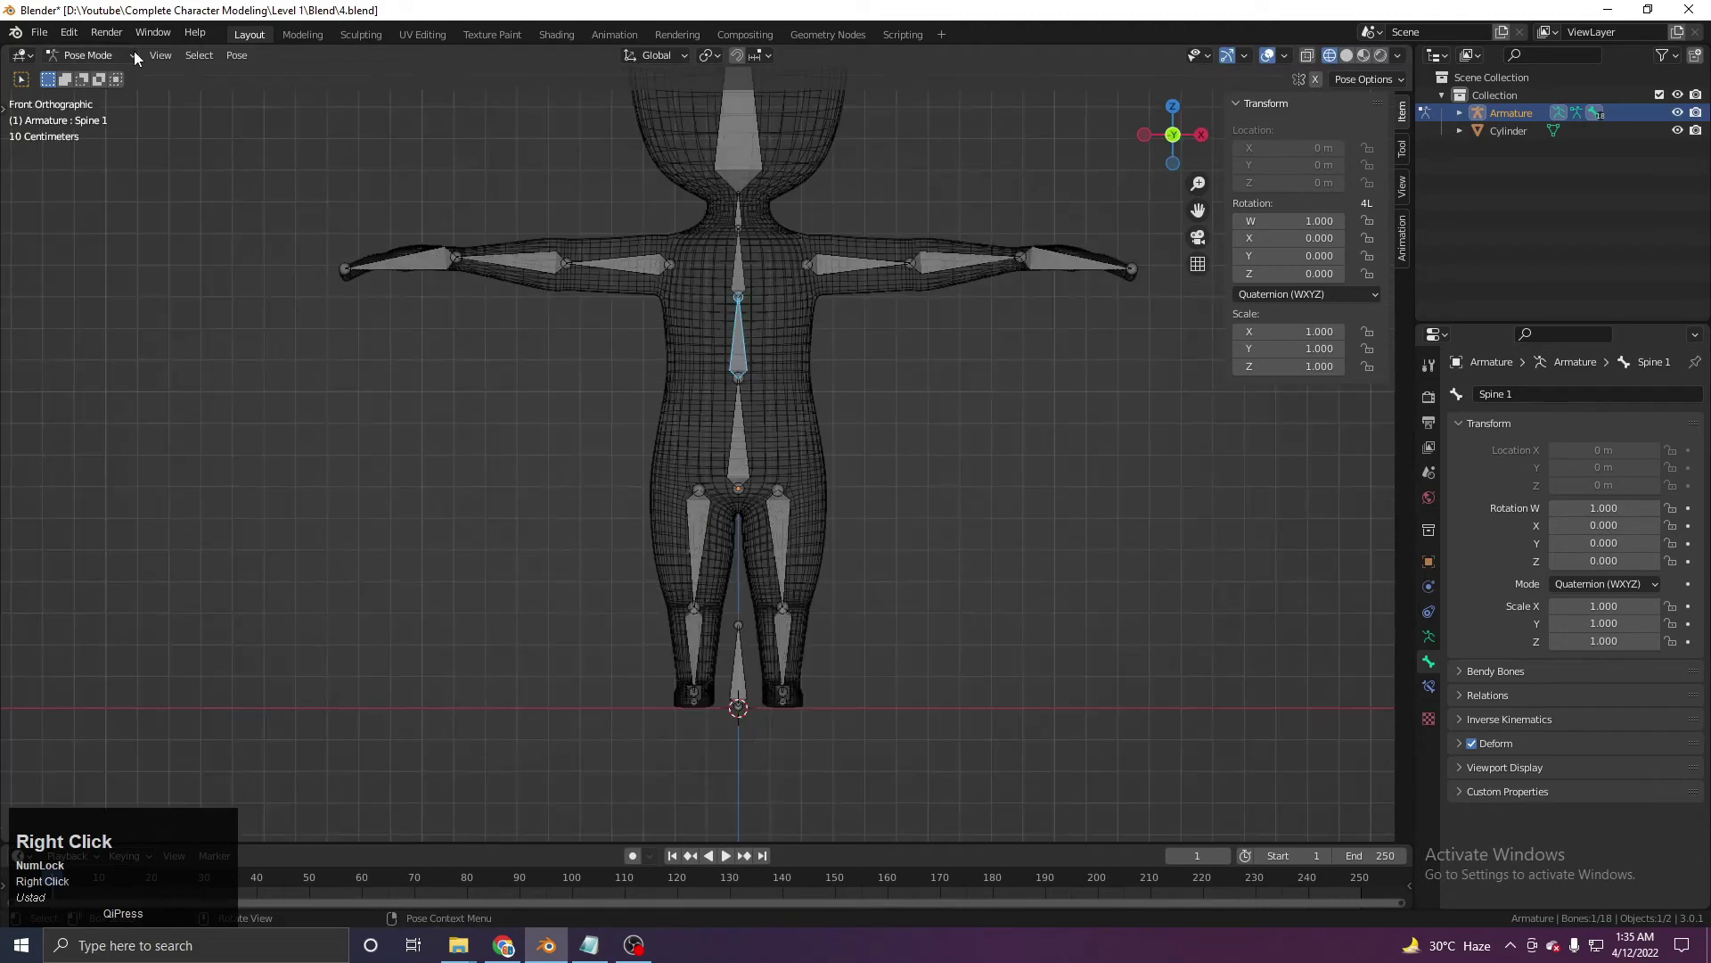
In object mode select the character mesh, then add the armature to the selection.
click(209, 133)
key(z)
middle_click(722, 357)
click(778, 399)
key(g)
right_click(753, 439)
key(g)
right_click(833, 424)
click(829, 304)
key(ctrl+p)
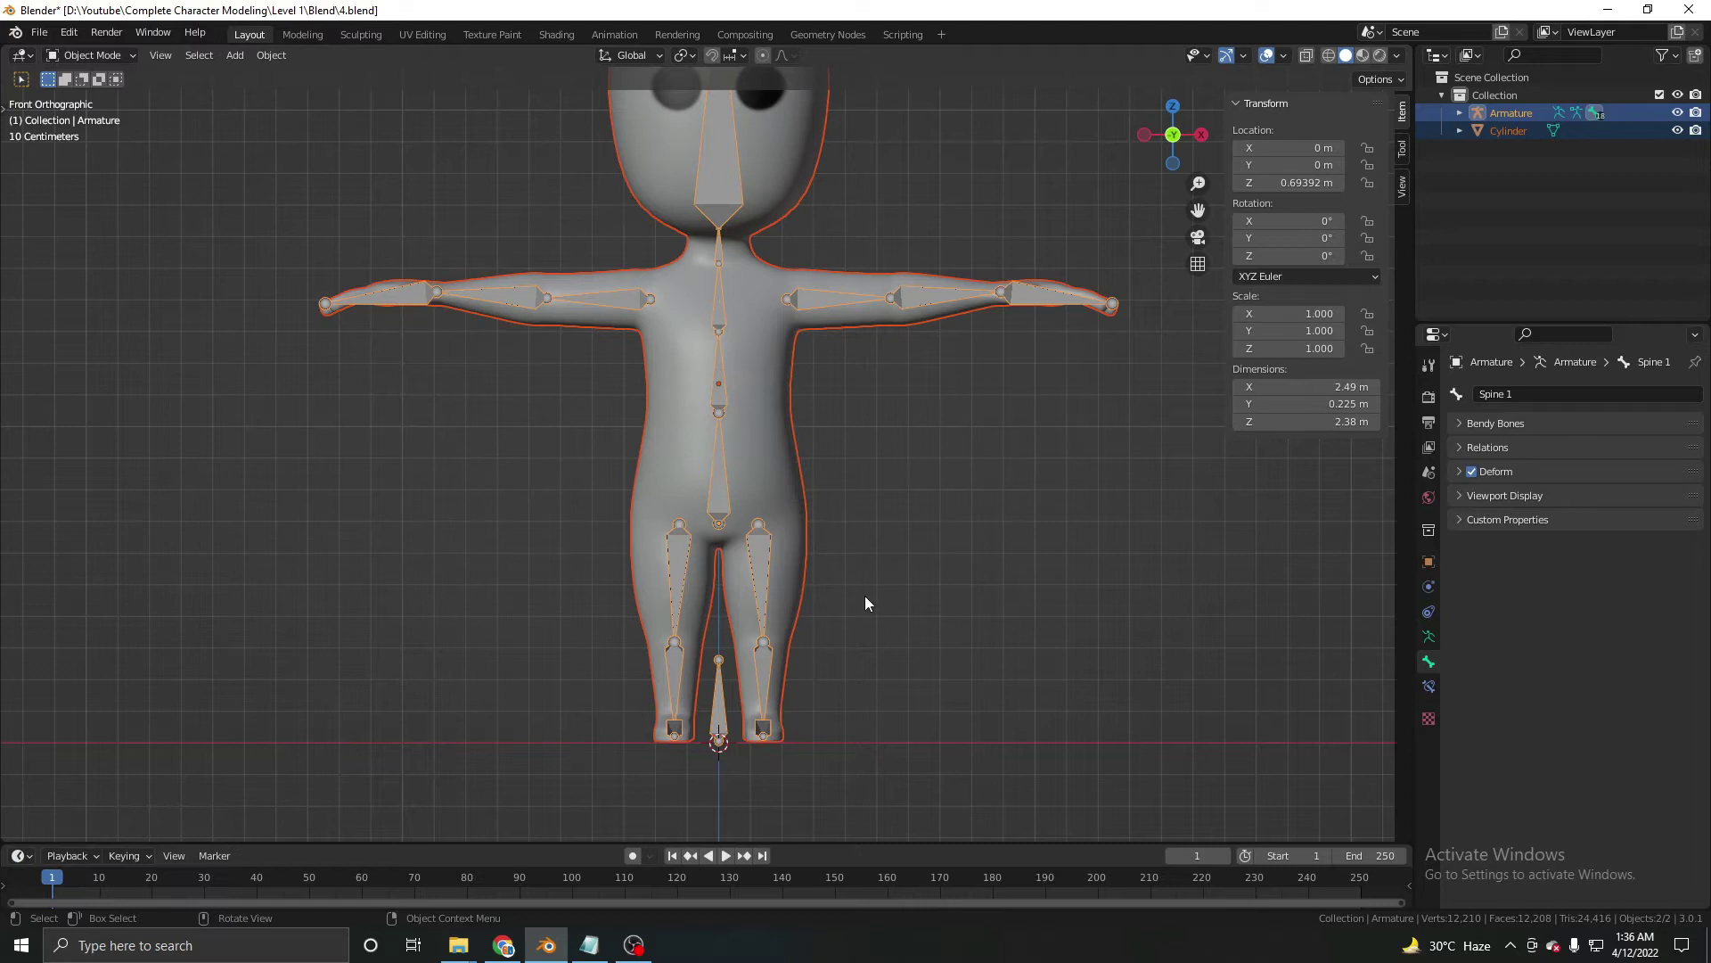
Parent the mesh to the armature With Automatic Weights and switch the armature into pose mode.
key(ctrl+p)
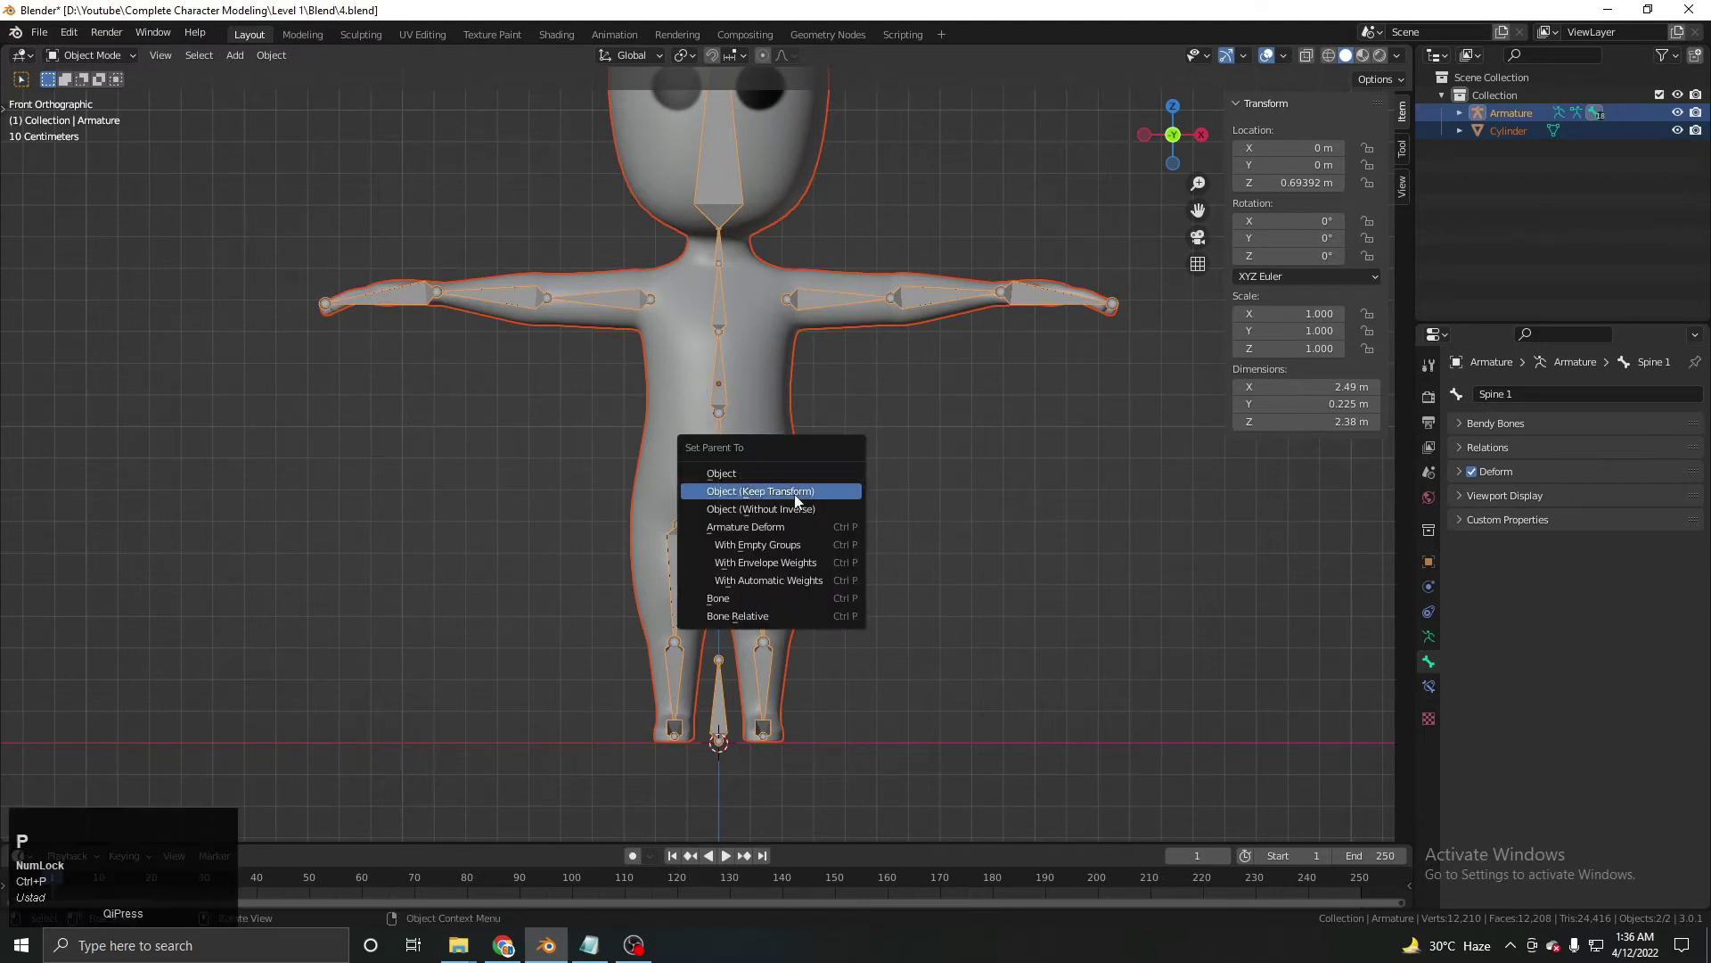
click(785, 592)
scroll(up, 3)
click(735, 568)
key(Tab)
click(721, 666)
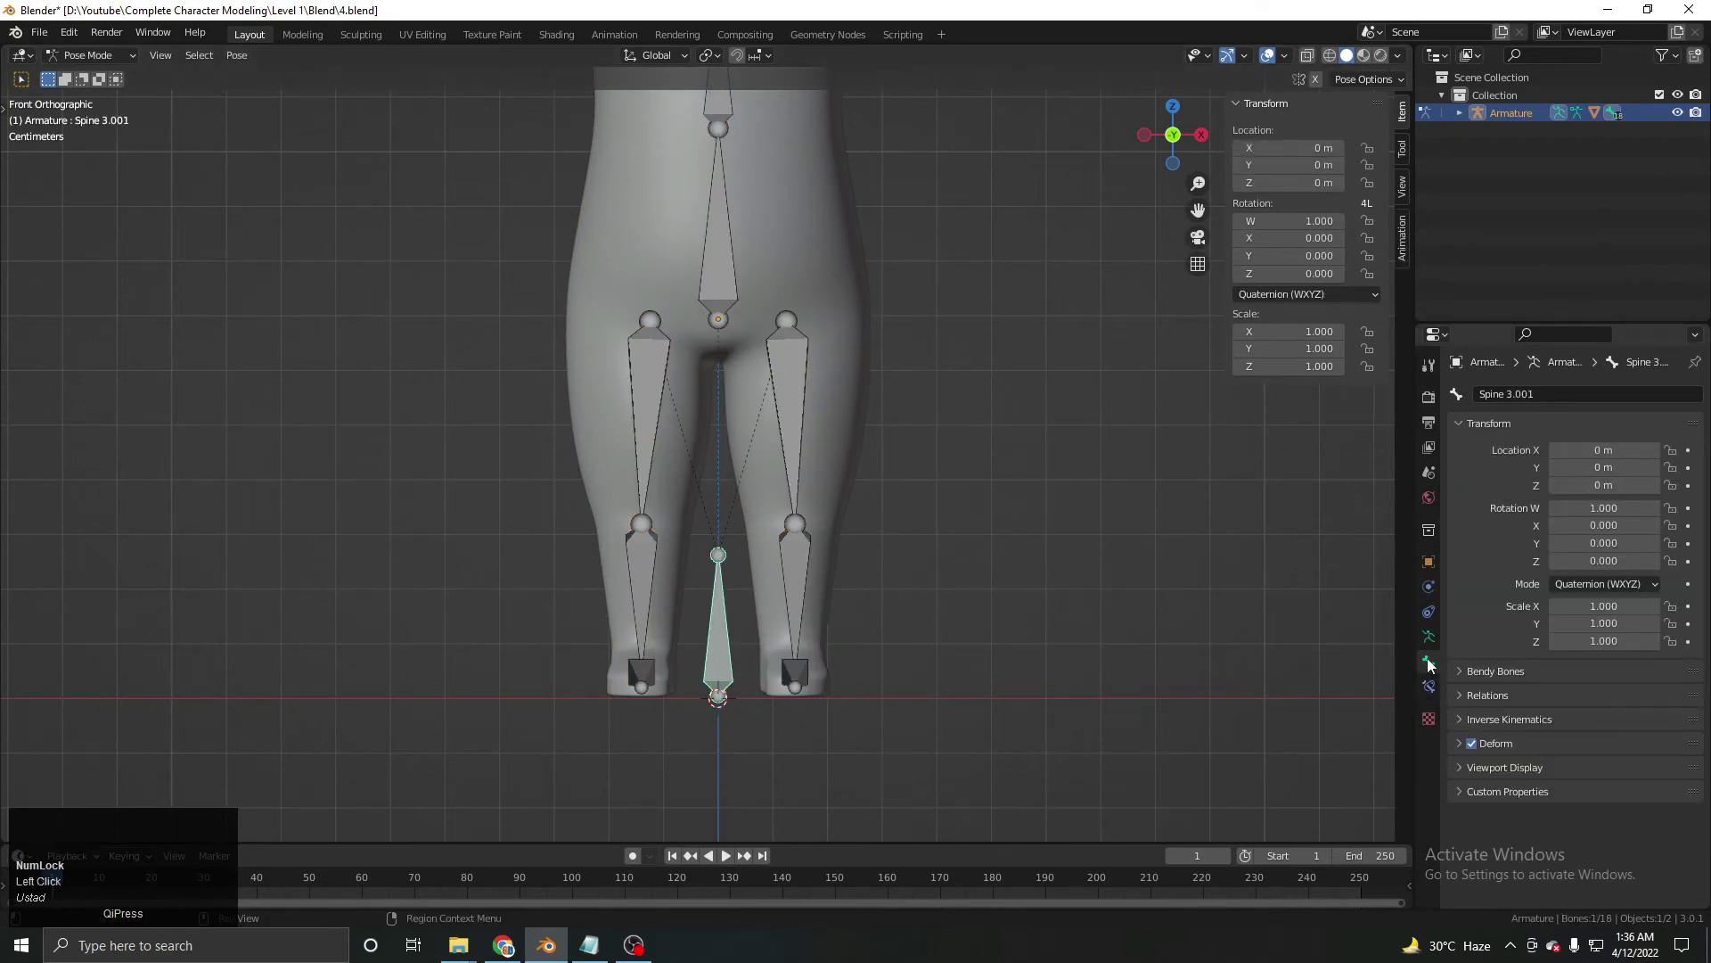
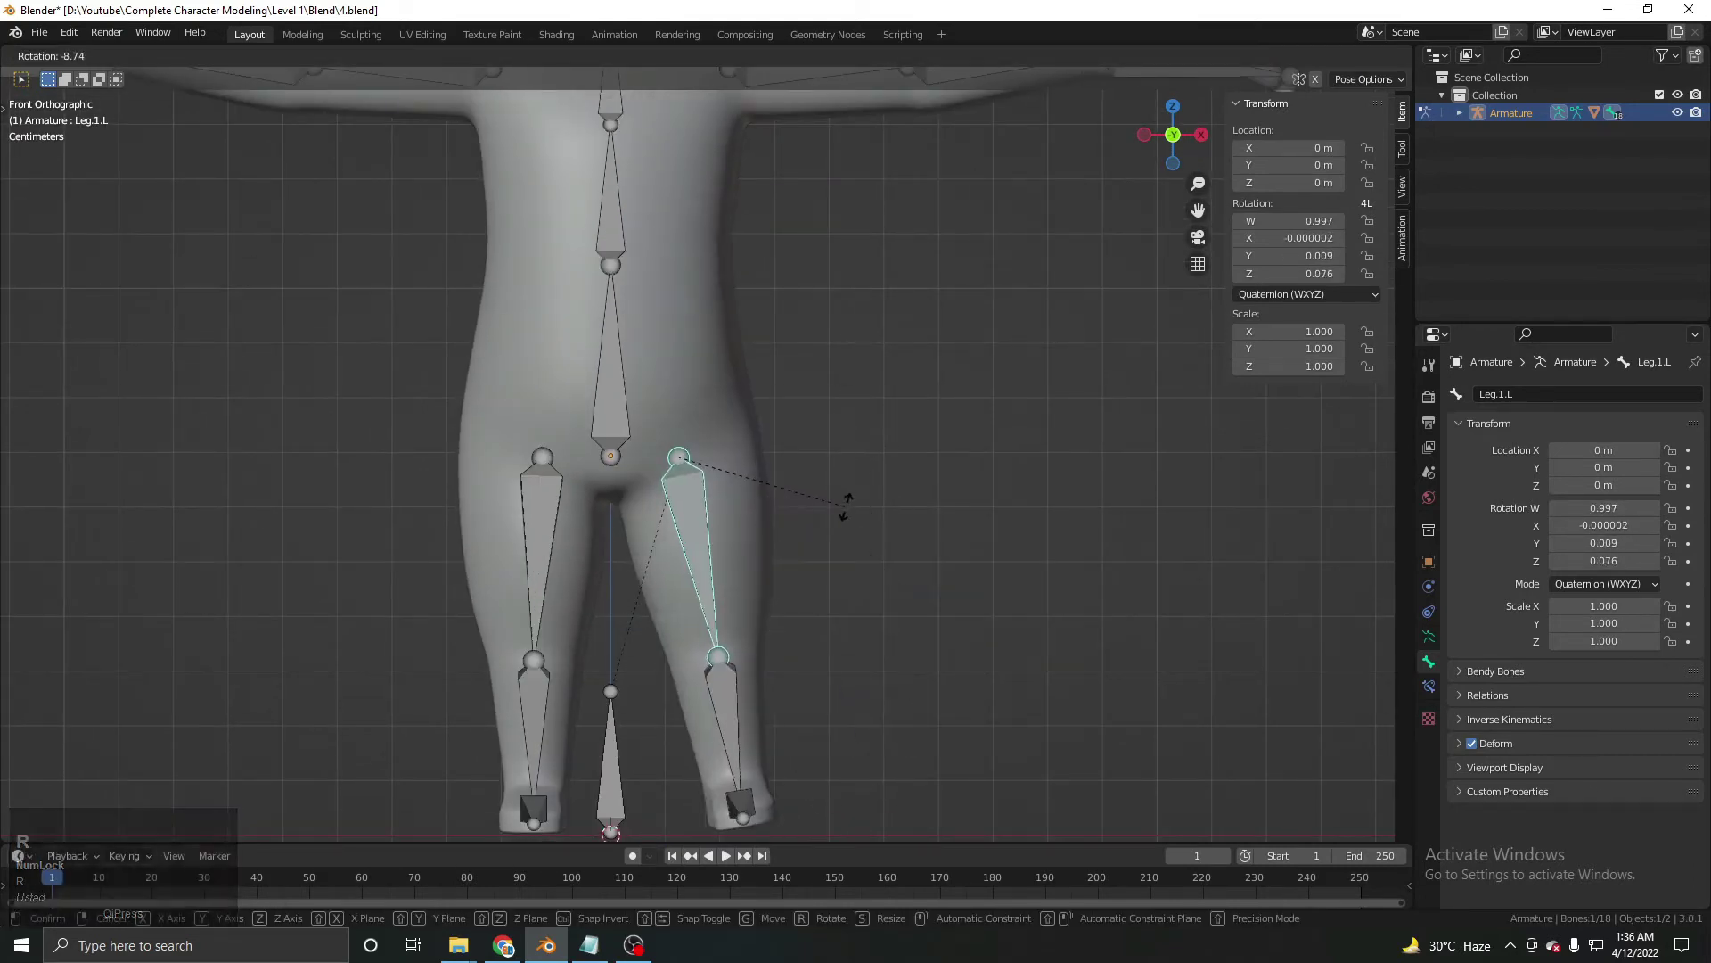
Clear the test rotation on the left leg bone and return to object mode.
scroll(down, 3)
key(Tab)
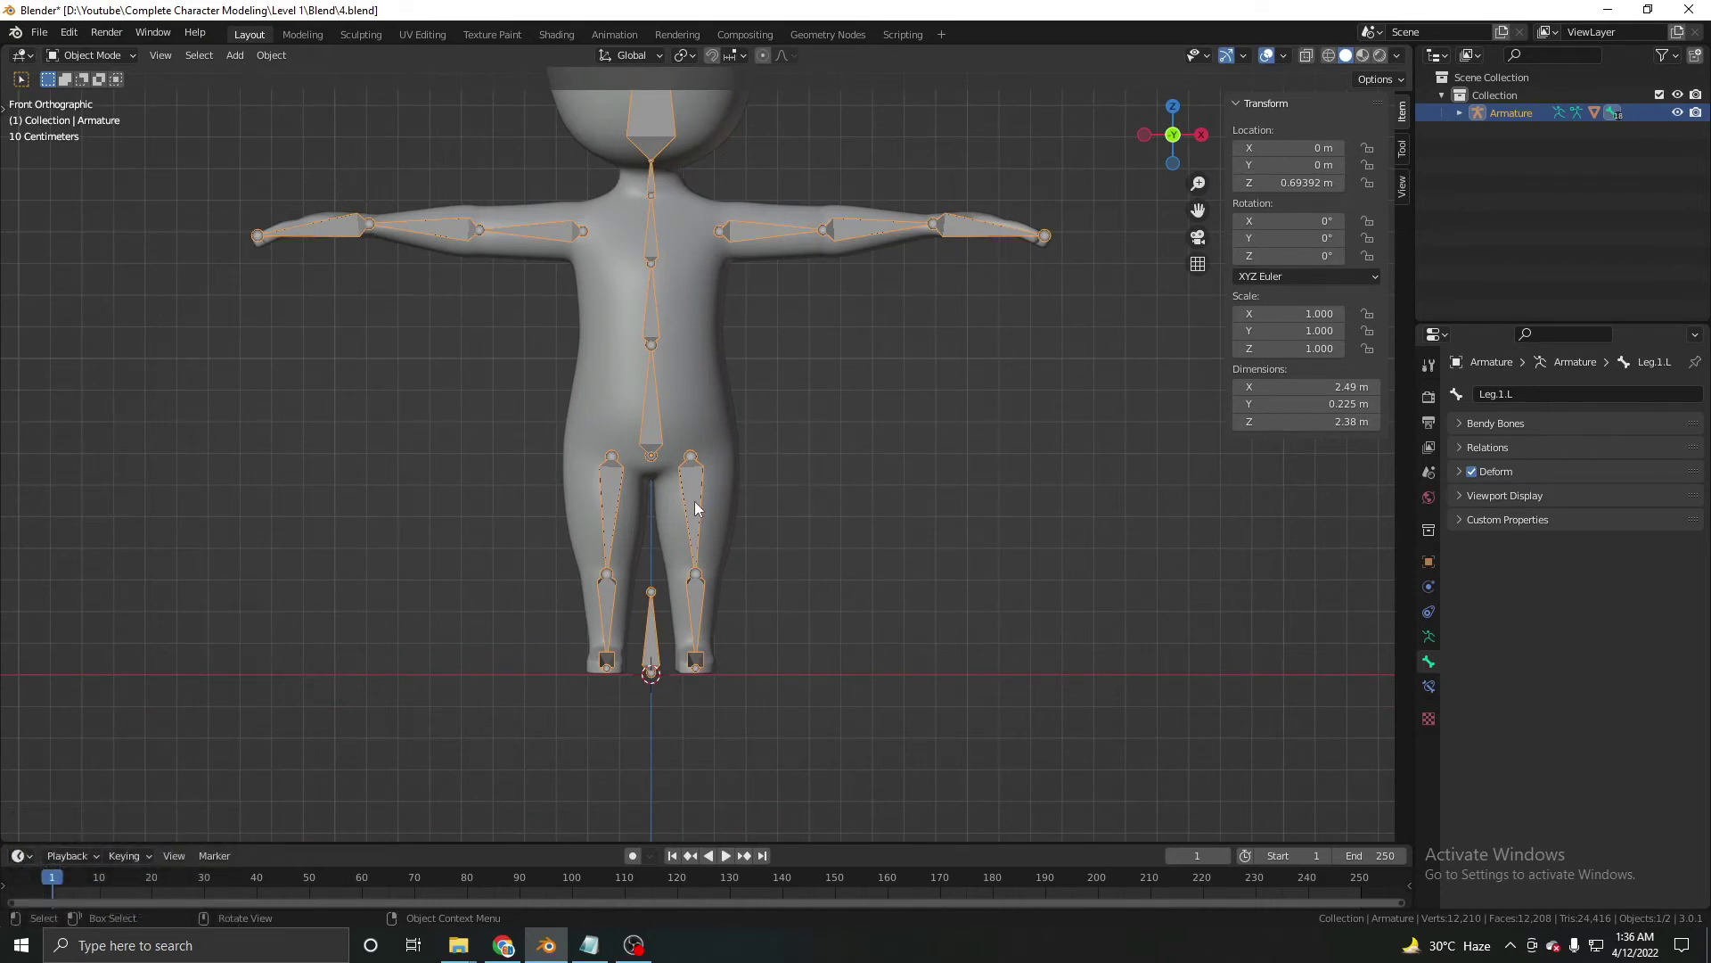
key(Tab)
Put the character mesh into weight paint mode with the Leg.1.L weight group shown on the thigh.
click(681, 385)
key(Tab)
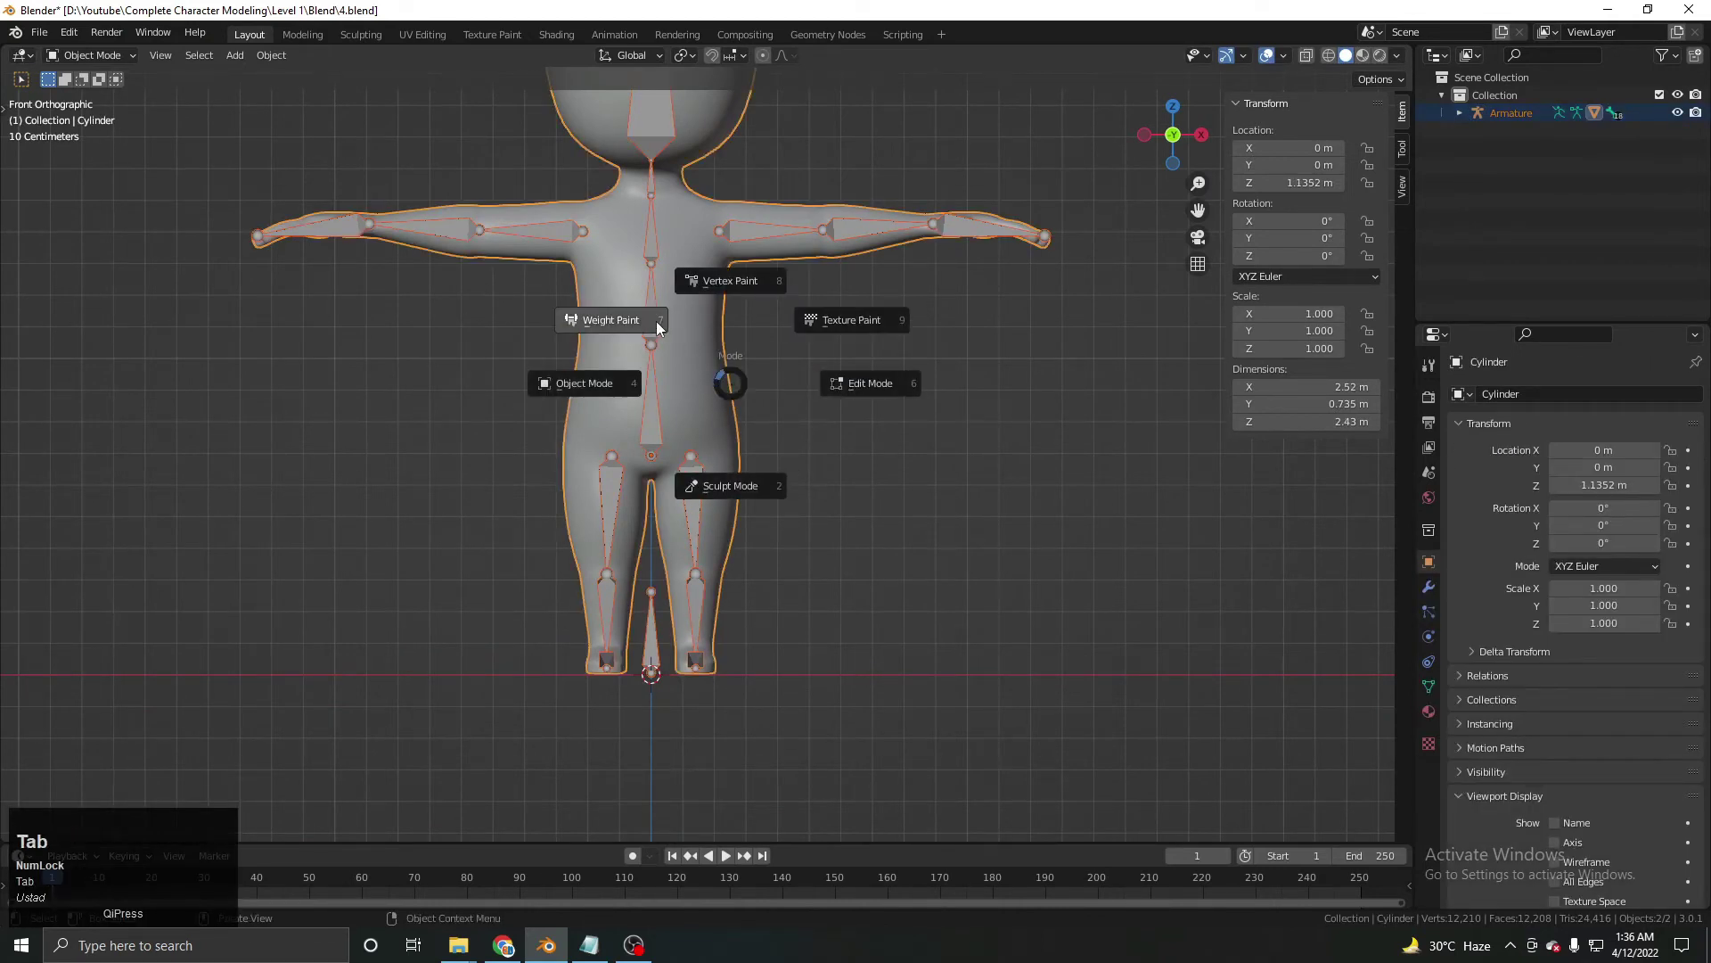
key(Tab)
key(Tab)
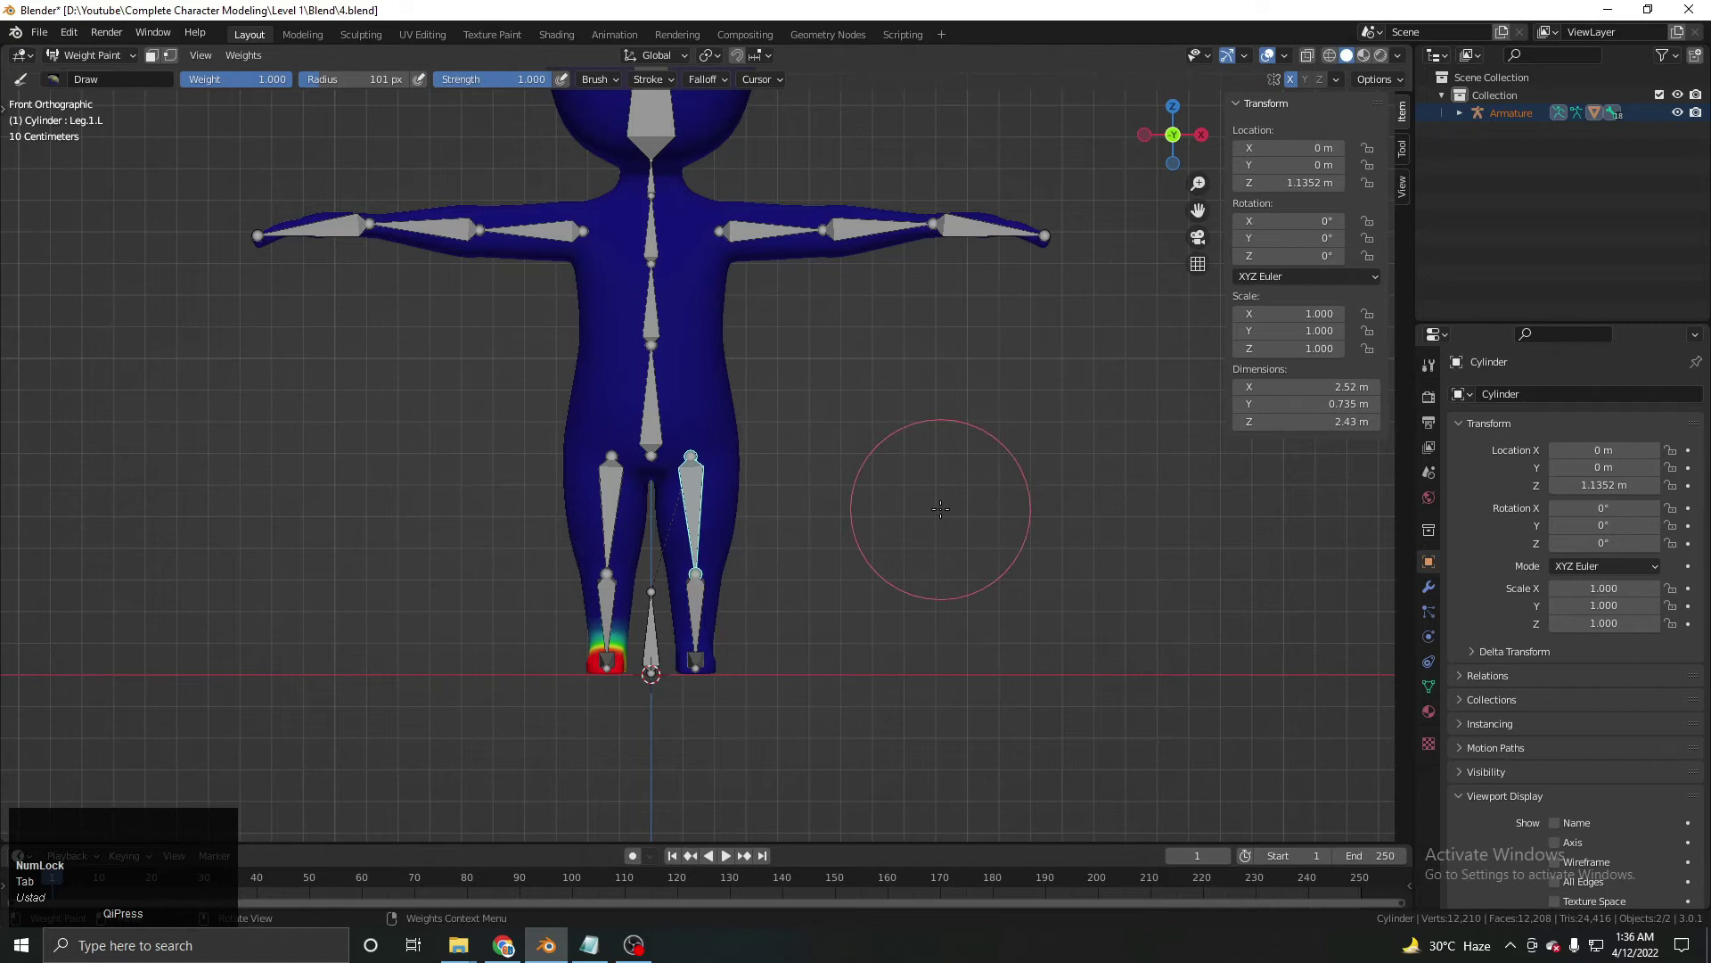
key(Tab)
key(alt+a)
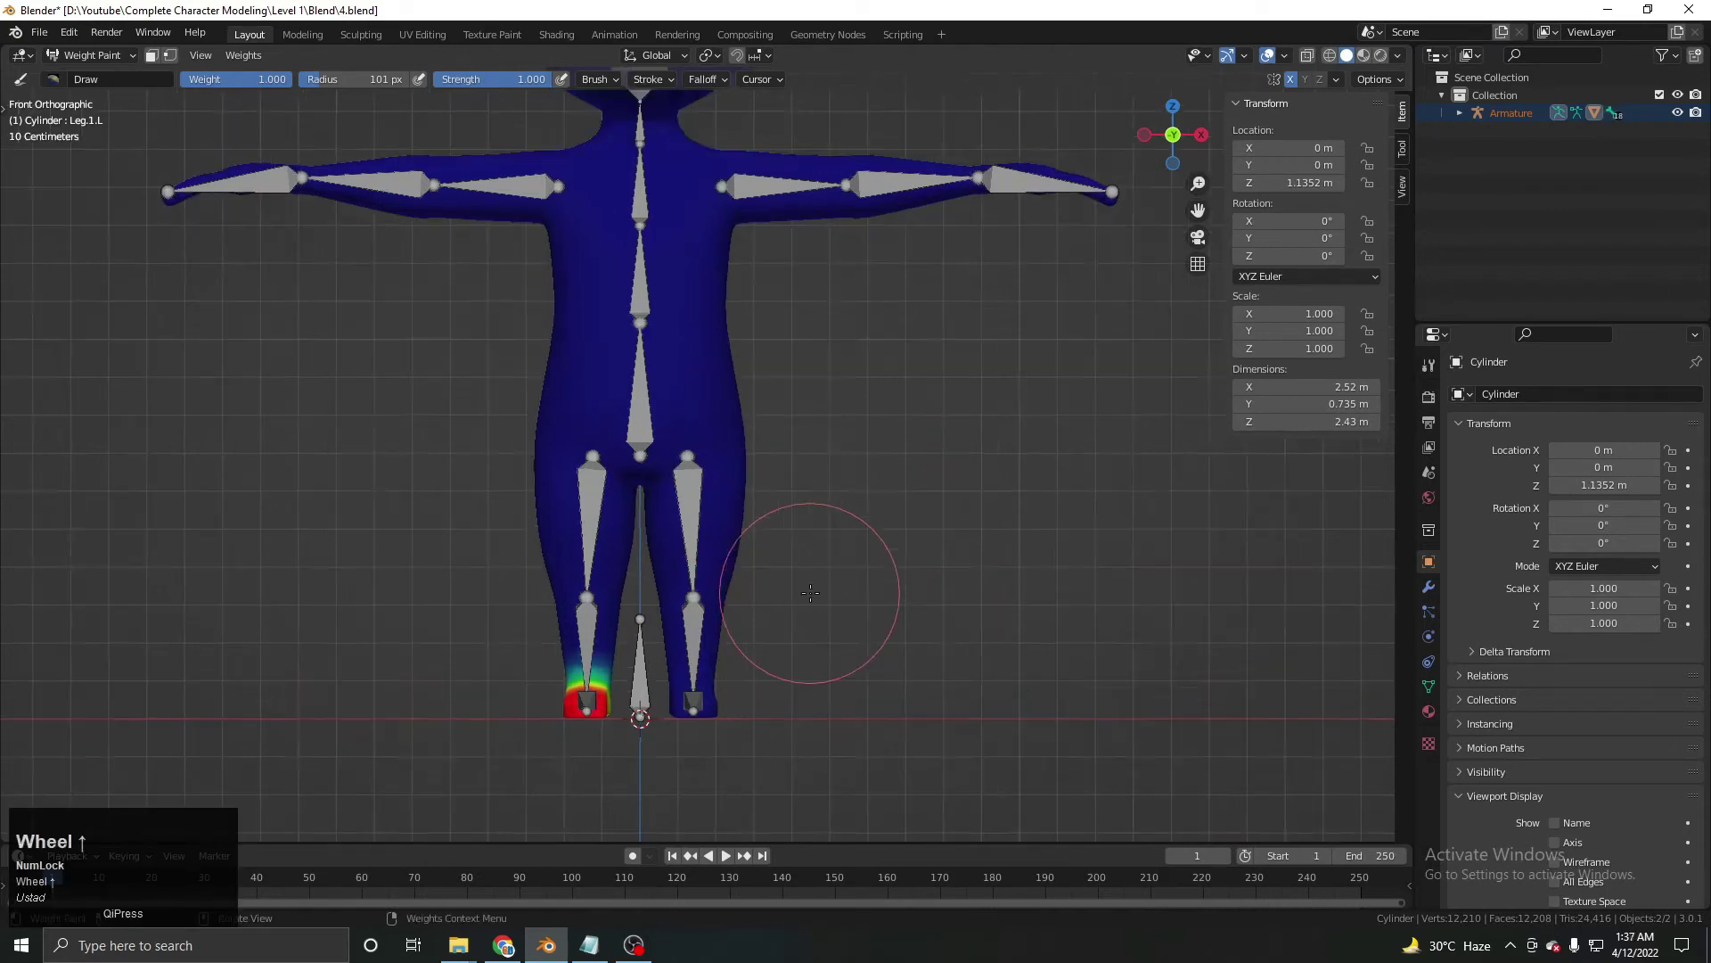
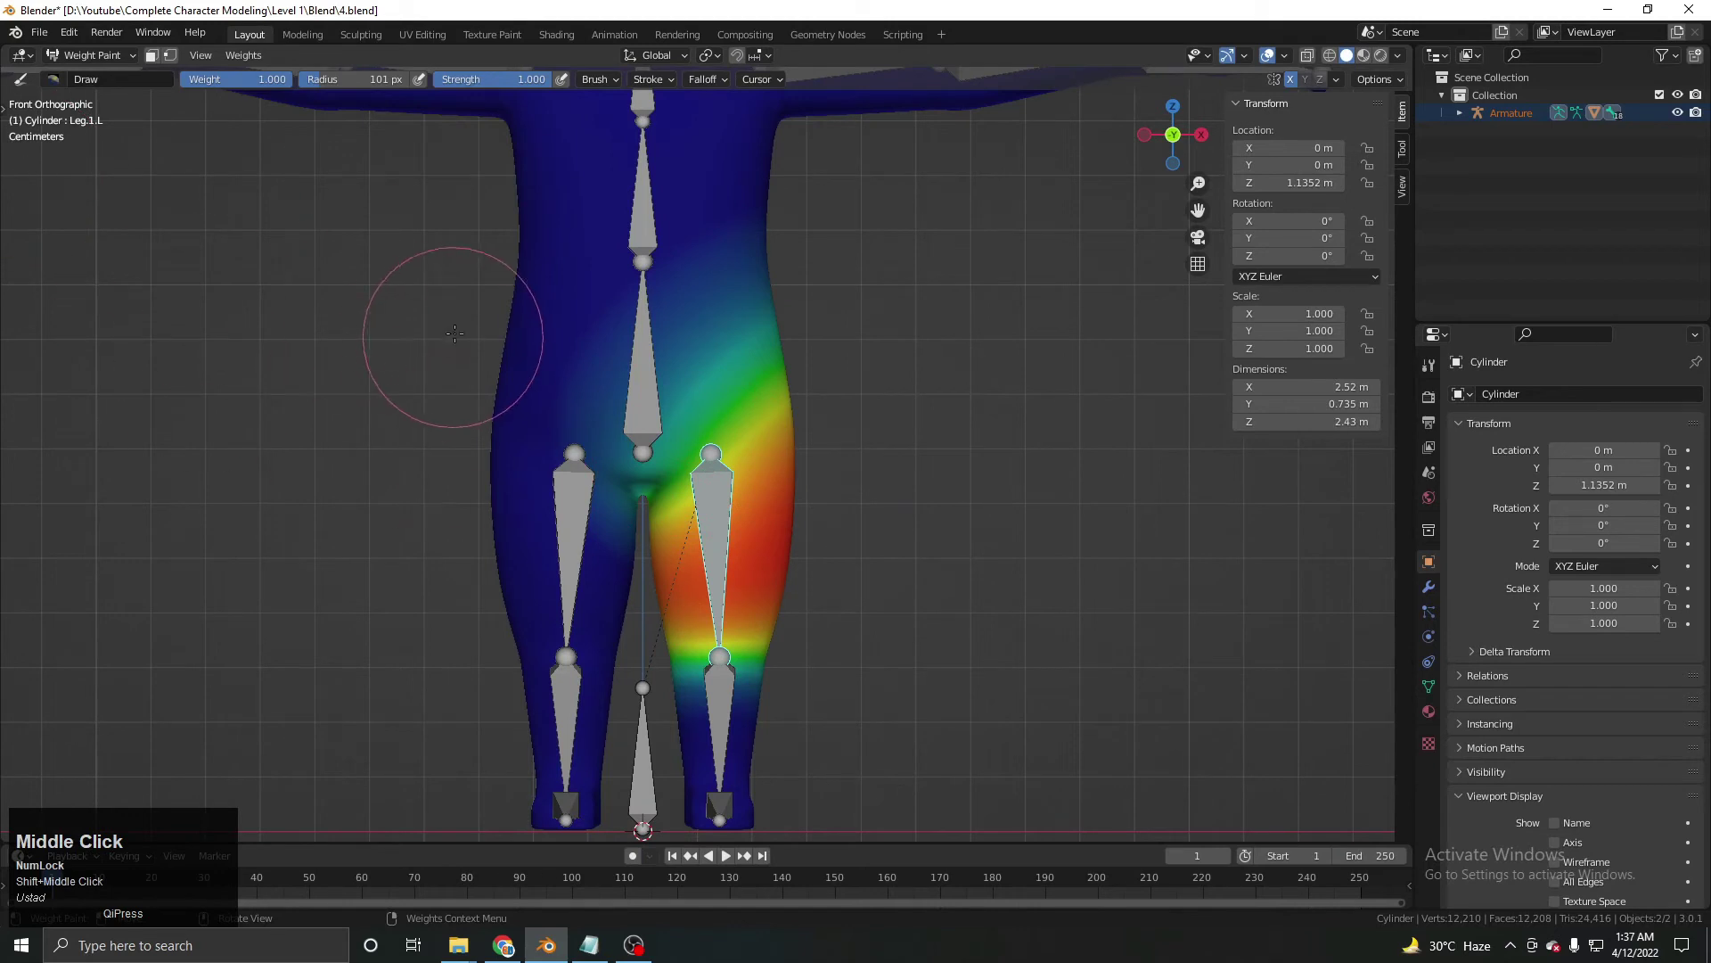
key(t)
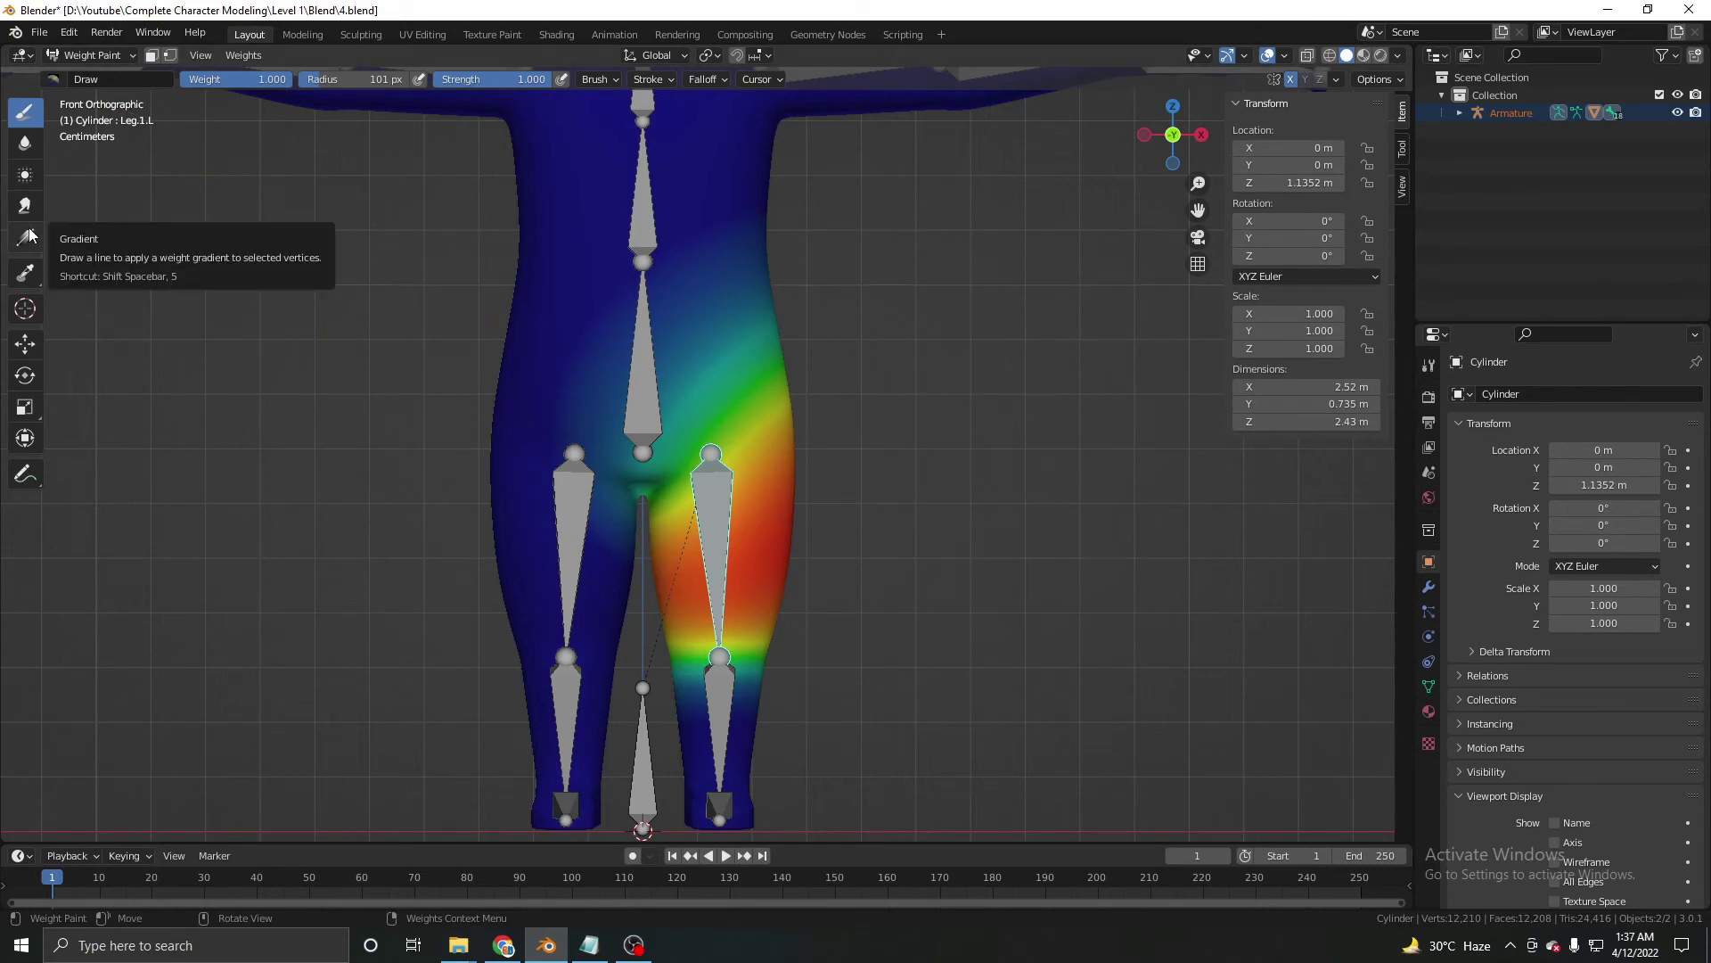
Paint over the inner thigh, undo a stray stroke, and frame the view on the left thigh near the crotch.
drag(37, 242, 762, 482)
drag(679, 358, 762, 481)
scroll(down, 3)
scroll(up, 3)
key(ctrl+z)
middle_click(711, 536)
scroll(up, 3)
middle_click(695, 236)
scroll(up, 3)
middle_click(730, 448)
scroll(up, 3)
scroll(down, 3)
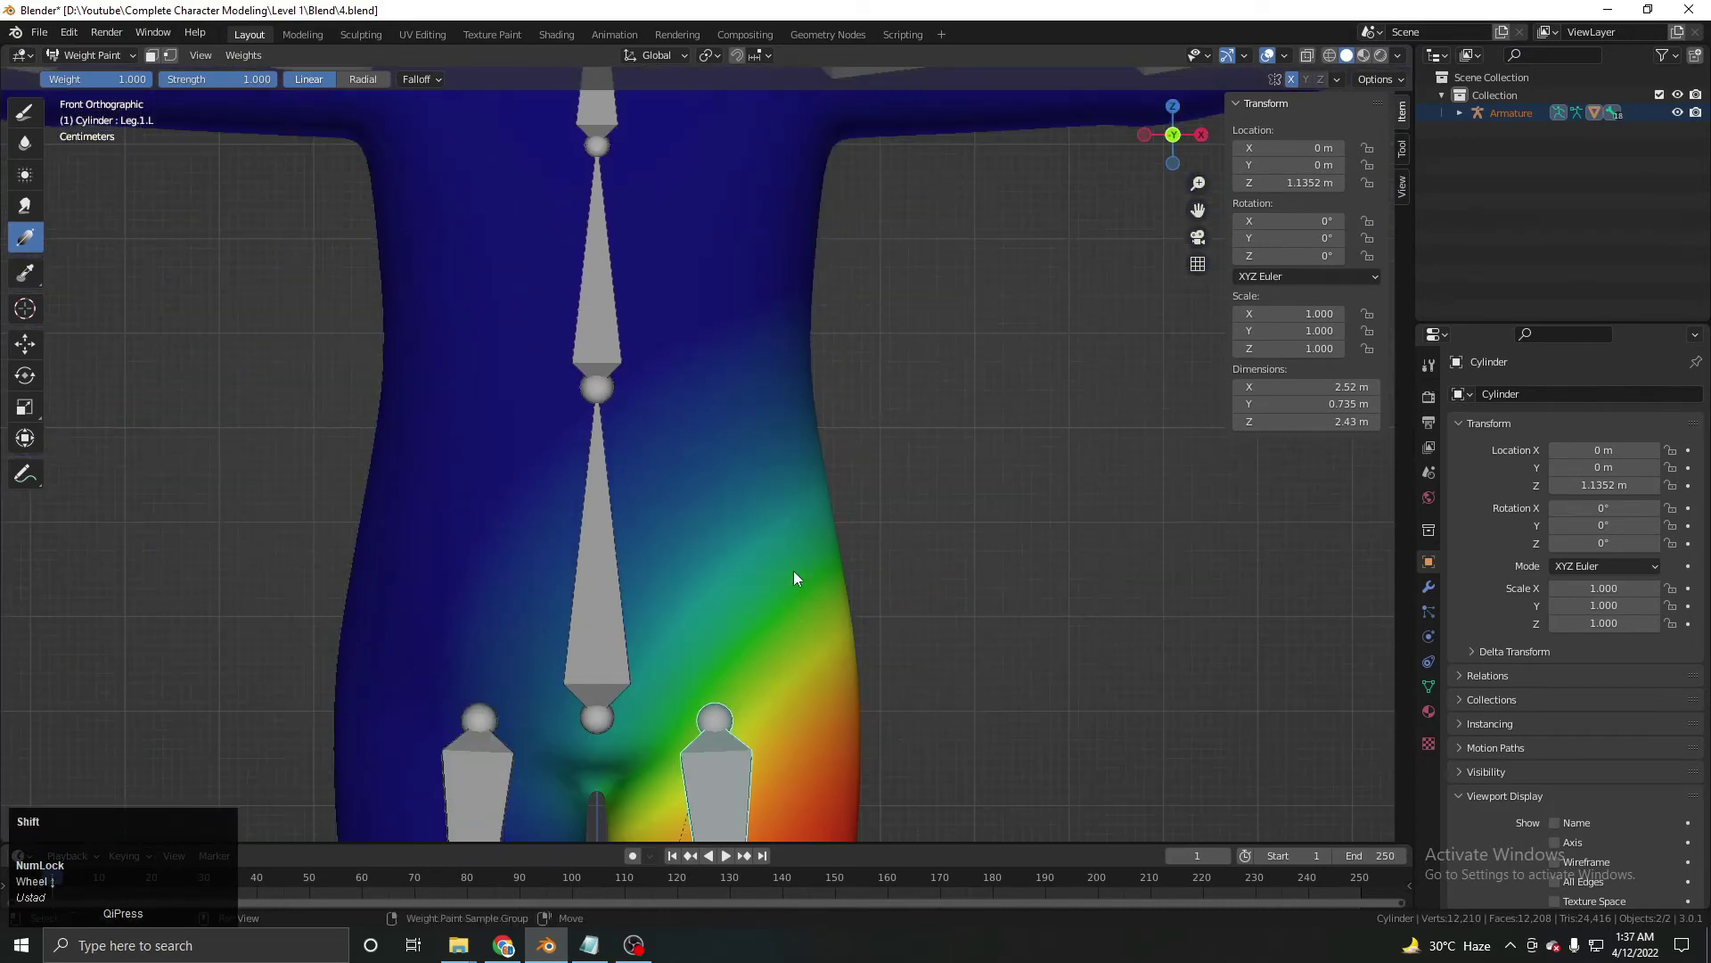
middle_click(703, 587)
scroll(up, 3)
middle_click(785, 624)
middle_click(804, 669)
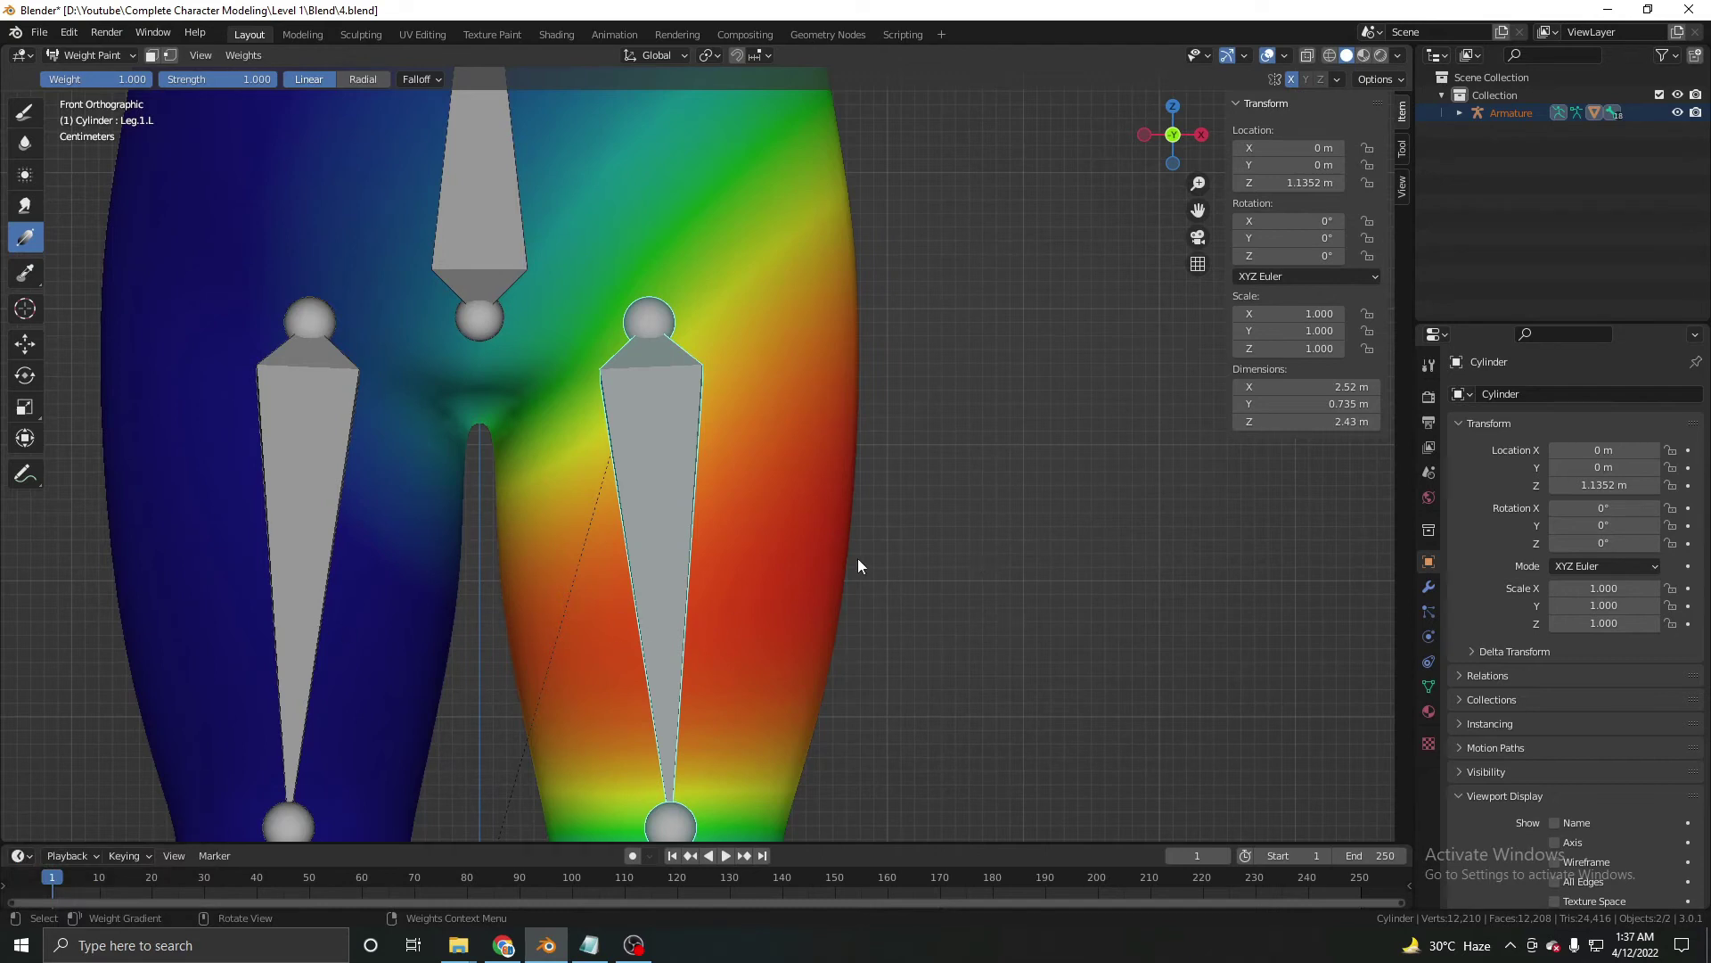
Set the brush weight to 0 to erase Leg.1.L weight, then rotate the thigh bone to test the bend.
right_click(632, 569)
scroll(down, 3)
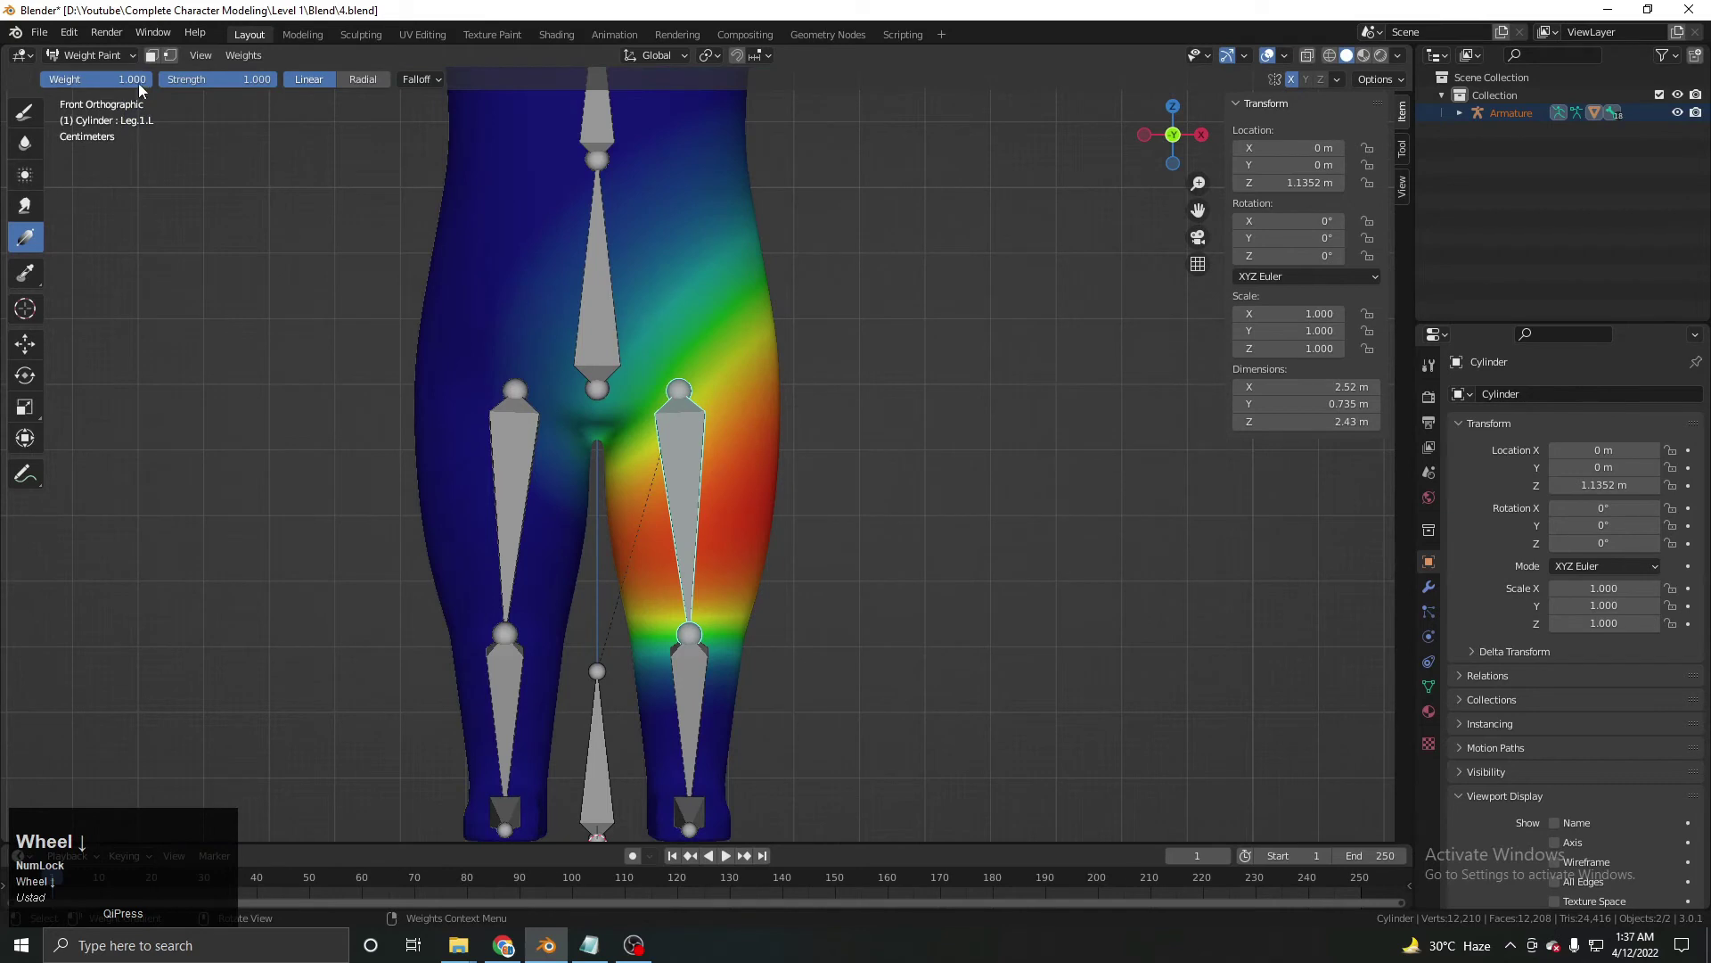
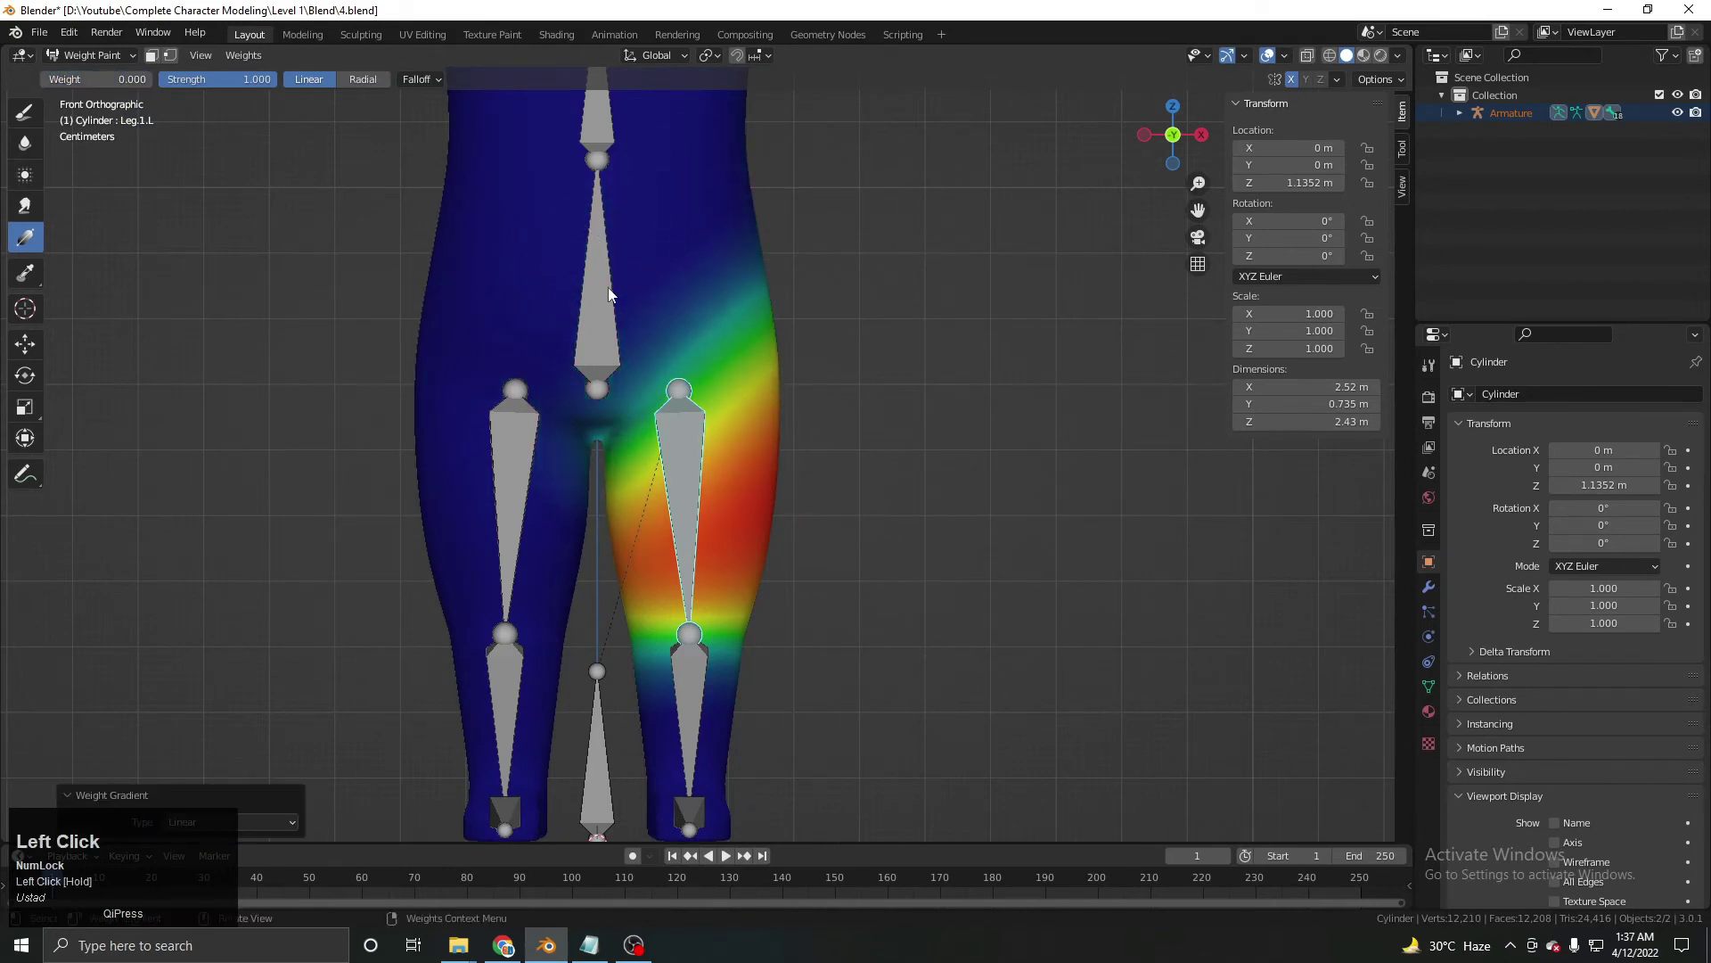
key(r)
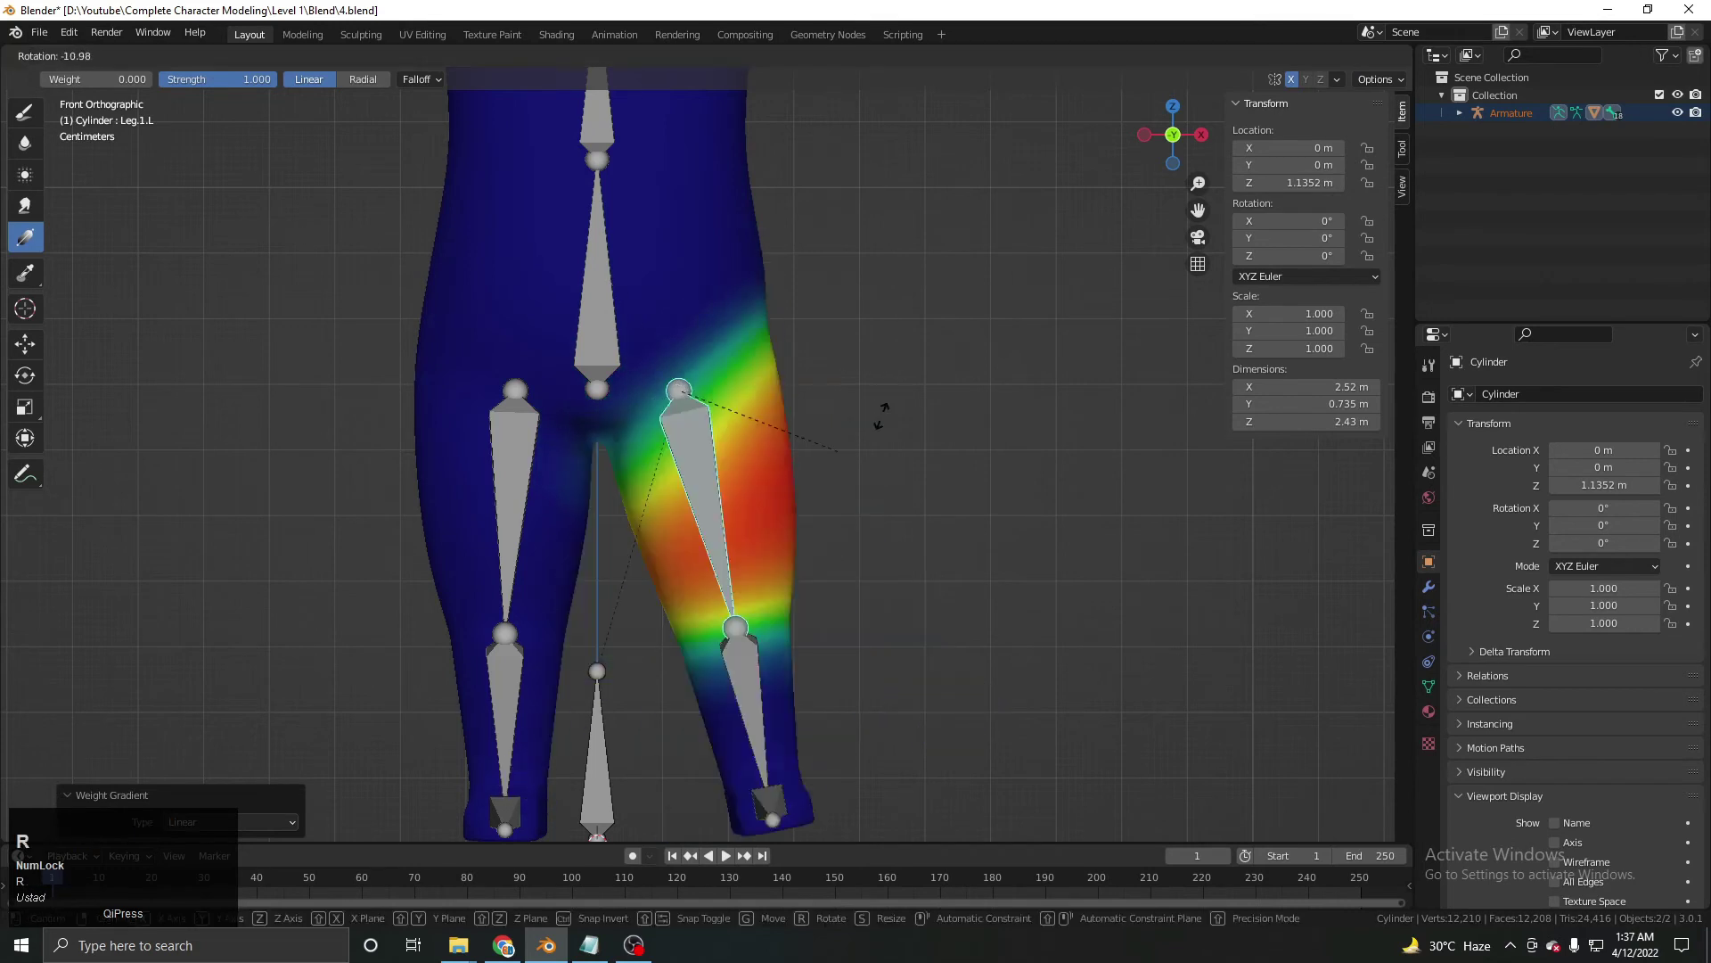
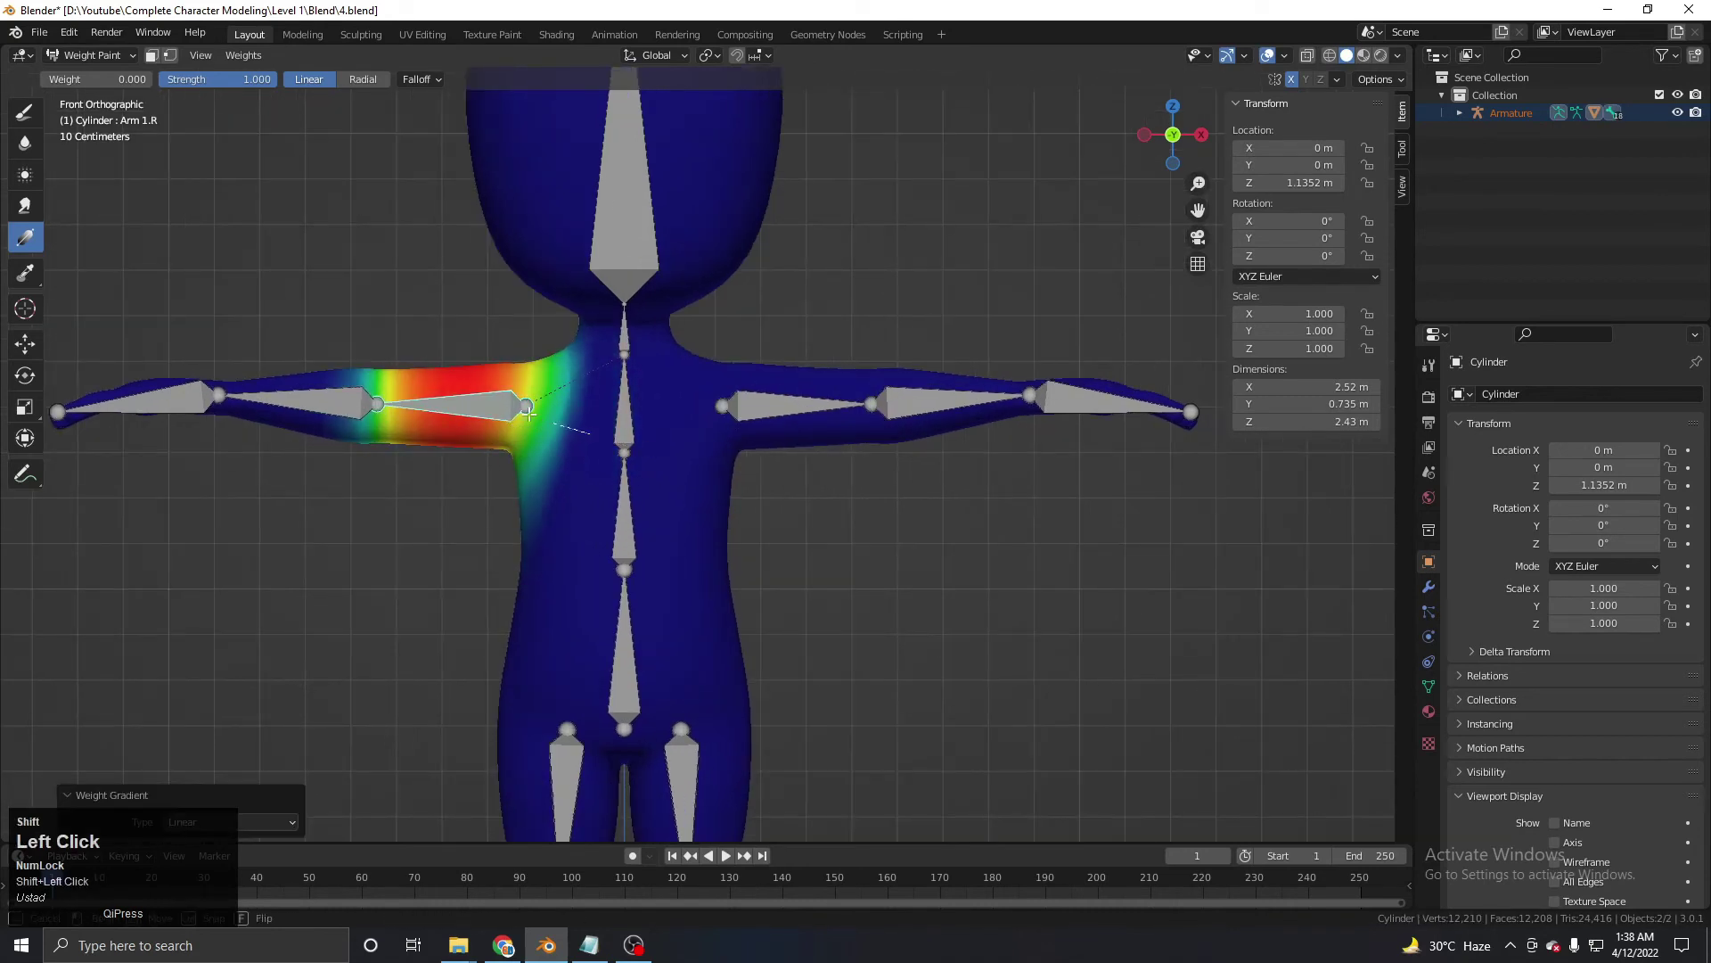
Test-rotate the right upper arm and the middle spine bone, cancelling each back to the rest pose.
key(shift+r)
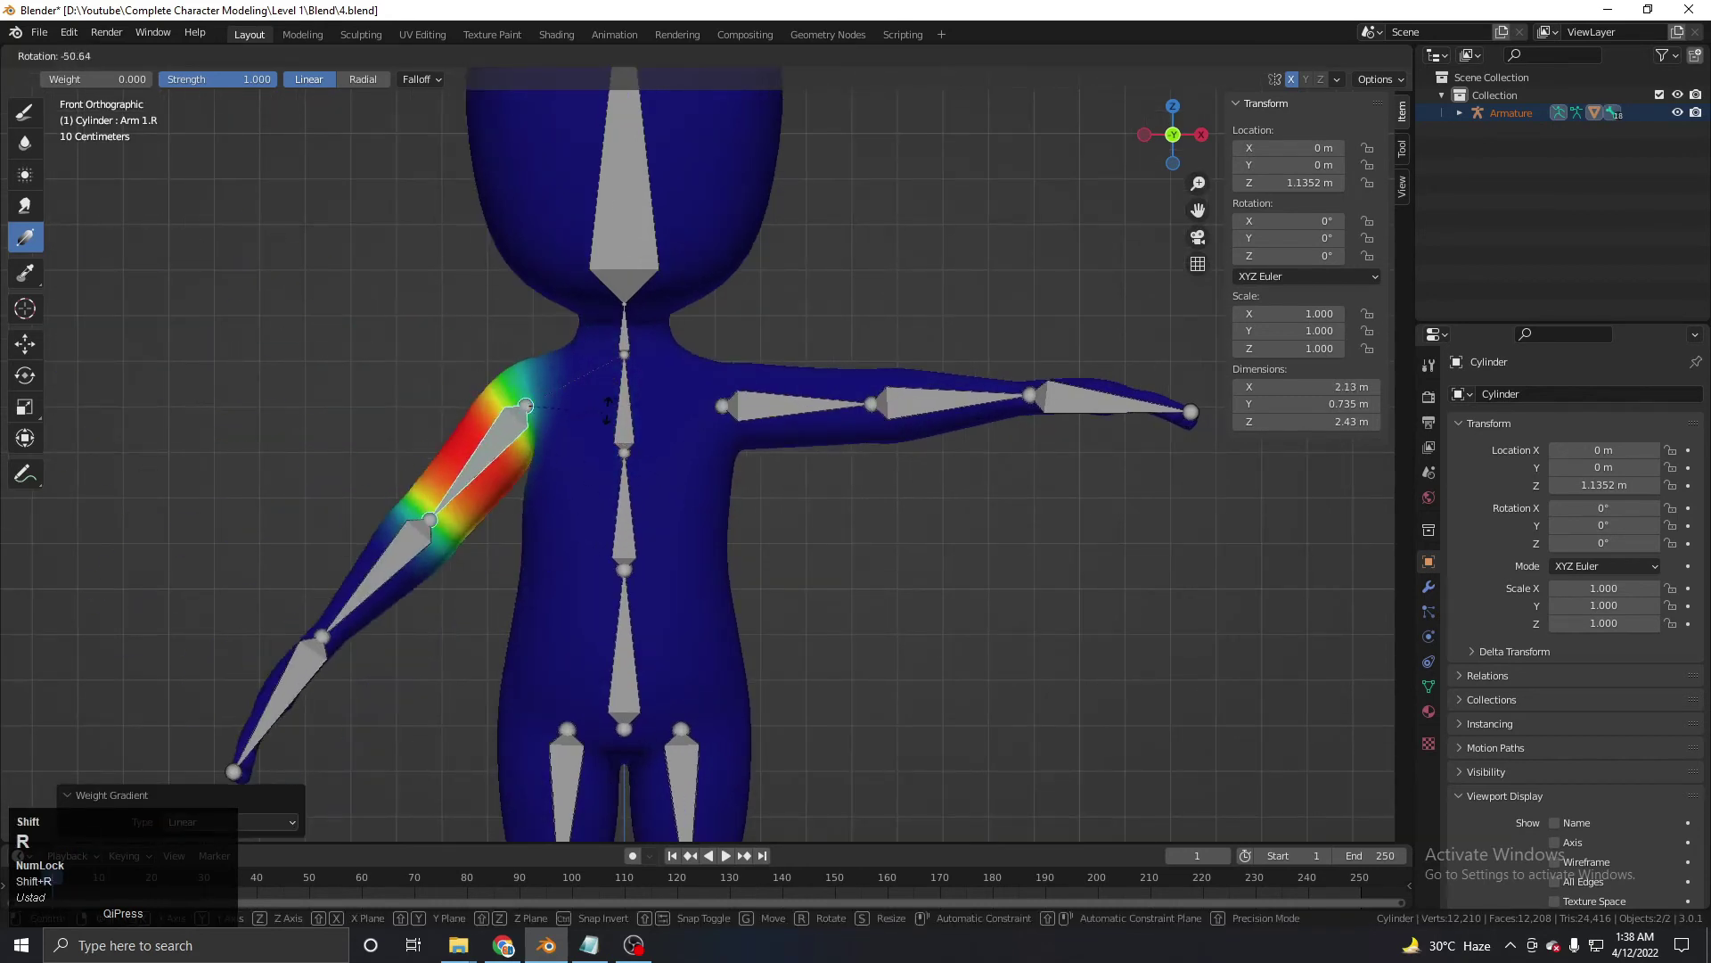
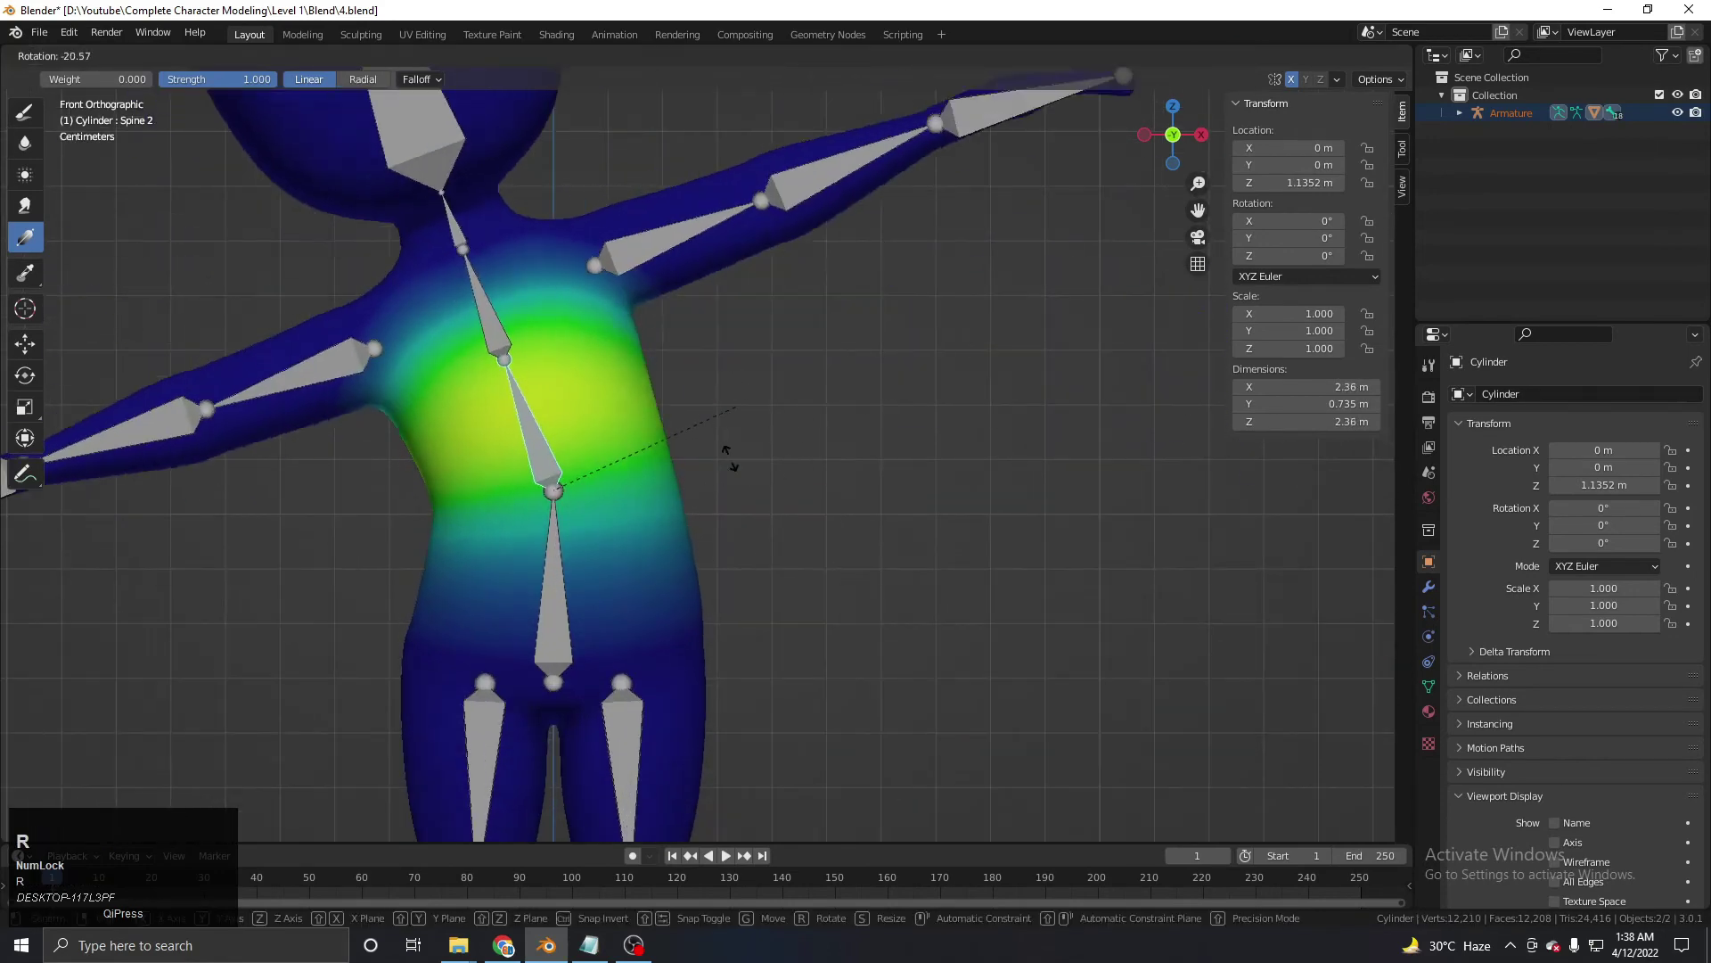
right_click(732, 454)
click(522, 660)
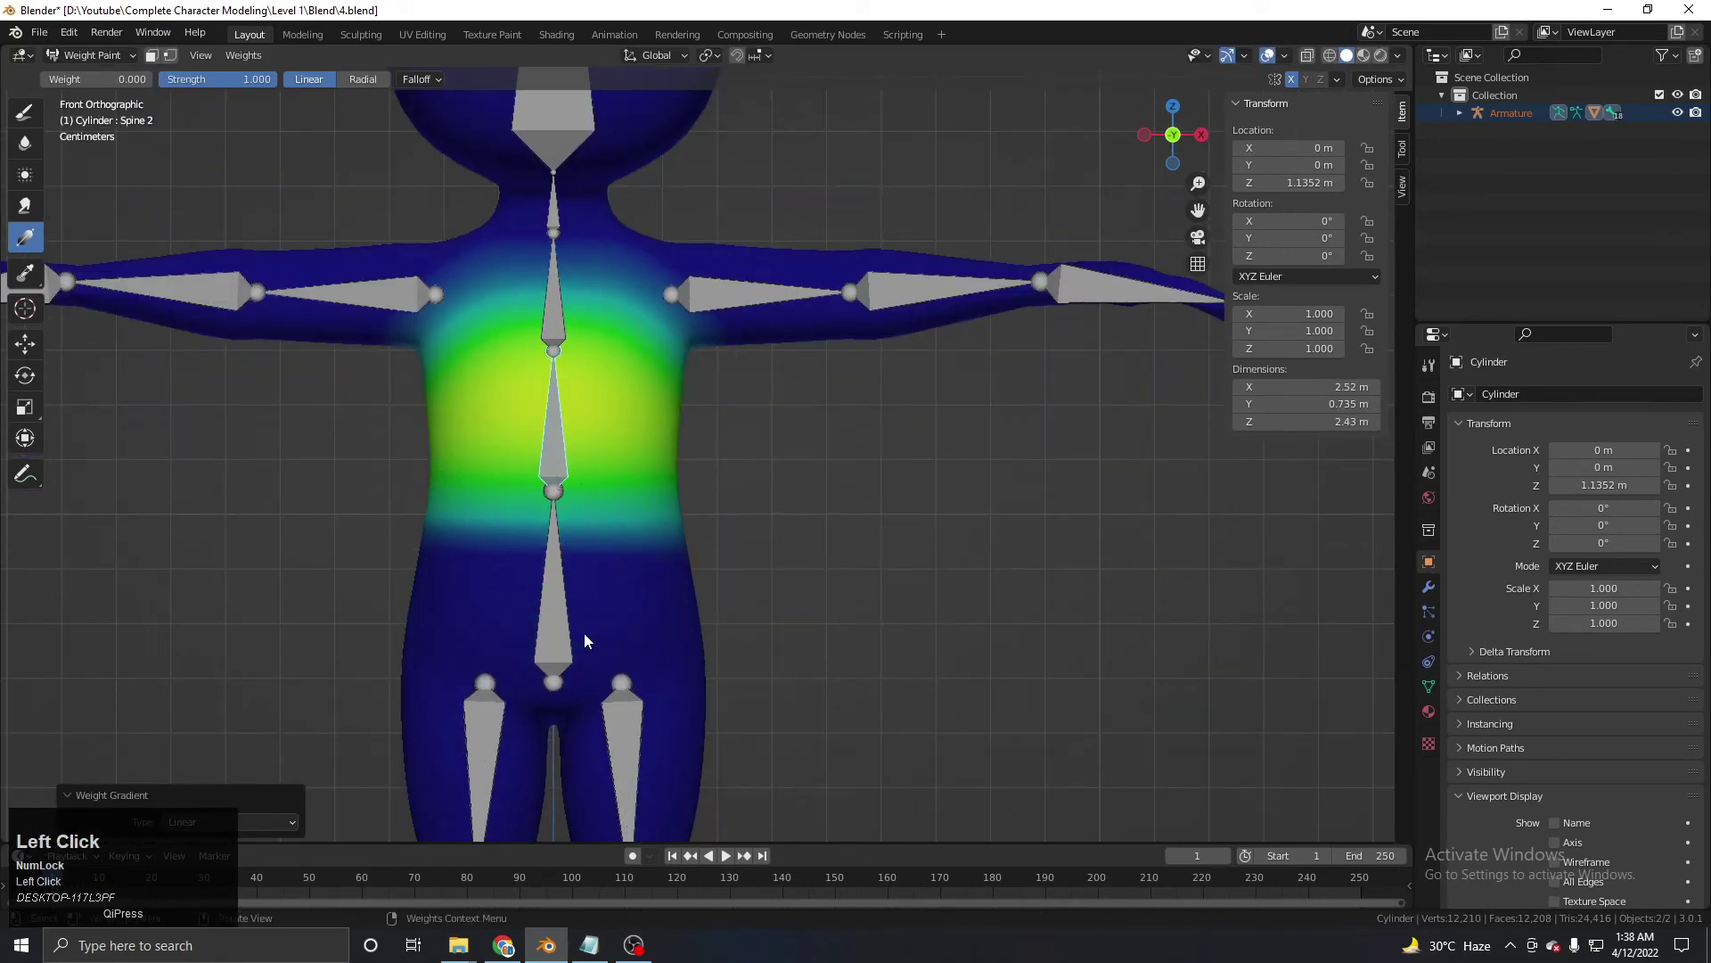
key(r)
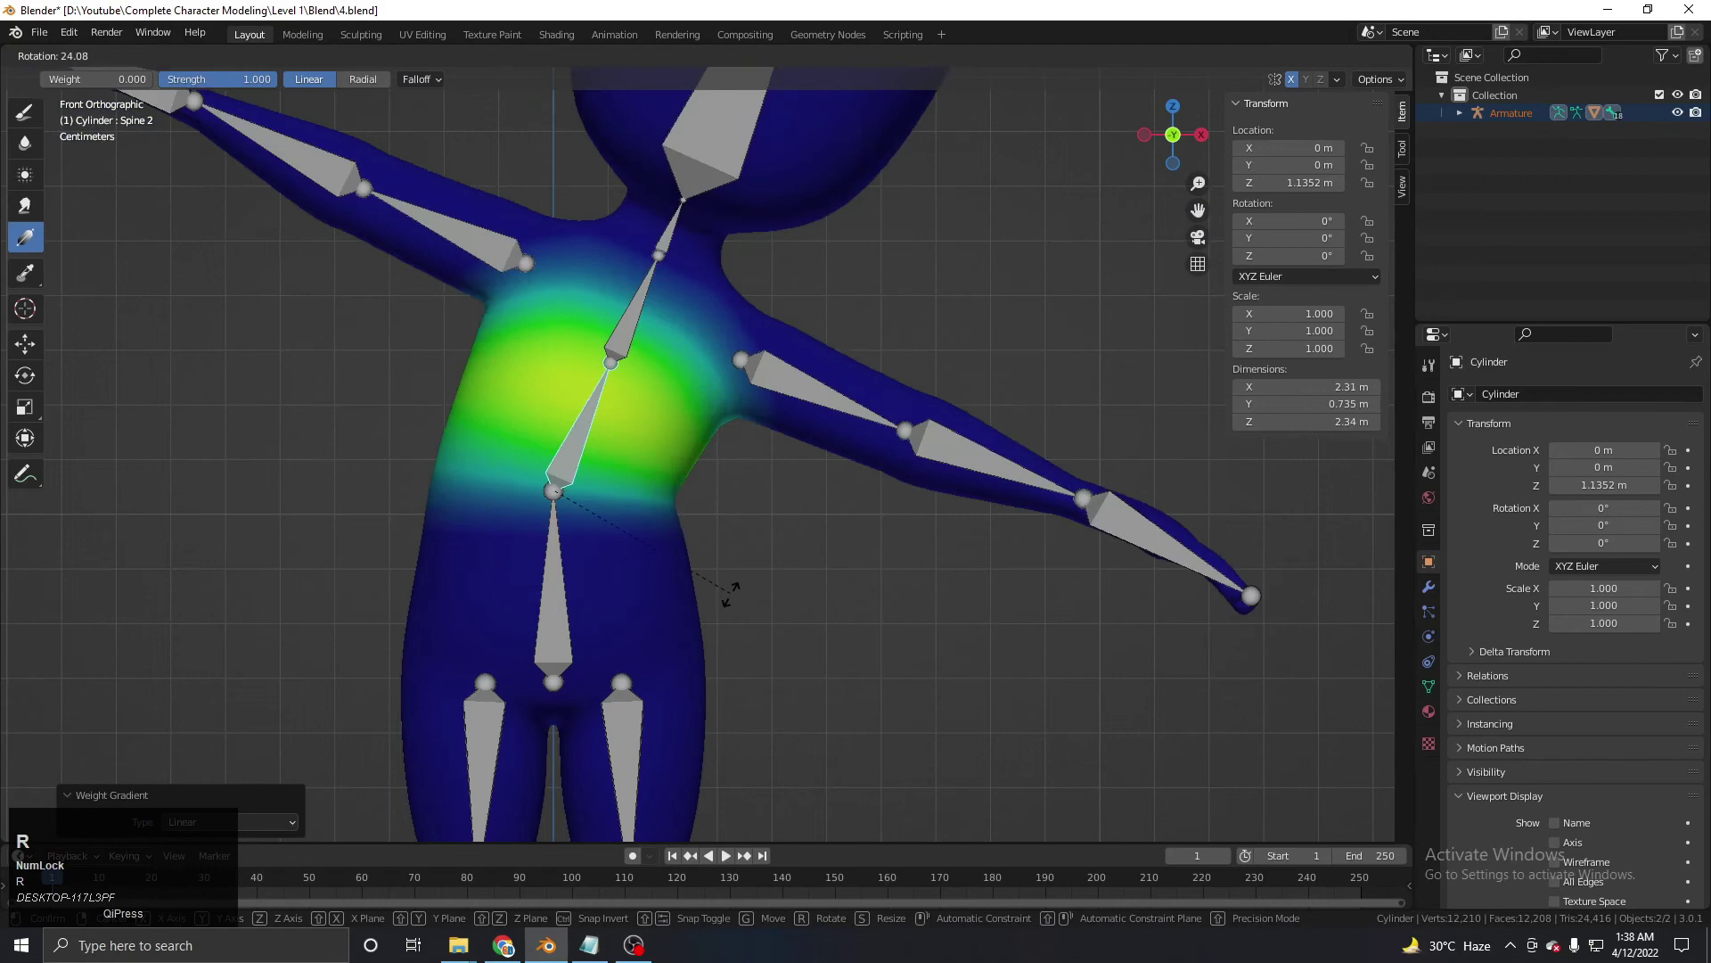
right_click(703, 386)
key(alt+a)
Test-rotate the lower spine bone and cancel, then select the upper spine bone near the neck.
click(538, 564)
click(569, 585)
key(r)
right_click(749, 571)
middle_click(653, 710)
click(617, 629)
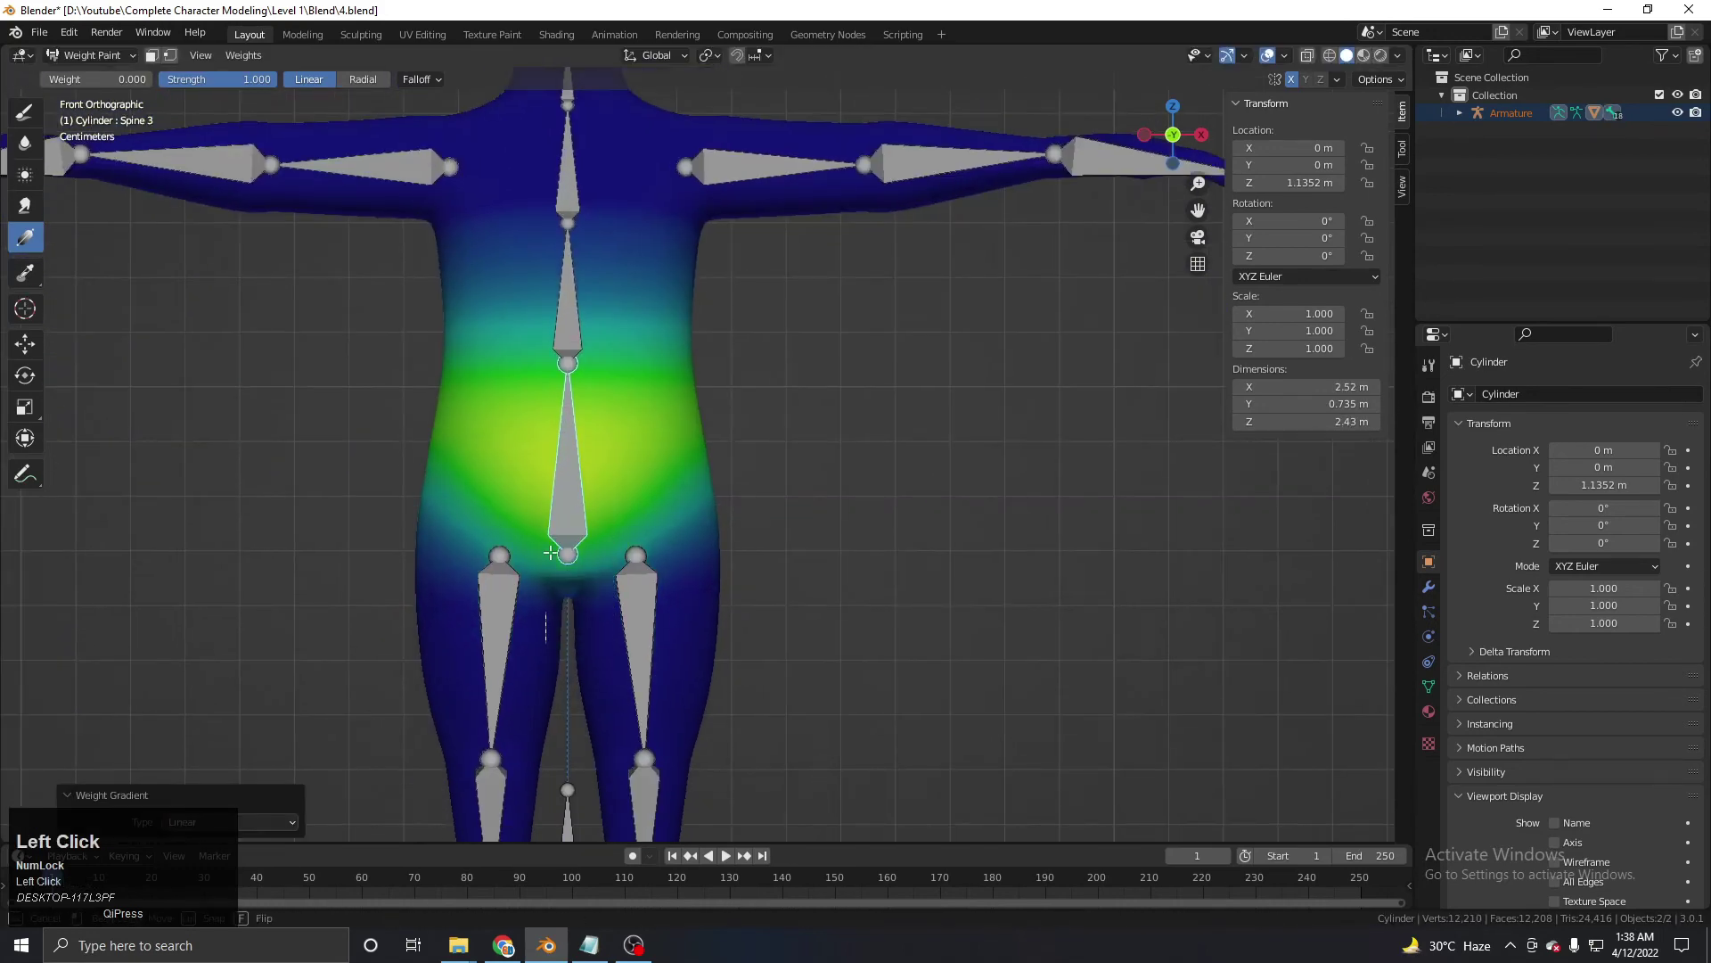
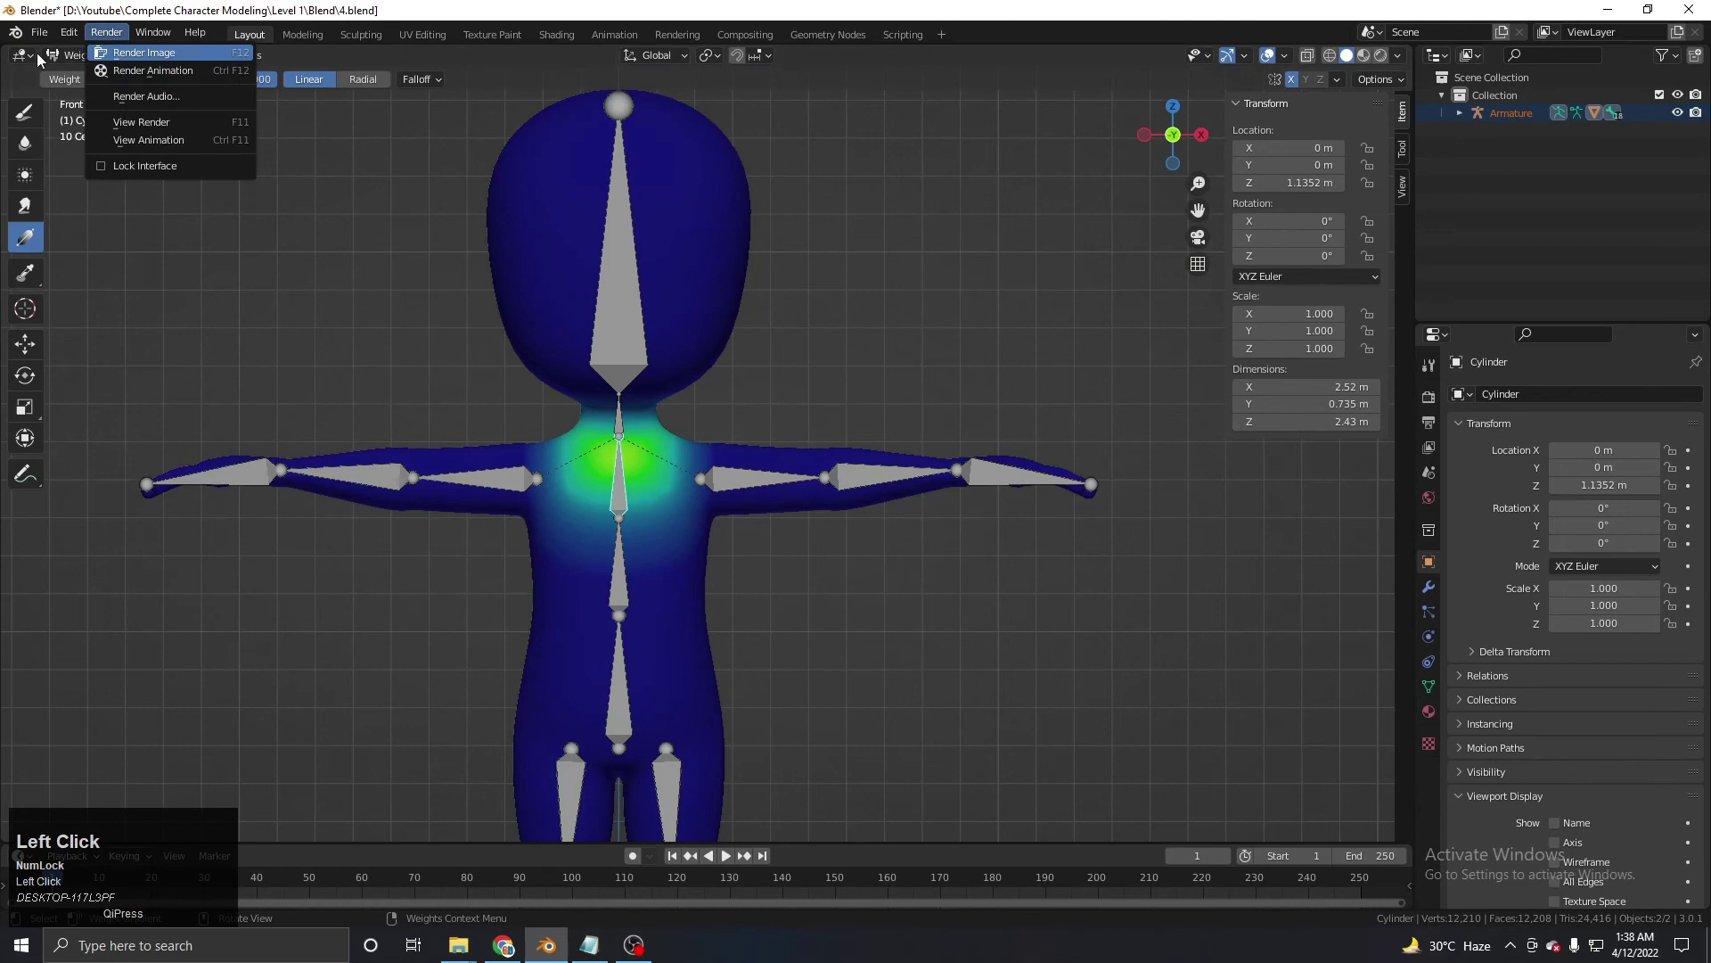
Leave weight painting and return to Object Mode with the armature active.
scroll(down, 3)
middle_click(649, 500)
scroll(up, 3)
click(715, 416)
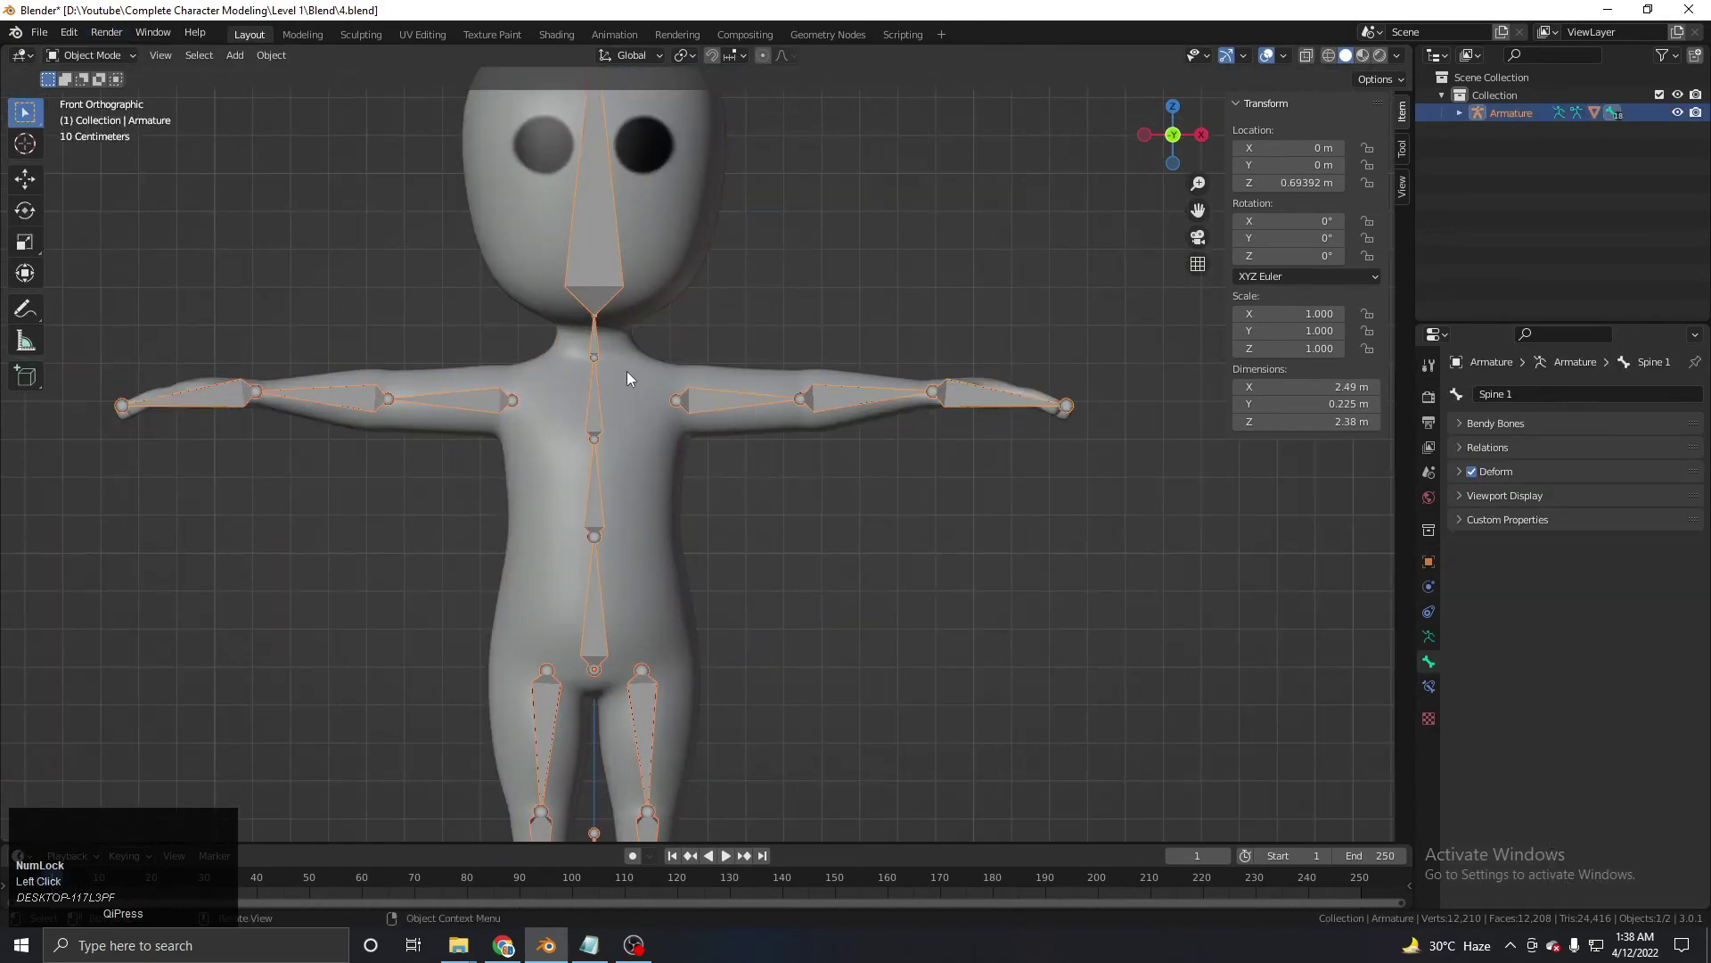
Enter pose mode, show Bone Constraint properties, select arm 2.L and list the constraints to add.
key(Tab)
middle_click(680, 509)
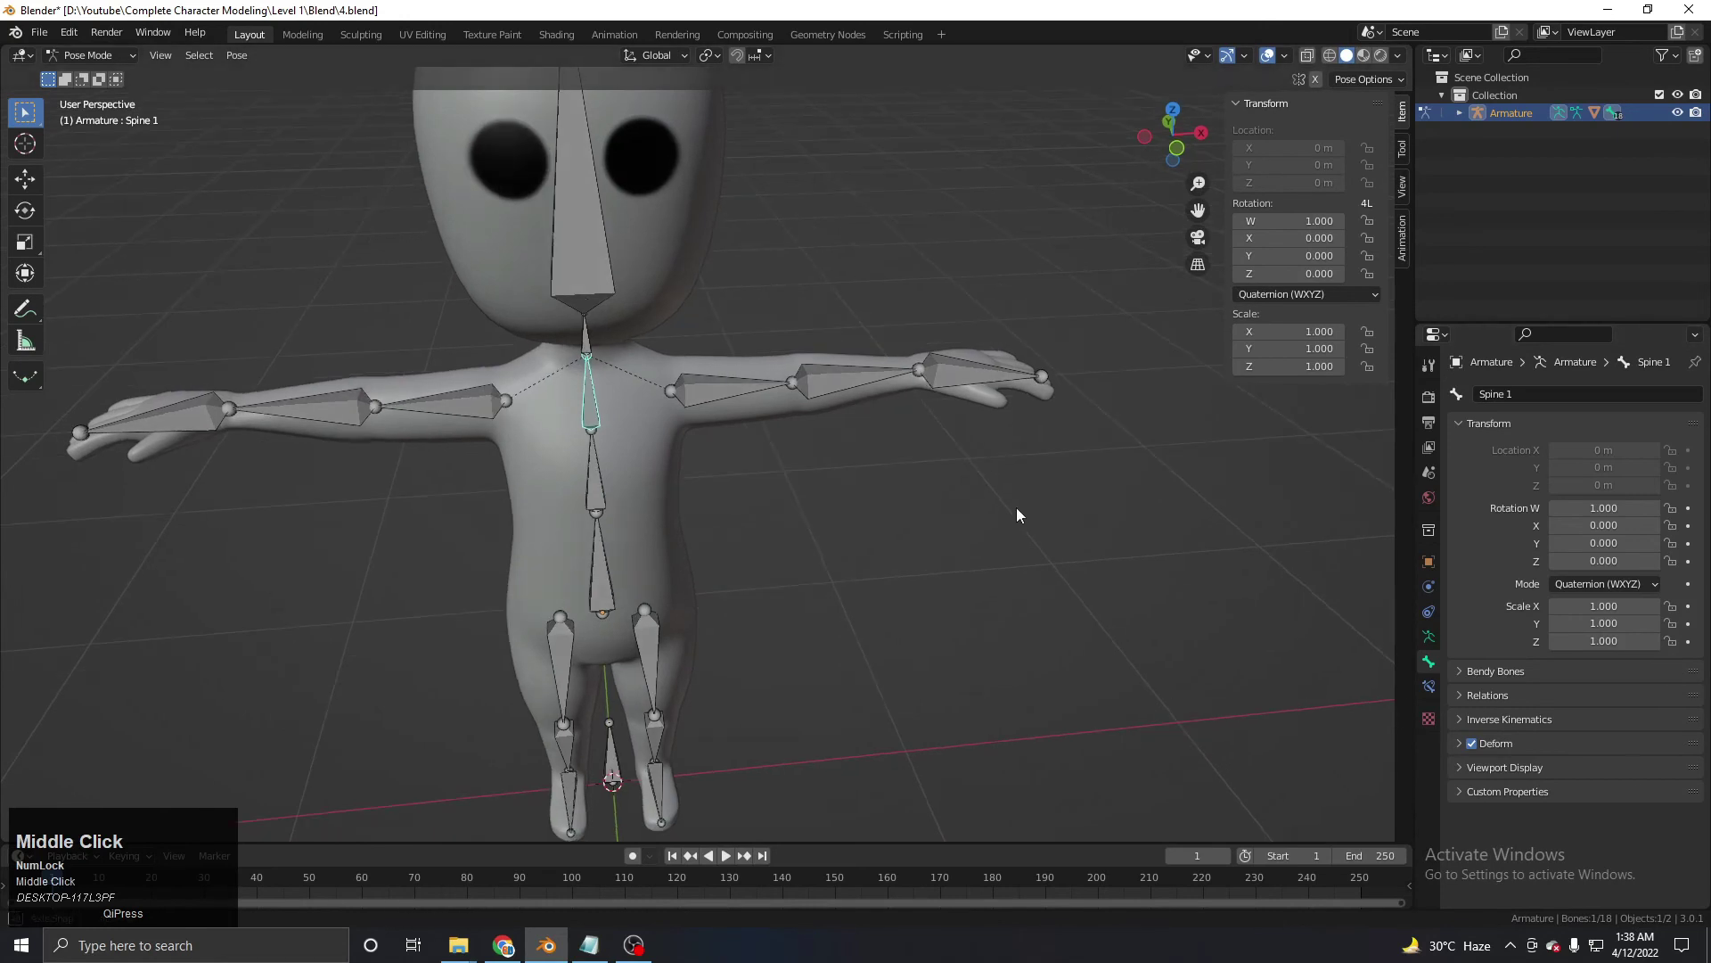
click(1435, 693)
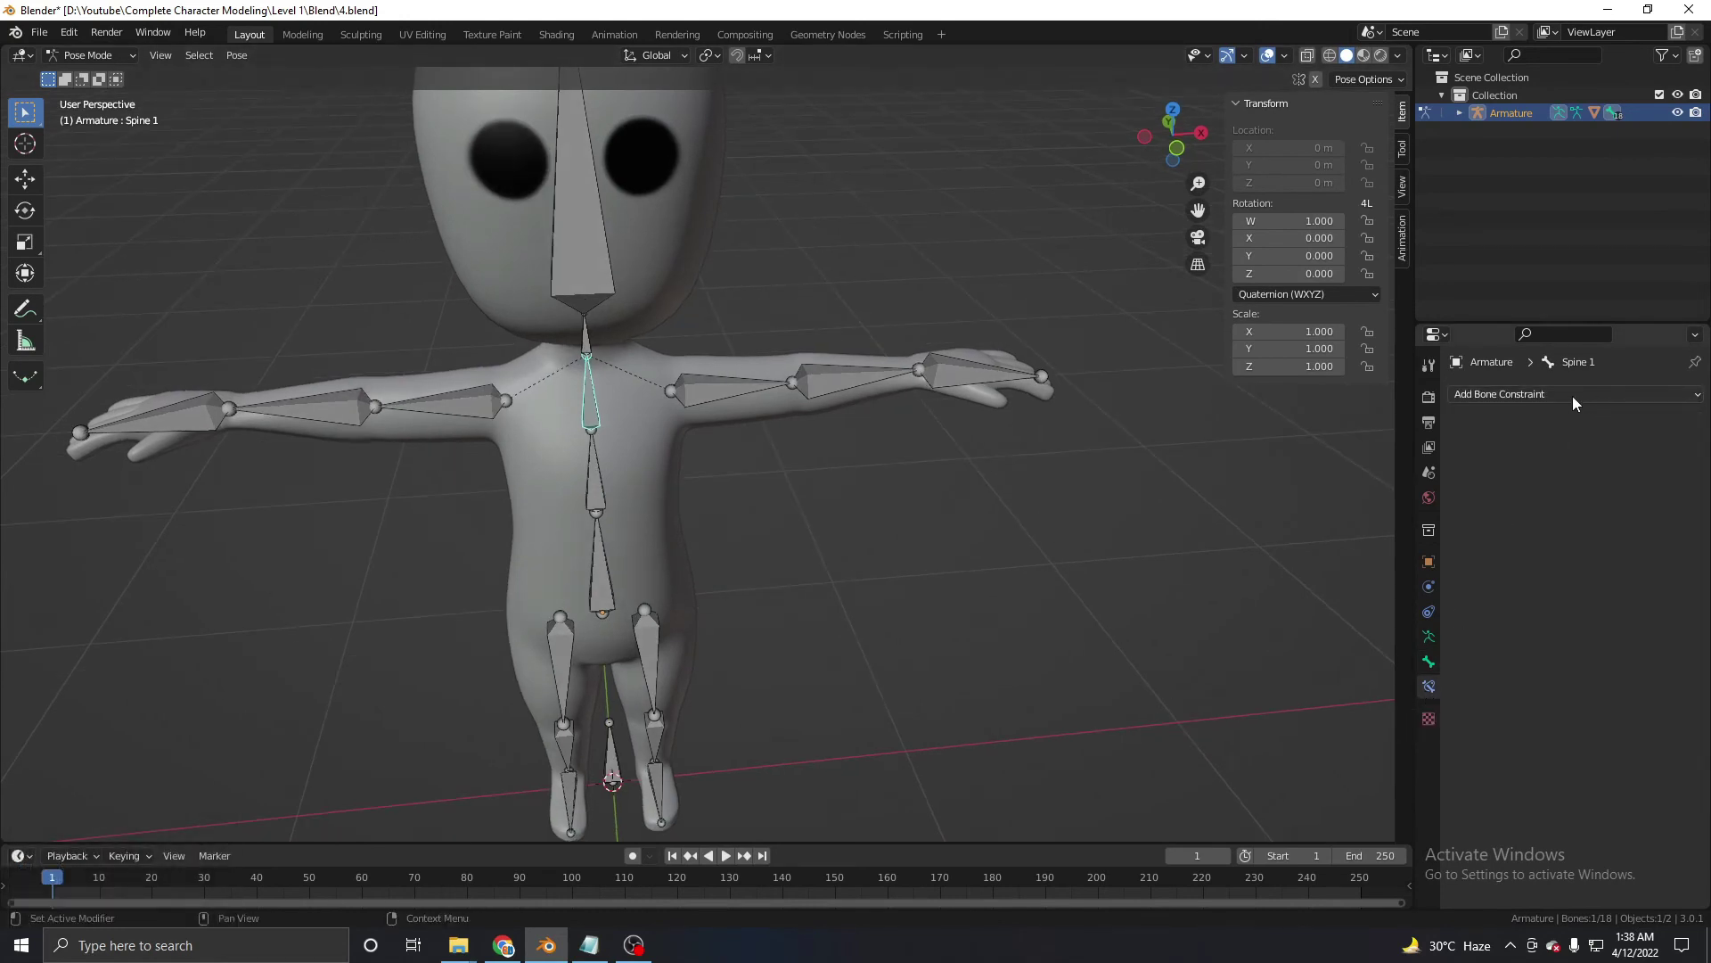
click(1581, 398)
middle_click(780, 359)
scroll(up, 3)
click(760, 426)
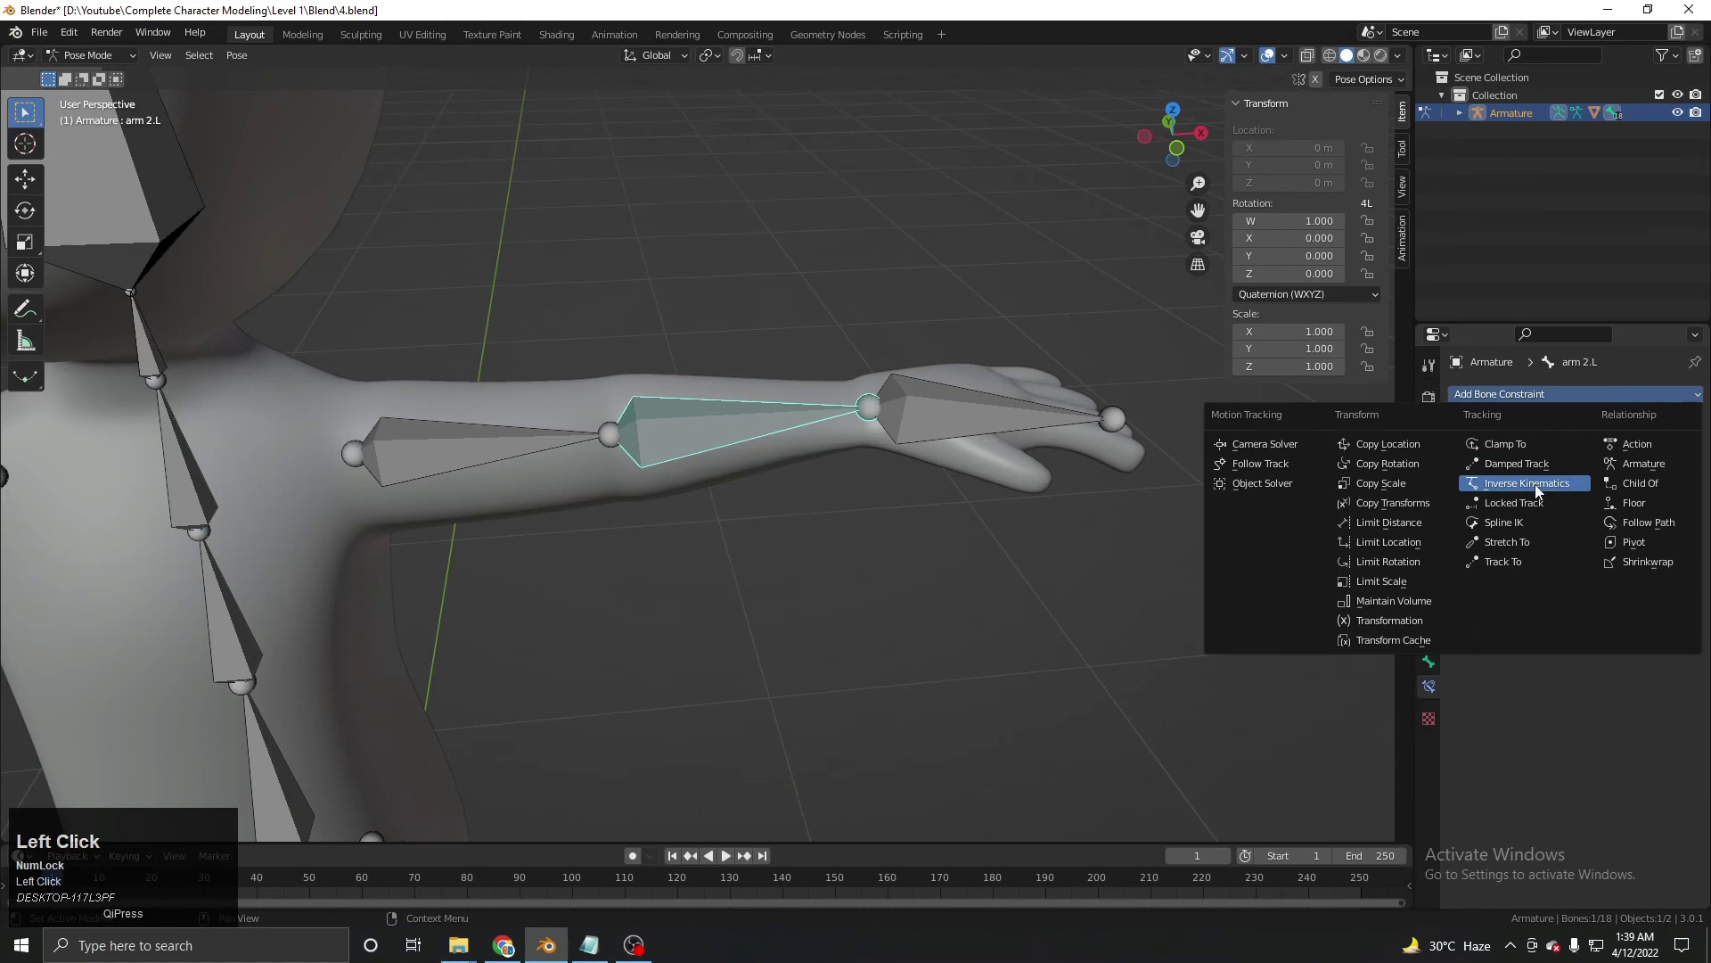
Add an Inverse Kinematics constraint to arm 2.L with chain length 2.
click(1432, 639)
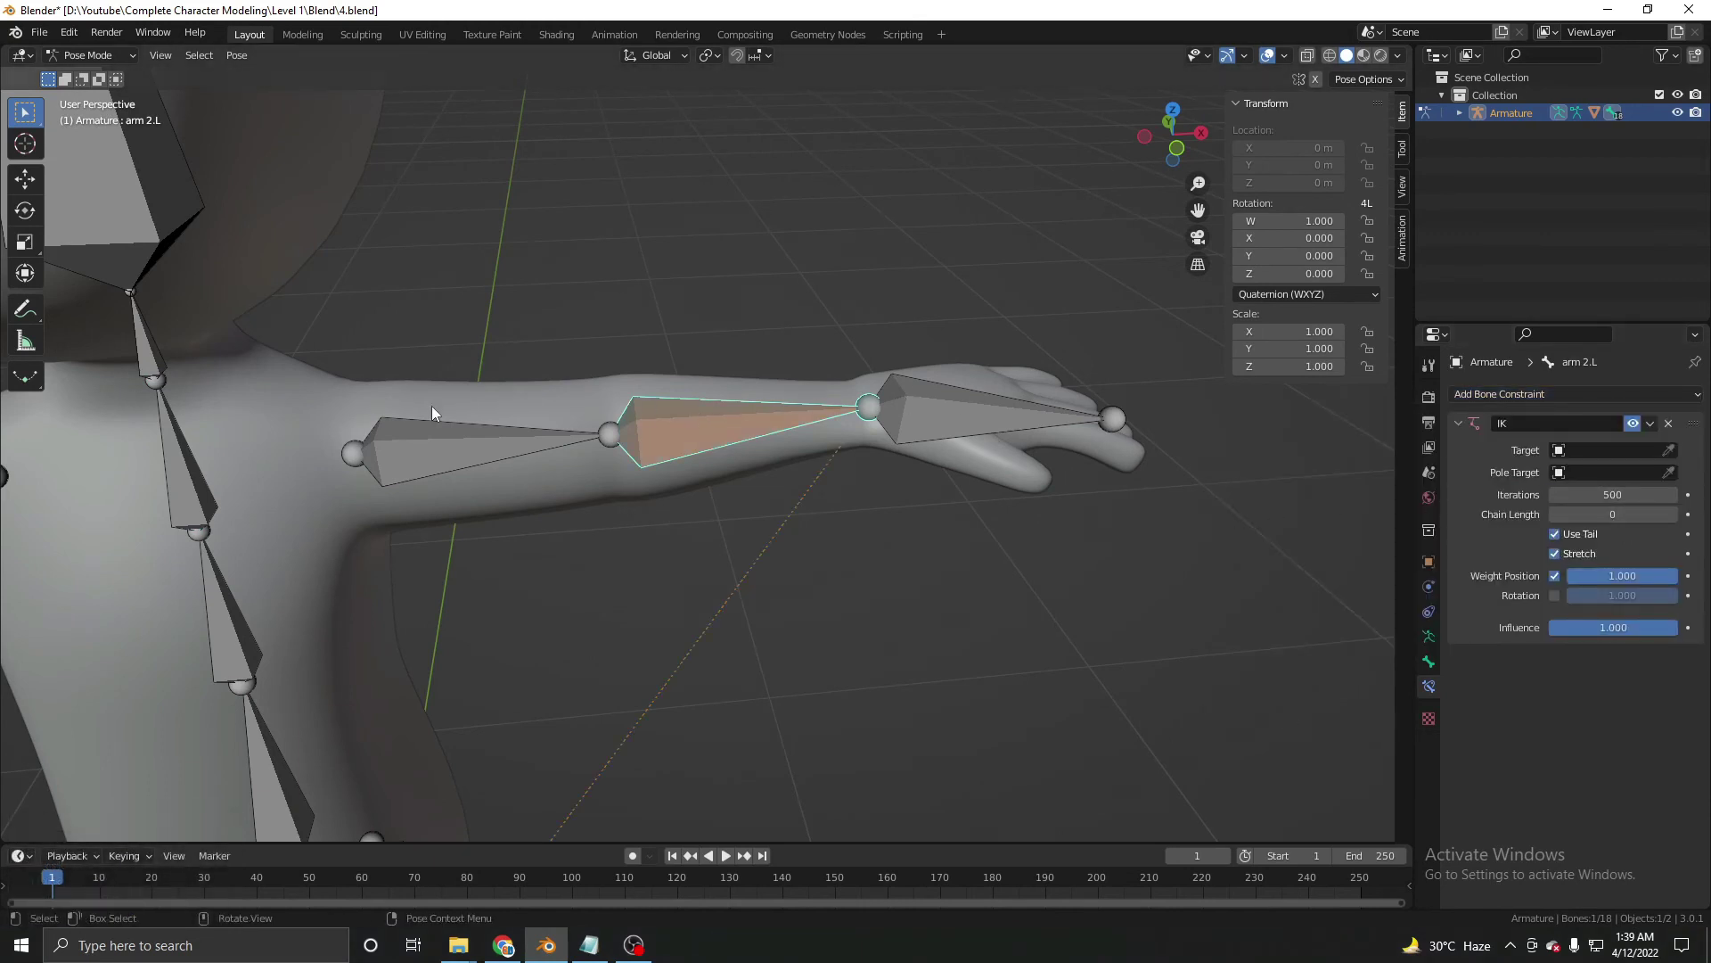
click(1678, 518)
click(893, 511)
scroll(down, 3)
middle_click(635, 484)
Move the left forearm several times from different angles to test the IK bend, cancelling each move.
key(g)
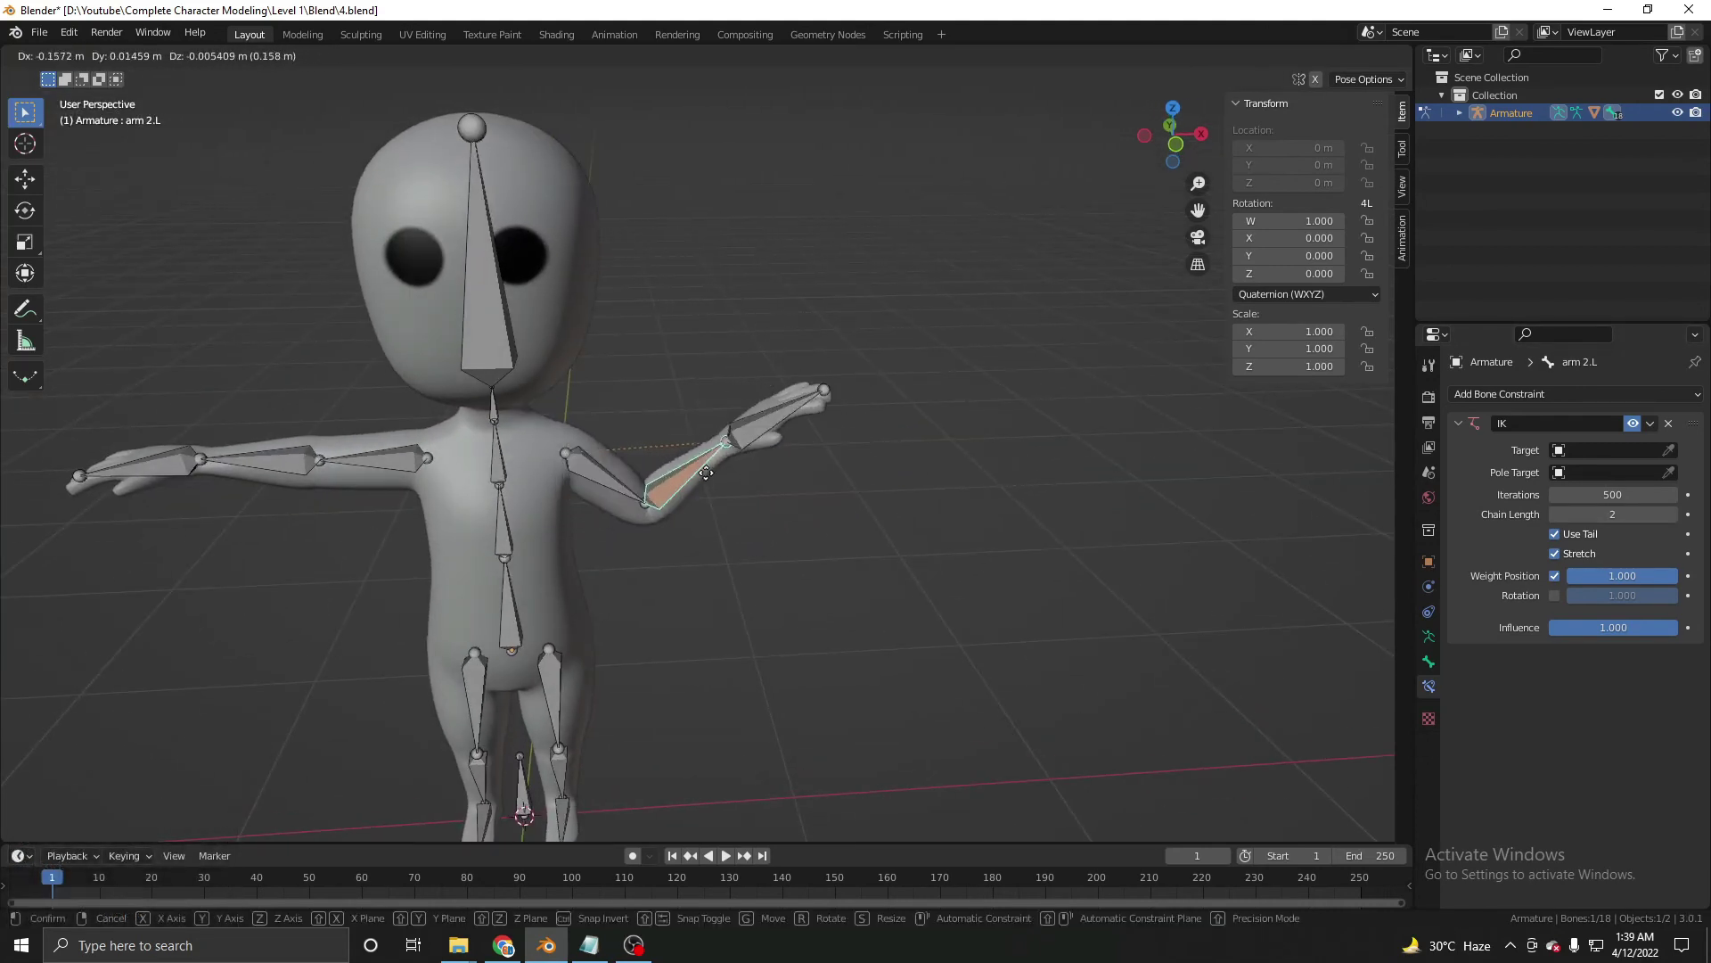
right_click(675, 531)
middle_click(756, 536)
key(g)
right_click(741, 708)
middle_click(800, 663)
key(g)
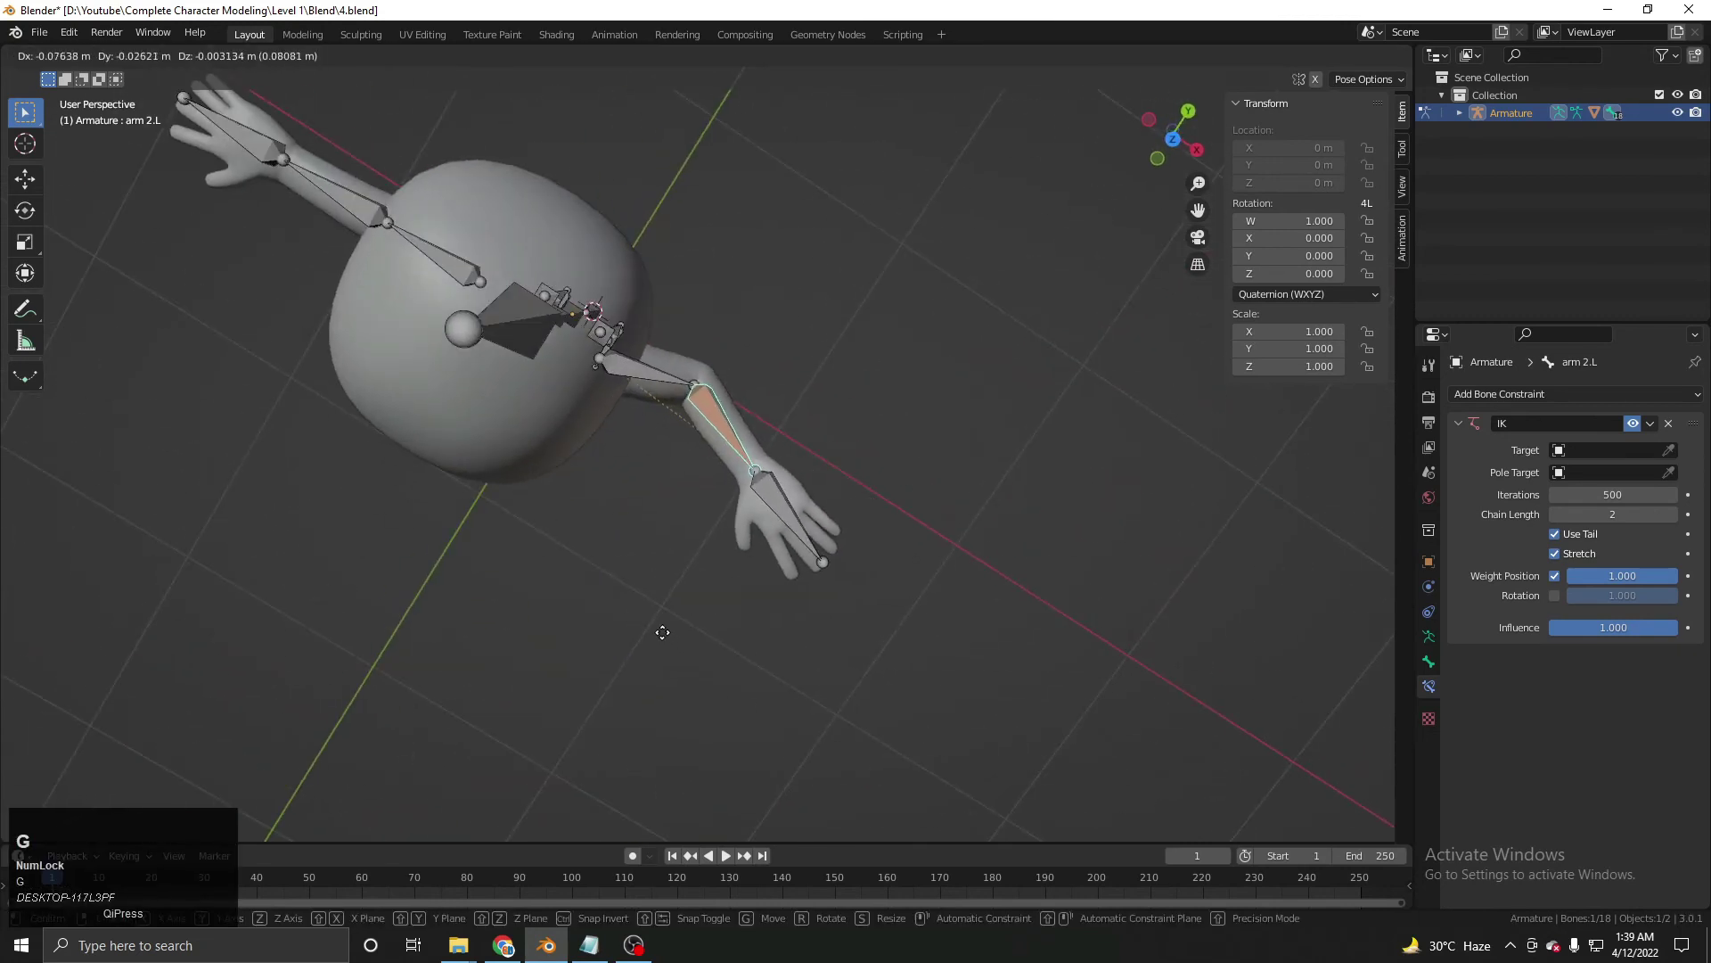
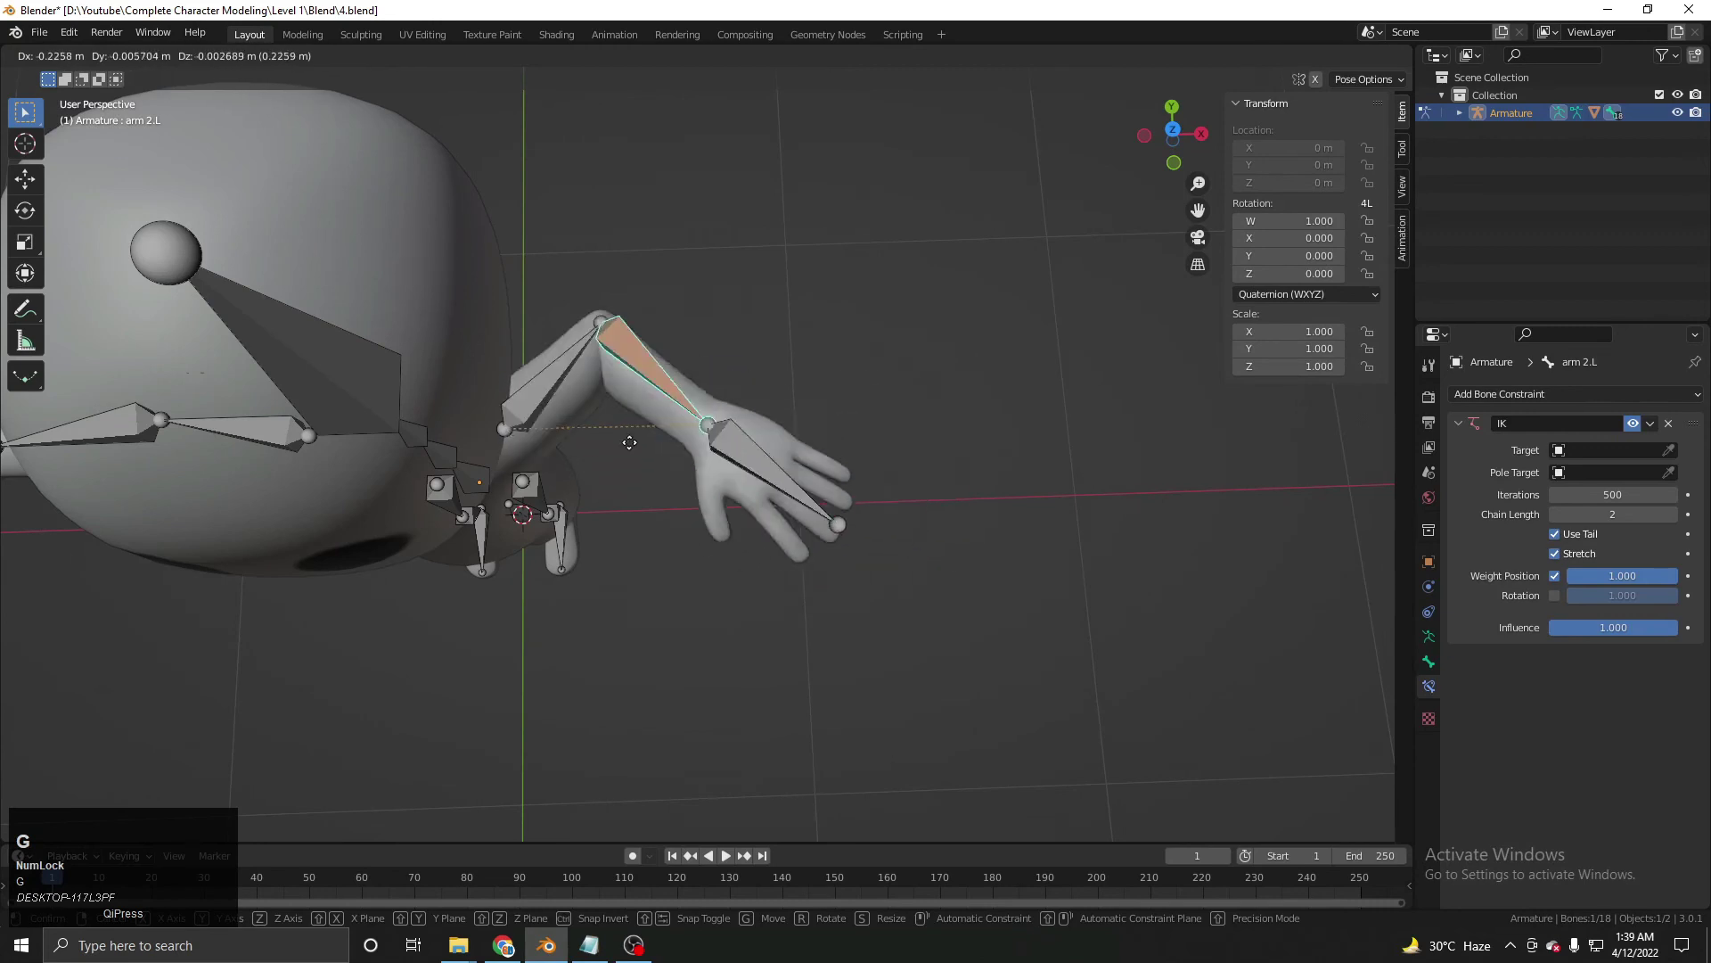
right_click(731, 446)
key(g)
right_click(790, 487)
Turn the view to the legs and select the Leg.2.L shin bone.
middle_click(622, 525)
scroll(up, 3)
middle_click(815, 387)
click(745, 533)
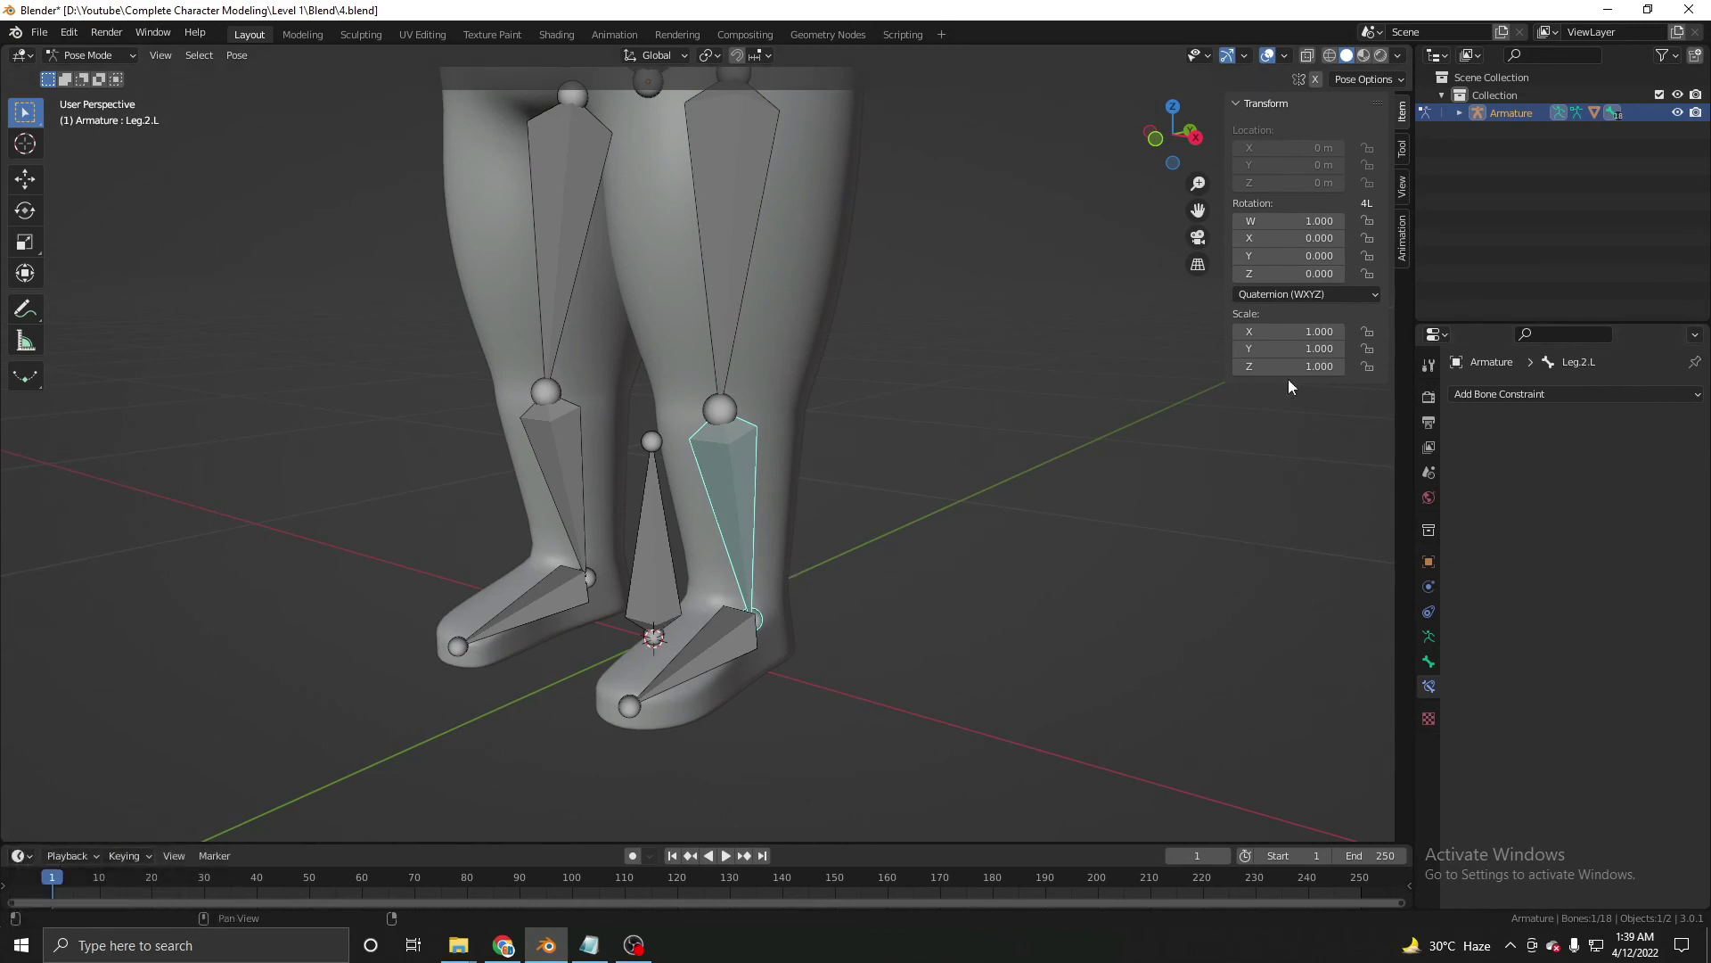
Add an Inverse Kinematics constraint to Leg.2.L and test-move the left foot, cancelling each move.
click(1118, 555)
middle_click(851, 519)
scroll(down, 3)
middle_click(770, 510)
click(1682, 521)
middle_click(1006, 551)
key(g)
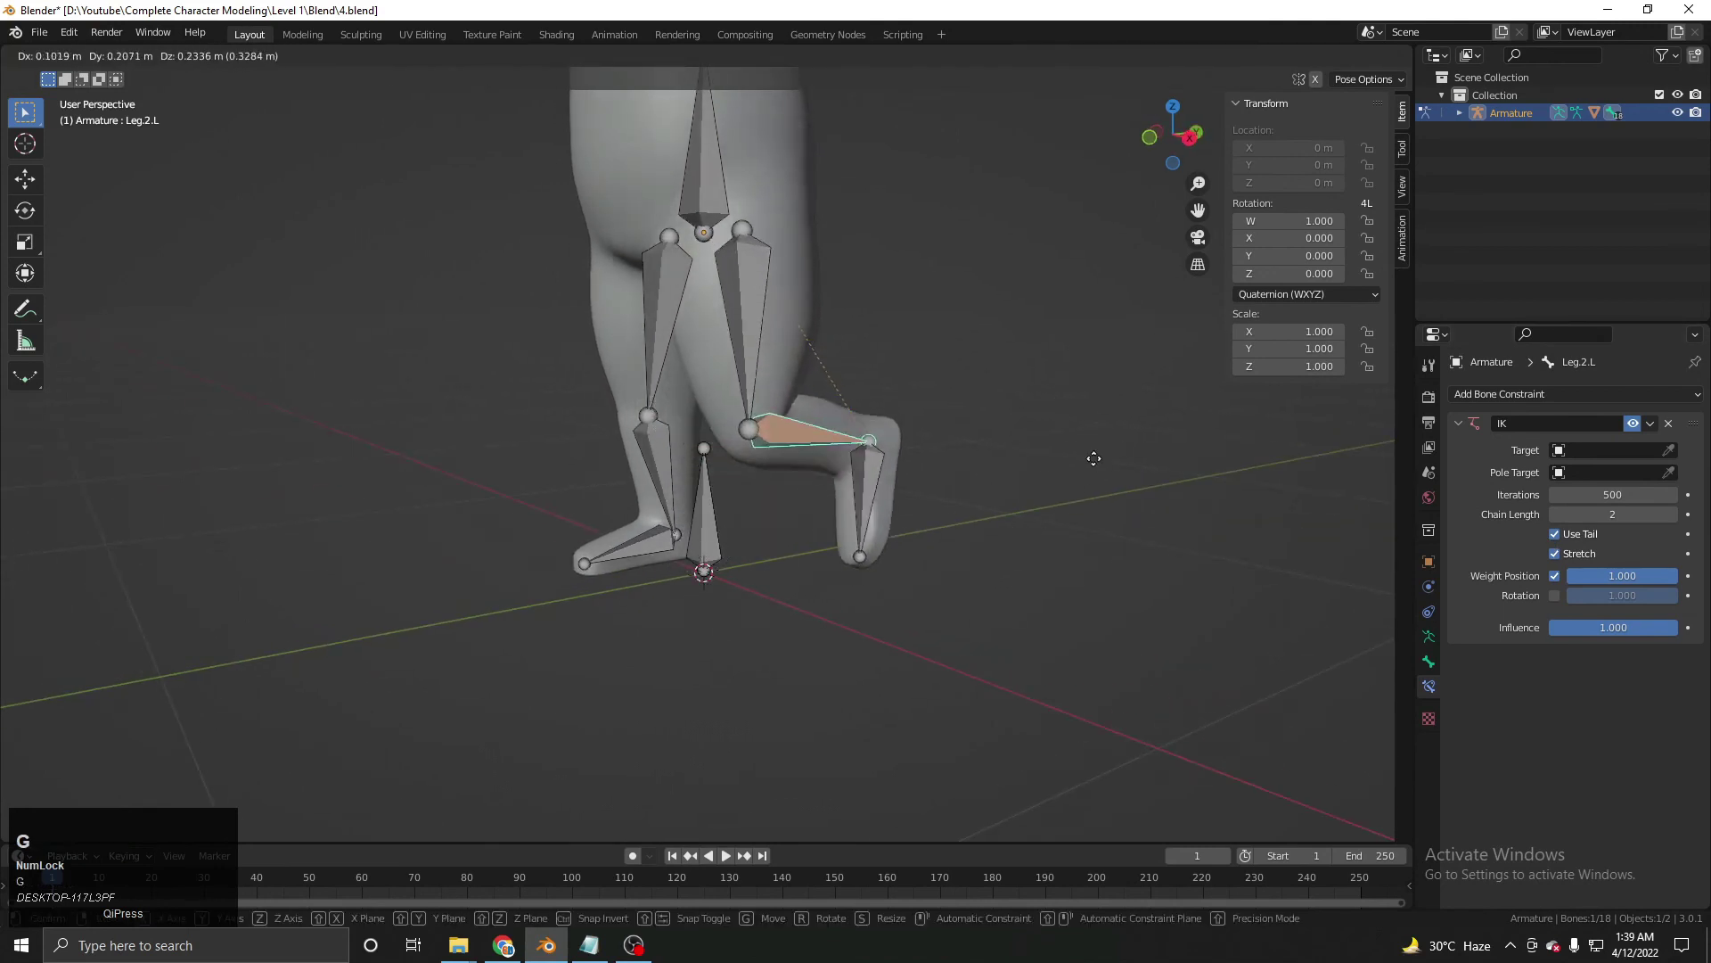
right_click(939, 493)
middle_click(826, 483)
key(g)
right_click(897, 390)
Select Leg.2.R and give its IK constraint a chain length of 2.
scroll(down, 3)
middle_click(846, 432)
scroll(up, 3)
middle_click(634, 536)
click(1463, 406)
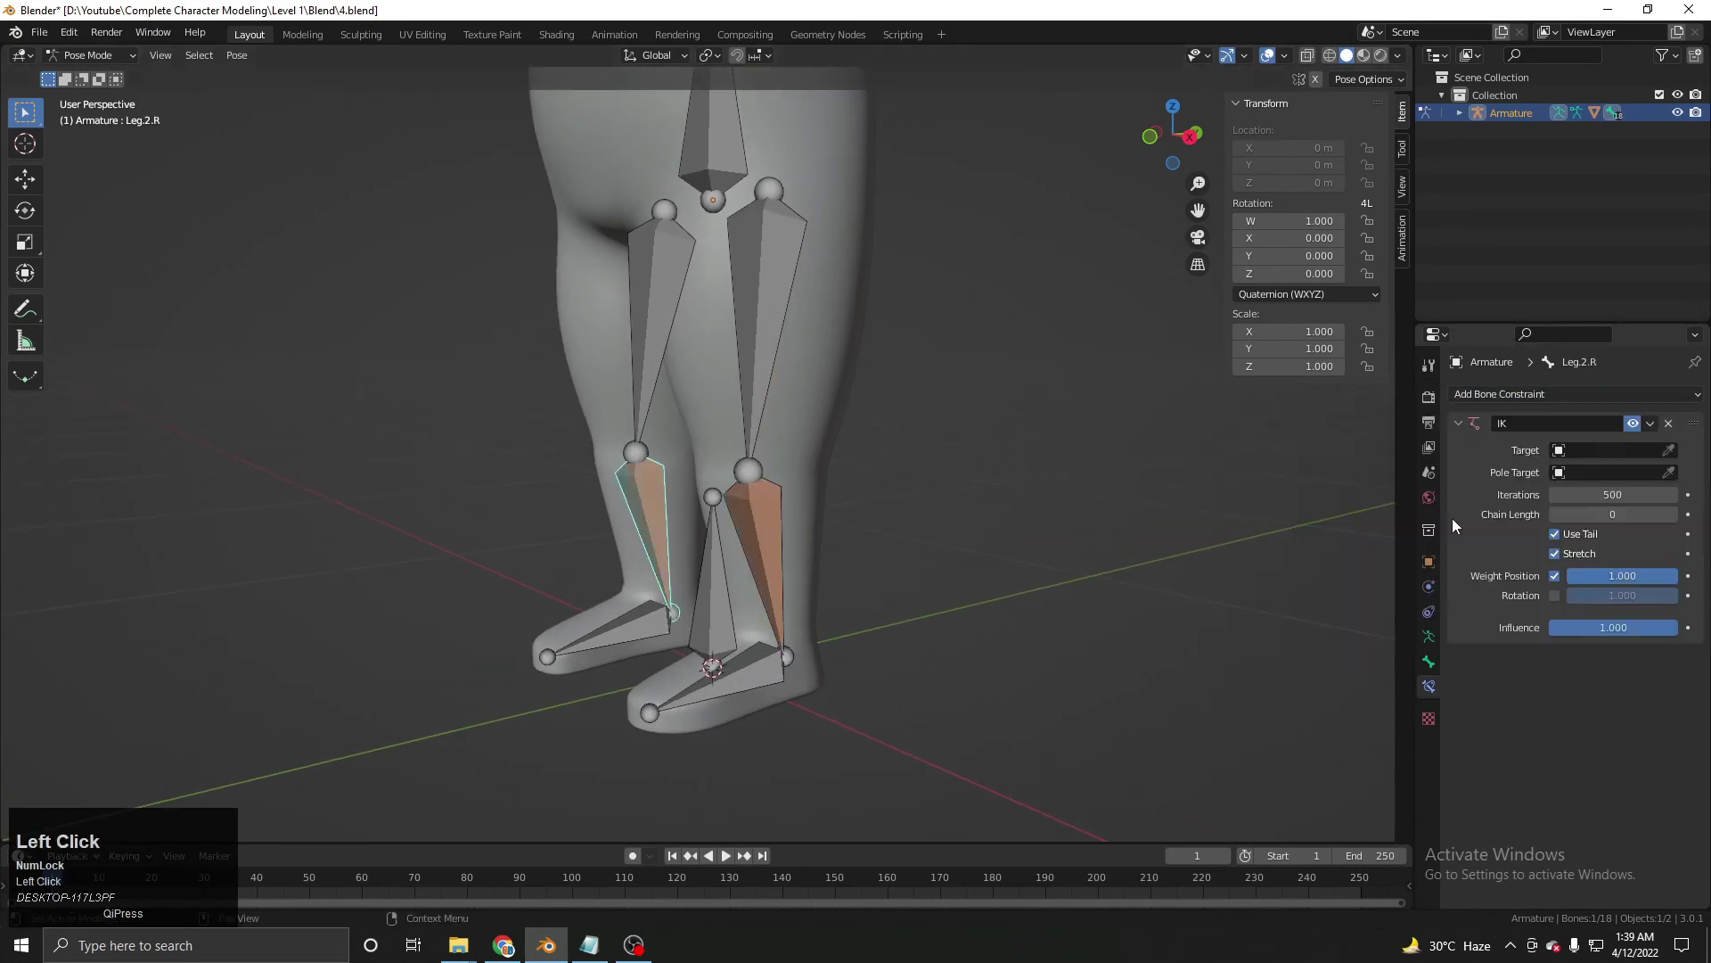
middle_click(1075, 577)
middle_click(889, 460)
middle_click(794, 549)
scroll(down, 3)
Test the right leg IK, then set the arm 2.R IK chain length to 2 and test the right forearm.
key(g)
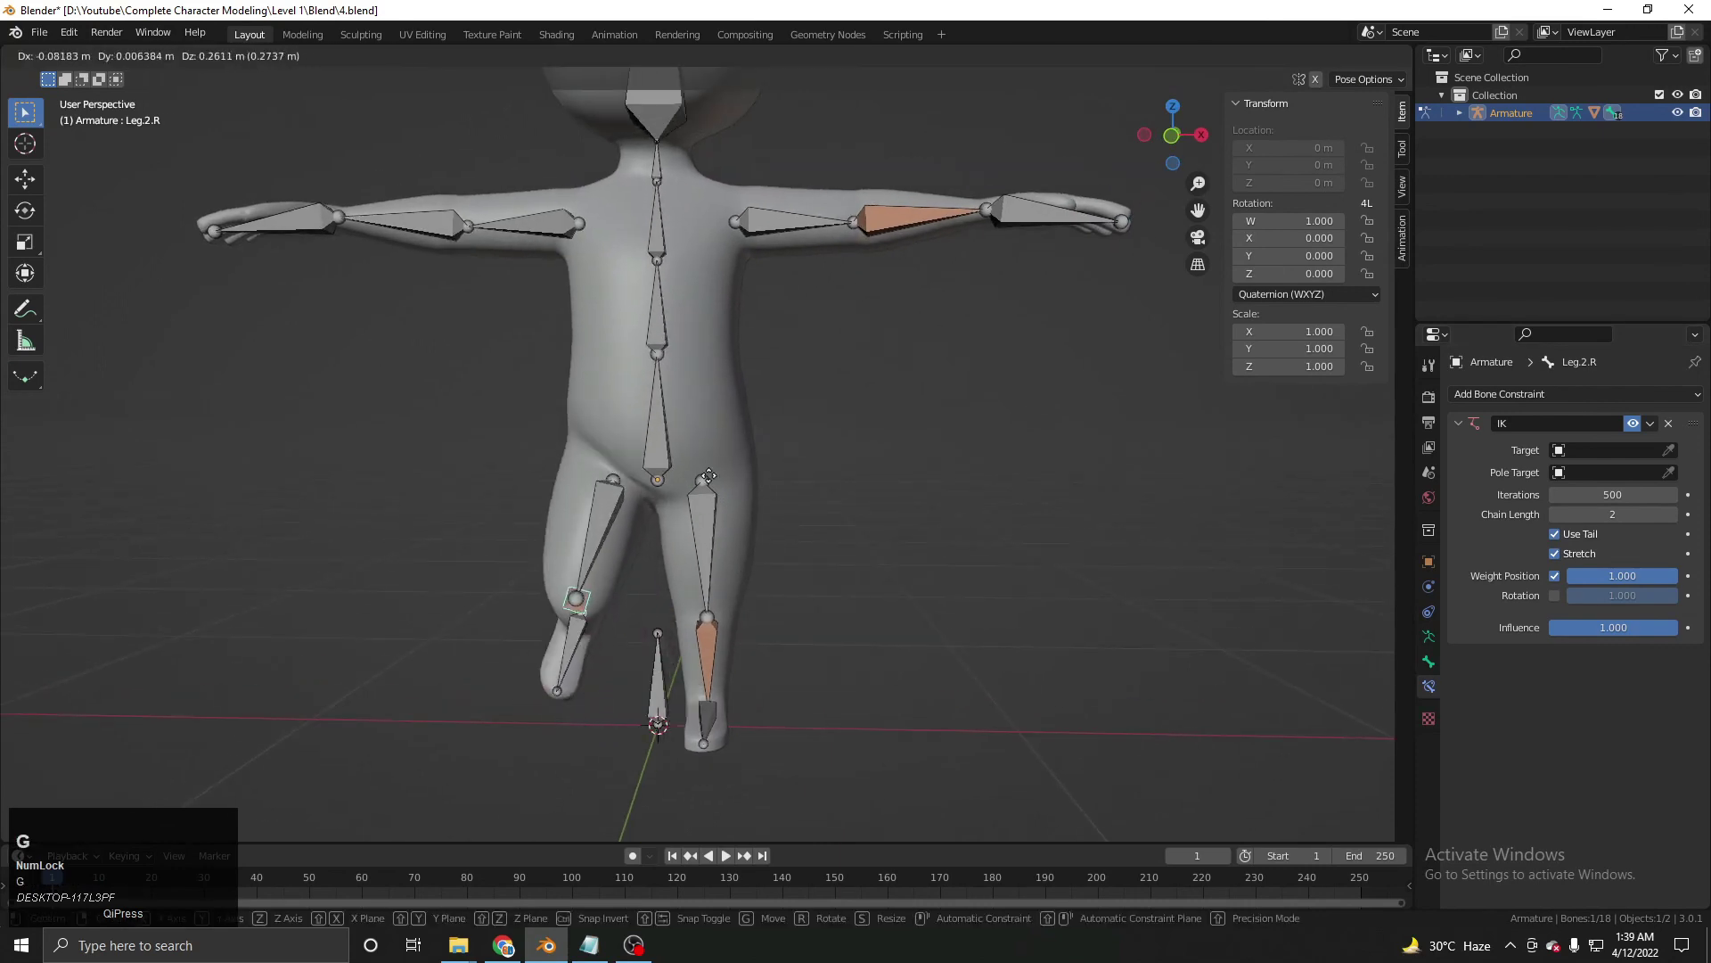
right_click(766, 469)
middle_click(720, 361)
middle_click(738, 523)
click(509, 481)
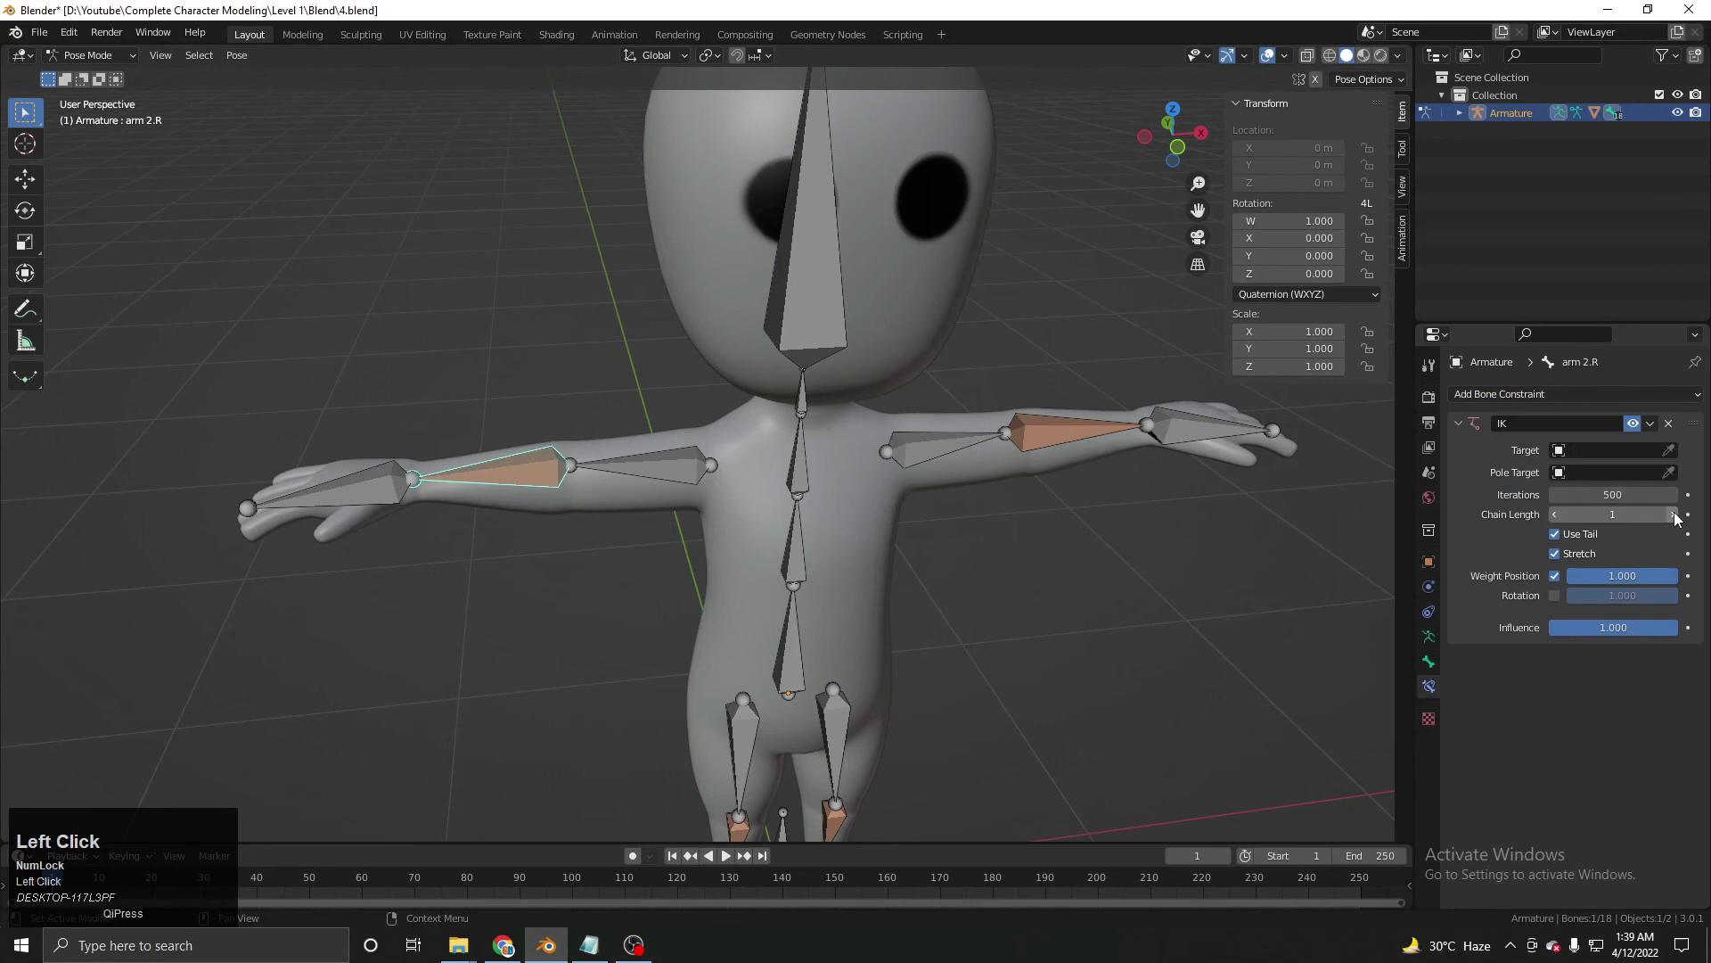
key(g)
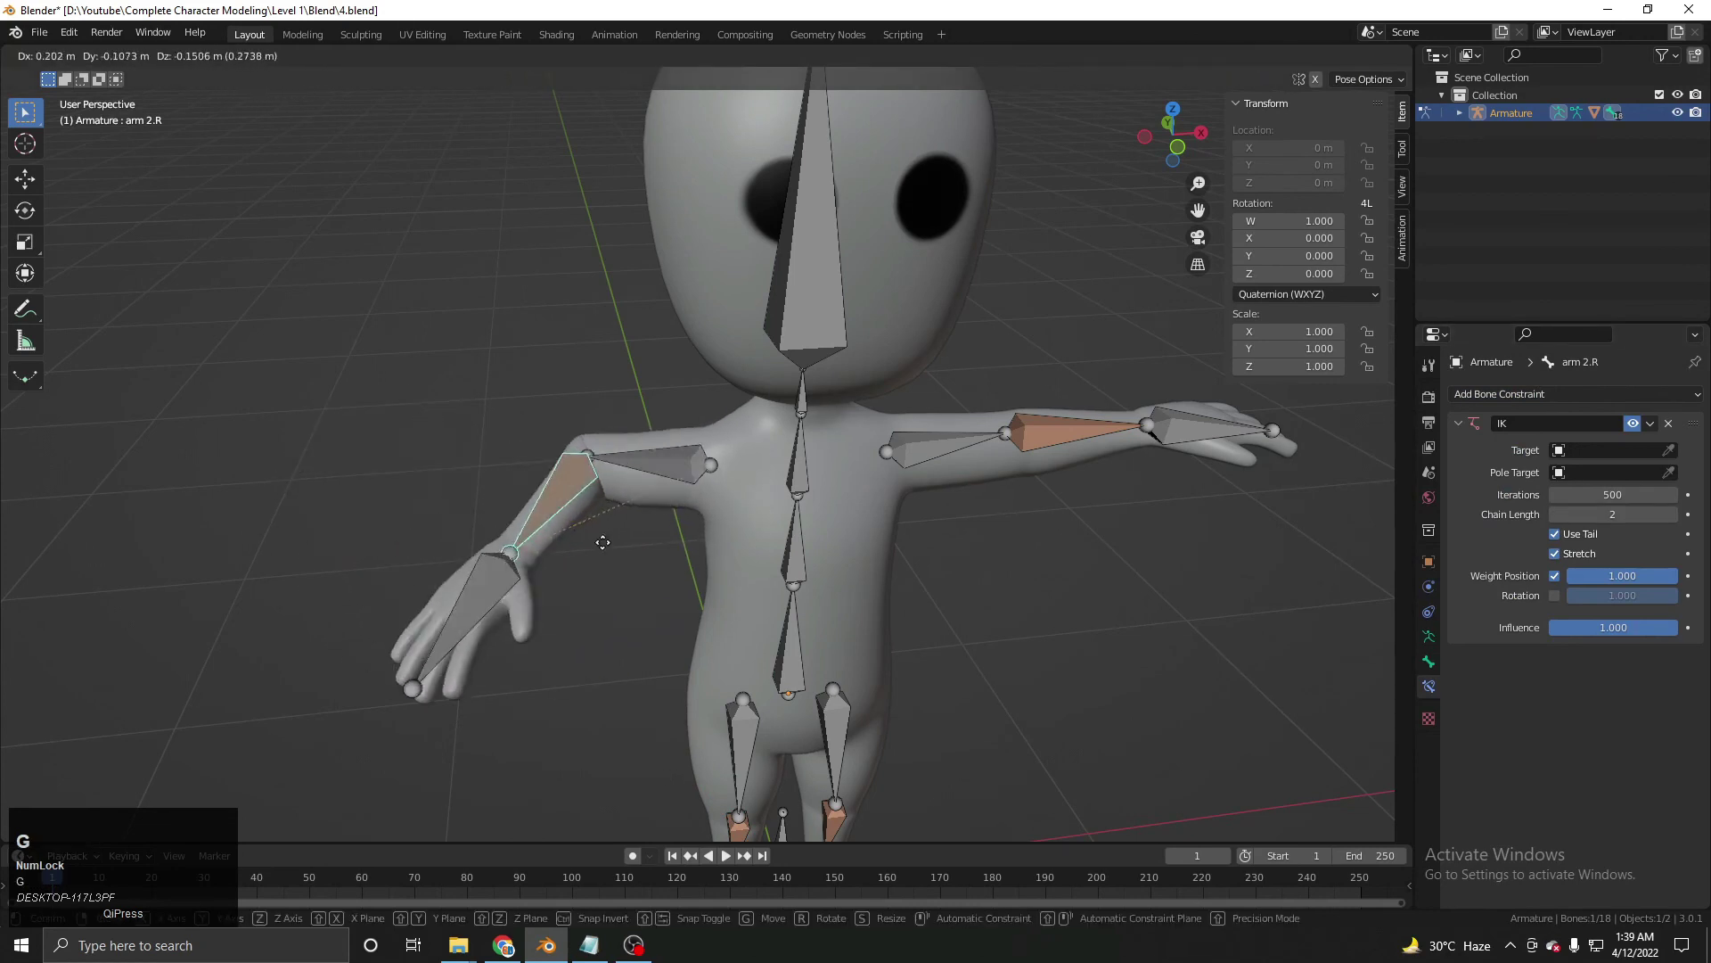
right_click(575, 481)
Select limb bones one by one and test-move each, cancelling to restore the pose.
middle_click(597, 490)
scroll(up, 3)
middle_click(763, 451)
click(759, 419)
key(r)
right_click(884, 570)
middle_click(828, 389)
click(926, 330)
key(r)
right_click(914, 376)
click(947, 336)
key(g)
right_click(874, 416)
Test-bend the leg bones with the IK constraints, cancelling each move.
middle_click(785, 457)
click(783, 623)
key(g)
right_click(804, 549)
click(697, 637)
key(g)
right_click(713, 550)
middle_click(691, 558)
middle_click(572, 365)
key(g)
right_click(619, 413)
Select arm 2.L, test its IK bend and cancel, then frame the whole character.
click(937, 336)
middle_click(918, 365)
key(g)
right_click(850, 449)
scroll(down, 3)
middle_click(863, 457)
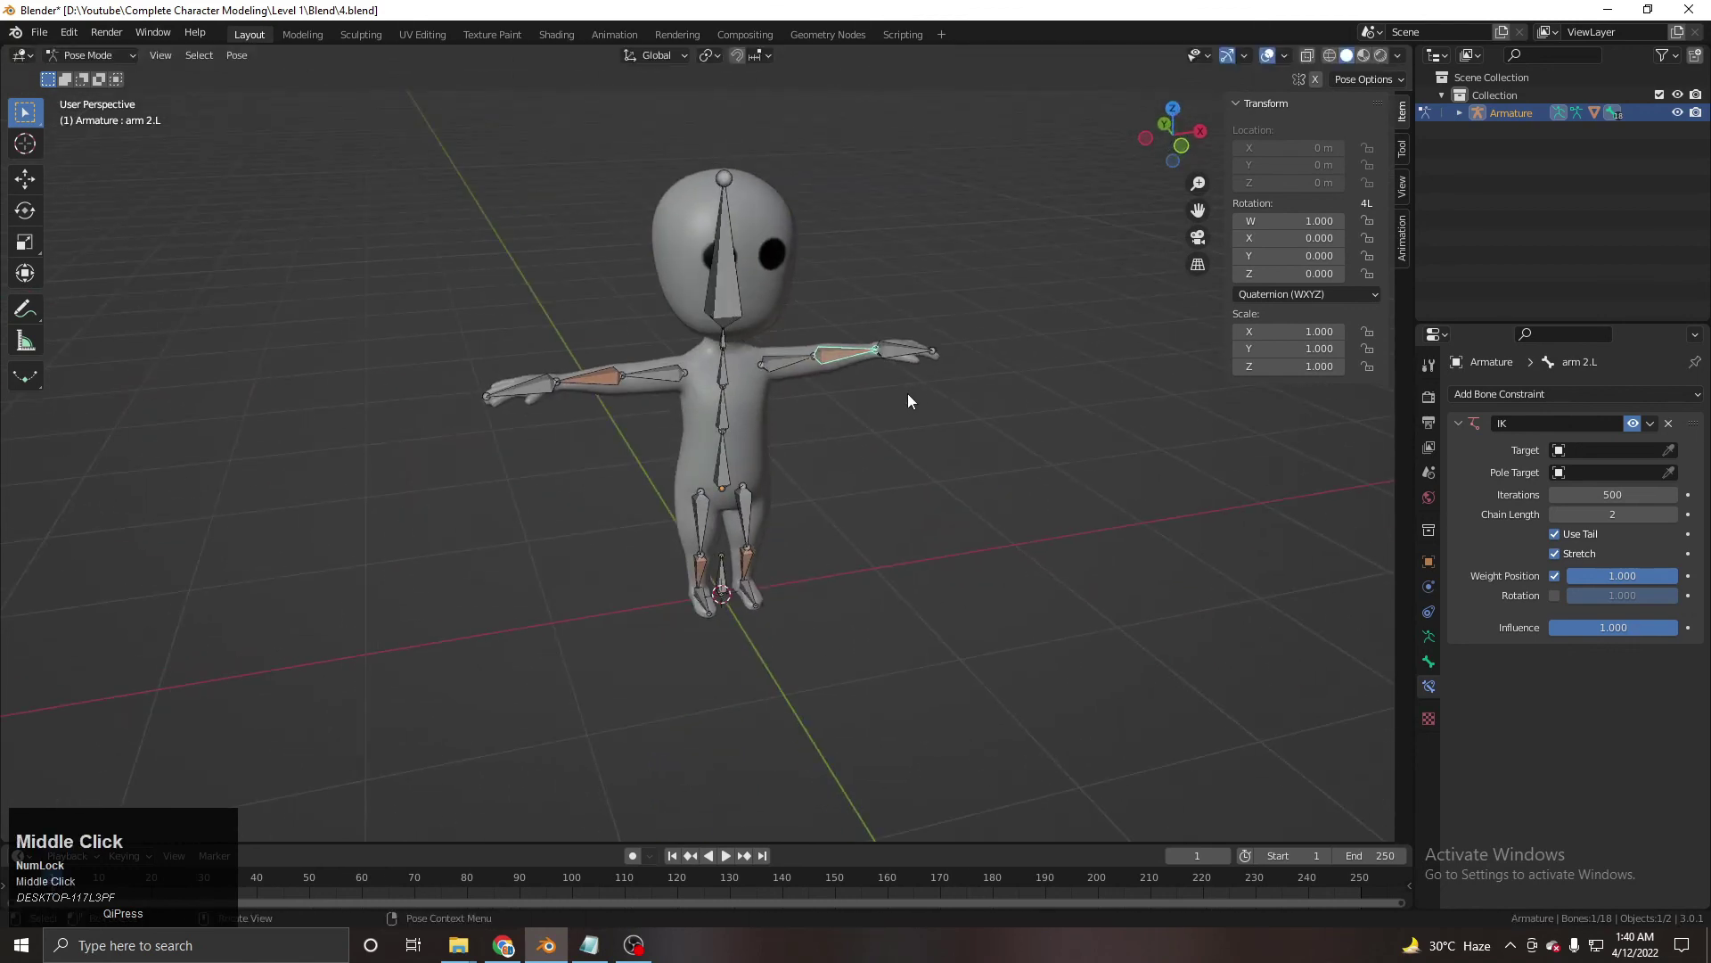